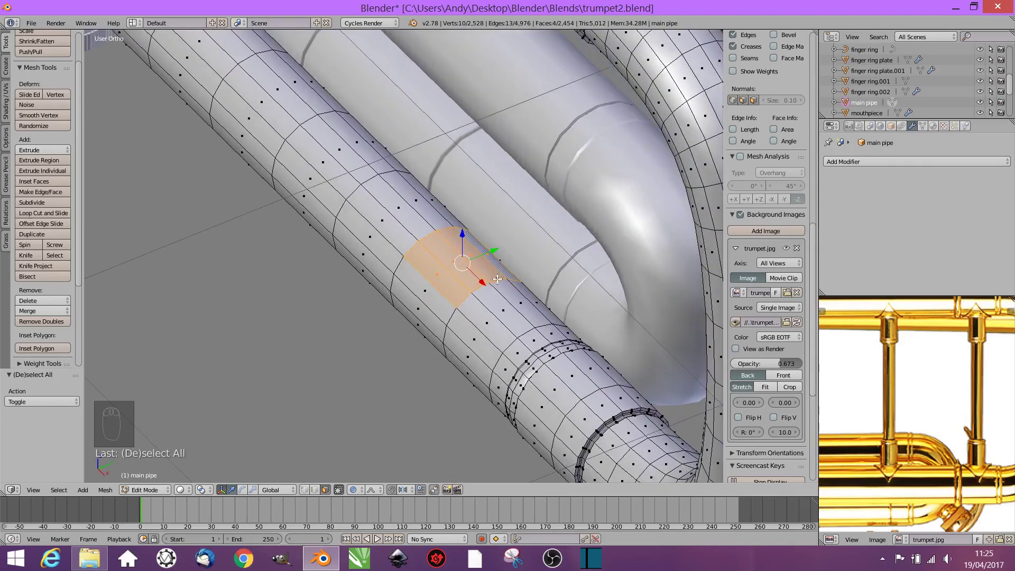
Step: Duplicate the selected patch of main pipe faces with Shift+D after undoing earlier attempts
key("shift+d")
left_click_drag(467, 223, 467, 221)
key("ctrl+z")
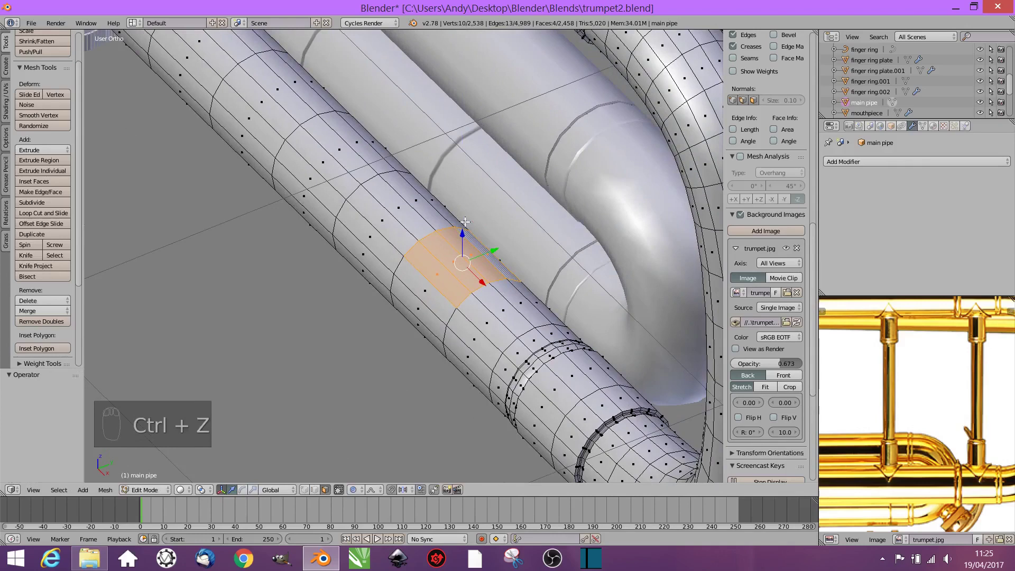
key("shift+d")
left_click_drag(465, 228, 465, 226)
left_click_drag(465, 226, 465, 226)
key("ctrl+z")
key("ctrl+z")
key("ctrl+z")
key("ctrl+z")
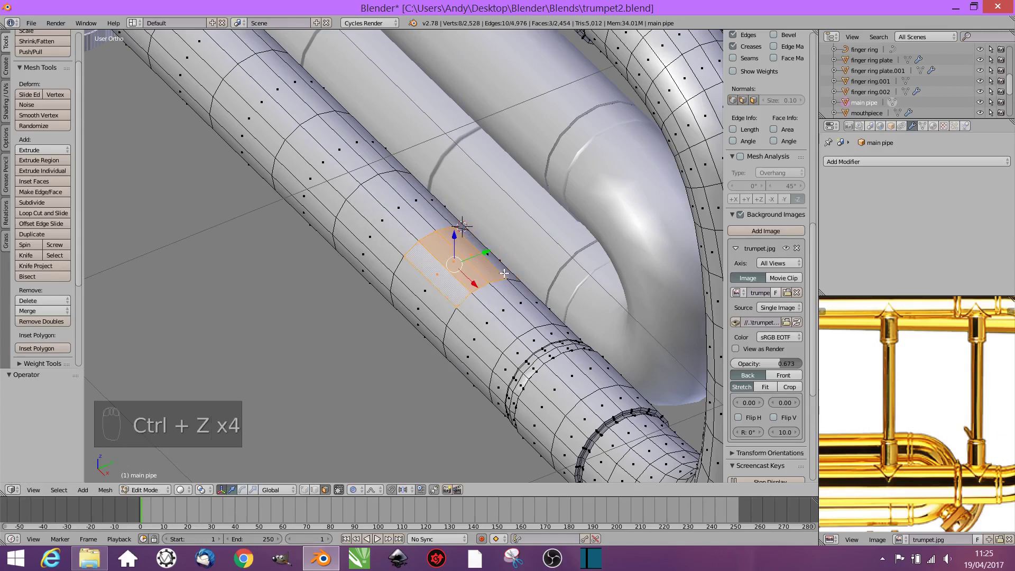
left_click_drag(507, 271, 504, 272)
key("shift+d")
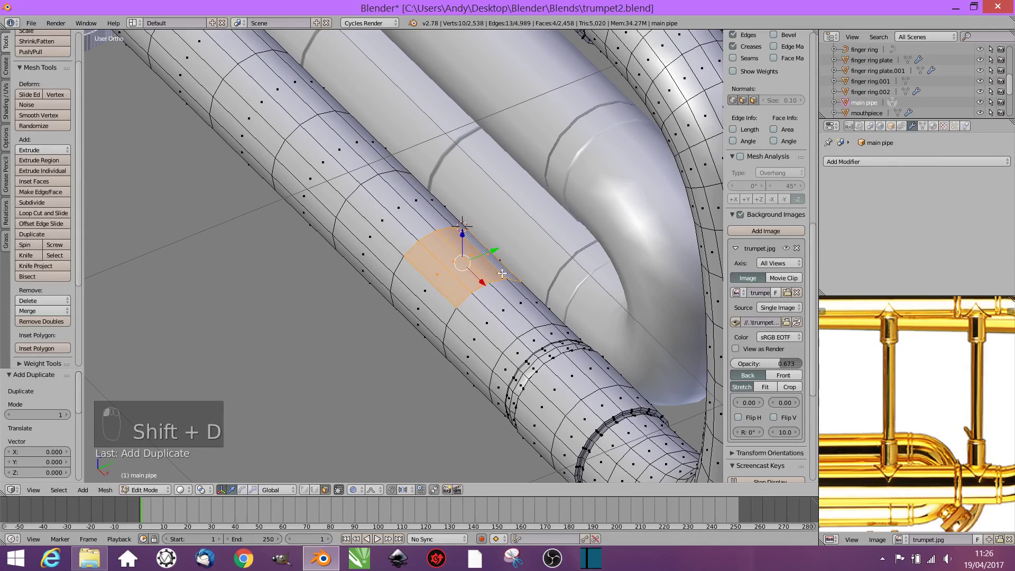
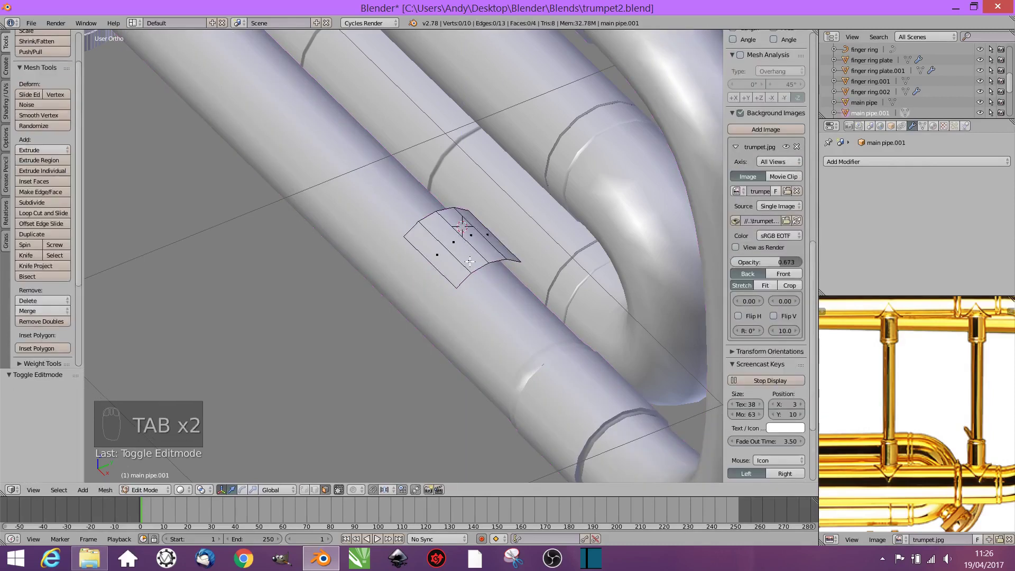
Step: Add loop cuts across the copied patch and view it straight-on from the front
key("ctrl+r")
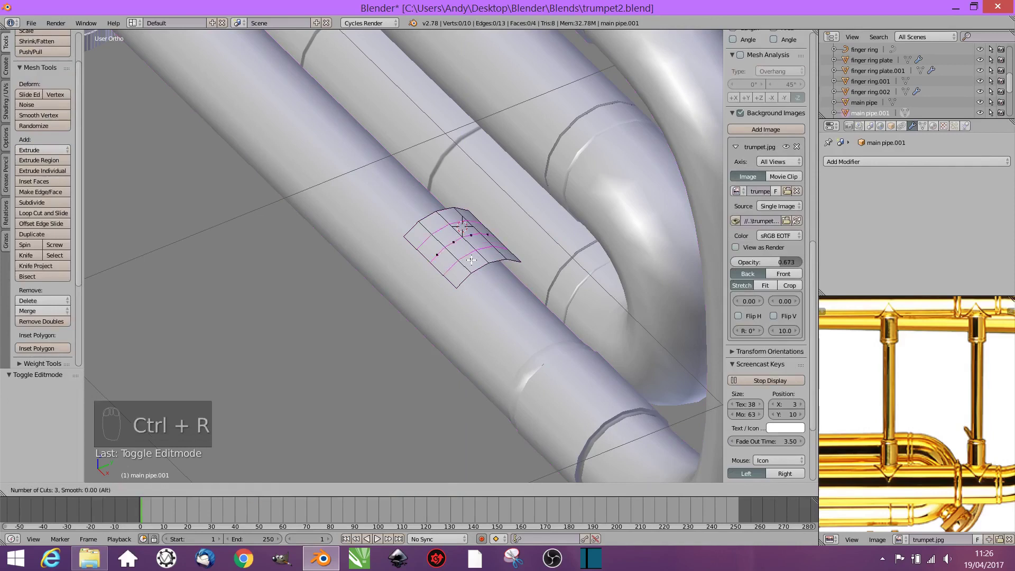
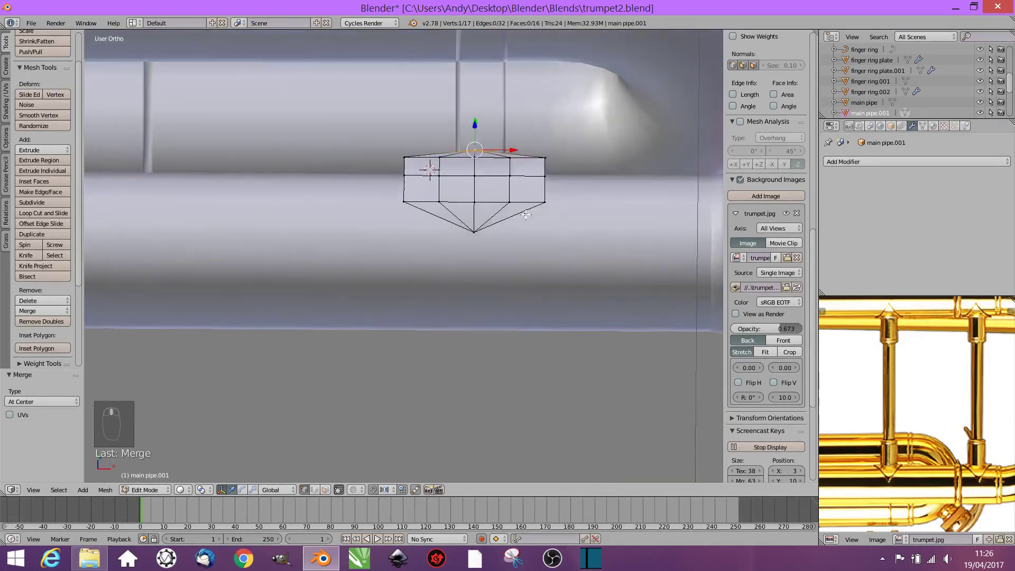
key("KP_1")
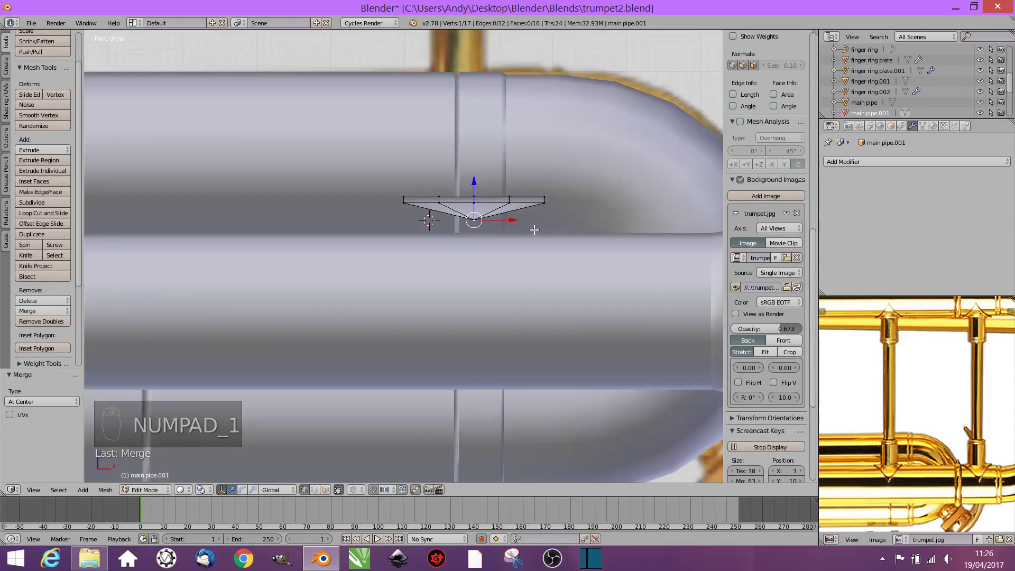
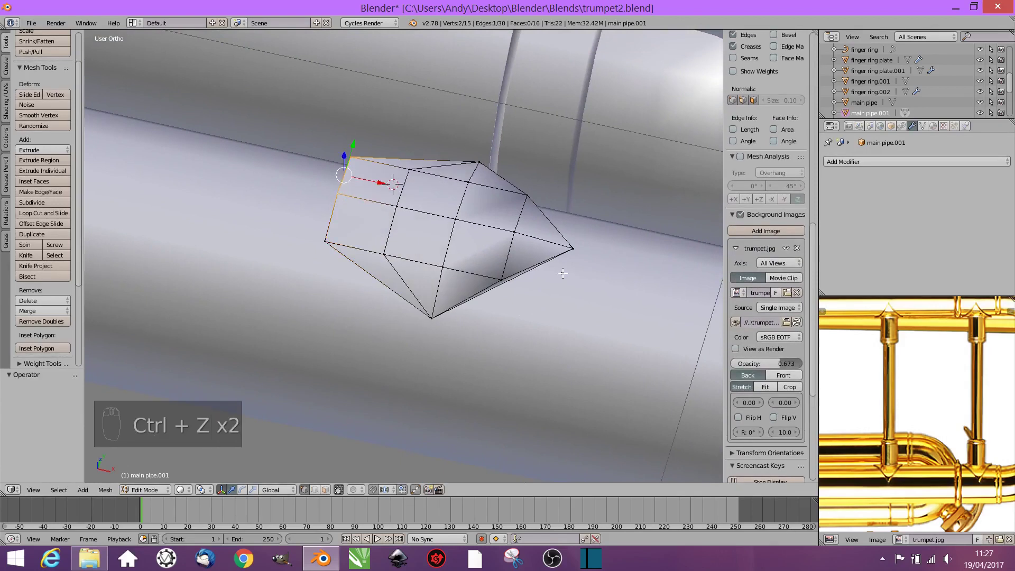
Step: Undo the last edits and scale the shield patch flatter into a symmetric diamond
key("ctrl+z")
key("ctrl+z")
key("ctrl+z")
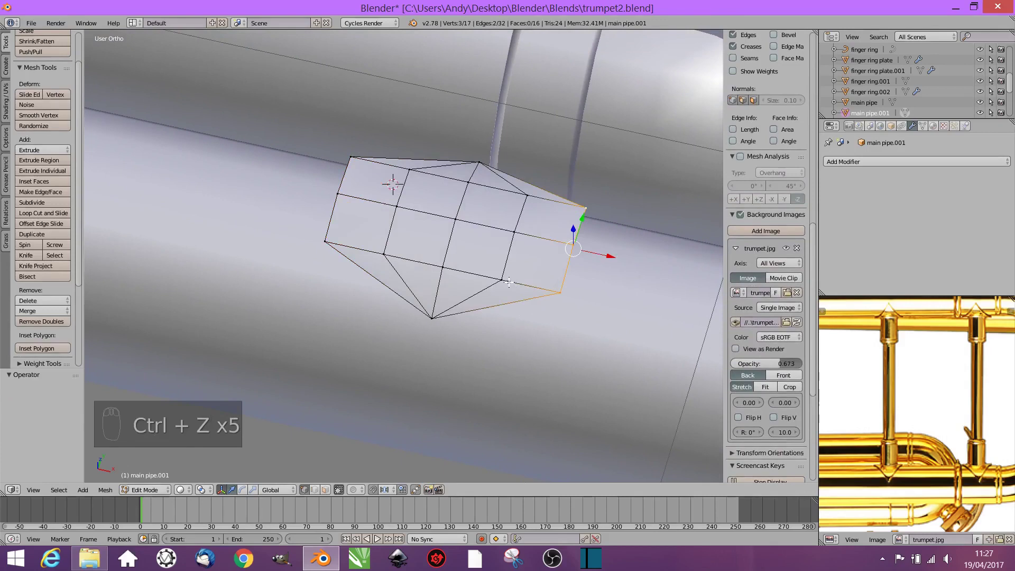
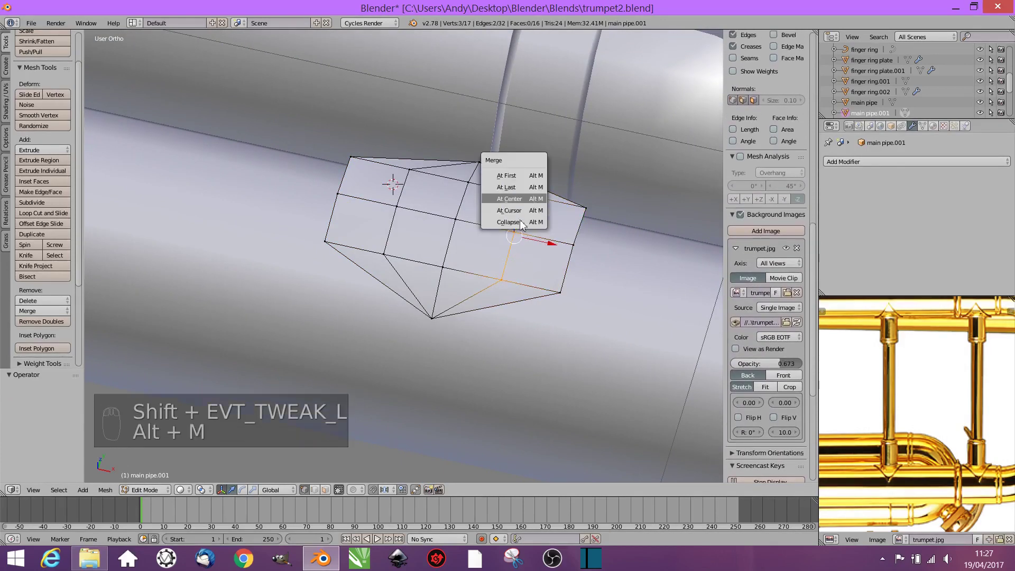
key("s")
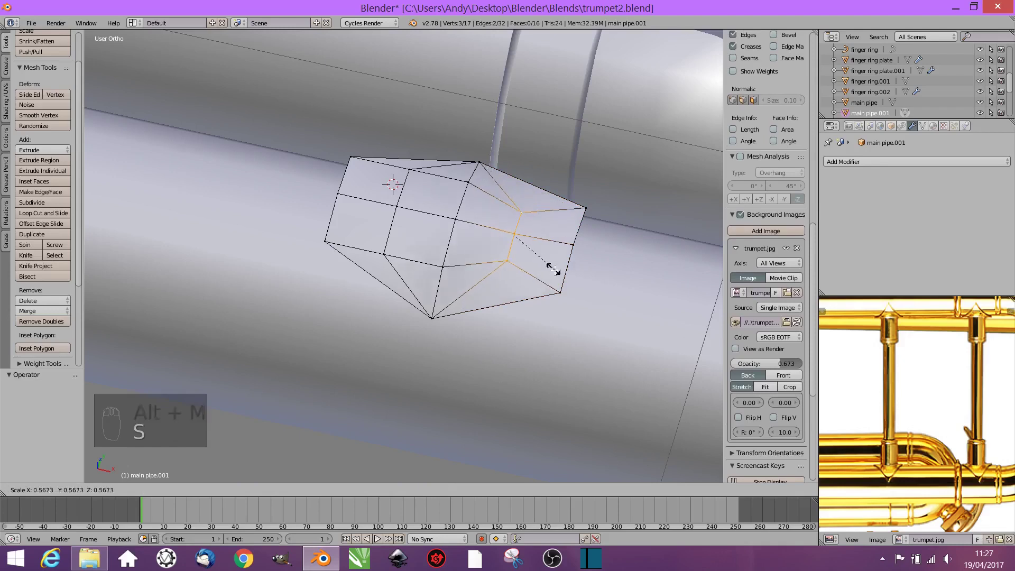
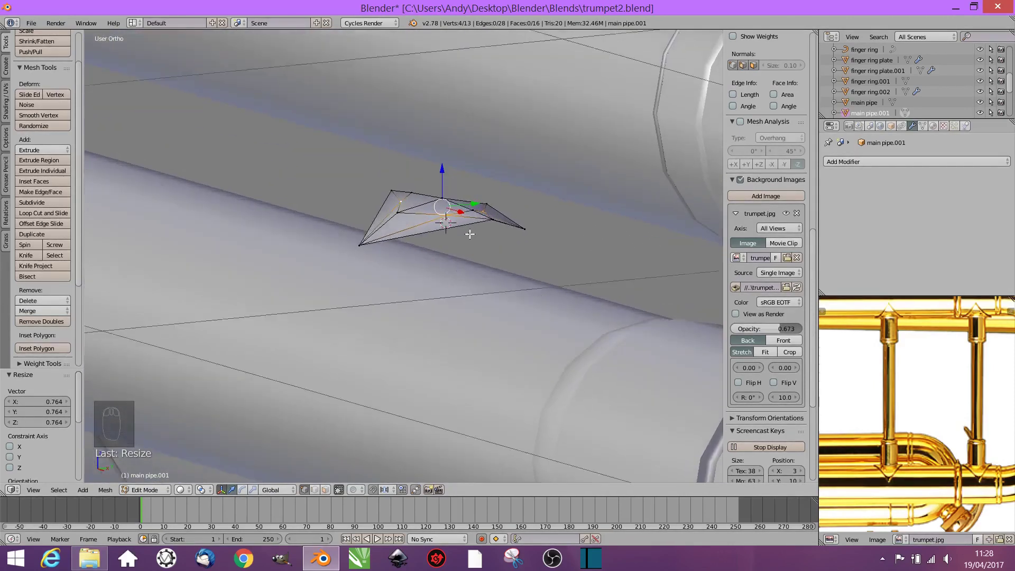
Step: Inspect the whole plate, then delete the picked edges and faces to trim it to a V shape
key("Tab")
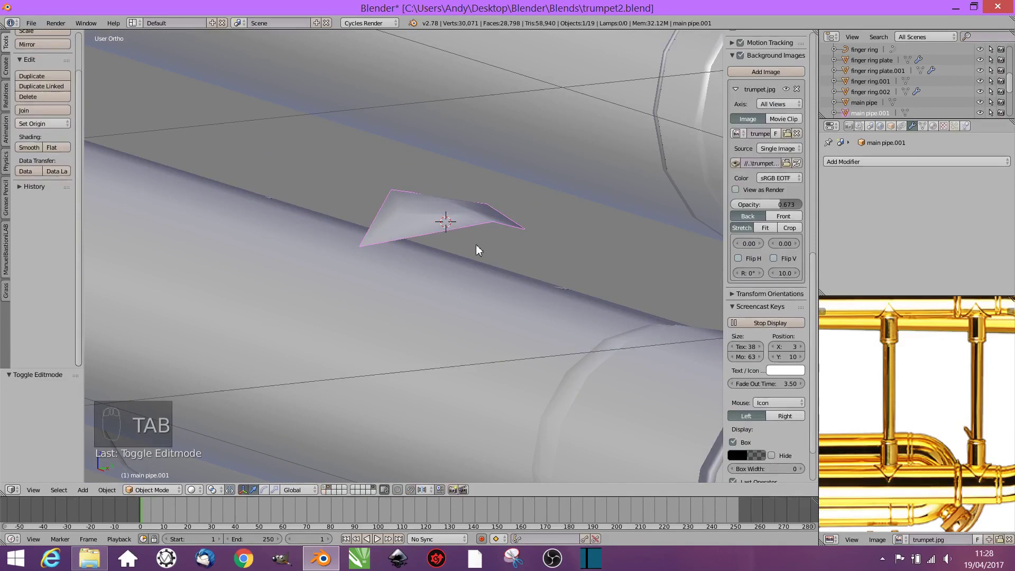
left_click_drag(486, 261, 523, 327)
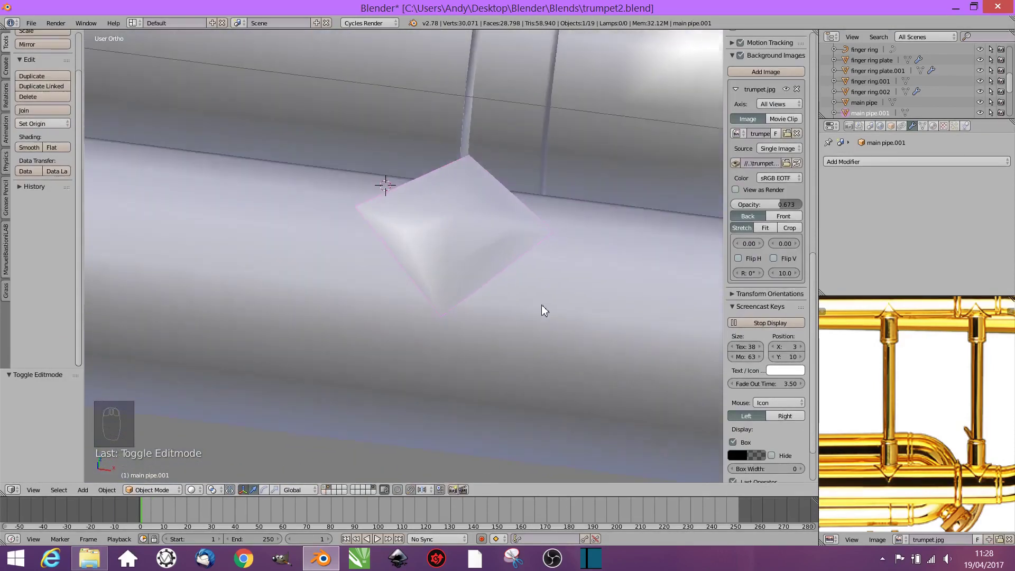
key("Tab")
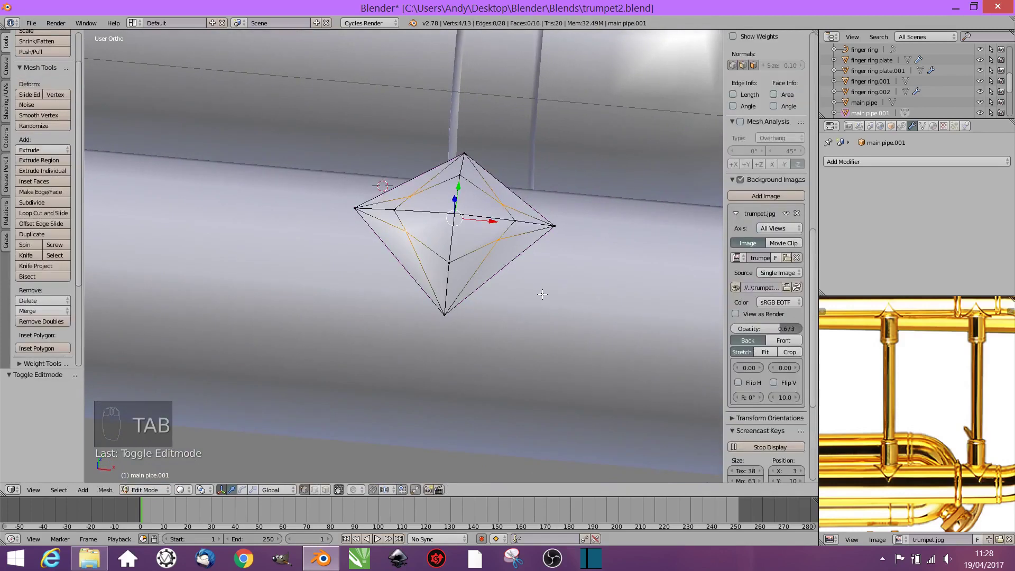
key("x")
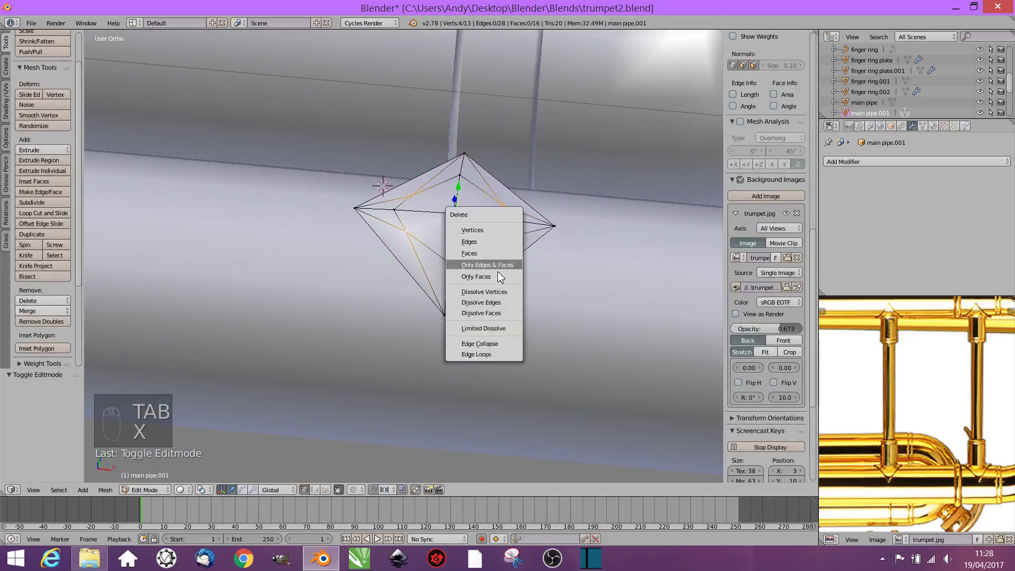
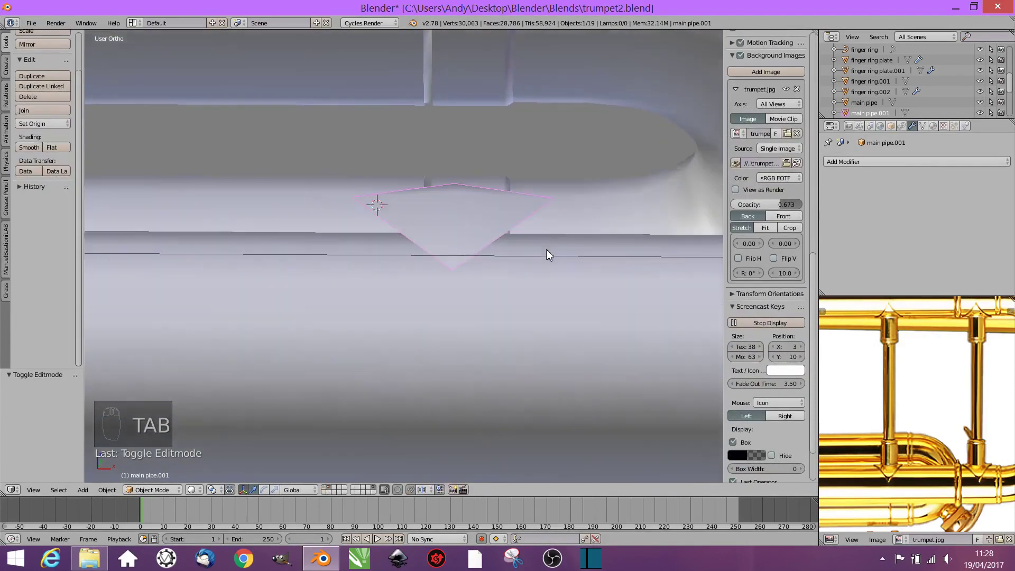
Step: Extrude all of the V-shaped plate's faces to give it thickness
key("Tab")
key("a")
key("e")
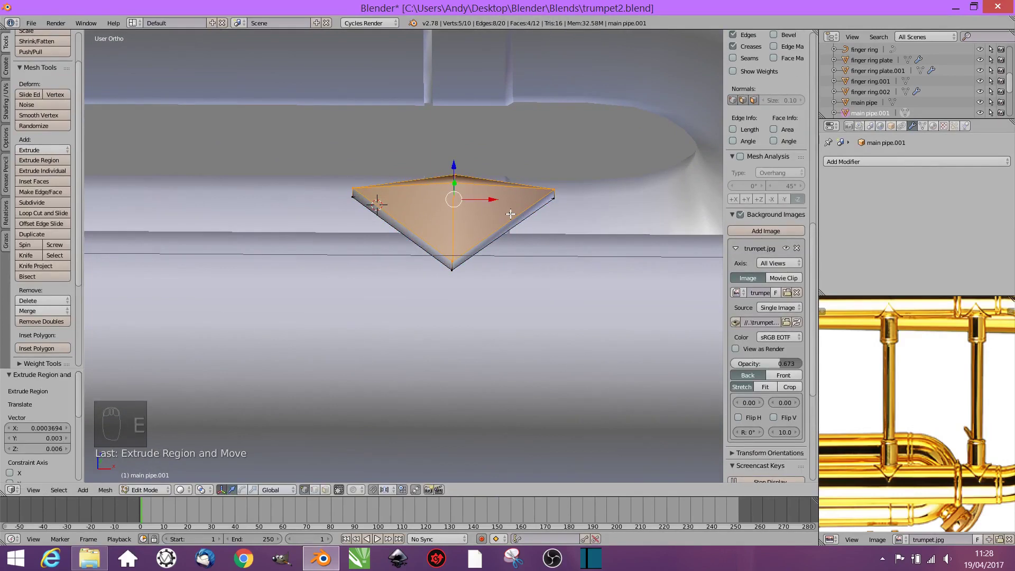
key("a")
key("a")
left_click_drag(937, 130, 808, 341)
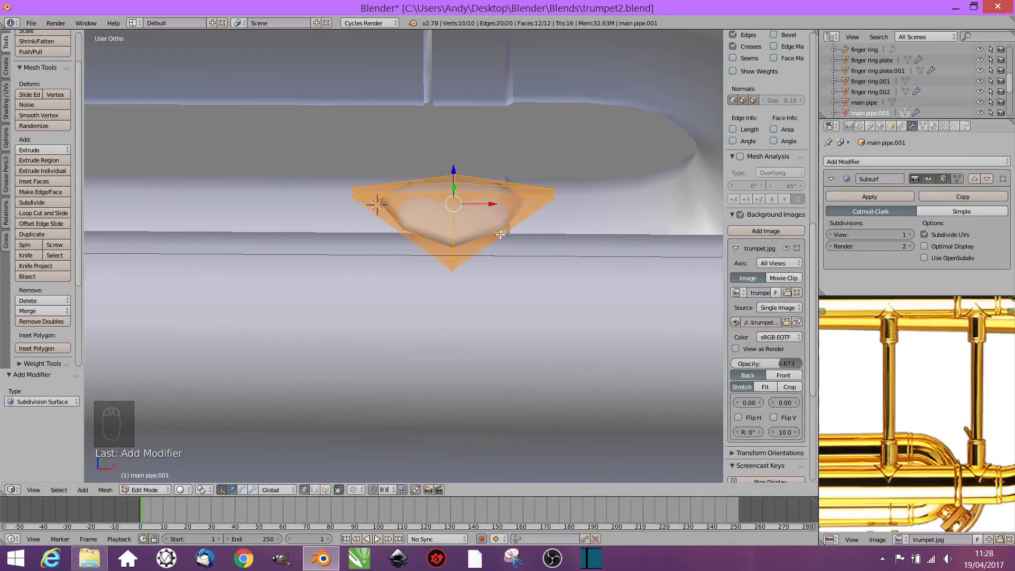
Step: Move the V-shaped brass plate vertically down so it sits against the pipe surface
key("ctrl+r")
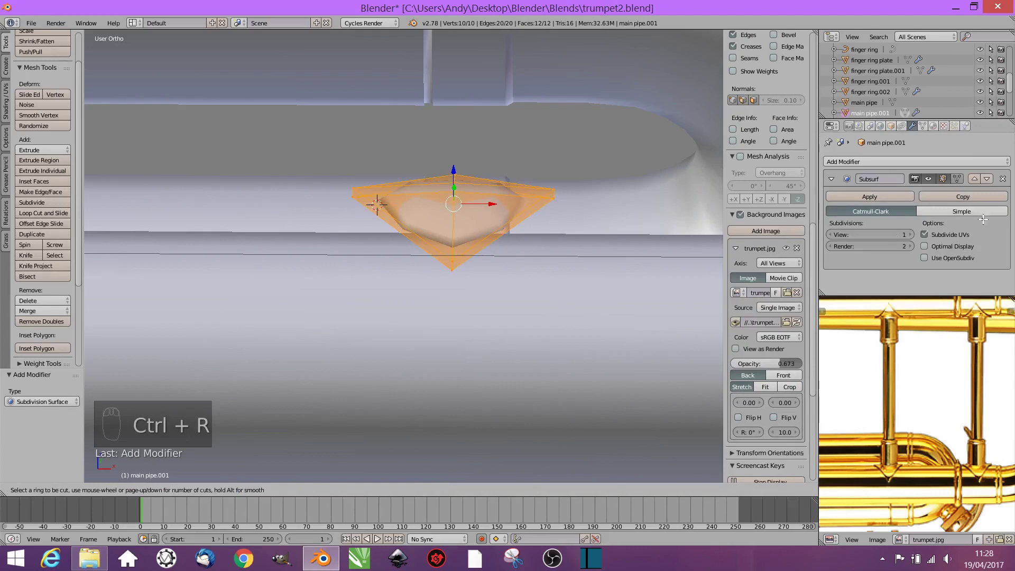
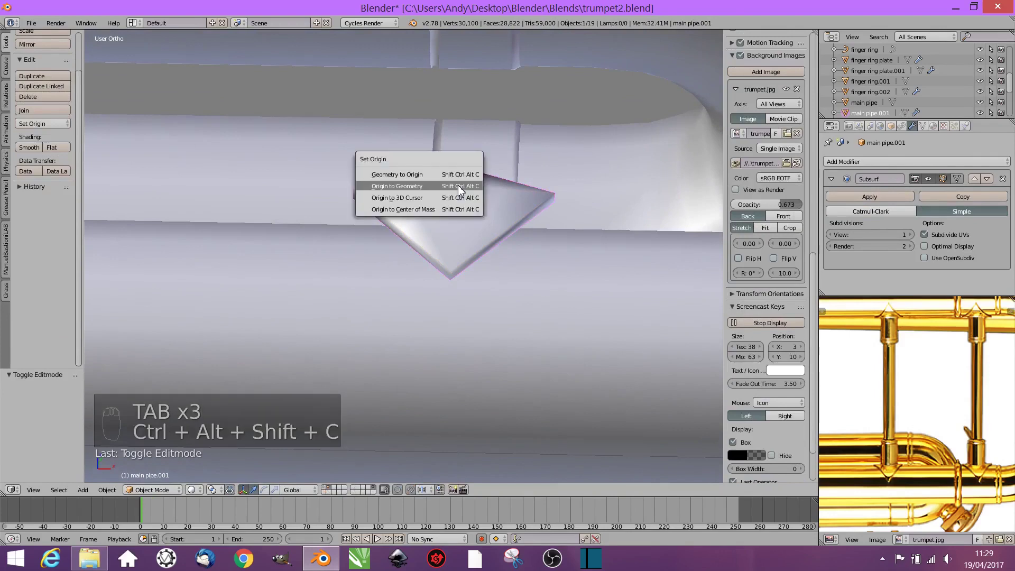
left_click_drag(460, 184, 462, 230)
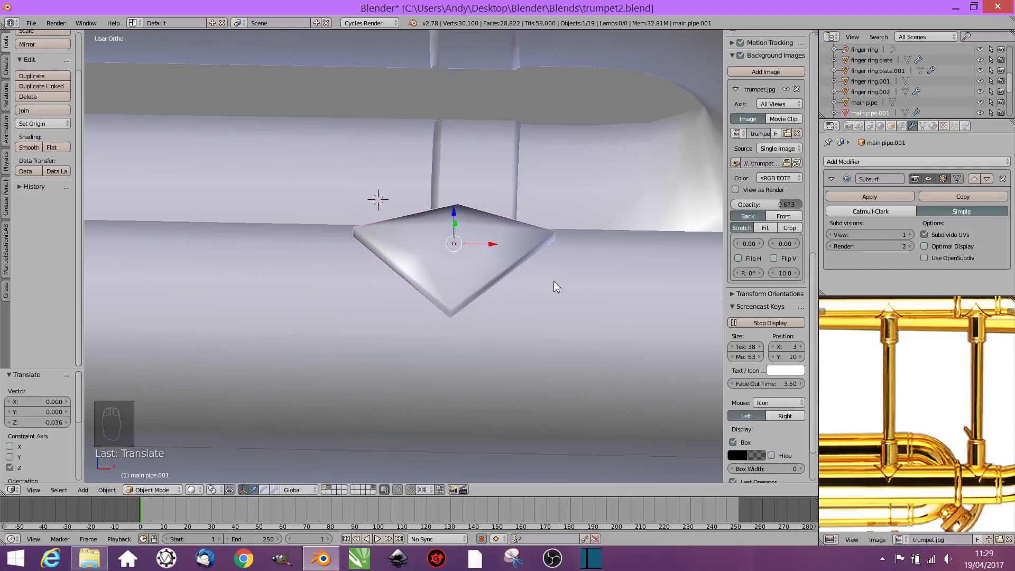
left_click_drag(555, 278, 651, 245)
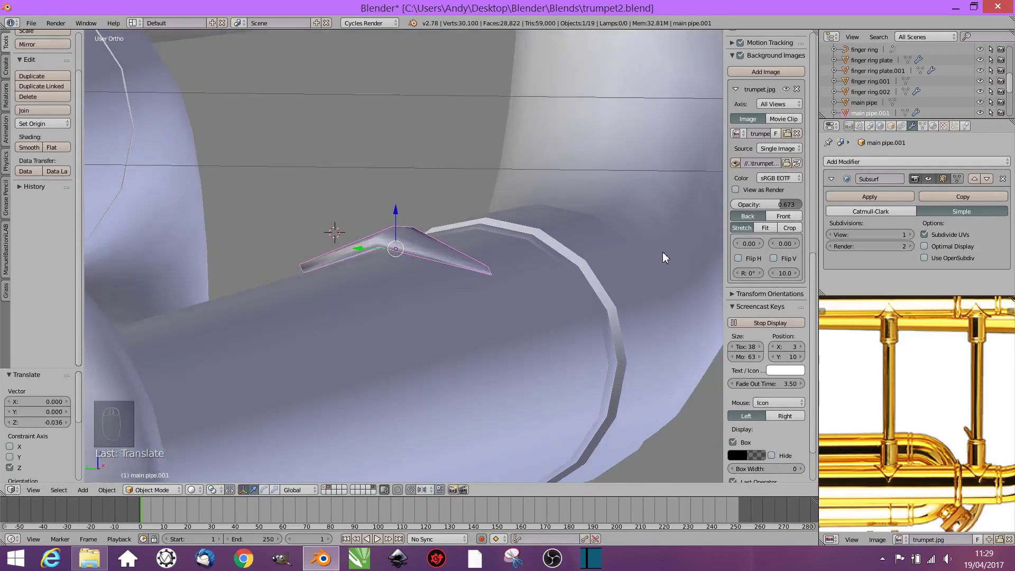
left_click_drag(400, 217, 407, 214)
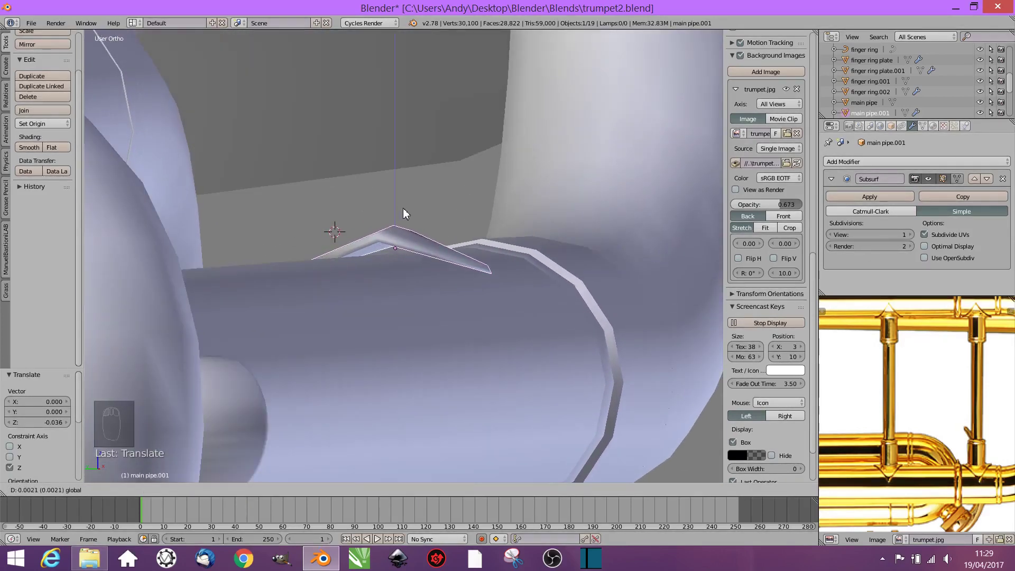
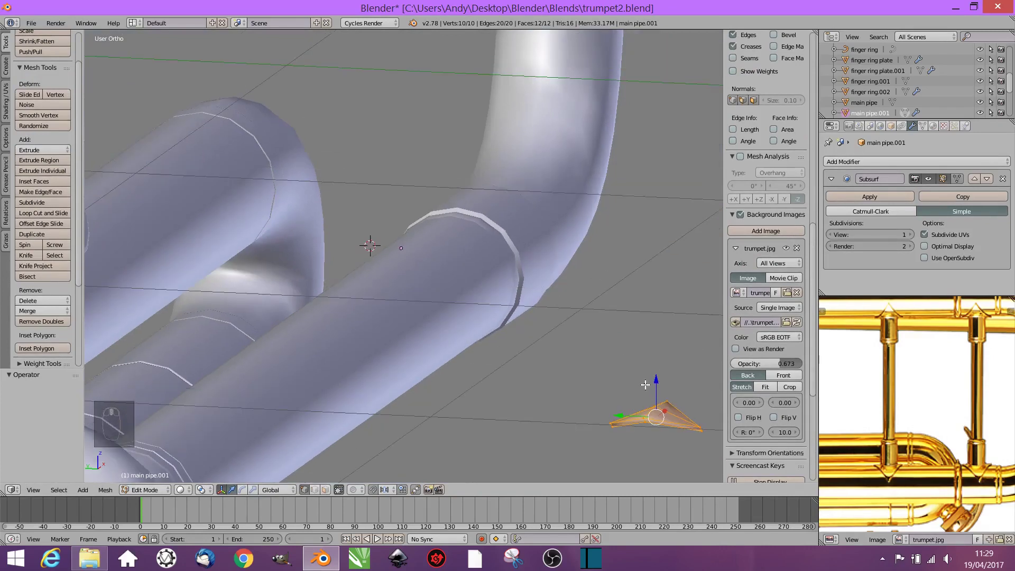
Step: Undo the recent plate edits back to an earlier state and leave Edit Mode
key("ctrl+z")
key("ctrl+z")
key("ctrl+z")
key("ctrl+z")
key("ctrl+z")
key("ctrl+z")
key("ctrl+z")
key("ctrl+z")
key("ctrl+z")
key("ctrl+z")
key("ctrl+z")
key("ctrl+z")
key("ctrl+z")
key("ctrl+z")
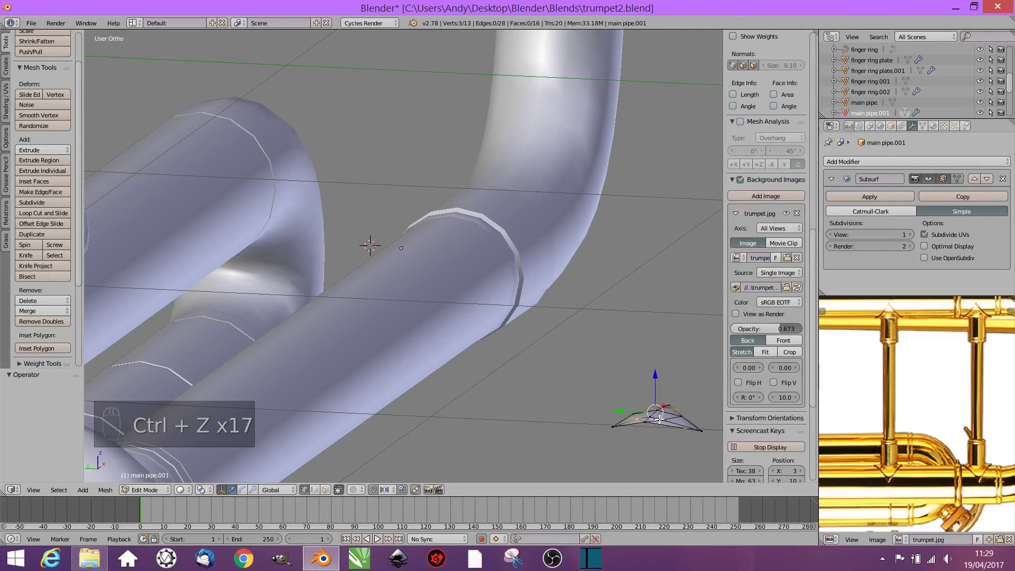
key("ctrl+z")
key("ctrl+z")
key("ctrl+z")
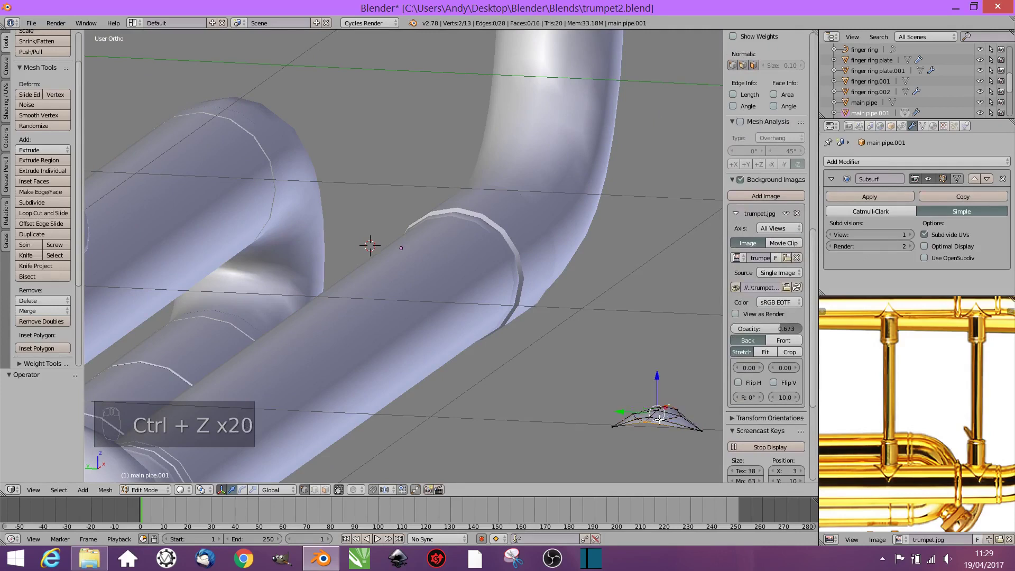
key("ctrl+z")
key("a")
key("Tab")
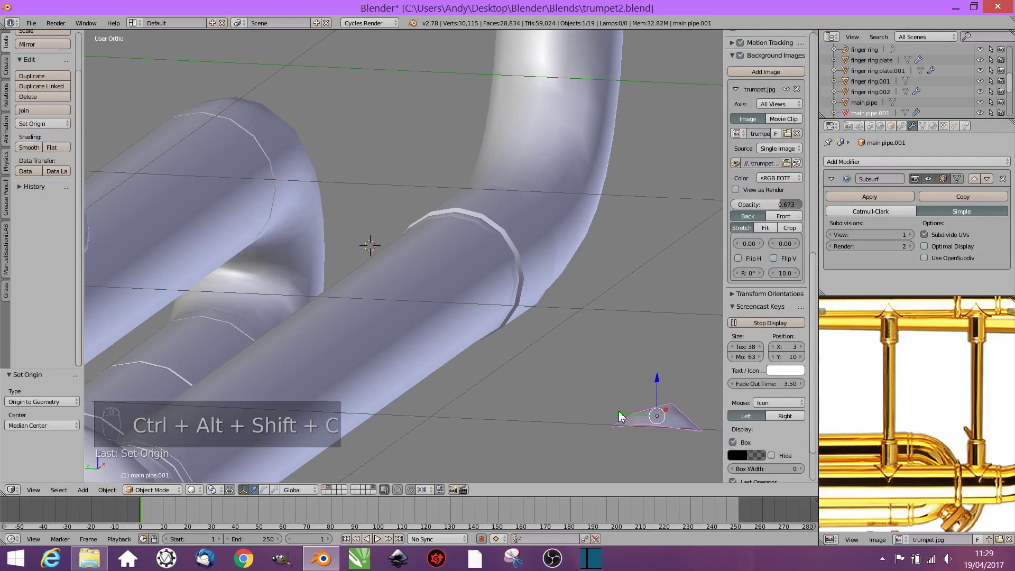
Step: From front and top views, reposition the small pointed piece over the main pipe
left_click_drag(494, 375, 371, 371)
left_click_drag(366, 350, 384, 250)
key("KP_1")
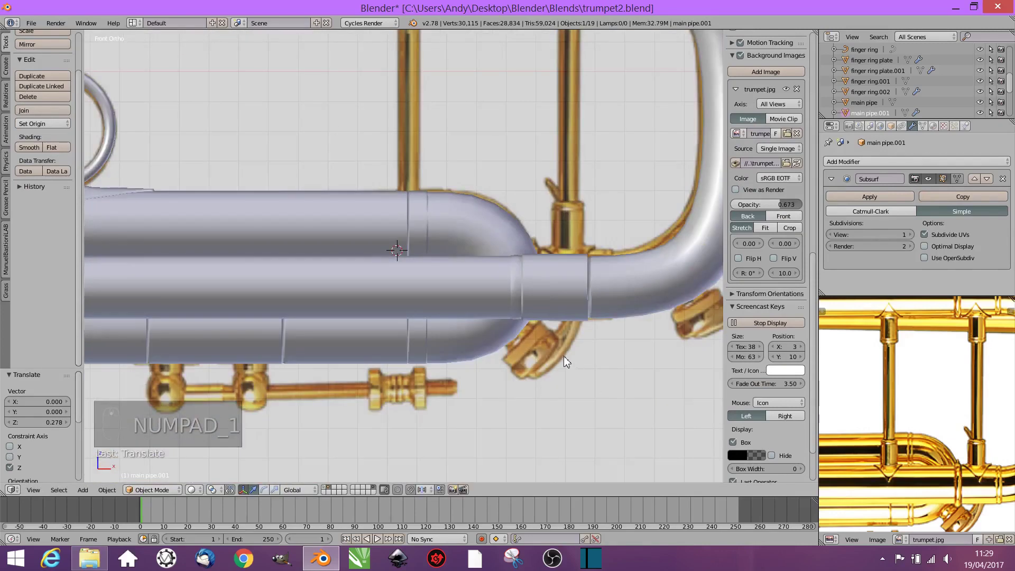
left_click_drag(542, 375, 585, 302)
left_click_drag(586, 303, 424, 308)
left_click_drag(390, 236, 387, 207)
key("KP_7")
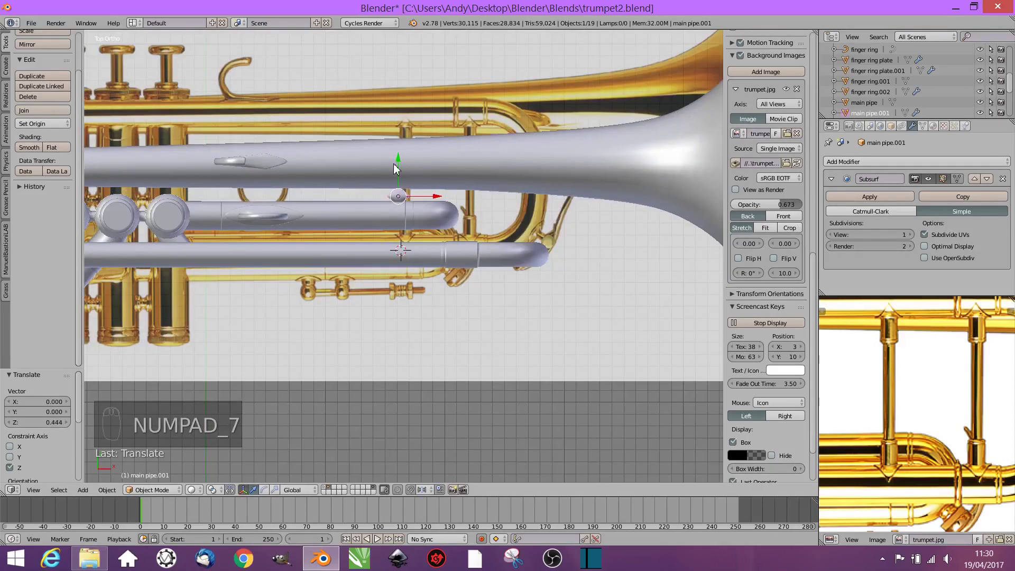
left_click_drag(401, 182, 400, 221)
Step: Move the small piece onto the lower tubing just before the pipe ring
key("KP_1")
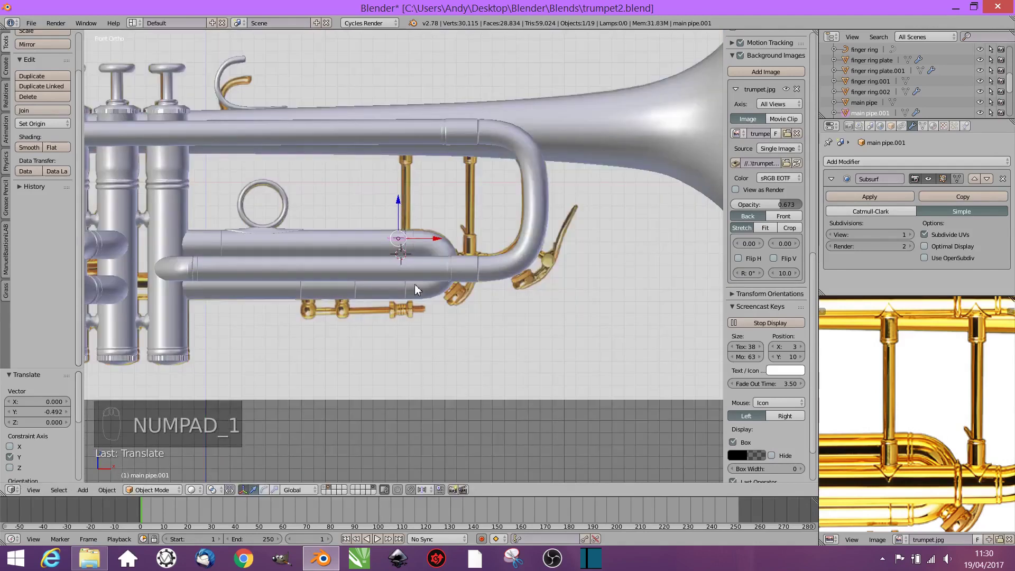
left_click_drag(410, 236, 452, 206)
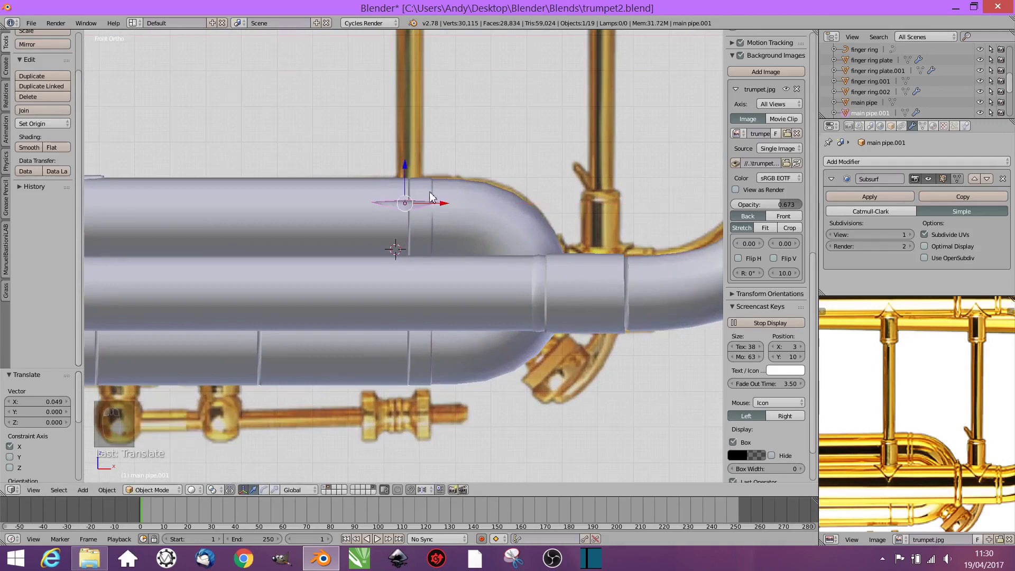
left_click(408, 180)
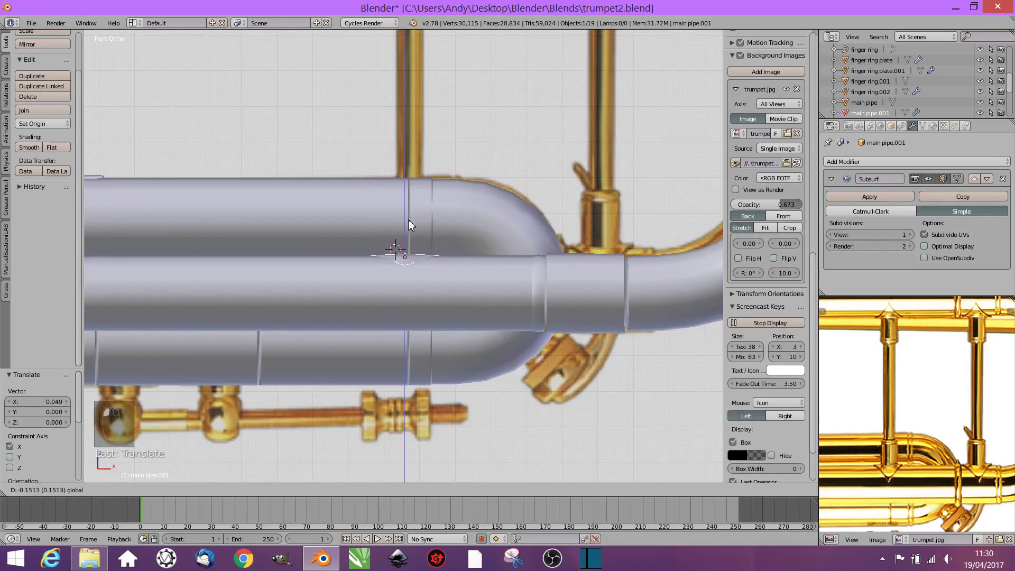
left_click_drag(444, 289, 450, 241)
middle_click(445, 231)
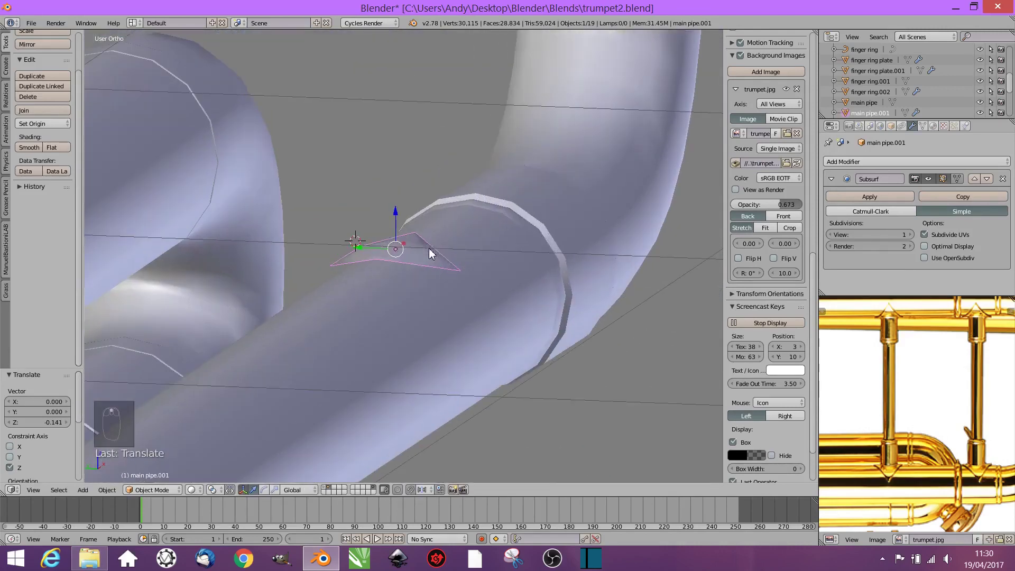
Step: Stretch the small piece's geometry wider in Edit Mode
key("Tab")
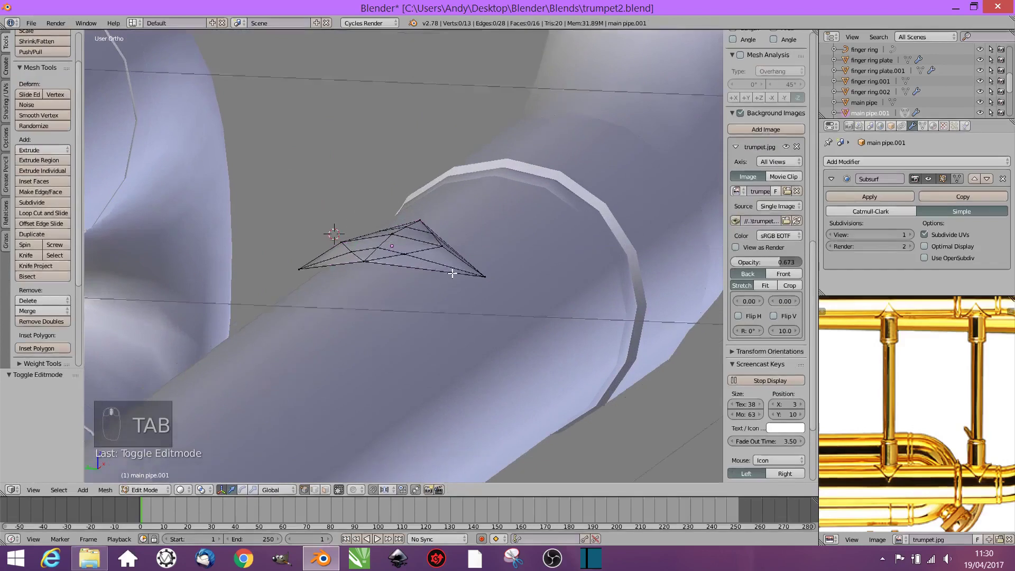
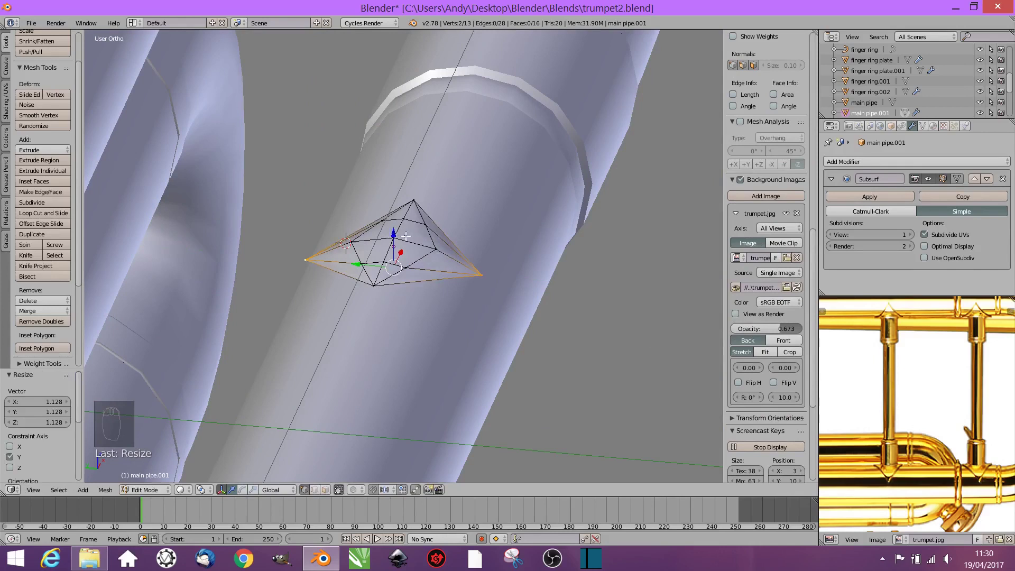
key("Tab")
left_click_drag(402, 217, 400, 219)
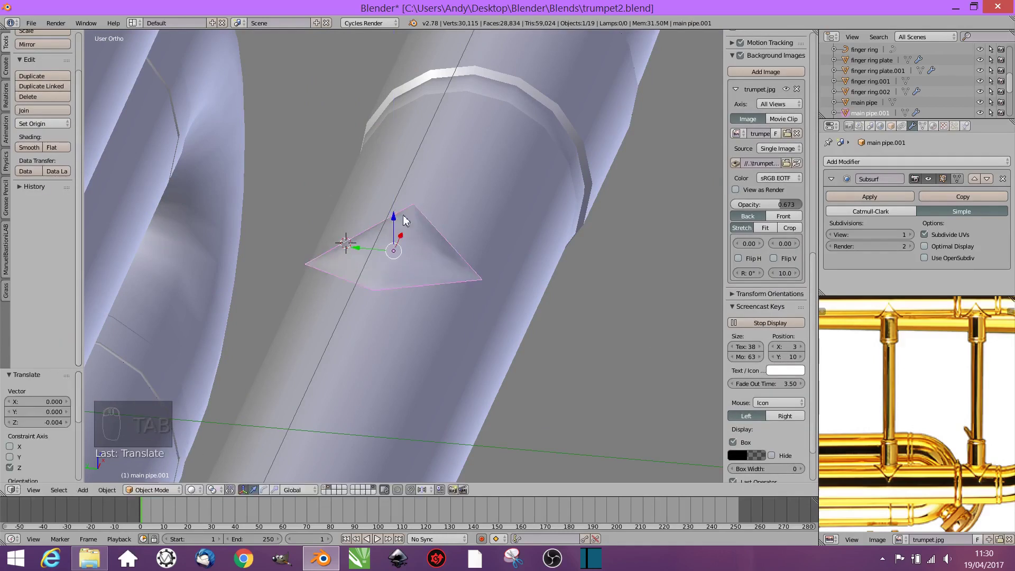
key("Tab")
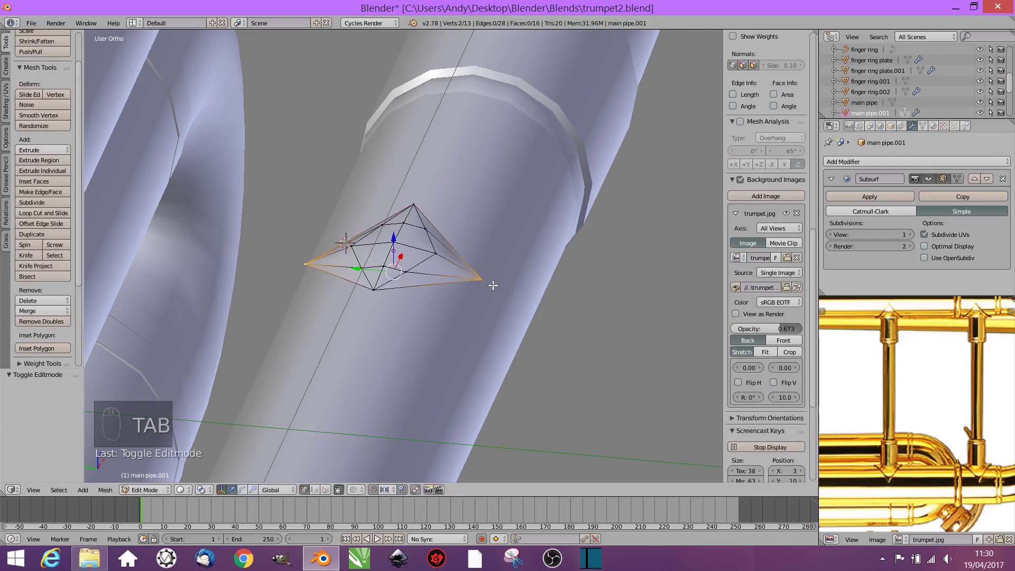
Step: Move the piece's vertices down, then delete main pipe.001 from the scene
key("g")
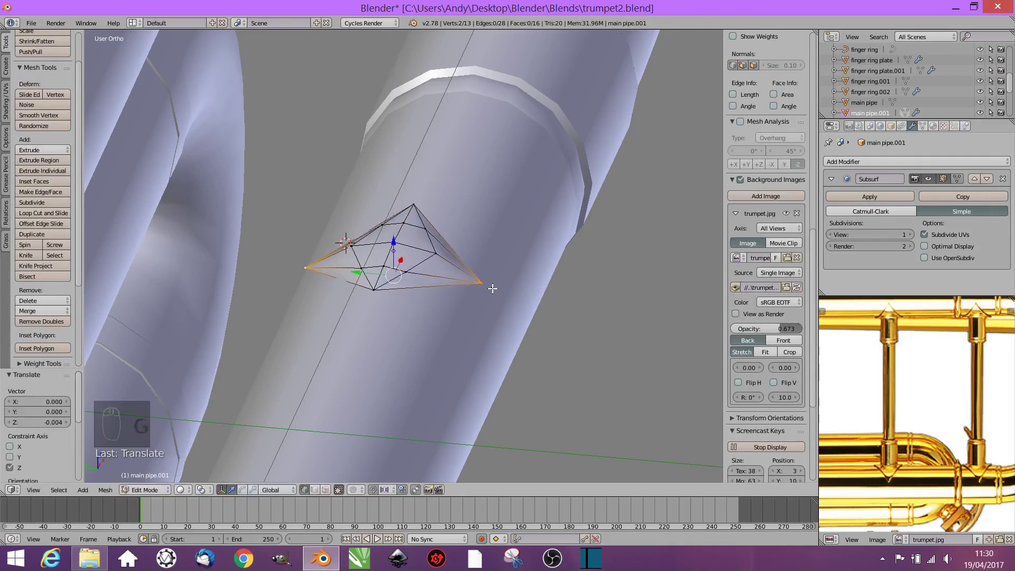
left_click_drag(474, 280, 481, 263)
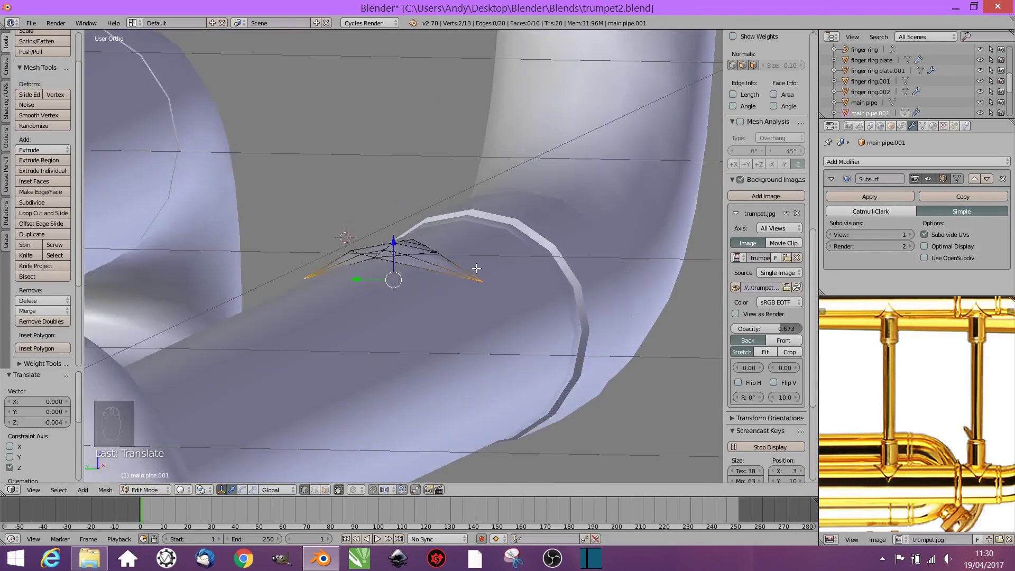
key("Tab")
key("x")
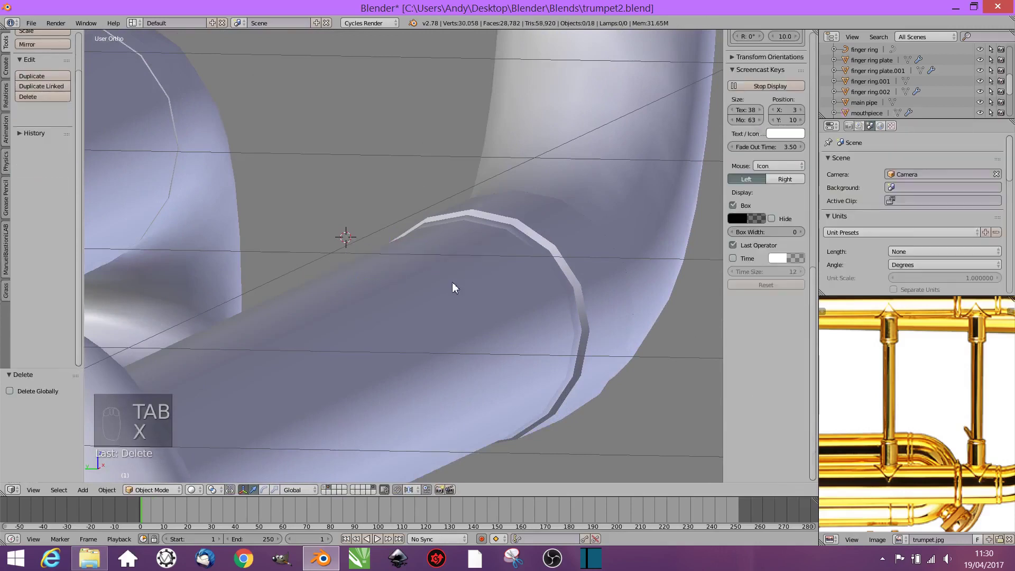
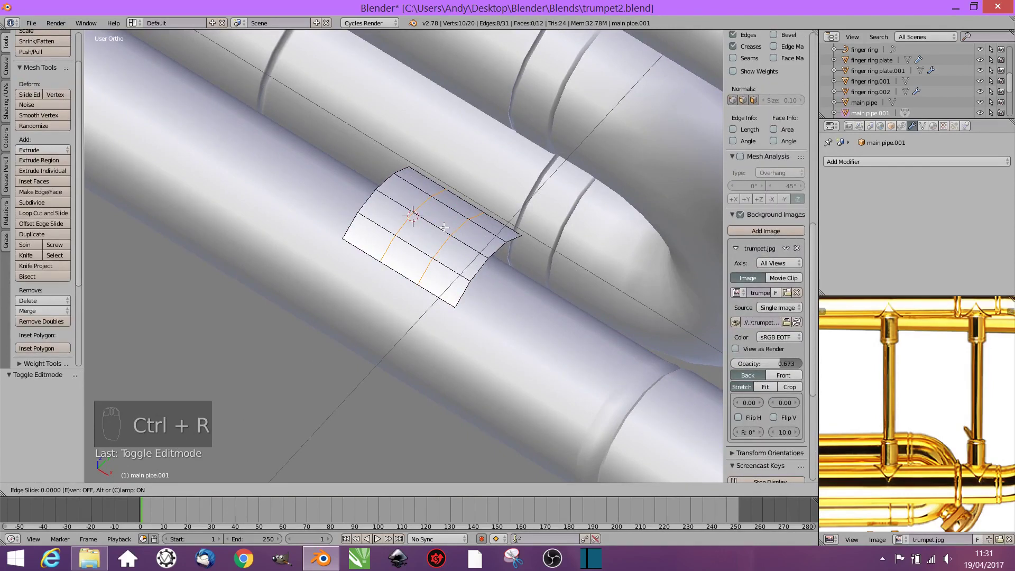
Step: Add edge loops across the new curved plate split from the pipe
key("ctrl+z")
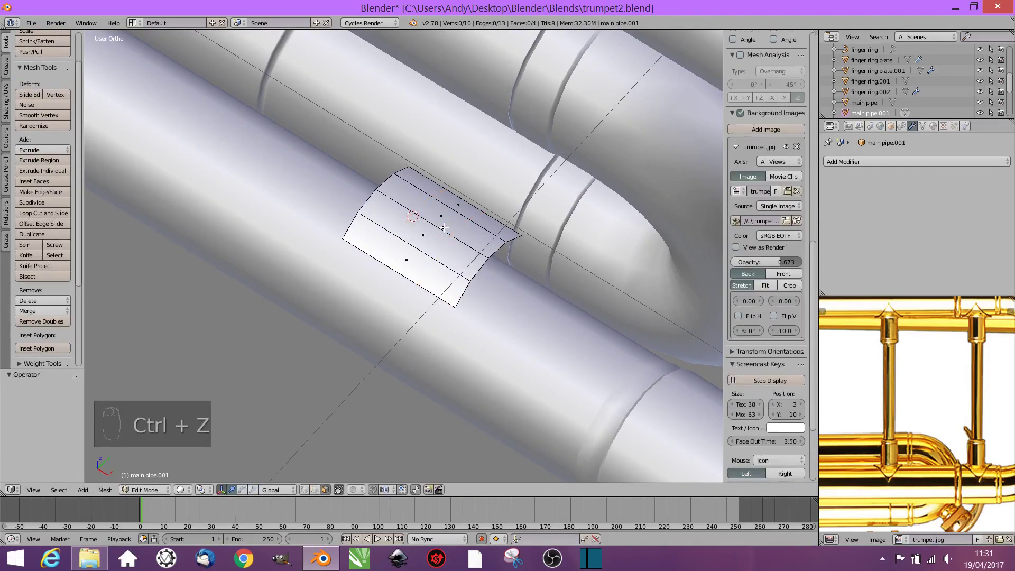
key("ctrl+r")
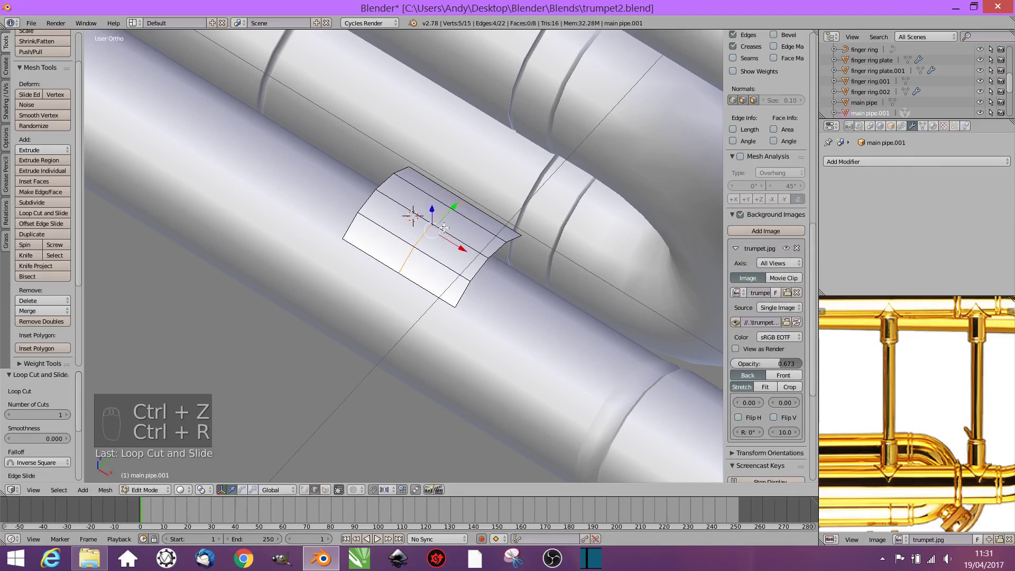
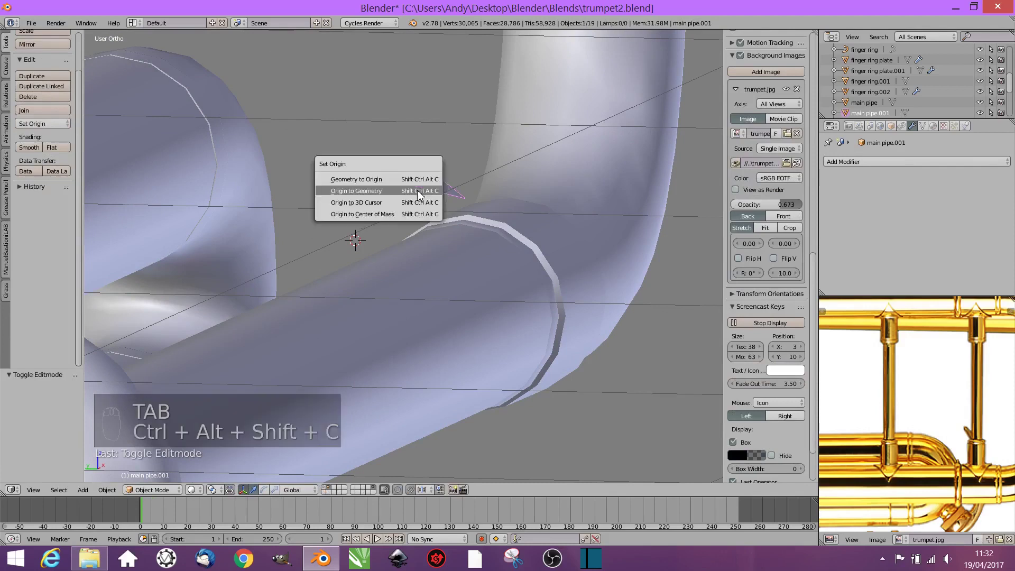
Step: Set main pipe.001's origin to its geometry and lift the curved plate above the pipe
left_click(405, 160)
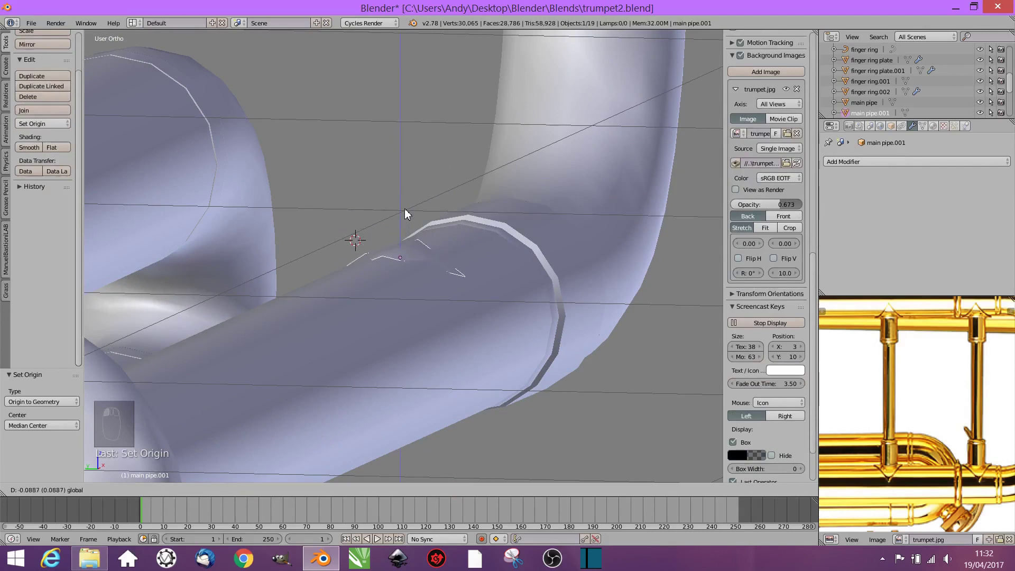
key("ctrl+z")
key("ctrl+z")
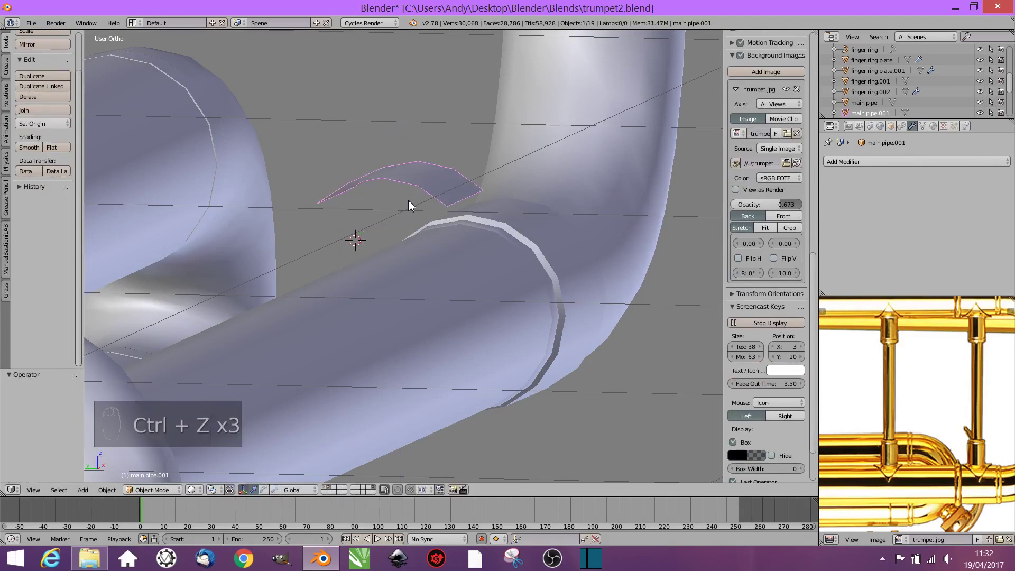
key("ctrl+z")
key("Tab")
key("Tab")
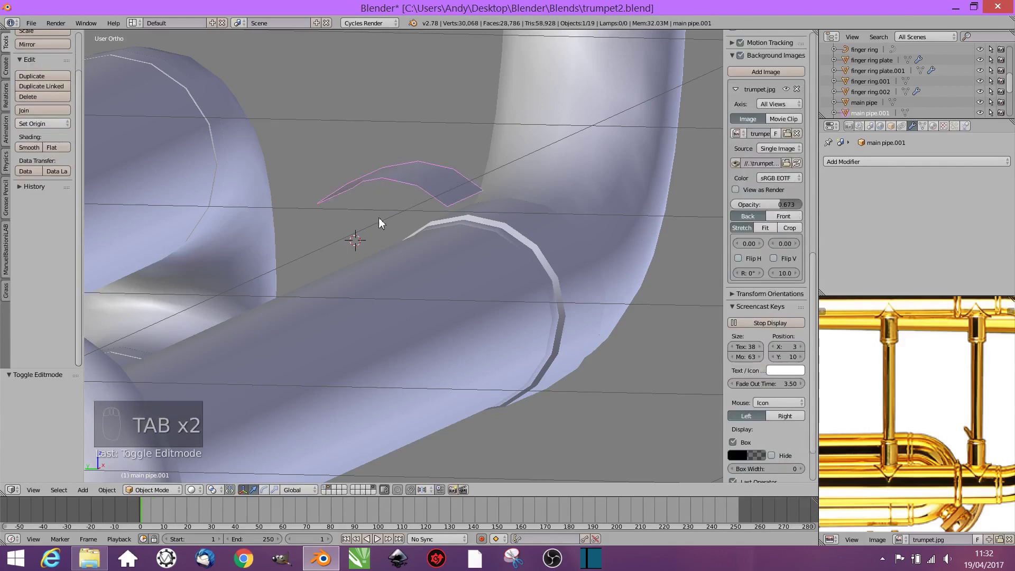
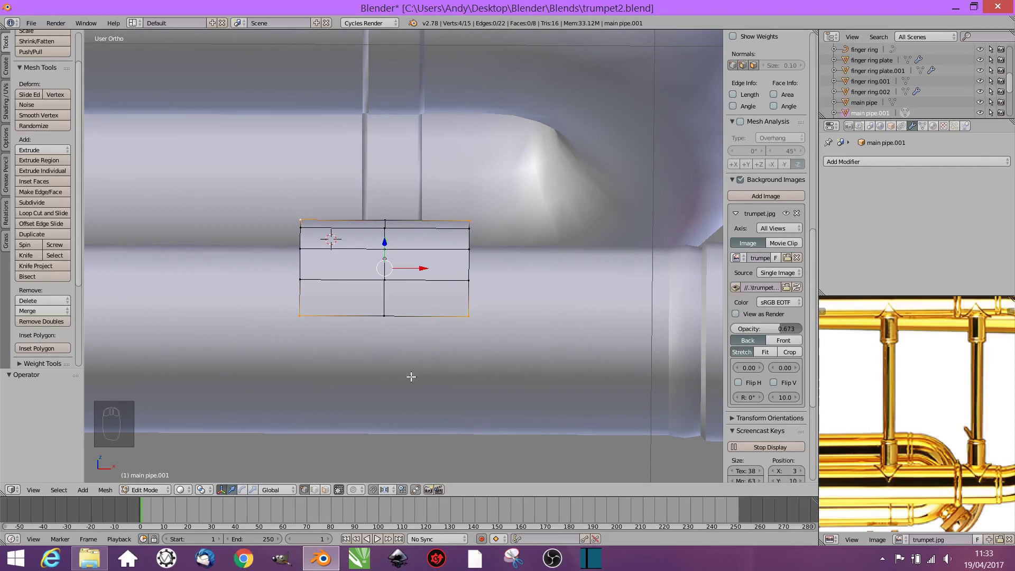
Step: Knife-cut diagonals across the curved plate's corners to taper it into a fin
key("k")
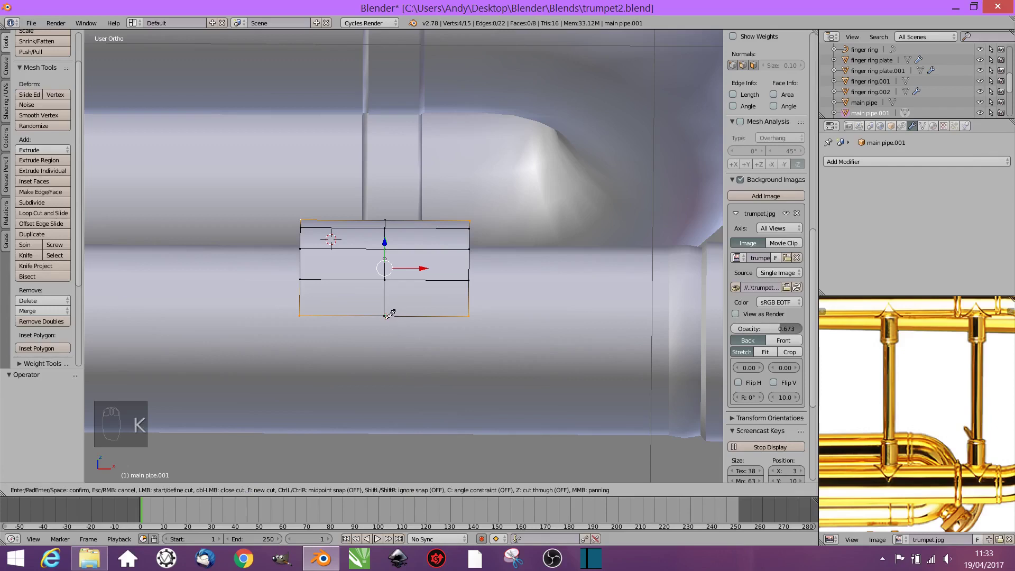
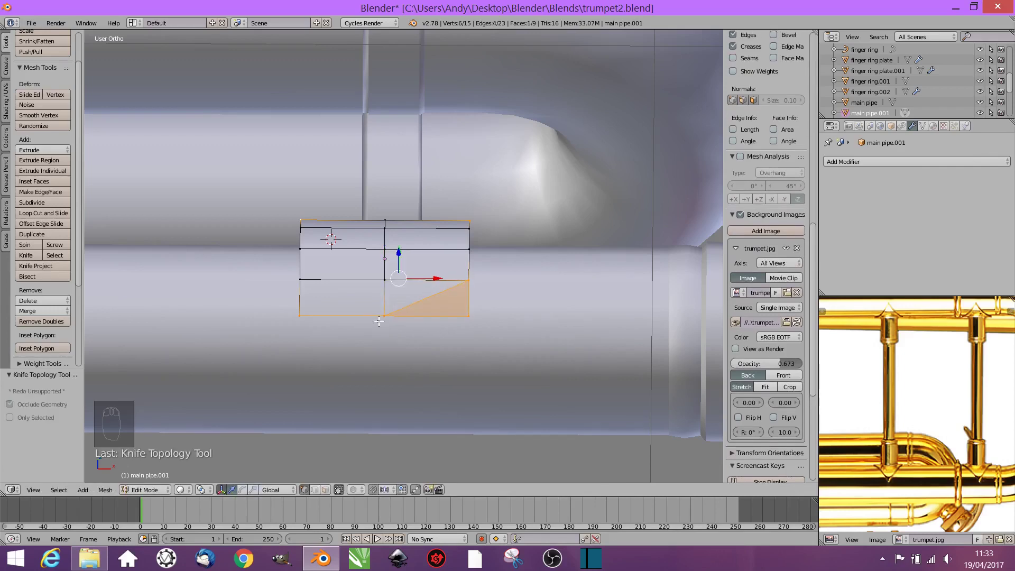
key("k")
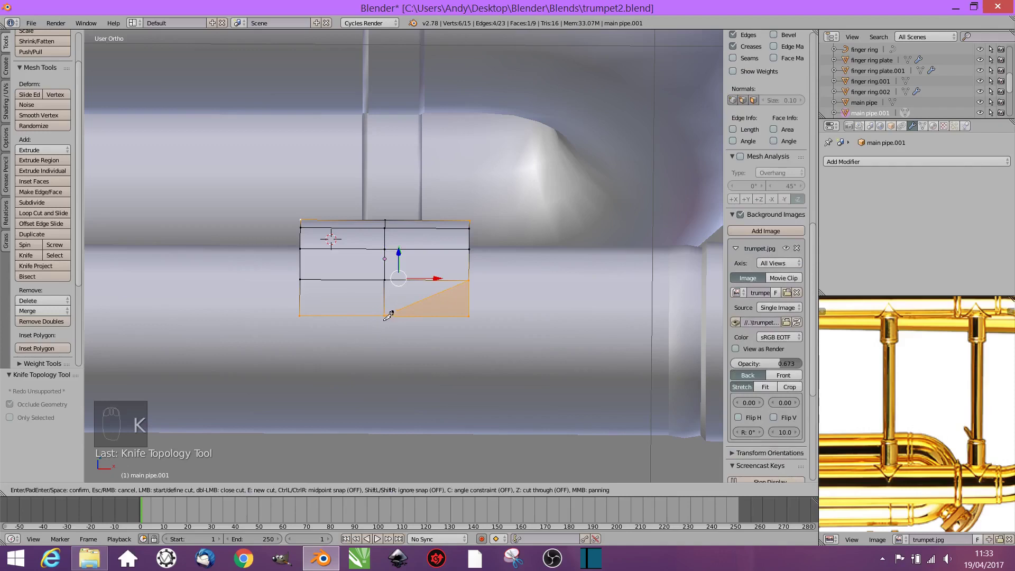
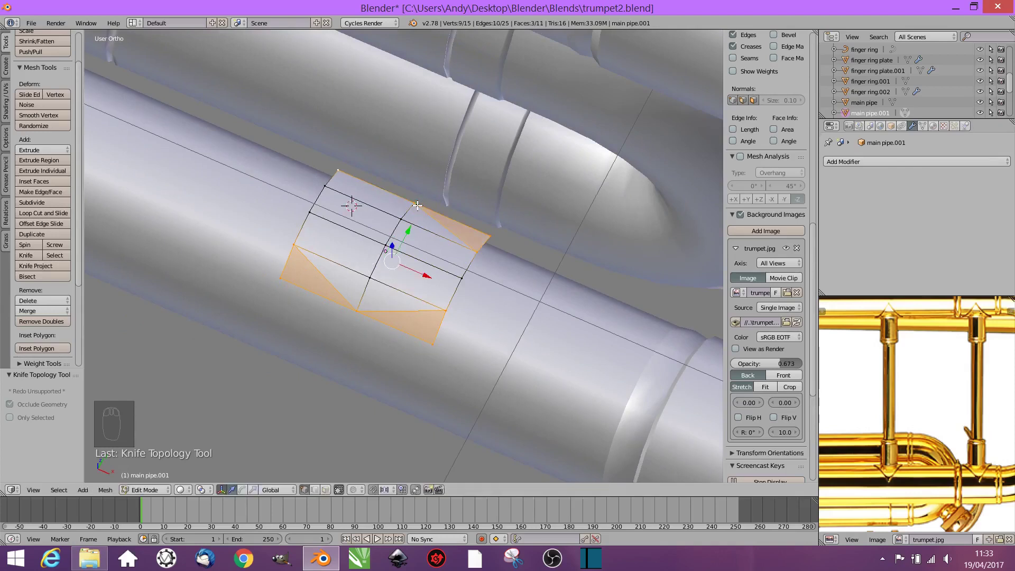
key("k")
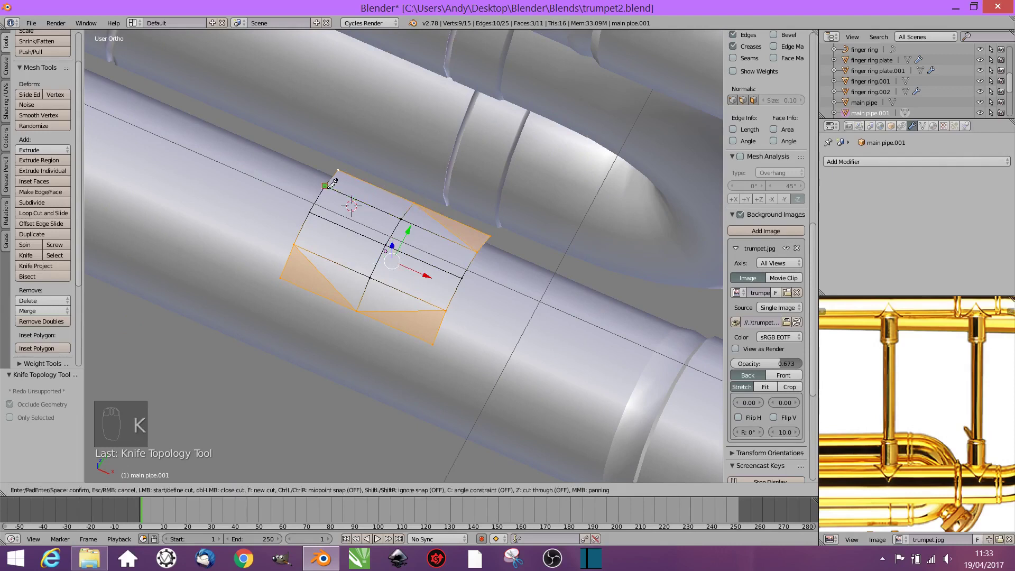
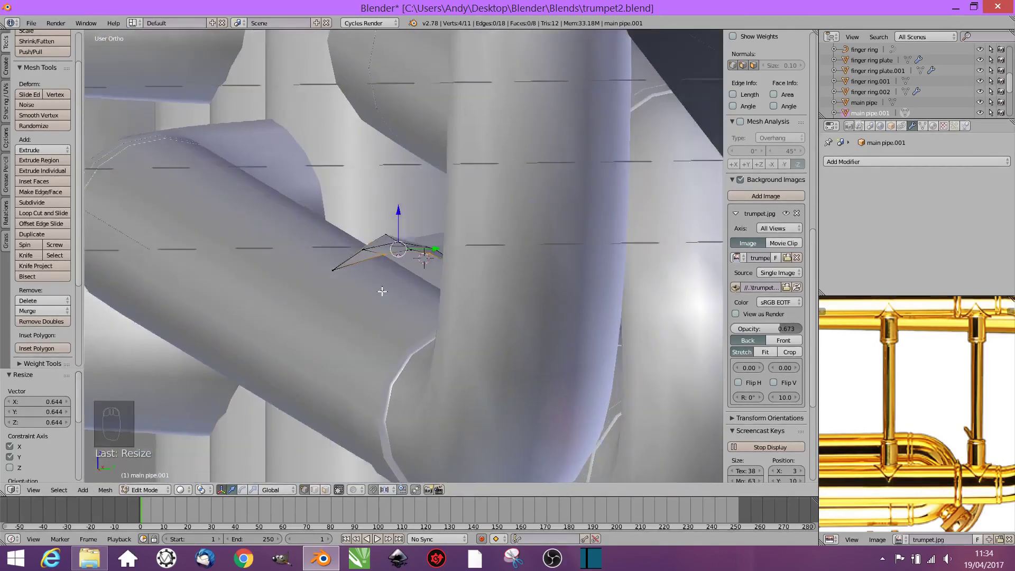
Step: Select all of the fin's geometry and leave mesh editing
key("a")
key("a")
key("e")
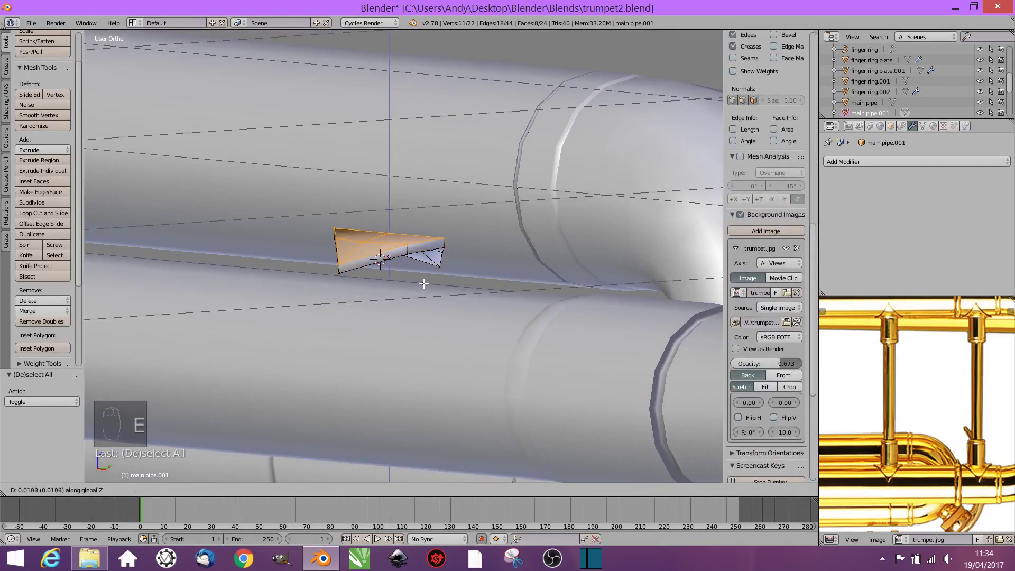
key("Tab")
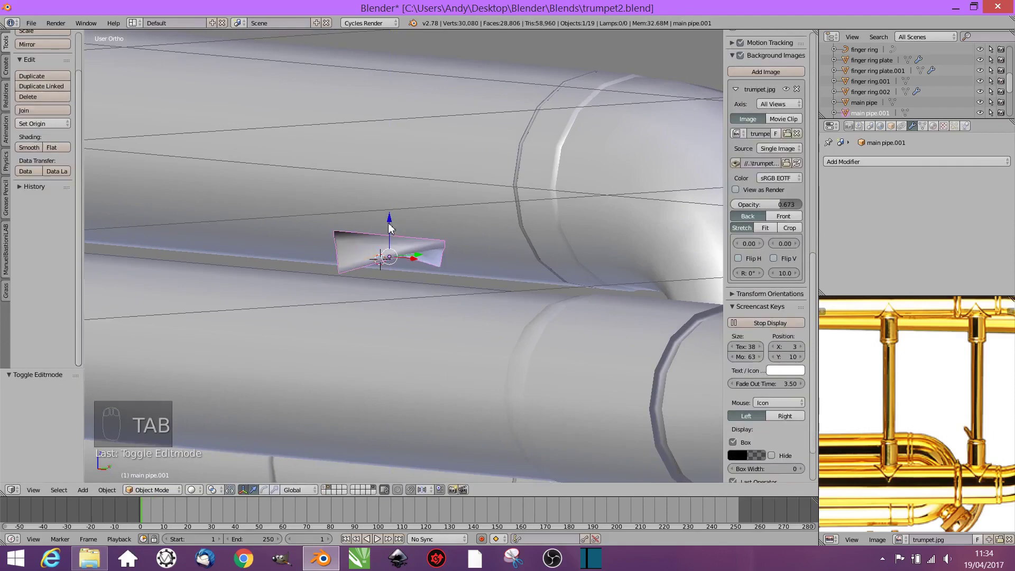
Step: Lower the fin vertically so it rests on the lower tube beneath the upper bend
left_click_drag(393, 223, 394, 258)
left_click_drag(396, 233, 396, 257)
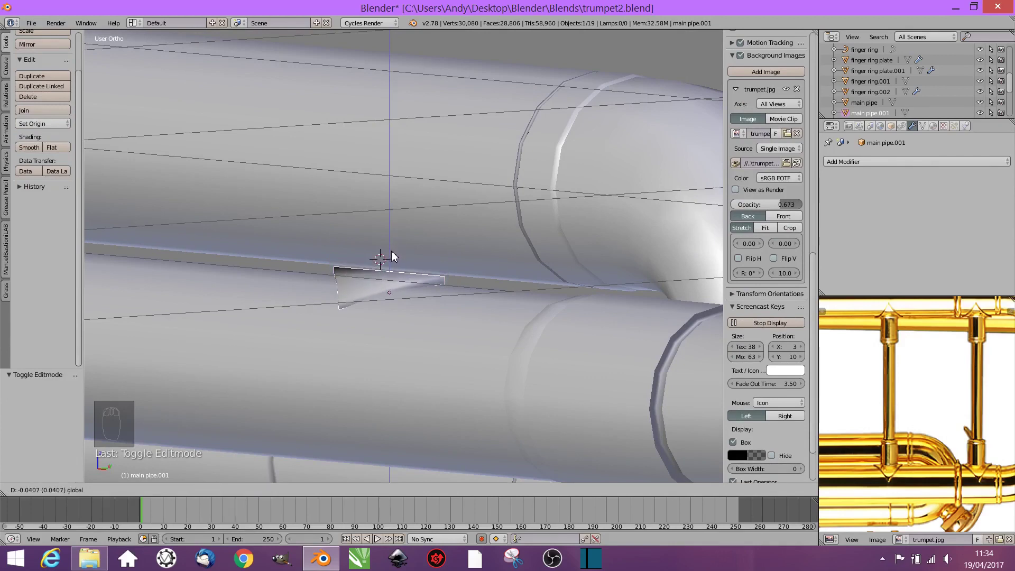
left_click_drag(890, 187, 627, 331)
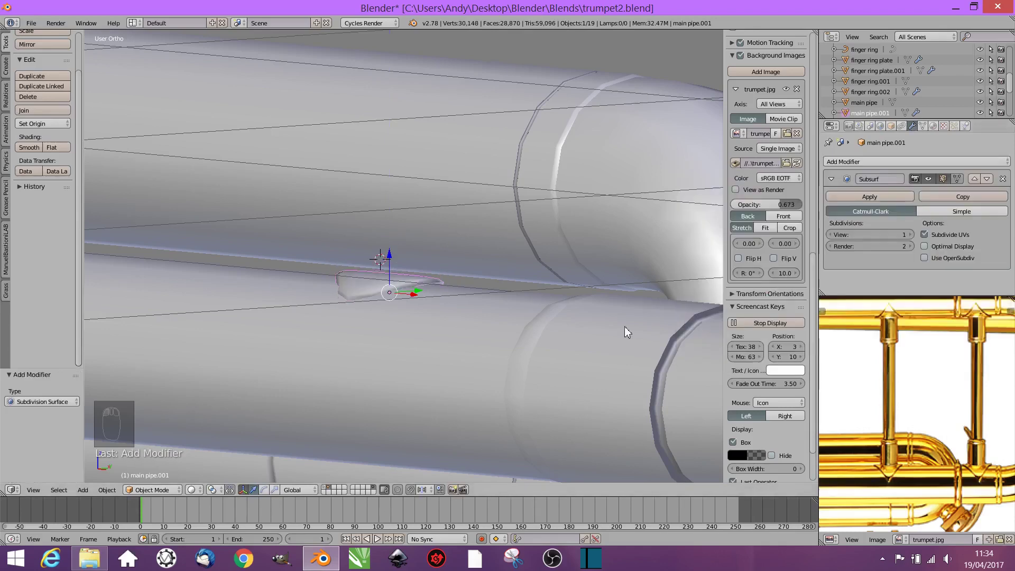
left_click_drag(406, 314, 392, 259)
left_click_drag(388, 260, 389, 258)
left_click_drag(419, 291, 490, 281)
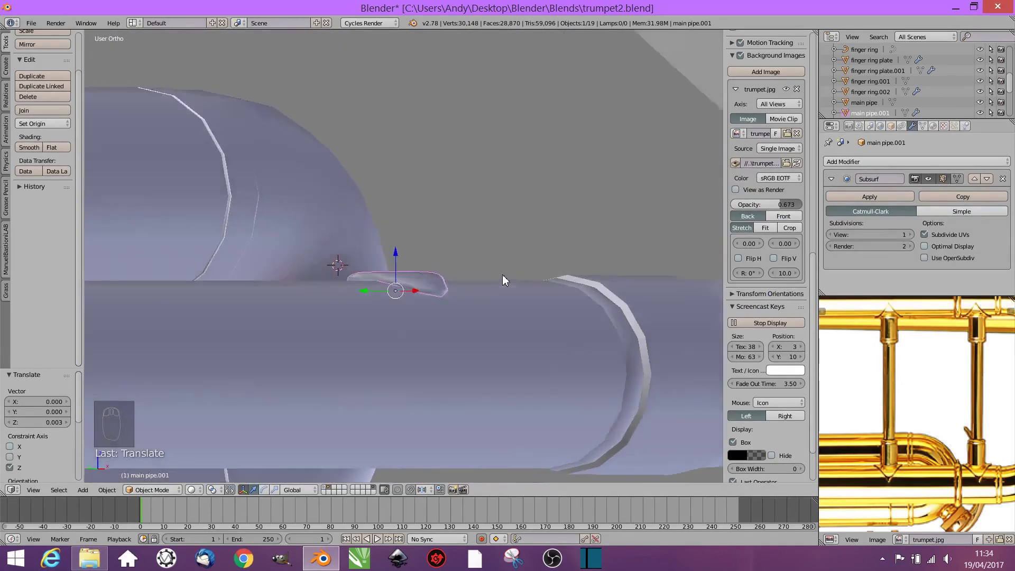
Step: Adjust the brace's vertices and raise its subsurf preview smoothing to level 2
key("Tab")
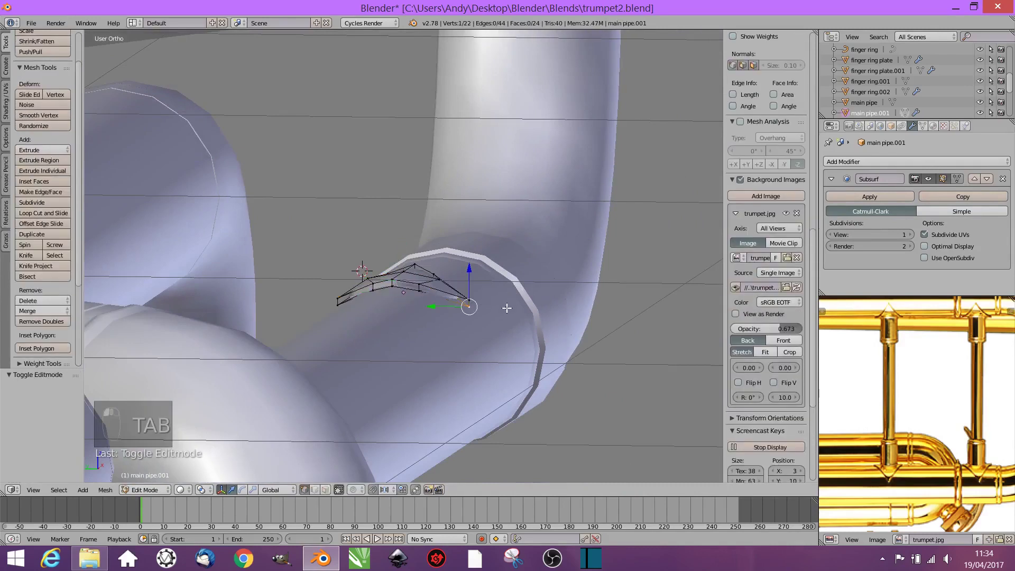
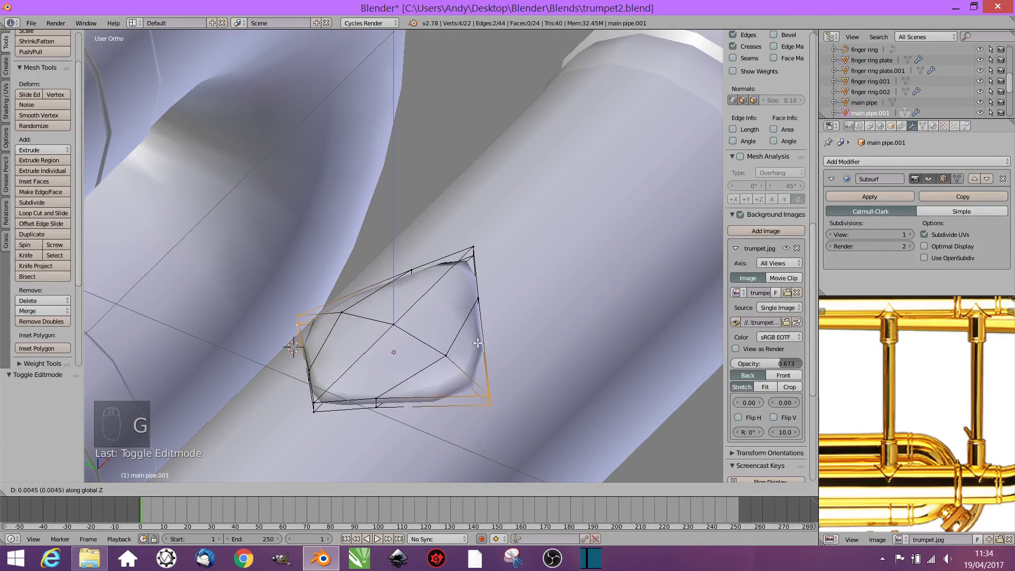
key("Tab")
middle_click(490, 360)
left_click(485, 344)
left_click_drag(393, 323, 394, 326)
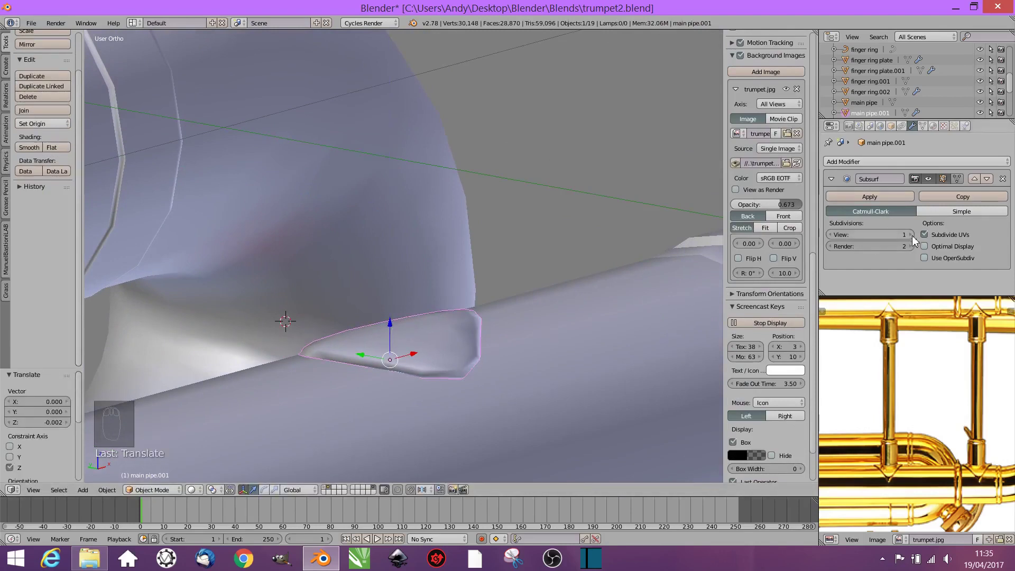
left_click_drag(911, 240, 497, 338)
Step: Add edge loops near the brace's rim to tighten its saddle shape on the tube
key("Tab")
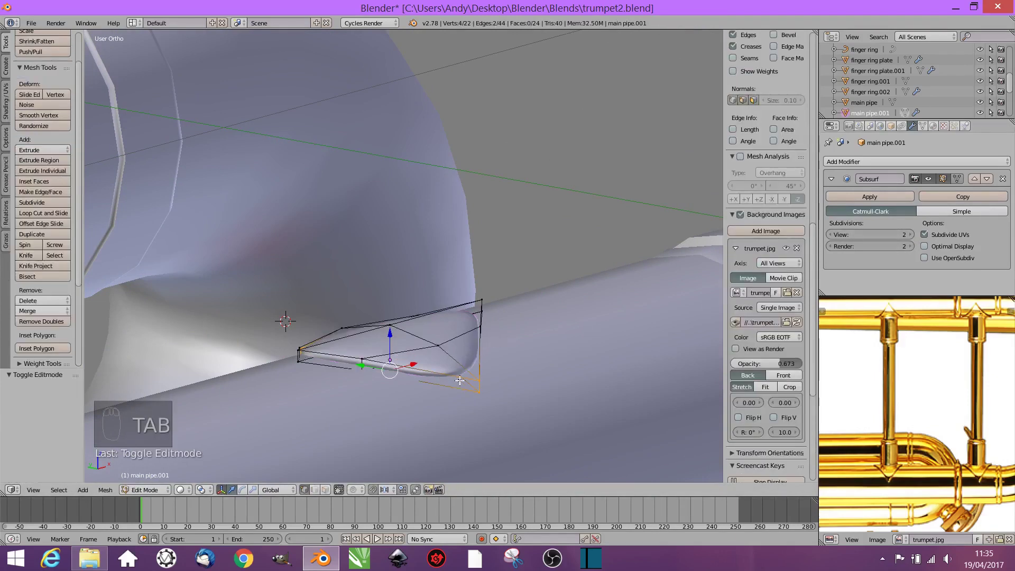
key("ctrl+r")
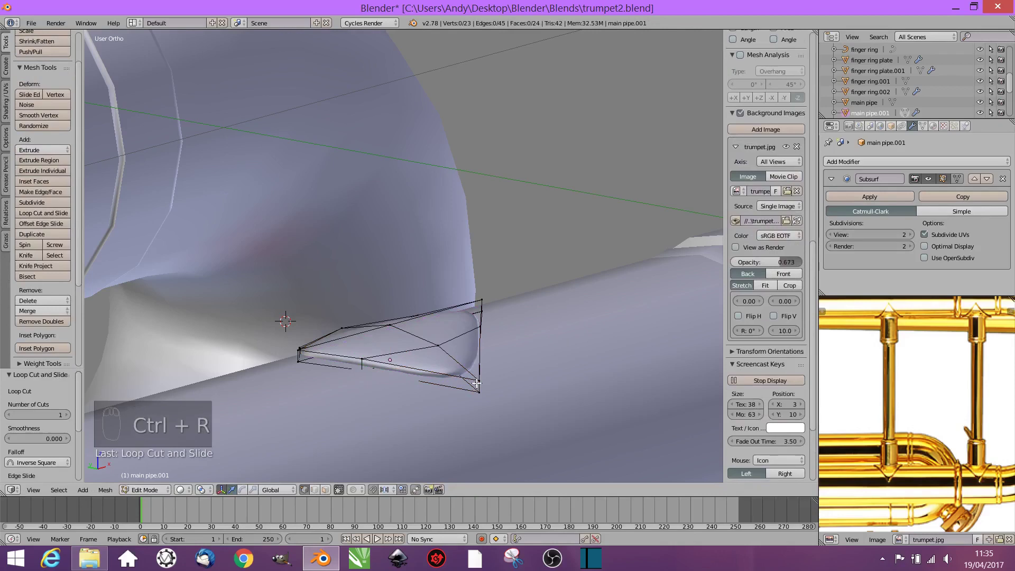
key("ctrl+r")
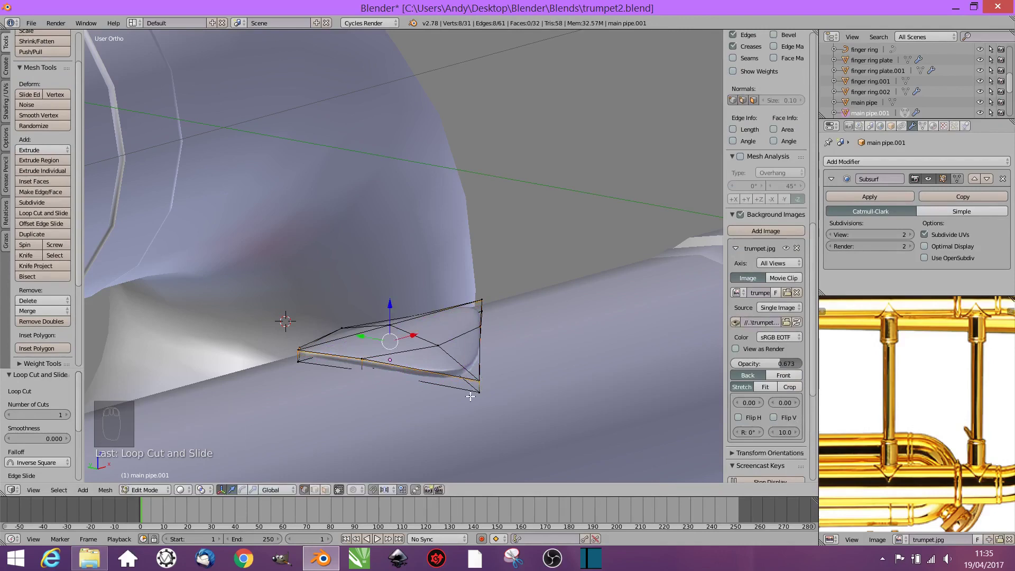
key("ctrl+r")
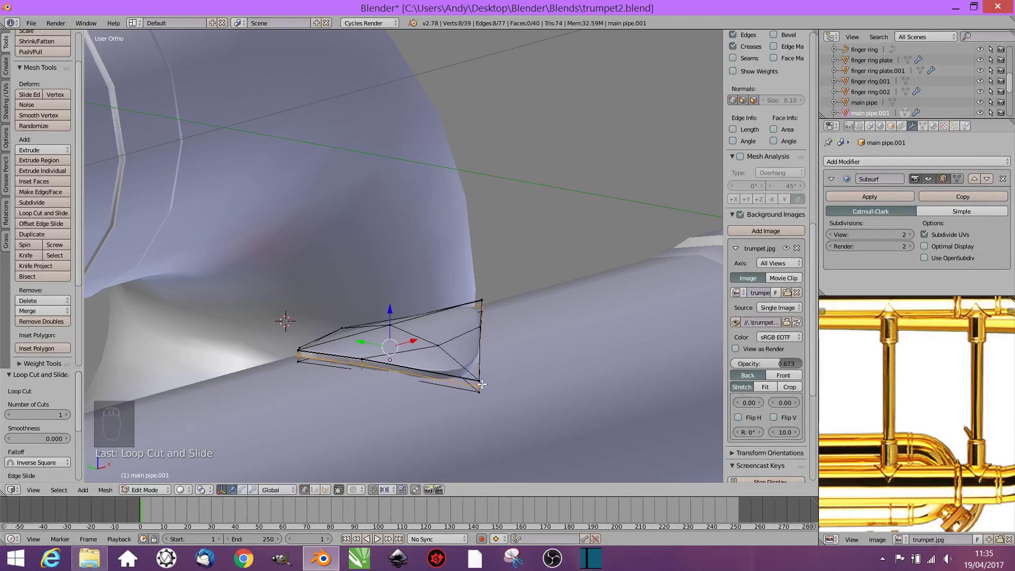
key("ctrl+z")
key("Tab")
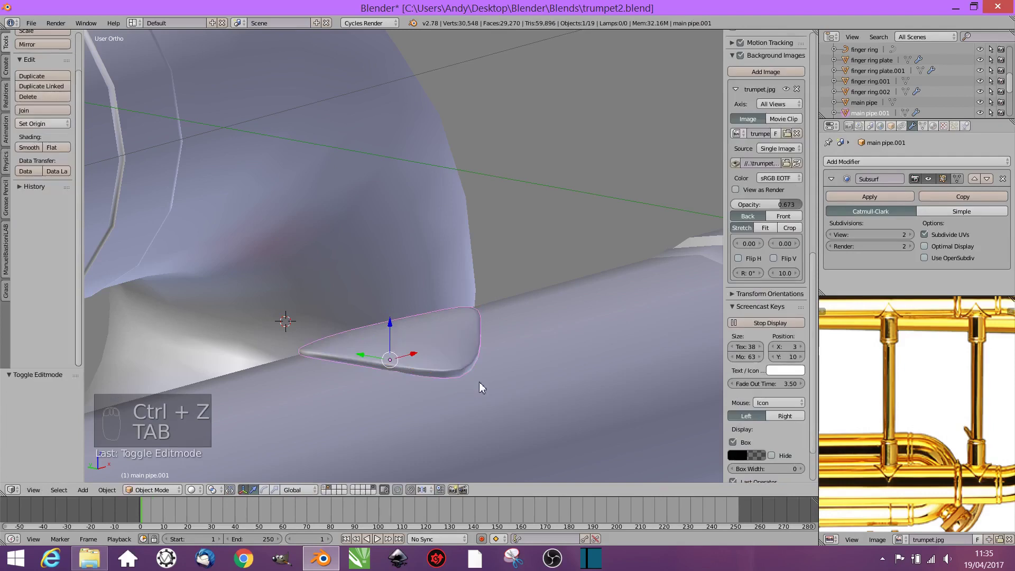
key("Tab")
key("Tab")
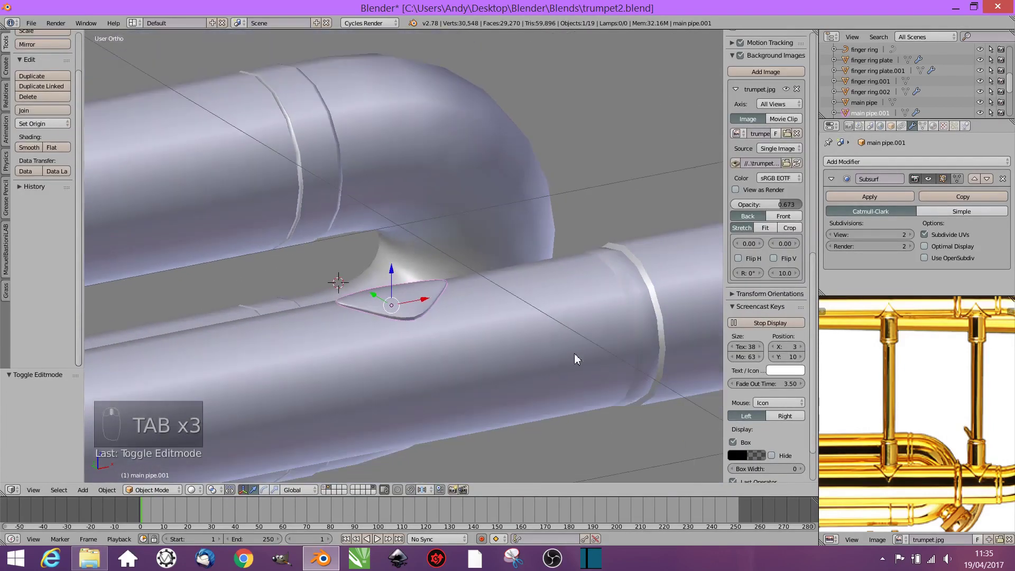
Step: Switch to front view and frame the valve area where the rod meets the upper tube
key("KP_1")
left_click_drag(600, 351, 390, 269)
left_click_drag(390, 269, 392, 270)
middle_click(390, 270)
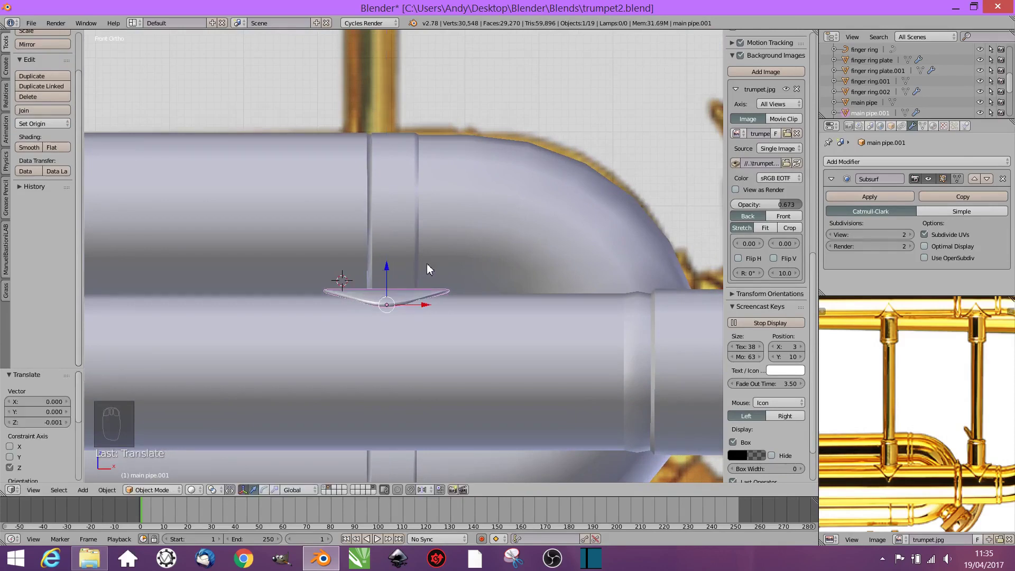
left_click_drag(466, 294, 474, 324)
Step: Duplicate the brace, flip it 180 degrees and place it under the upper tube
key("shift+d")
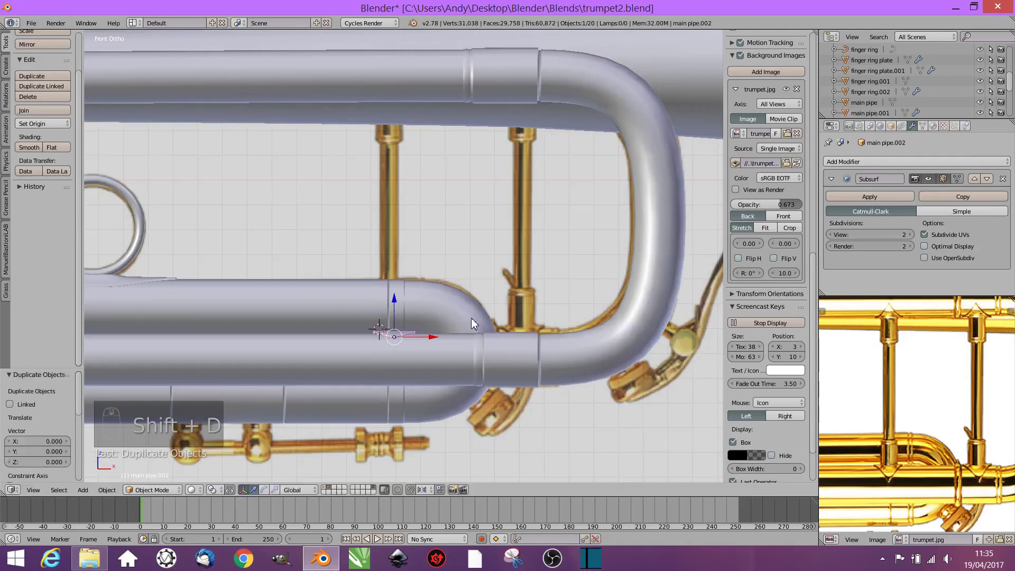
left_click_drag(402, 251, 412, 176)
key("r")
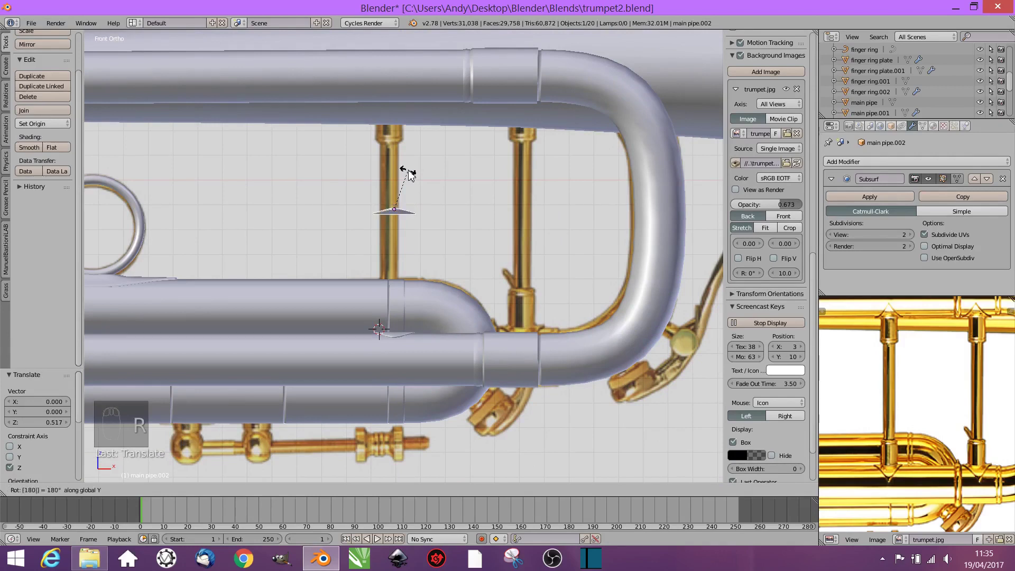
left_click_drag(398, 172, 418, 69)
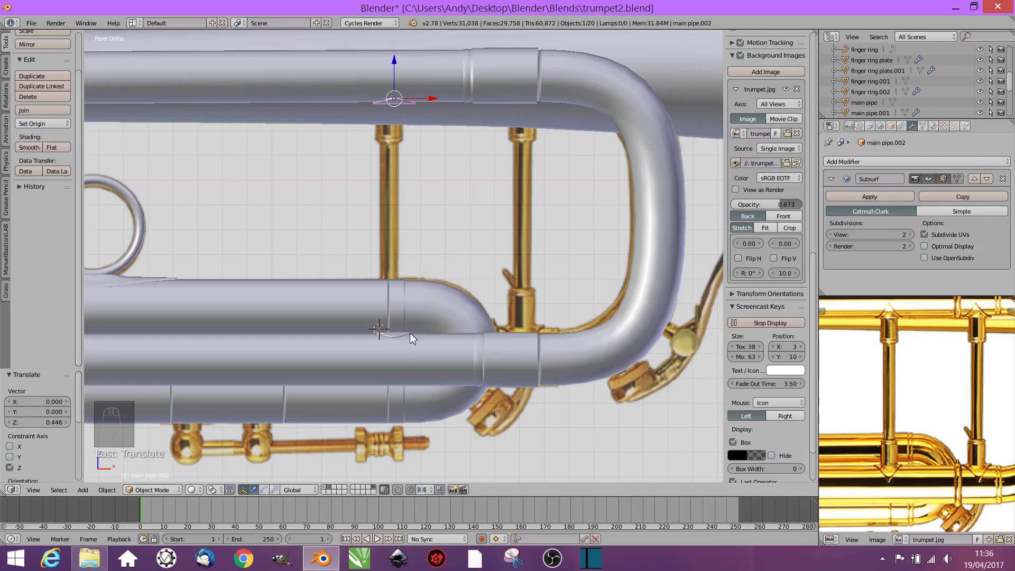
Step: Add a cylinder and scale it down to the size of a thin connecting rod
key("shift+a")
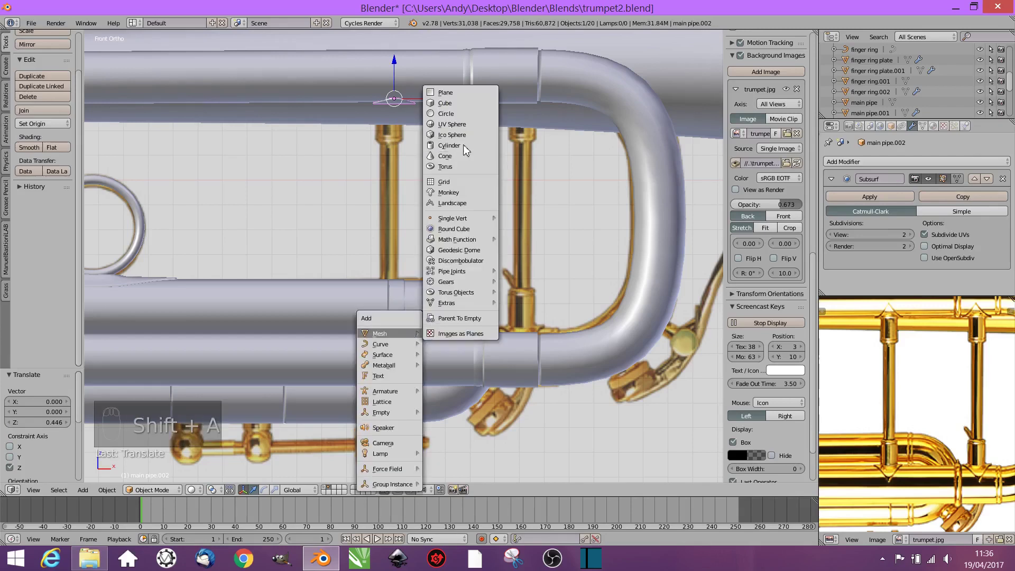
key("s")
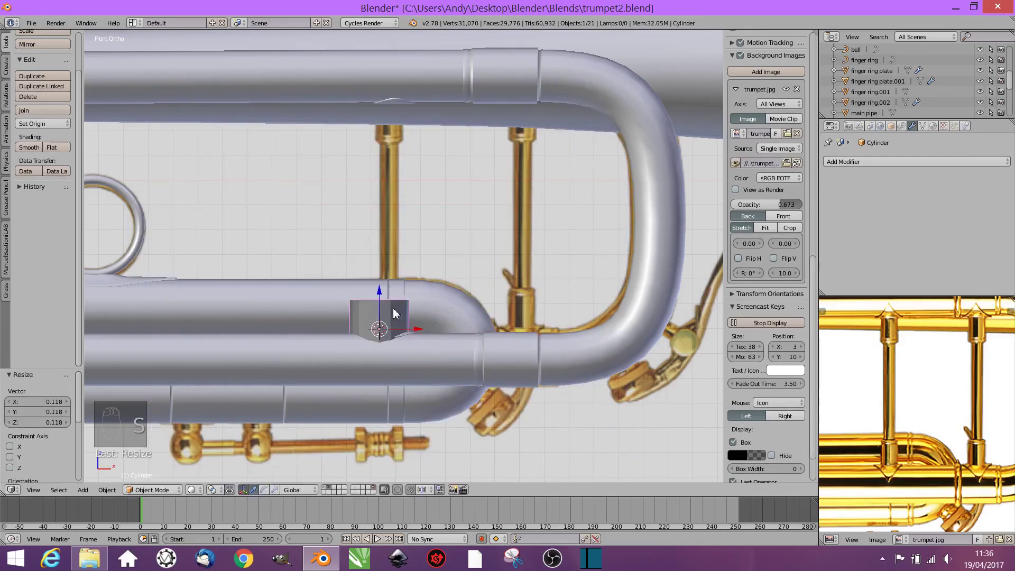
left_click(394, 255)
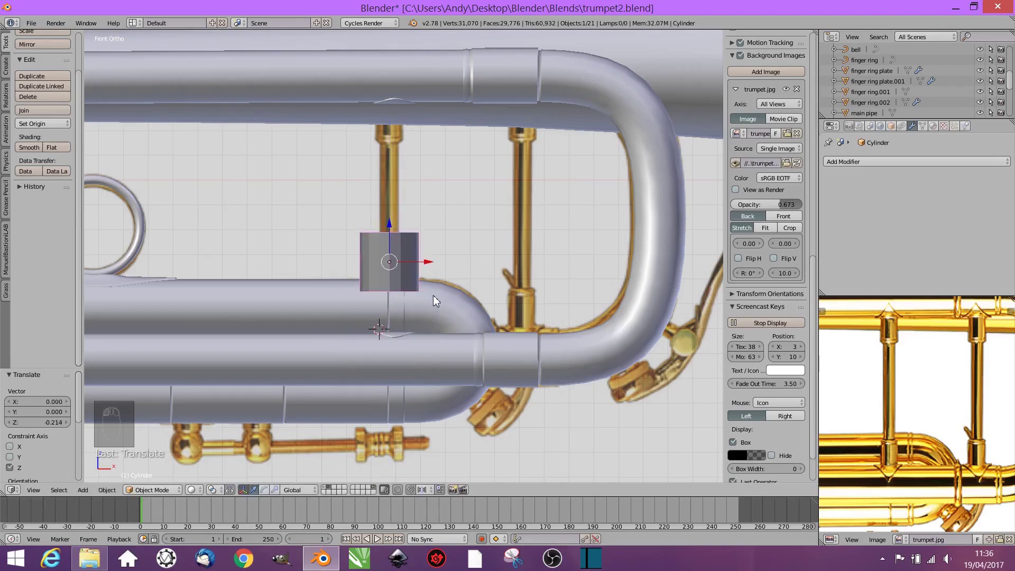
key("s")
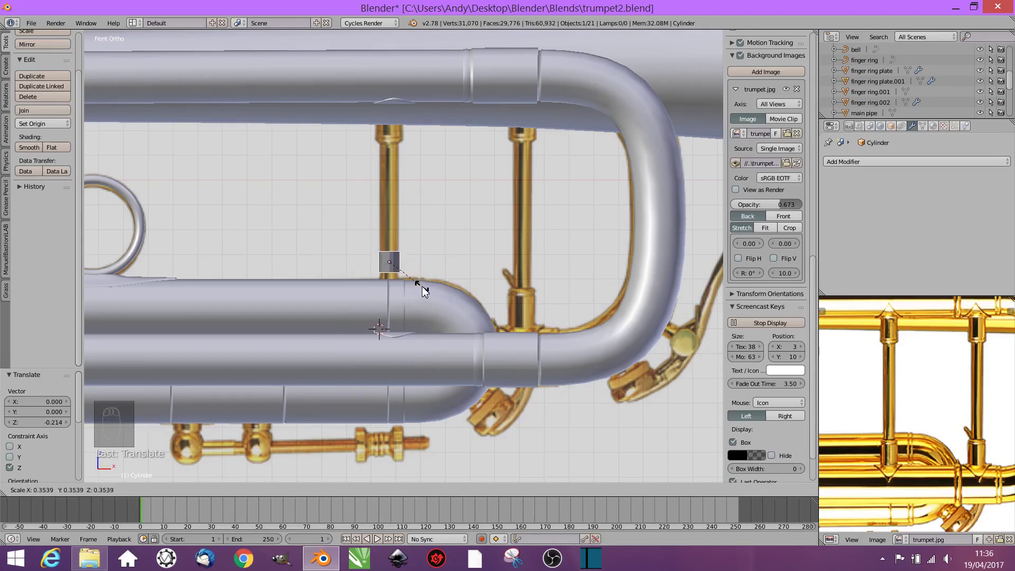
left_click_drag(398, 306, 437, 269)
left_click_drag(437, 269, 403, 233)
left_click_drag(400, 254, 395, 318)
Step: Resize the cylinder to fit the lower brace piece and move it toward it
left_click_drag(512, 358, 435, 307)
left_click_drag(434, 308, 401, 371)
left_click_drag(402, 371, 418, 306)
key("s")
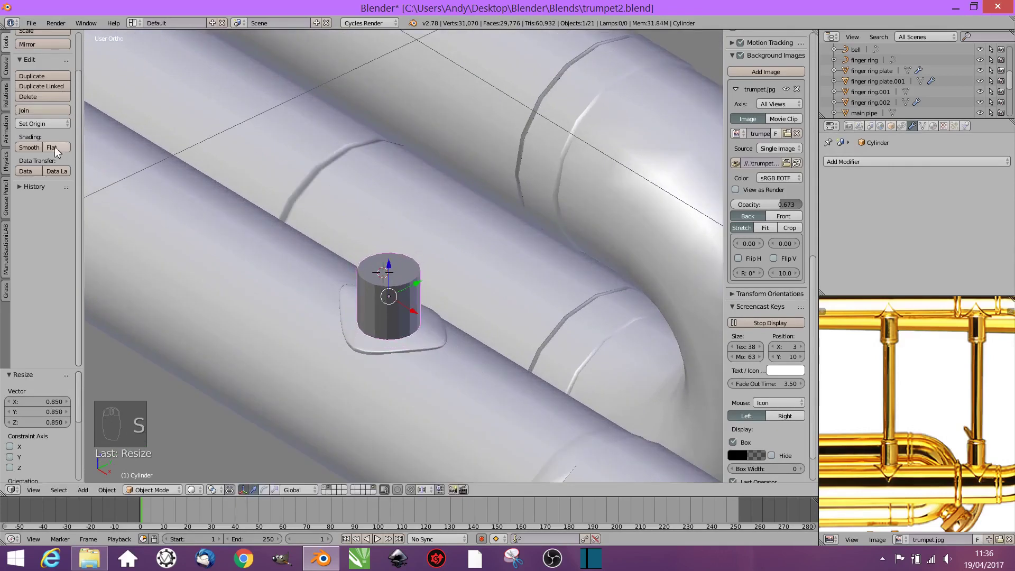
left_click_drag(28, 152, 432, 372)
left_click_drag(412, 187, 421, 236)
left_click_drag(416, 233, 408, 176)
left_click_drag(408, 176, 568, 245)
left_click_drag(568, 245, 491, 143)
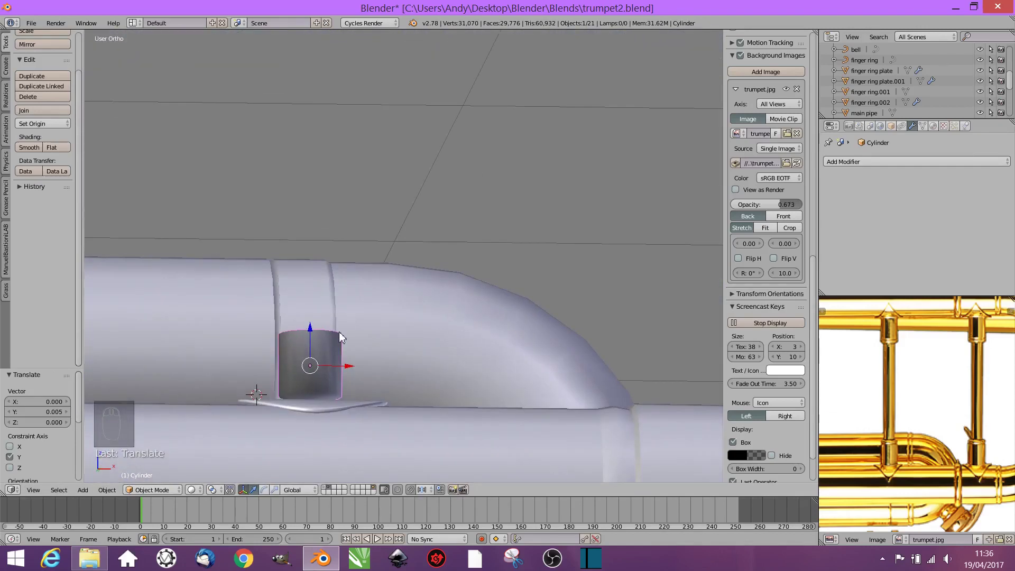
Step: Set the cylinder vertically onto the brace piece and assign the 'metal' brass material
key("KP_1")
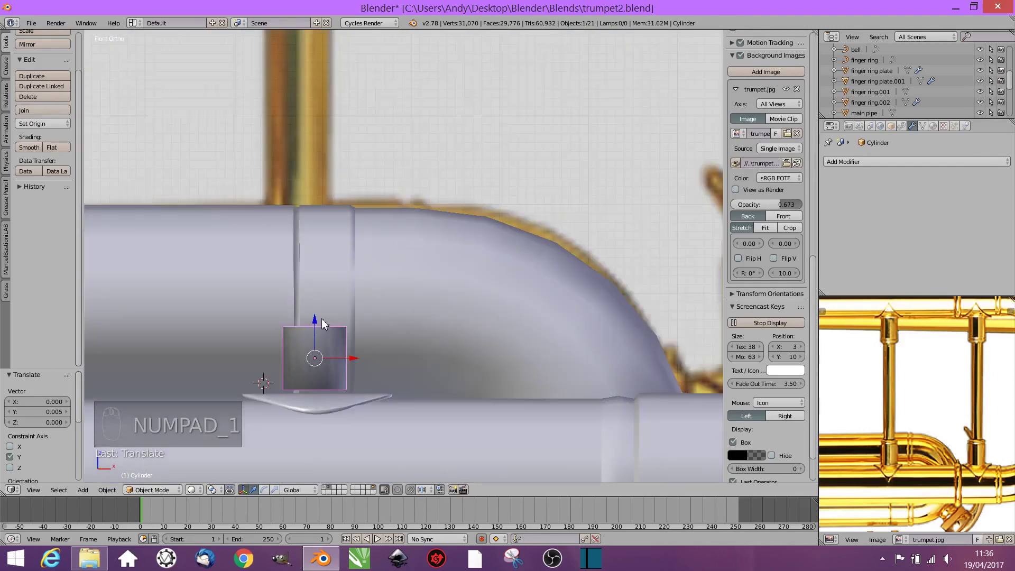
left_click_drag(318, 328, 321, 333)
key("KP_1")
left_click(321, 332)
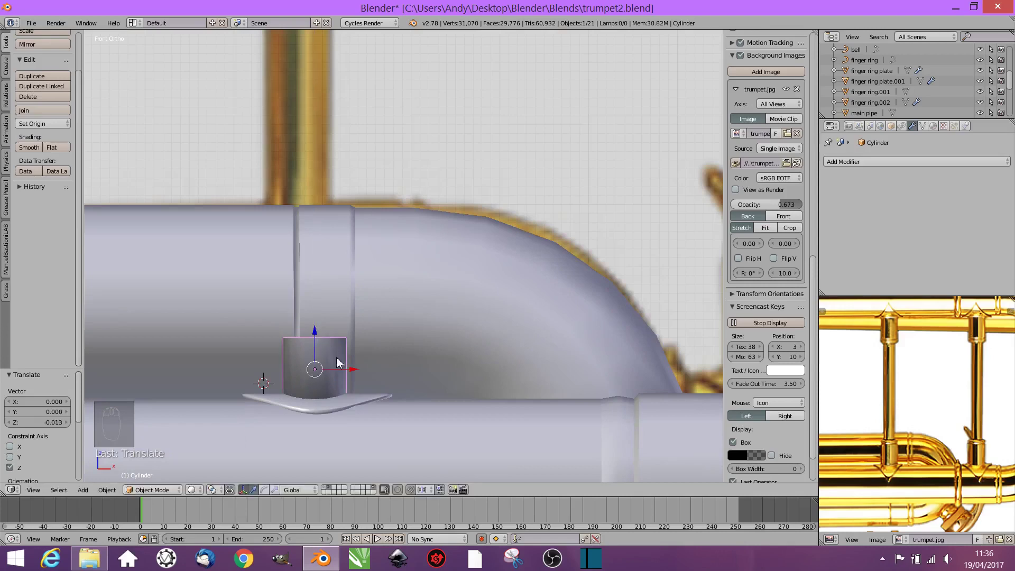
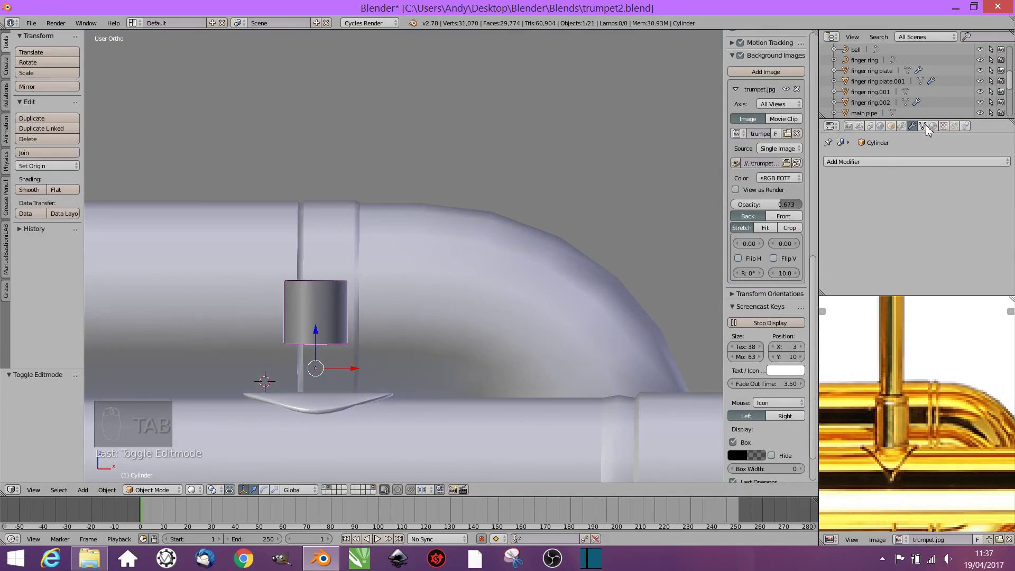
left_click_drag(933, 129, 390, 303)
Step: Edit the cylinder's mesh and select its top ring of vertices in front view
key("Tab")
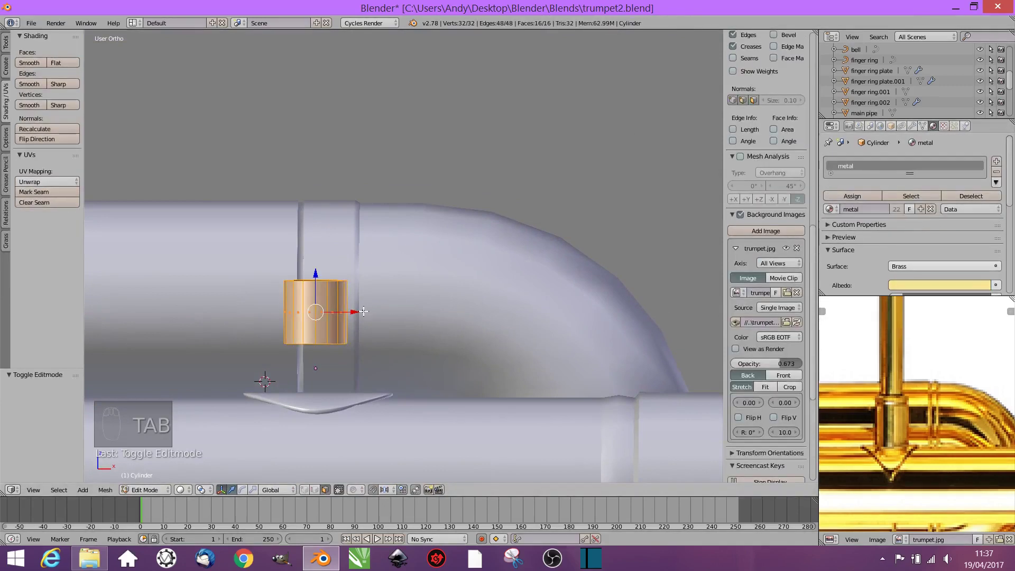
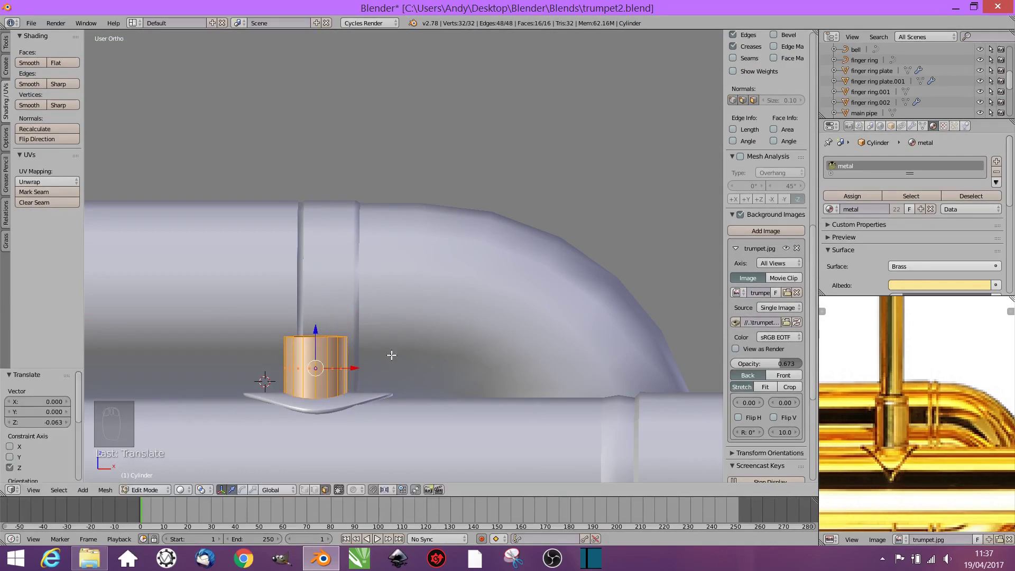
key("KP_1")
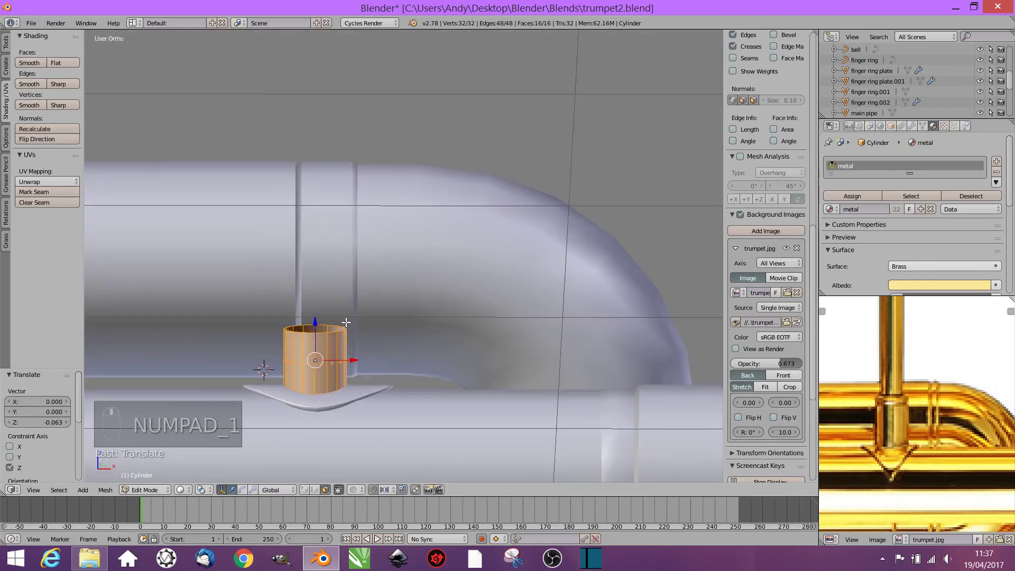
left_click_drag(307, 517, 317, 493)
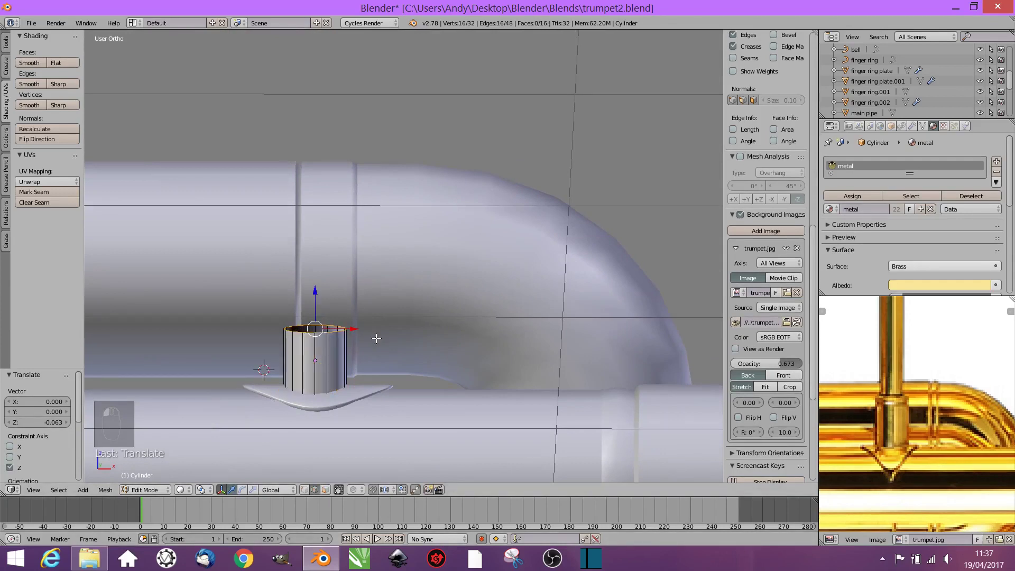
left_click_drag(353, 332, 301, 295)
left_click_drag(301, 296, 384, 334)
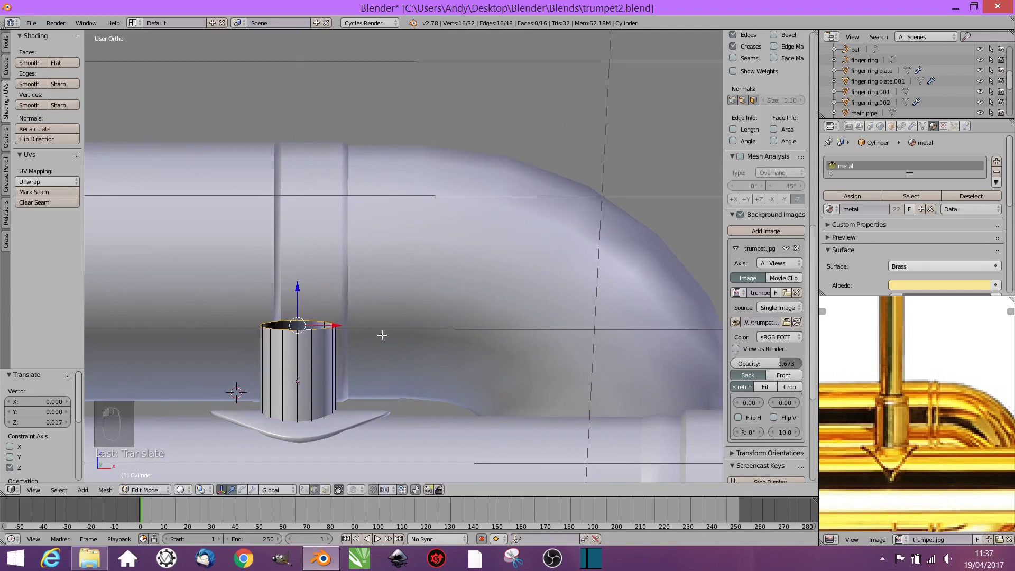
Step: Extrude and scale successive top rings into a stepped collar, then grow the selection
key("e")
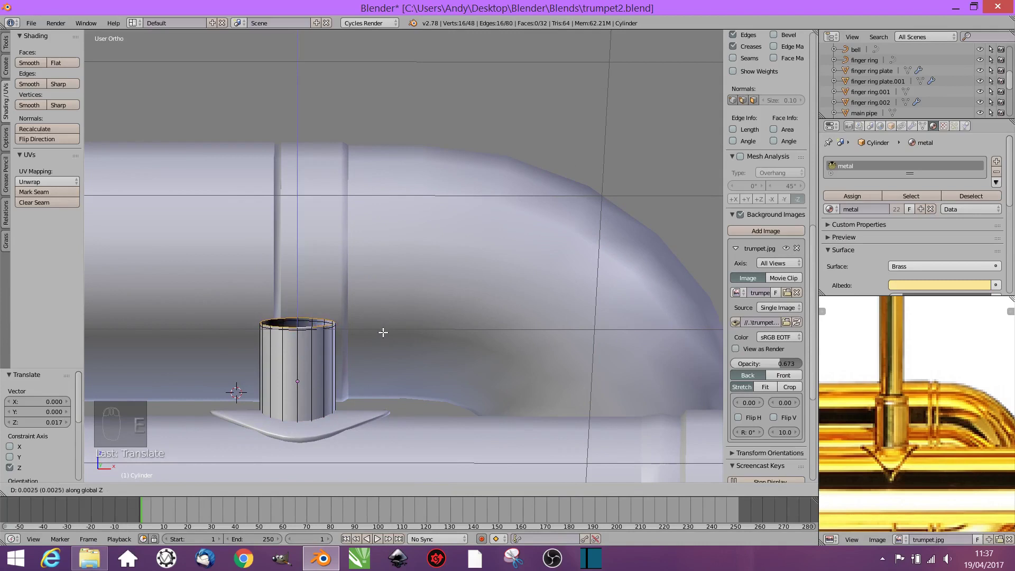
key("s")
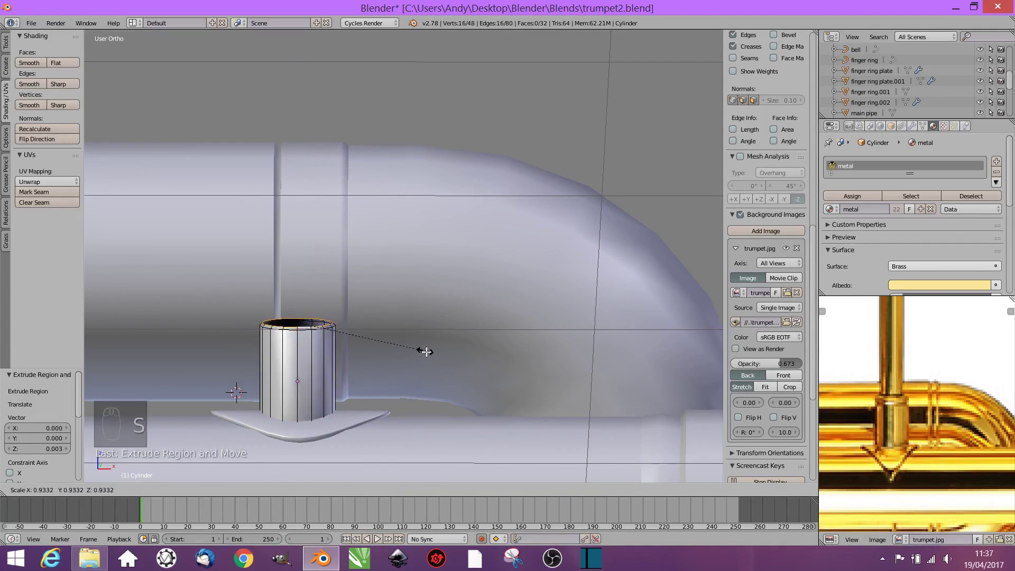
key("e")
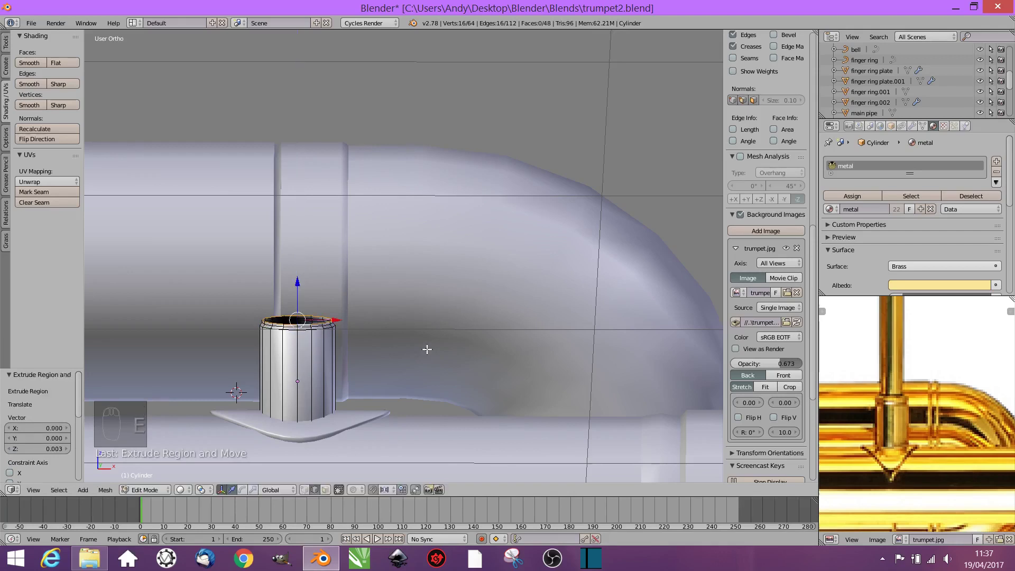
key("s")
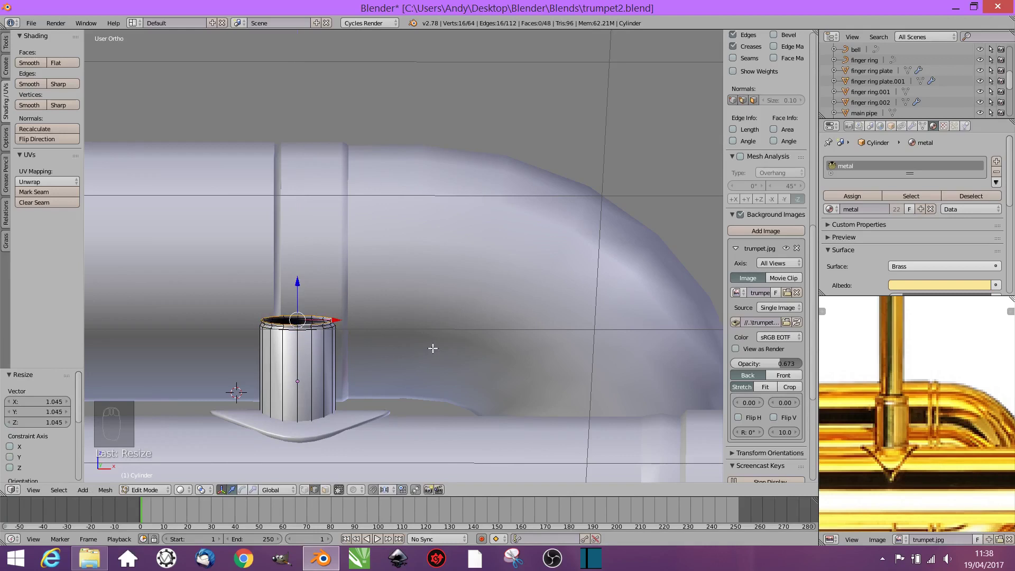
key("e")
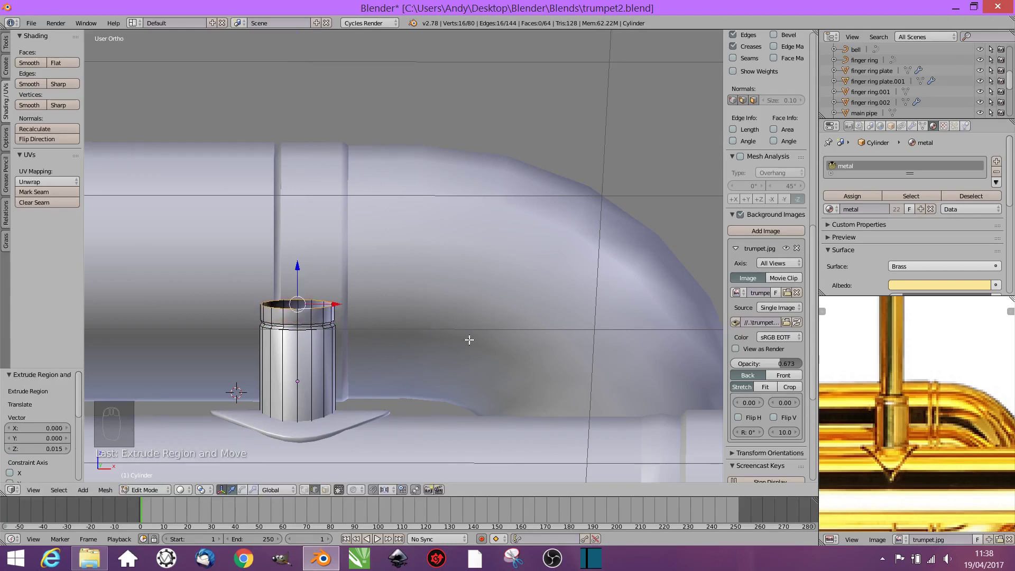
key("e")
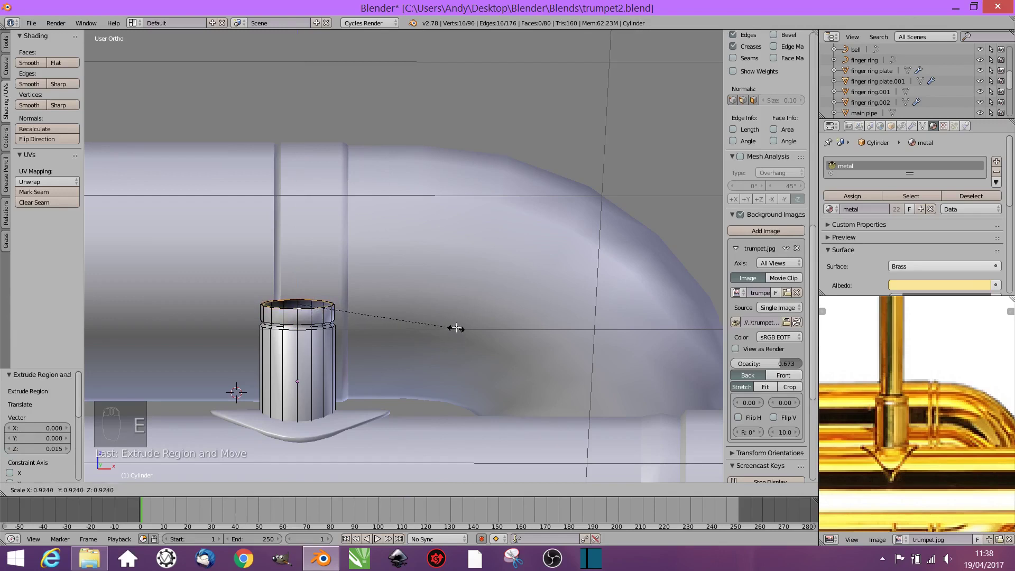
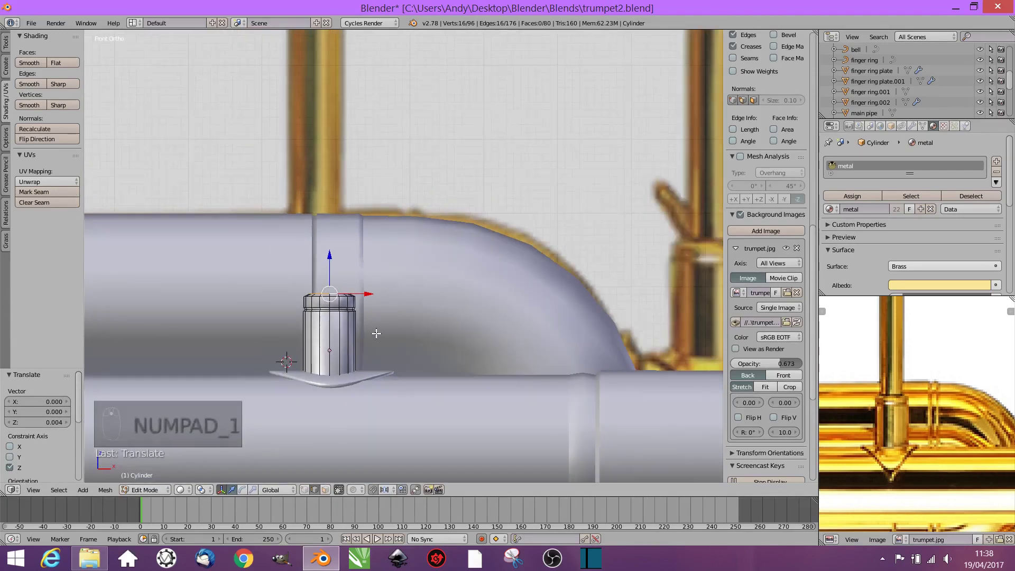
key("ctrl+KP_Add")
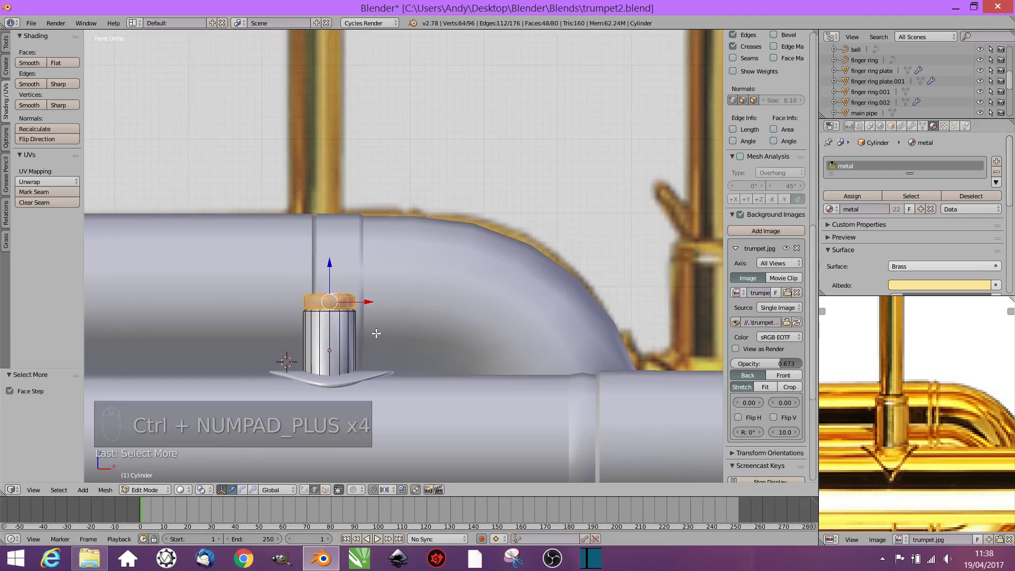
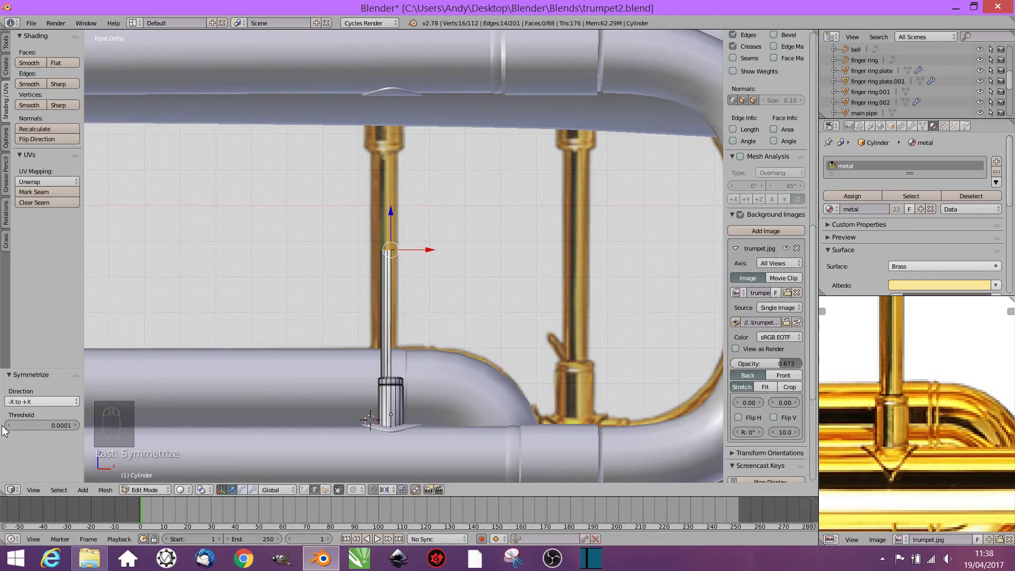
Step: Try the Symmetrize direction options and settle on -X to +X for the rod
left_click_drag(21, 403, 26, 347)
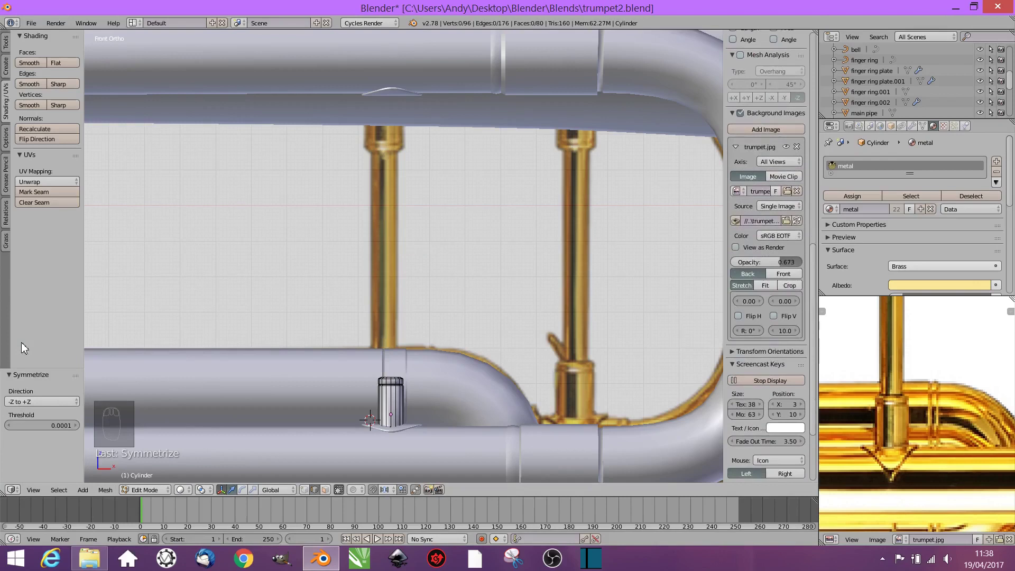
left_click_drag(24, 402, 32, 334)
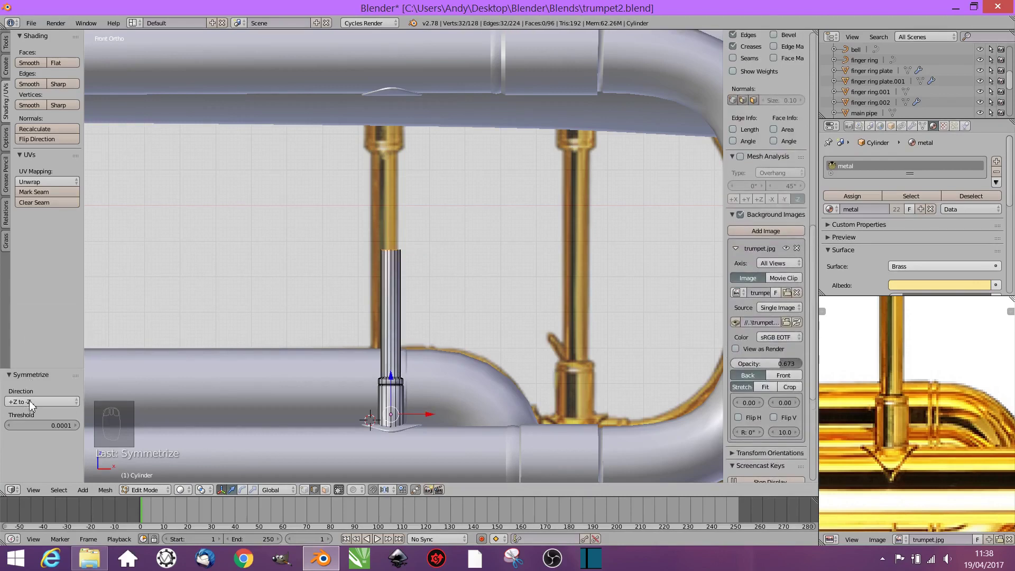
left_click_drag(33, 402, 36, 359)
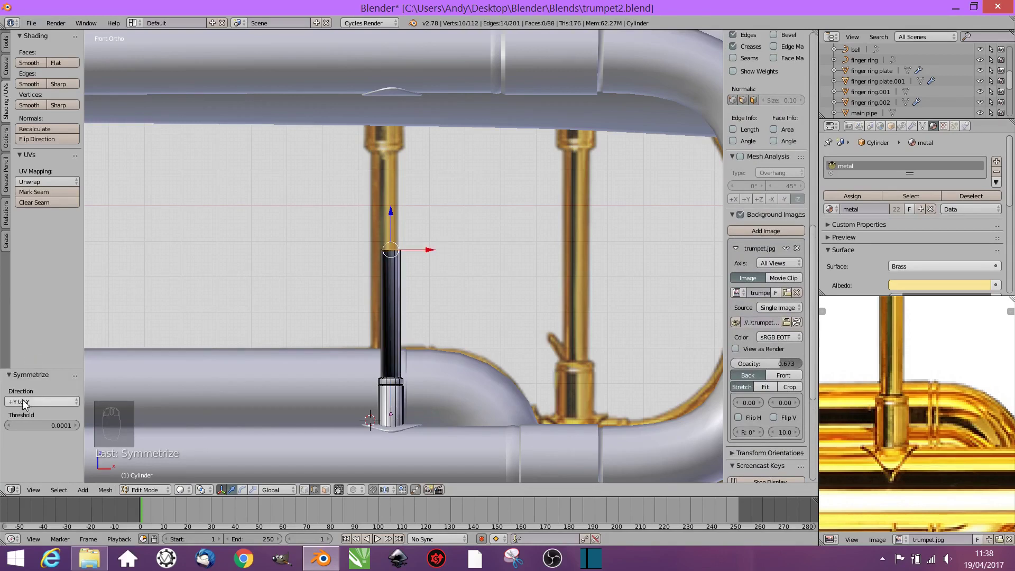
left_click_drag(27, 404, 32, 370)
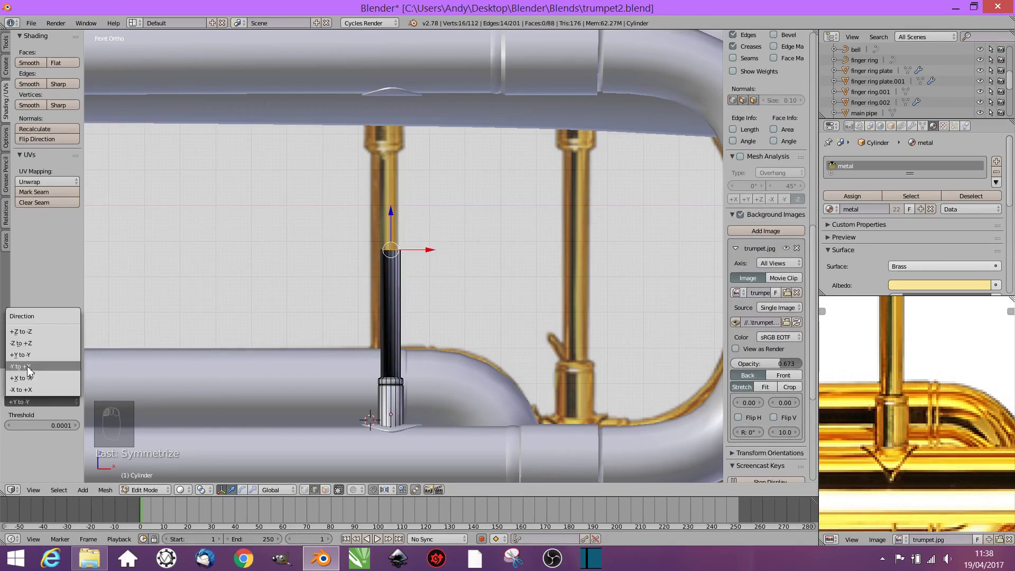
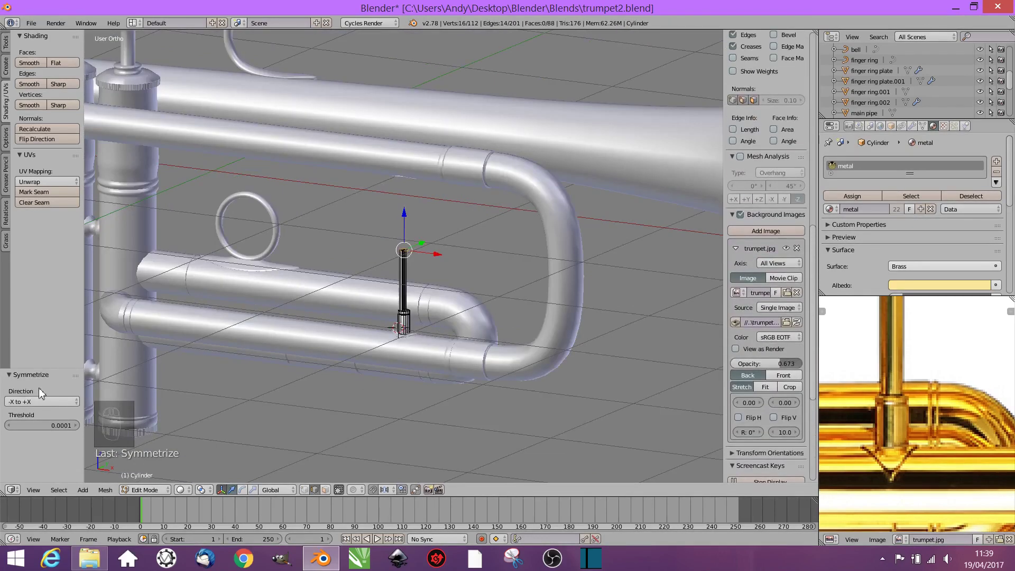
middle_click(31, 400)
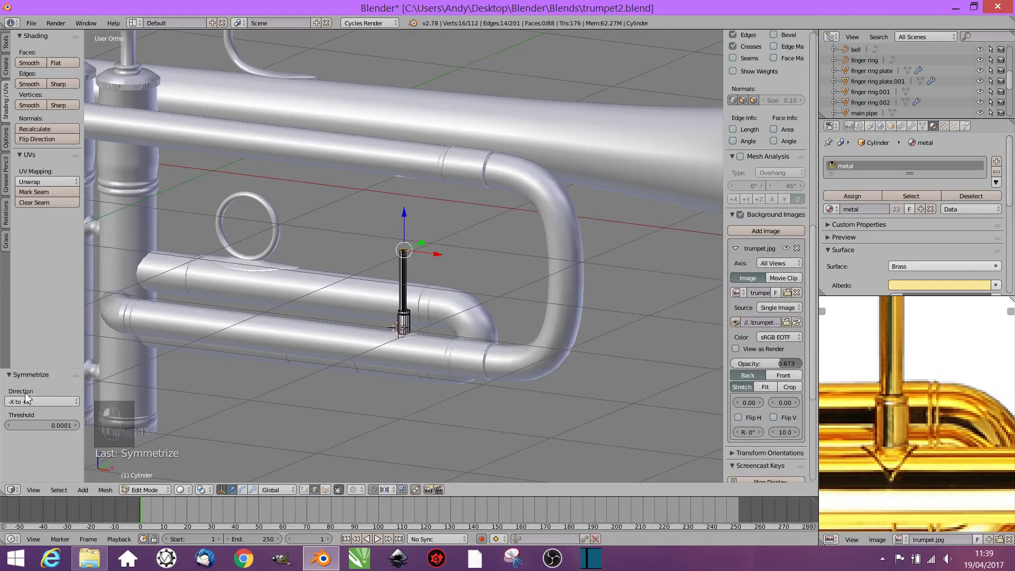
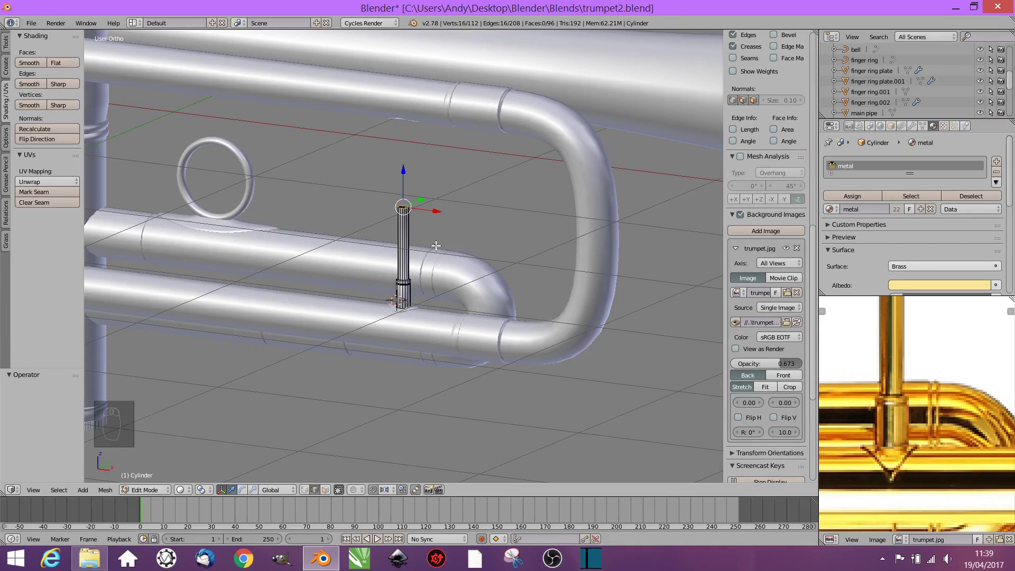
Step: Select all of the rod's geometry before extending it up to the upper pipe
key("a")
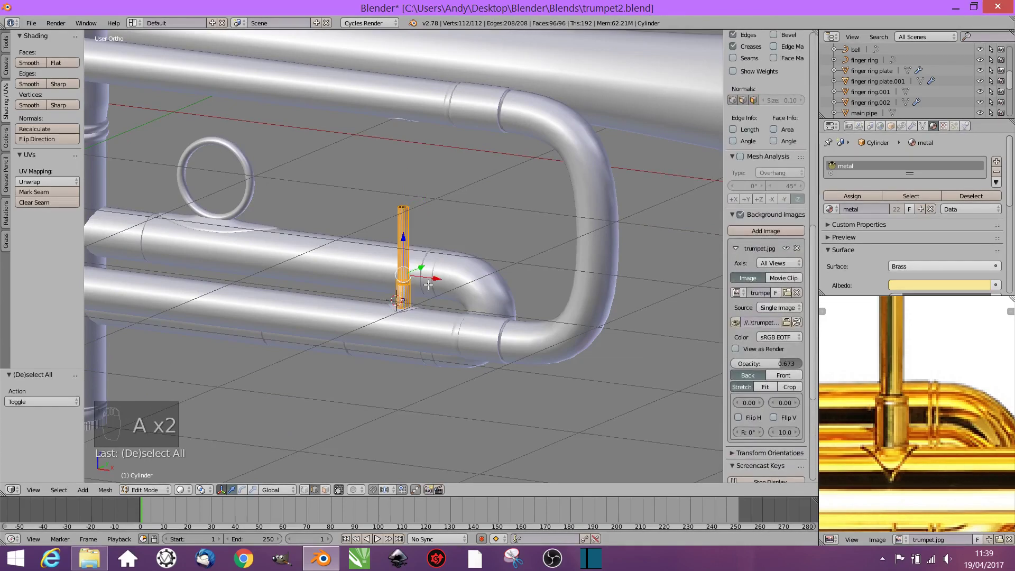
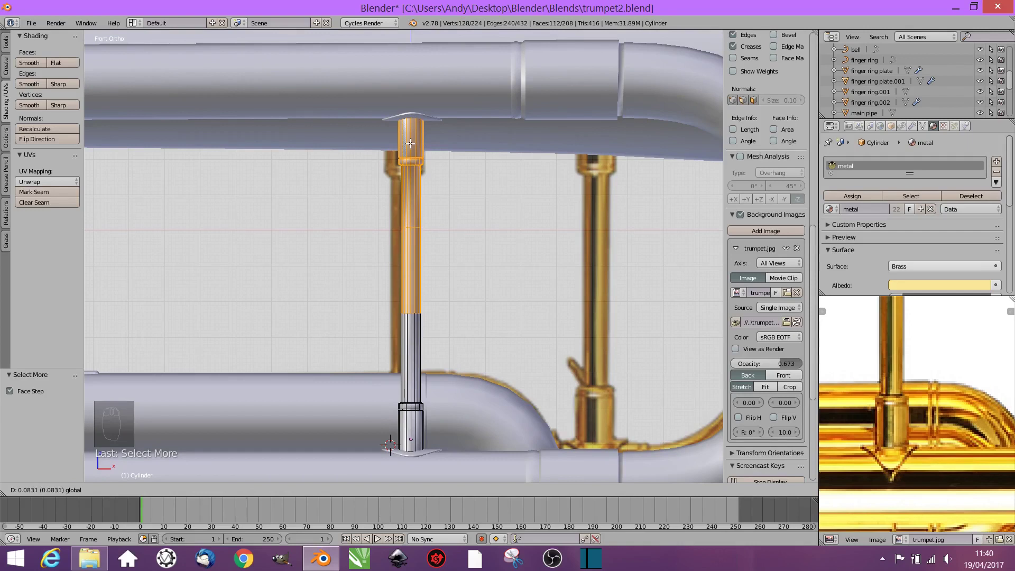
Step: Add loop cuts near the rod's top and bottom ends to form raised bands
key("Tab")
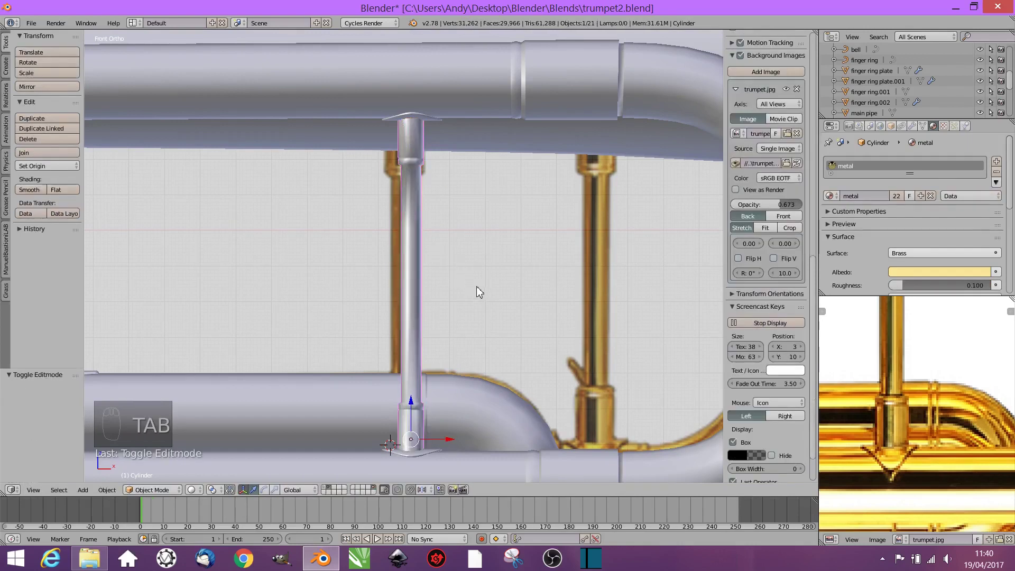
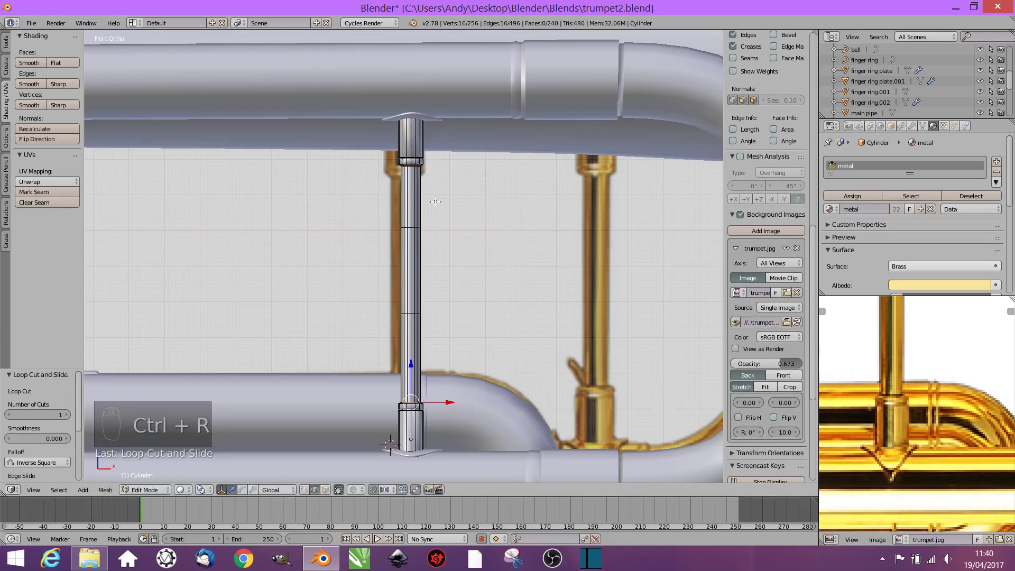
key("ctrl+r")
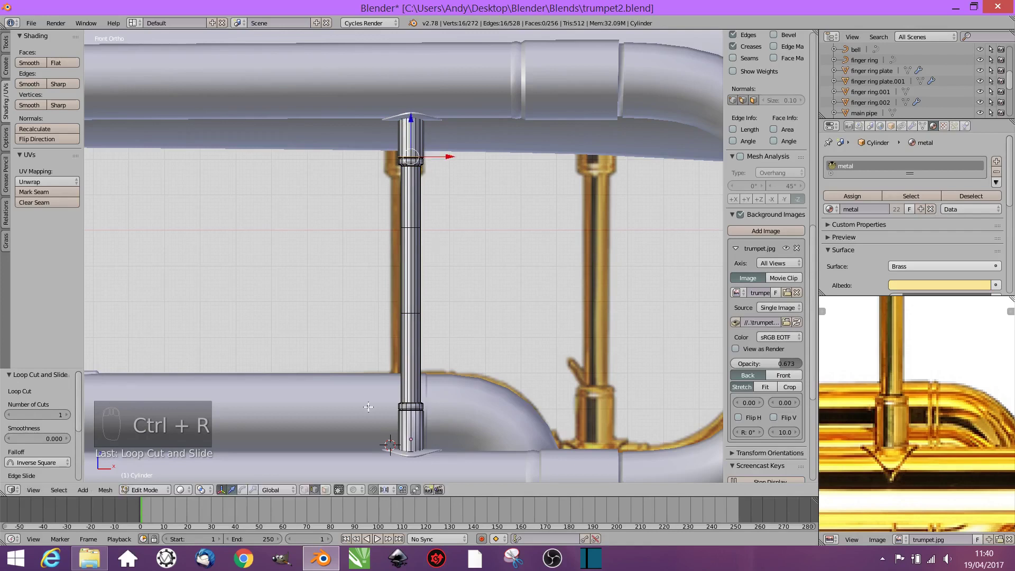
key("ctrl+r")
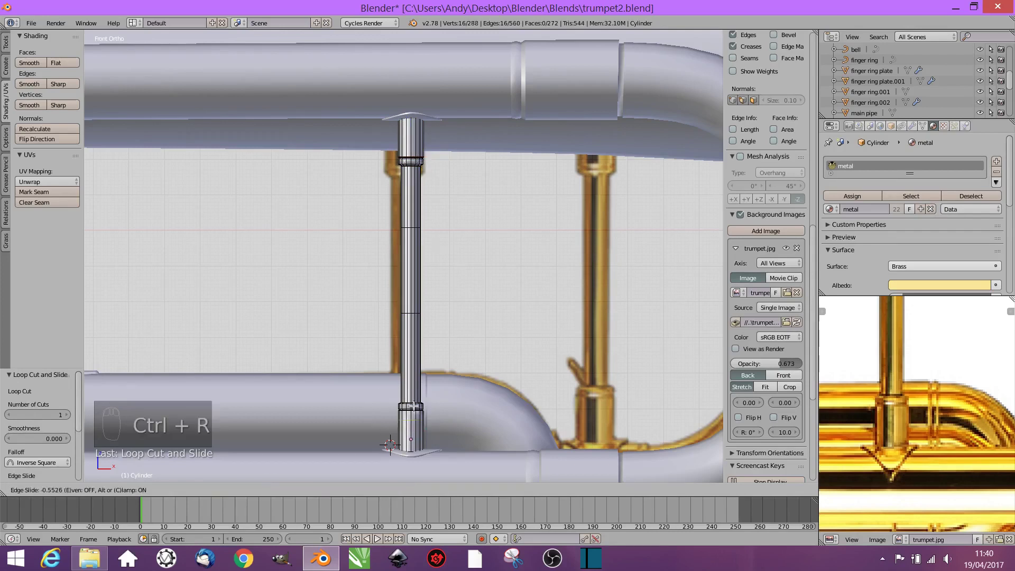
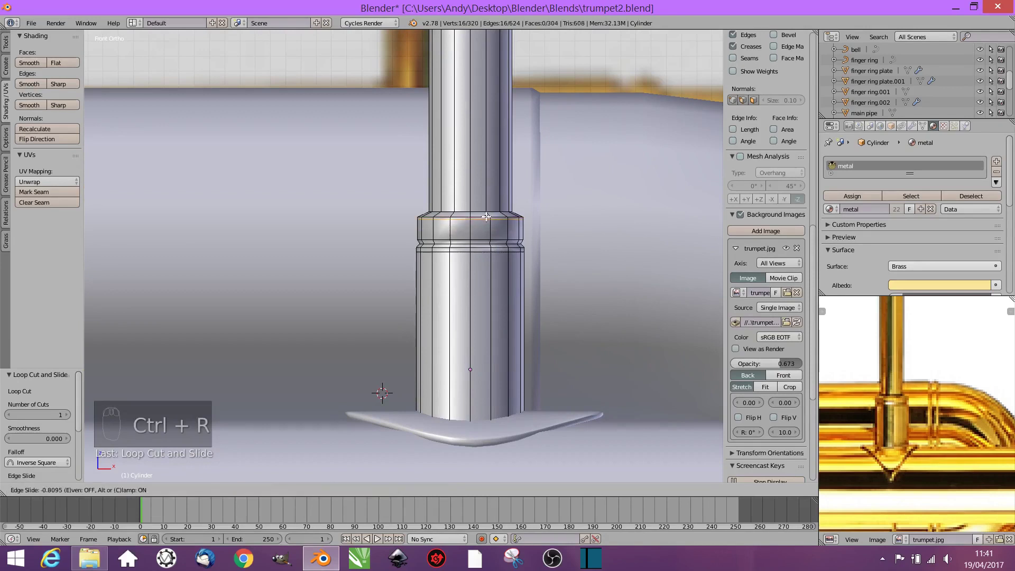
key("Tab")
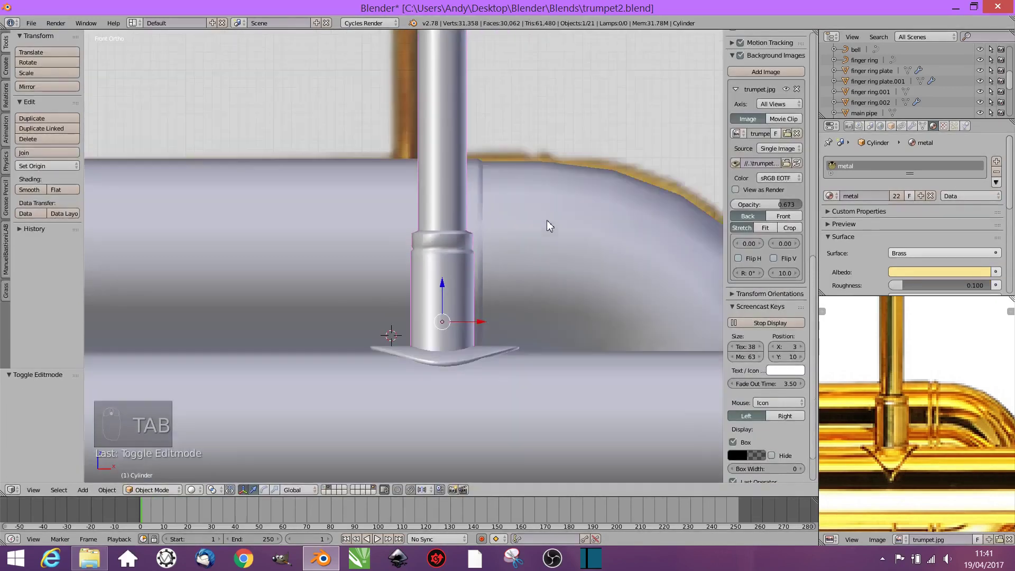
Step: Select the brace rod with both fin plates and group them with Ctrl+G
left_click_drag(553, 226, 502, 233)
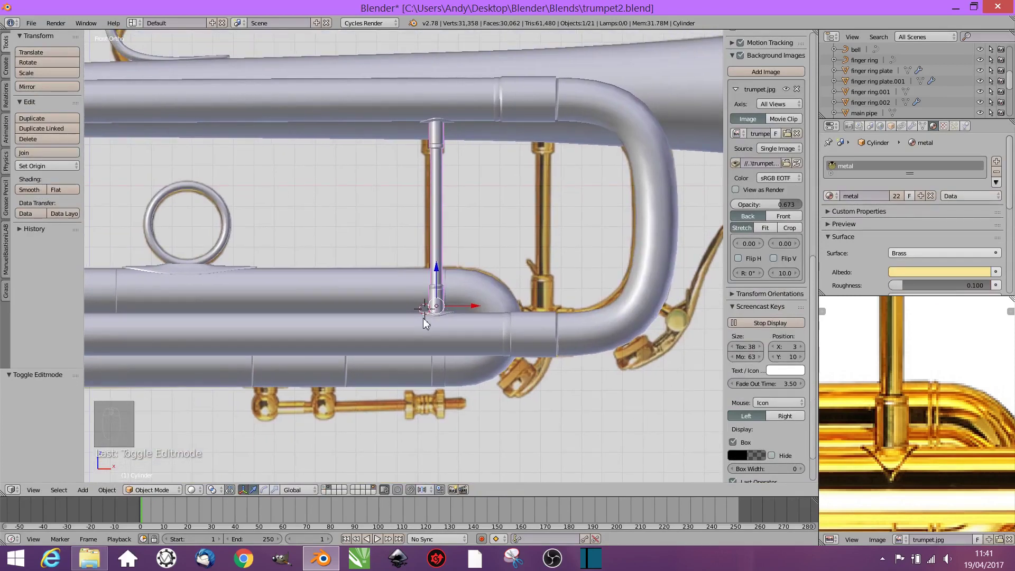
left_click_drag(440, 320, 463, 291)
left_click_drag(461, 291, 454, 88)
middle_click(454, 87)
left_click_drag(452, 66, 454, 339)
key("ctrl+g")
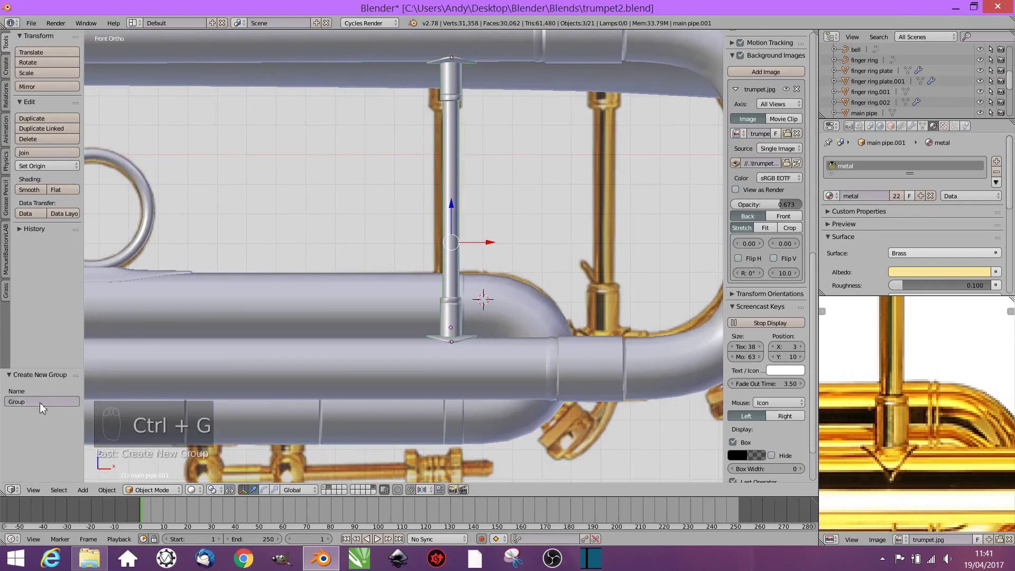
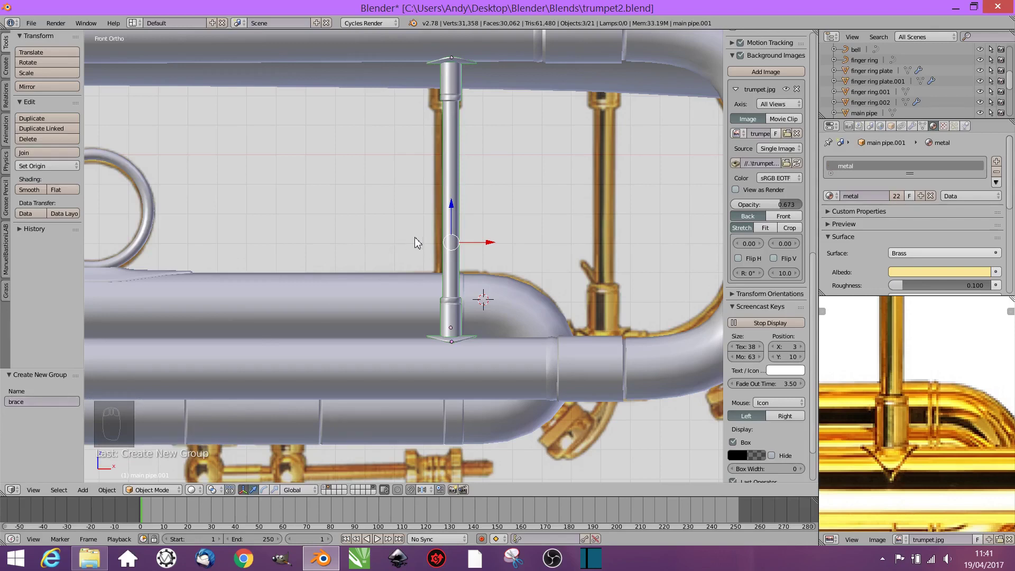
Step: Duplicate the brace, slide the copy right along X to the next valve and scale it to fit
key("shift+d")
left_click_drag(493, 247, 627, 257)
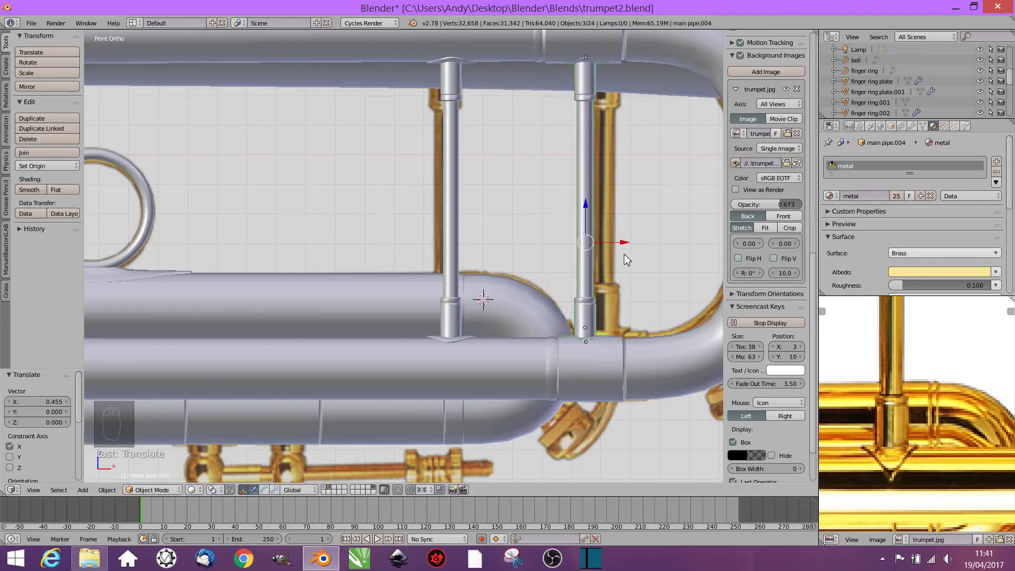
key("s")
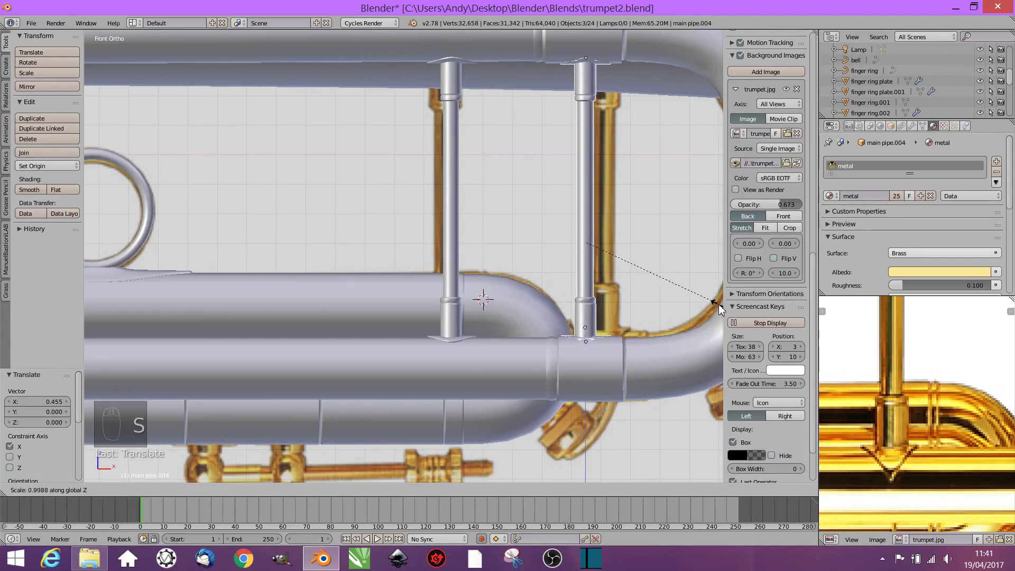
left_click_drag(641, 354, 588, 430)
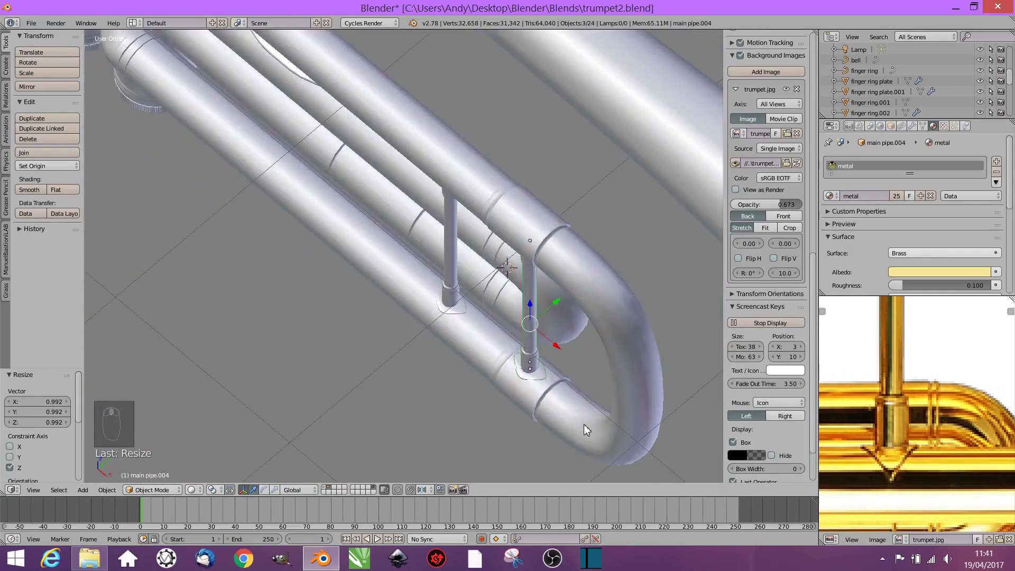
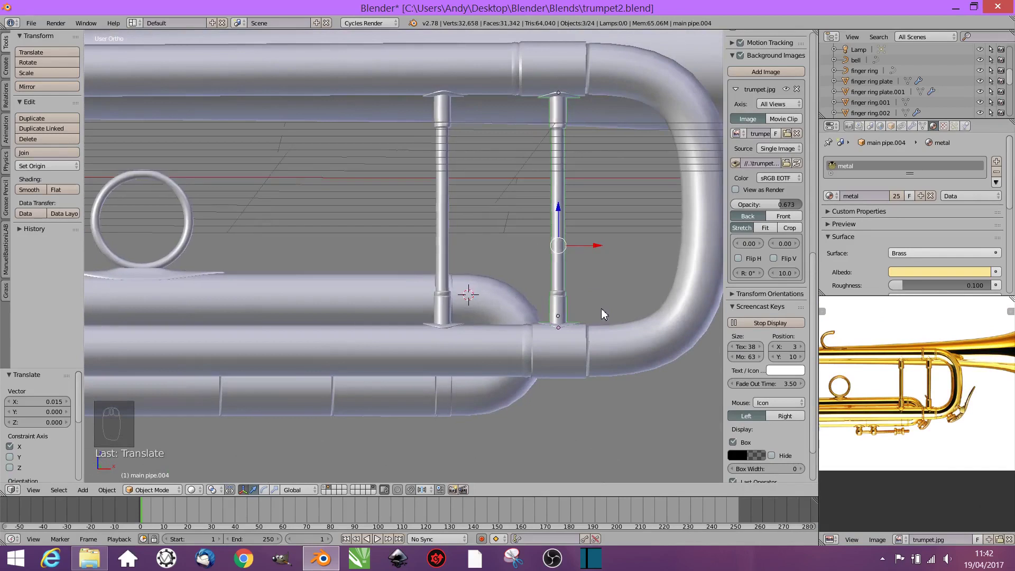
left_click_drag(612, 360, 644, 327)
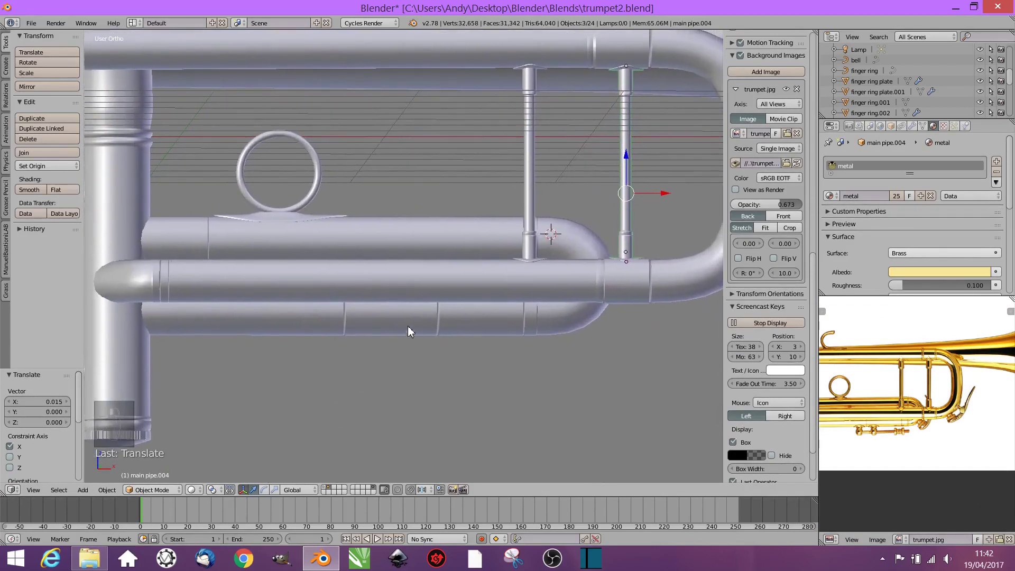
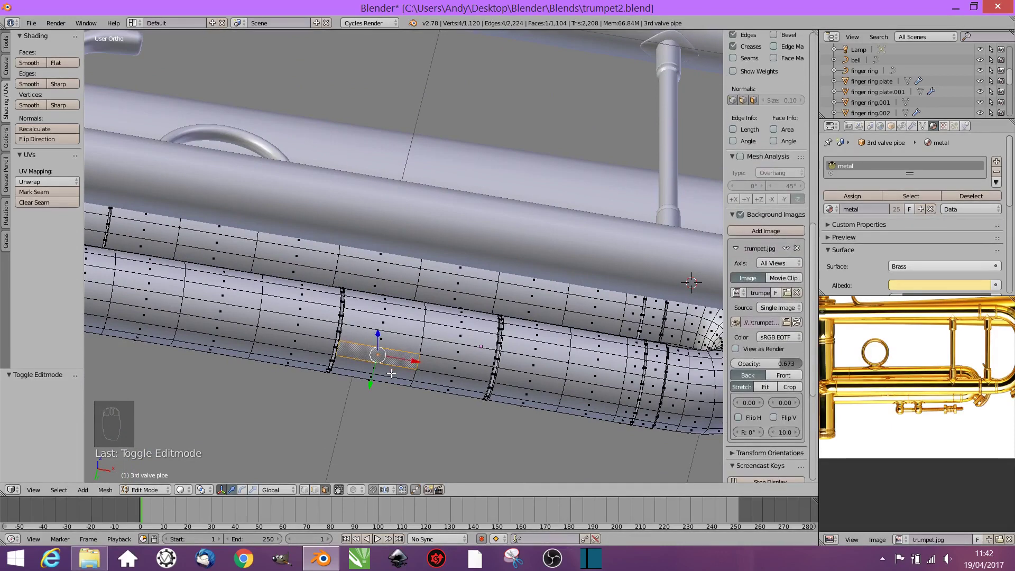
Step: Duplicate faces off the lower pipe, separate them as their own patch and add loop cuts across it
left_click_drag(394, 372, 435, 342)
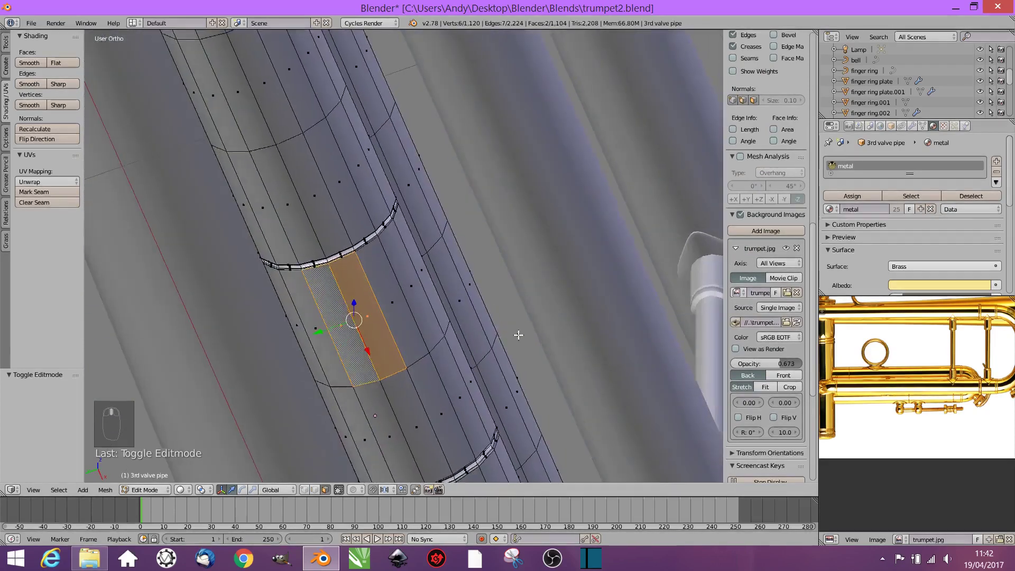
key("shift+d")
key("p")
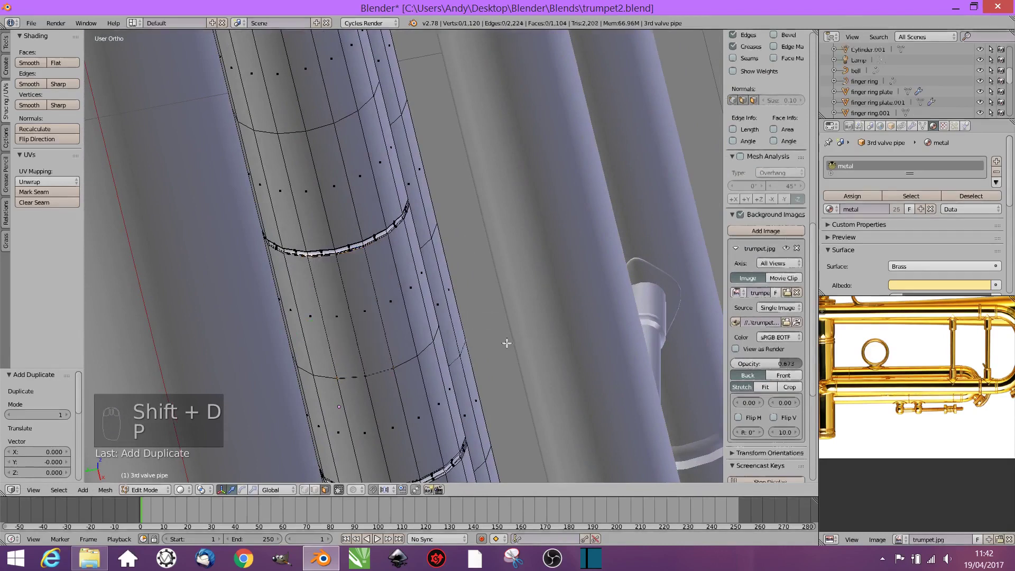
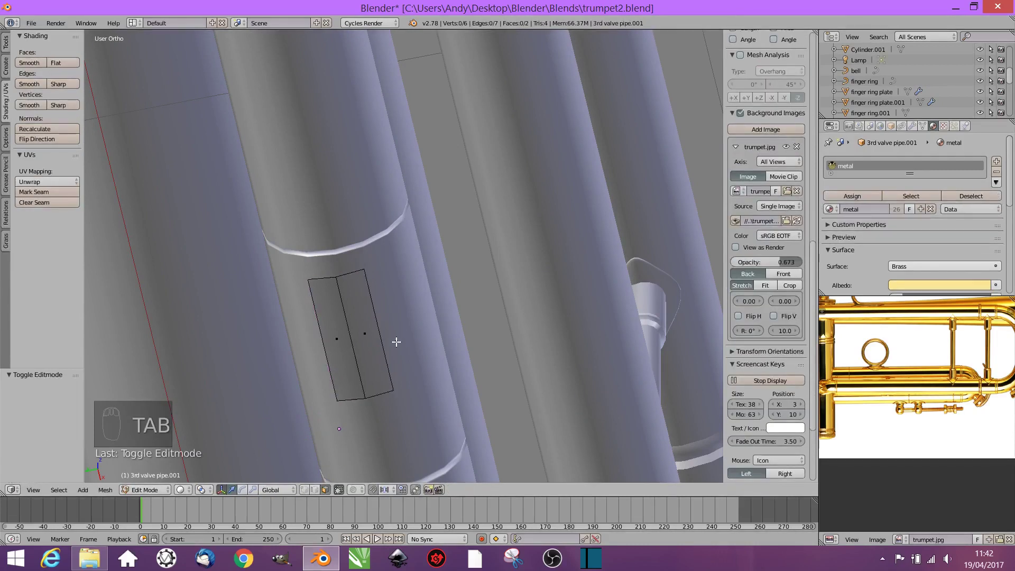
key("ctrl+r")
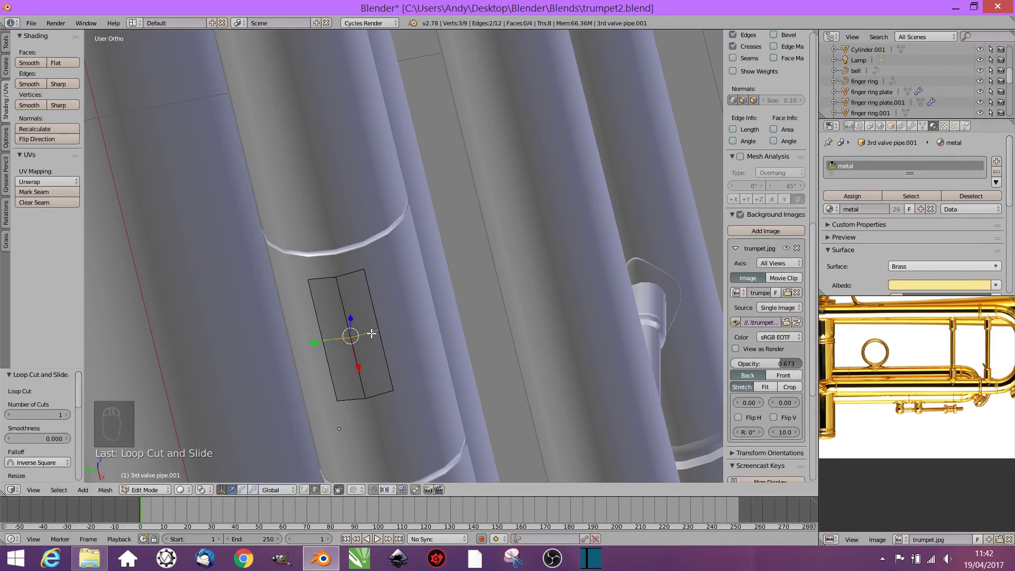
key("a")
key("a")
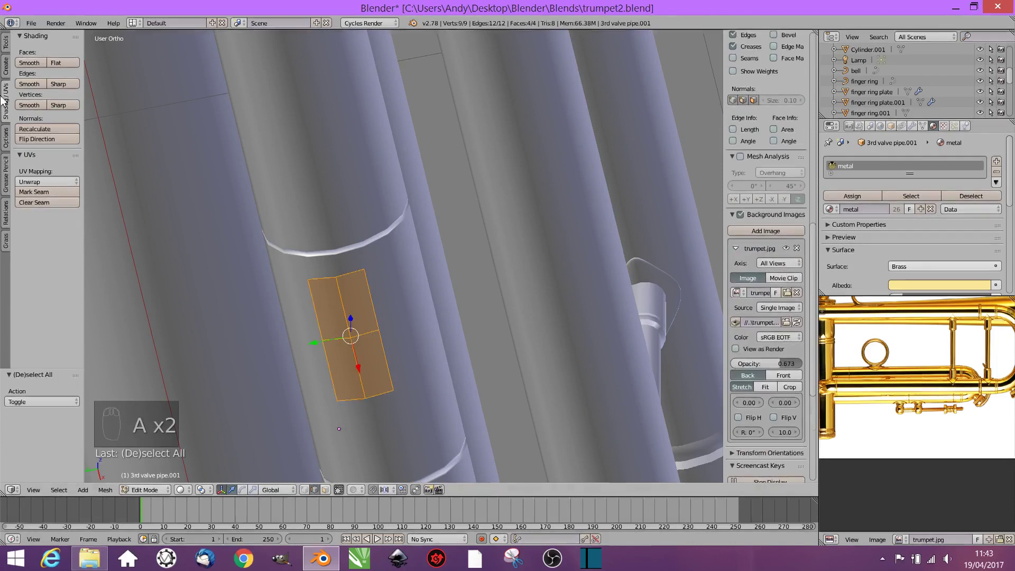
left_click_drag(10, 50, 42, 298)
key("ctrl+z")
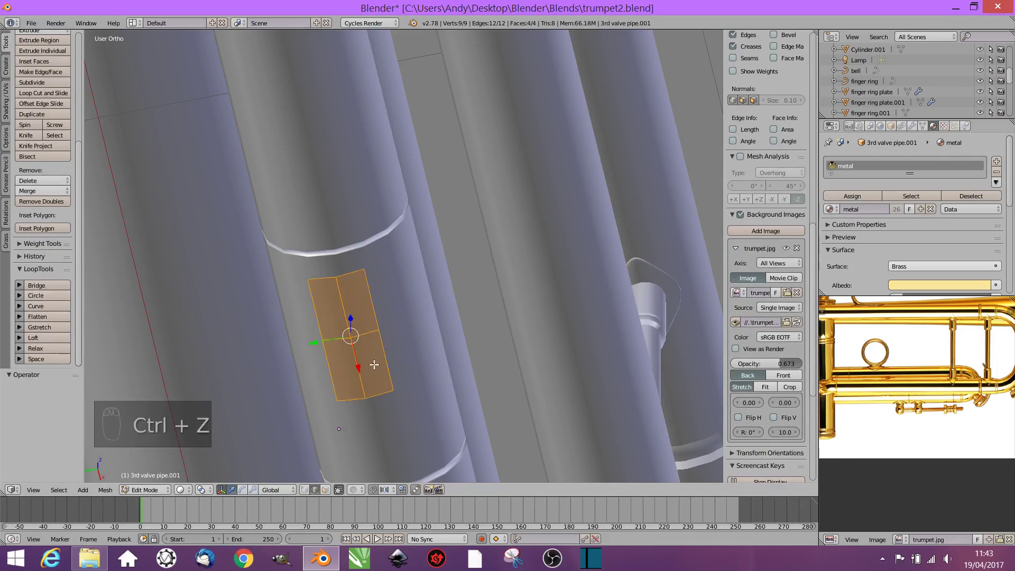
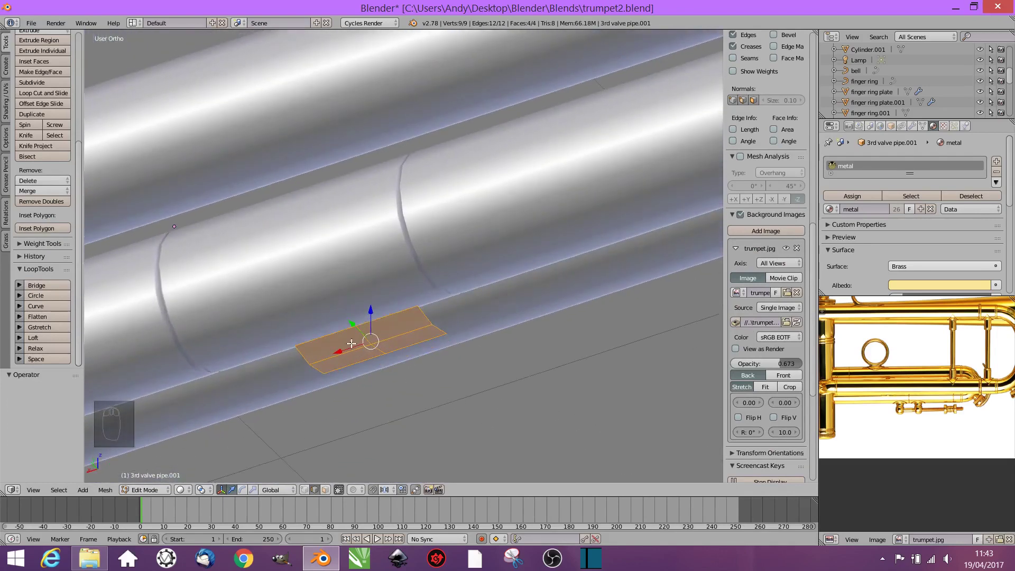
key("ctrl+r")
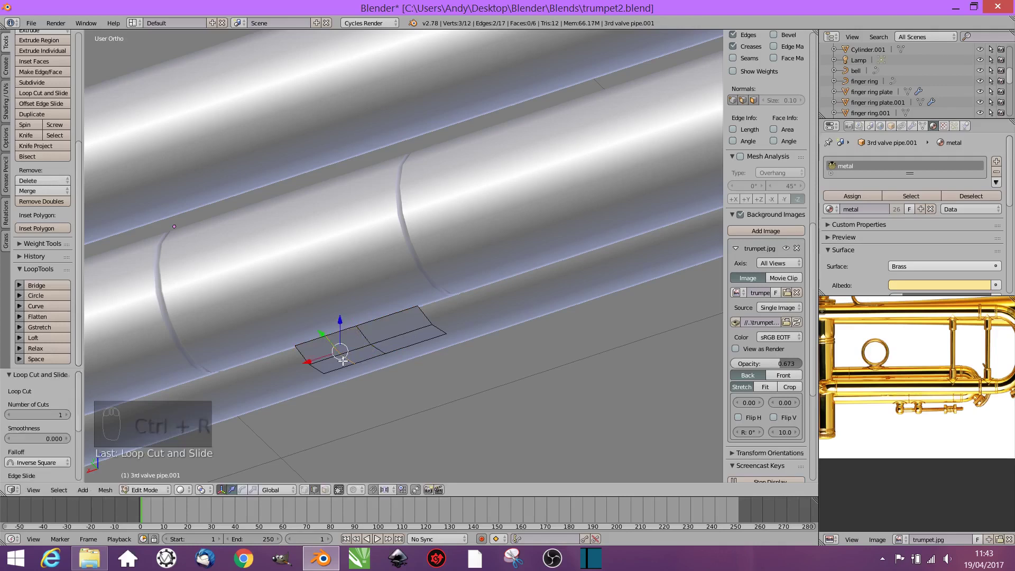
key("ctrl+r")
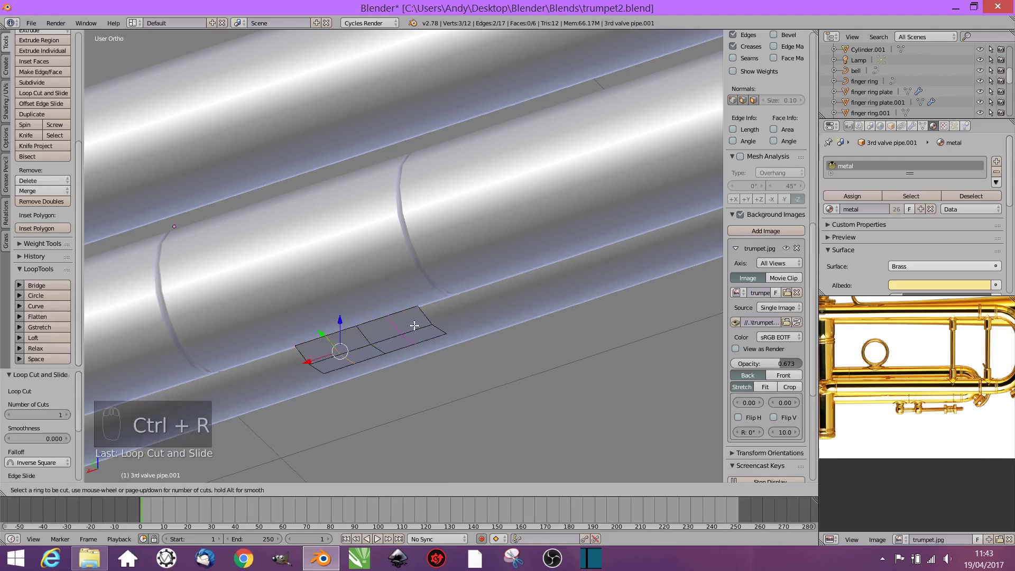
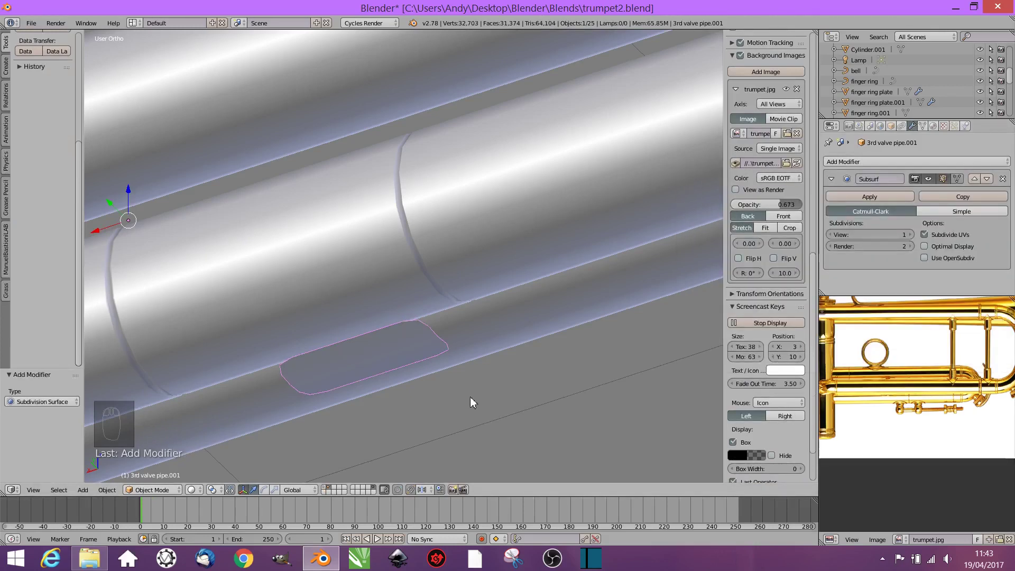
Step: Smooth the patch into an oval plate, extrude it for thickness and set it onto the pipe surface
key("Tab")
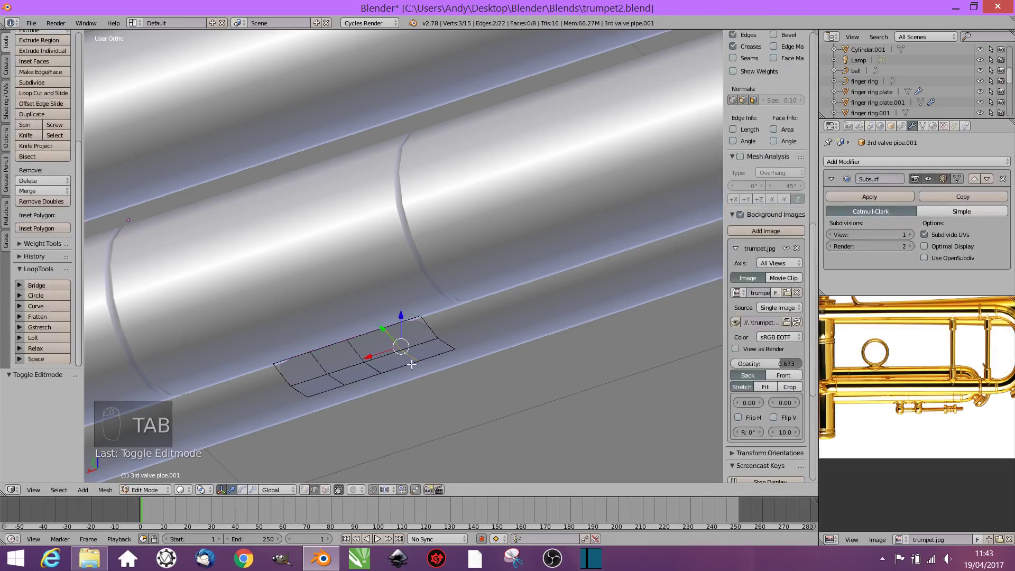
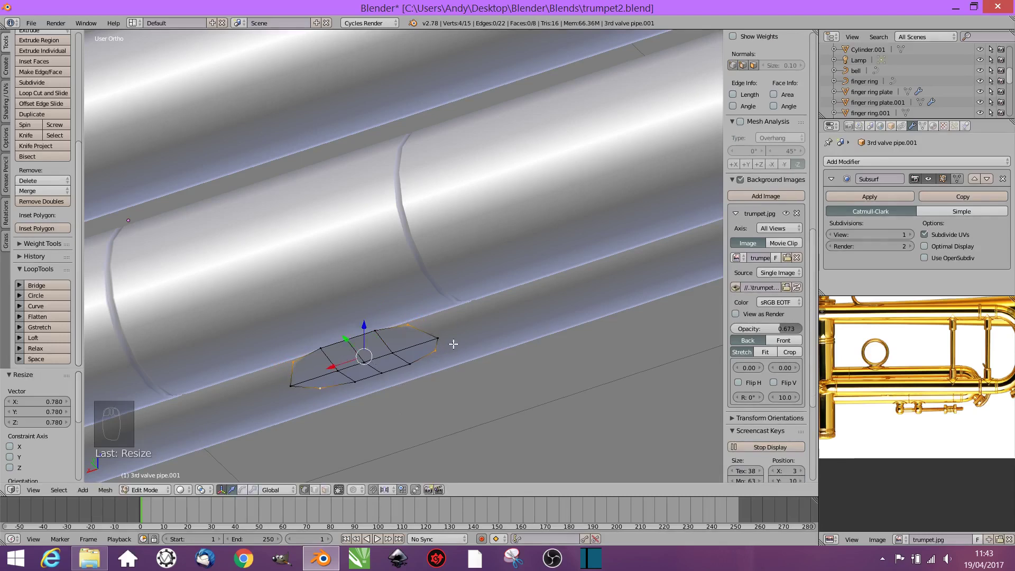
key("a")
key("a")
key("s")
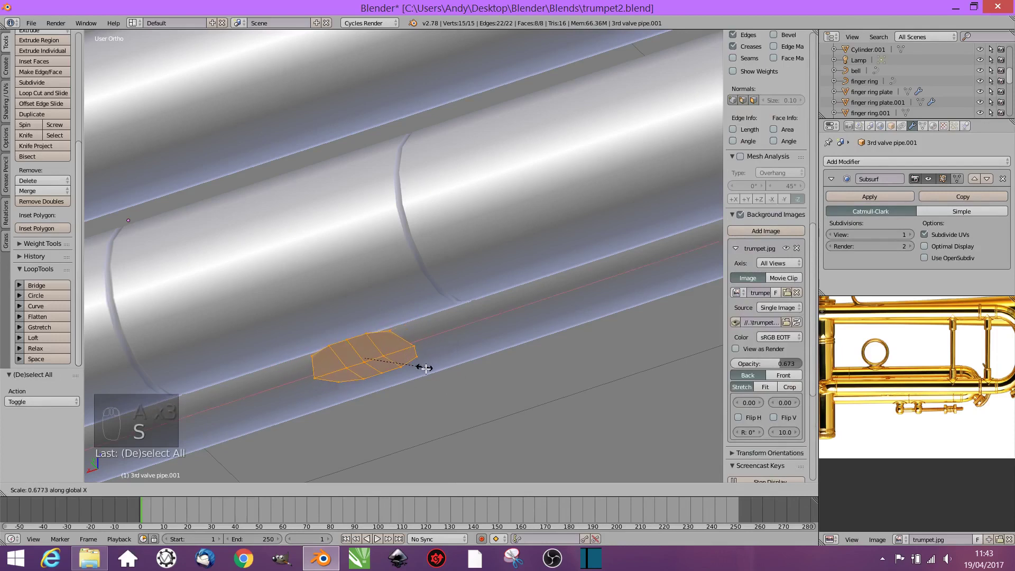
key("Tab")
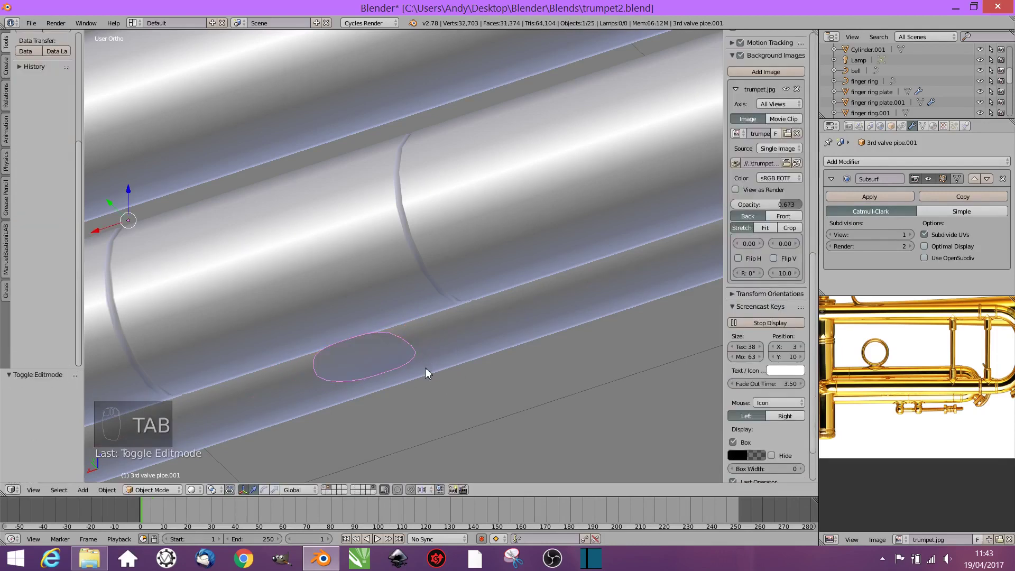
key("Tab")
key("e")
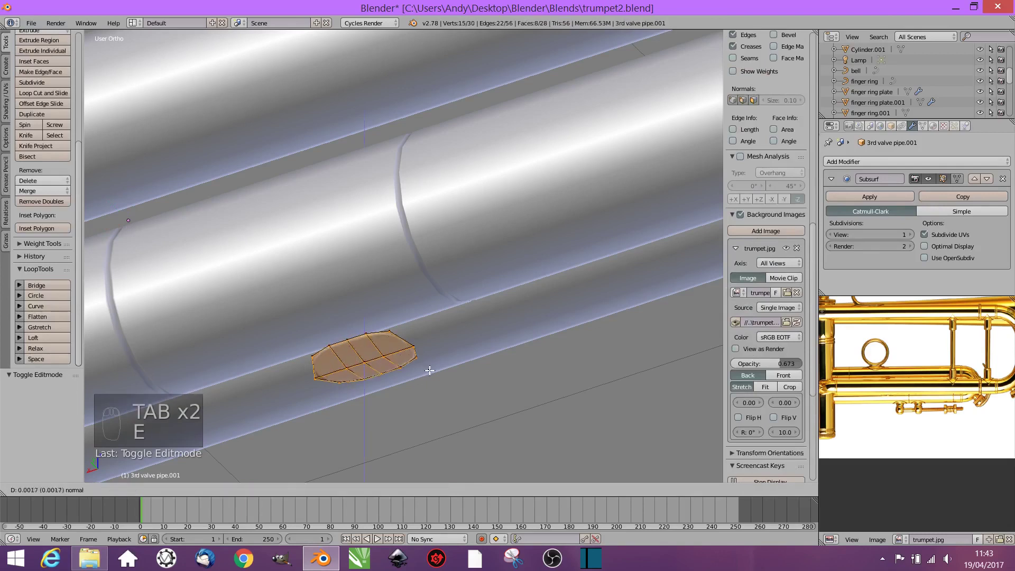
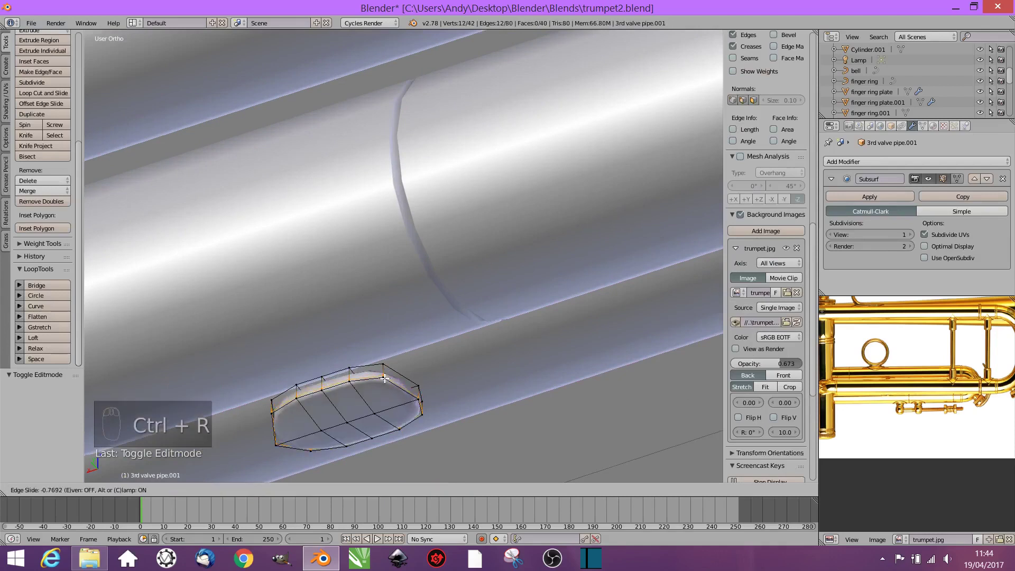
key("Tab")
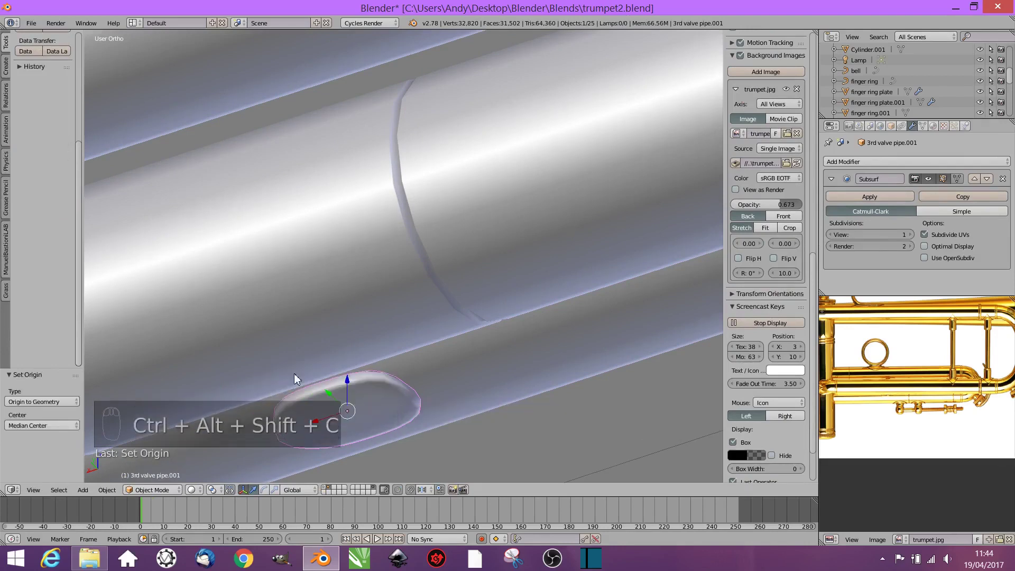
left_click_drag(350, 371, 356, 314)
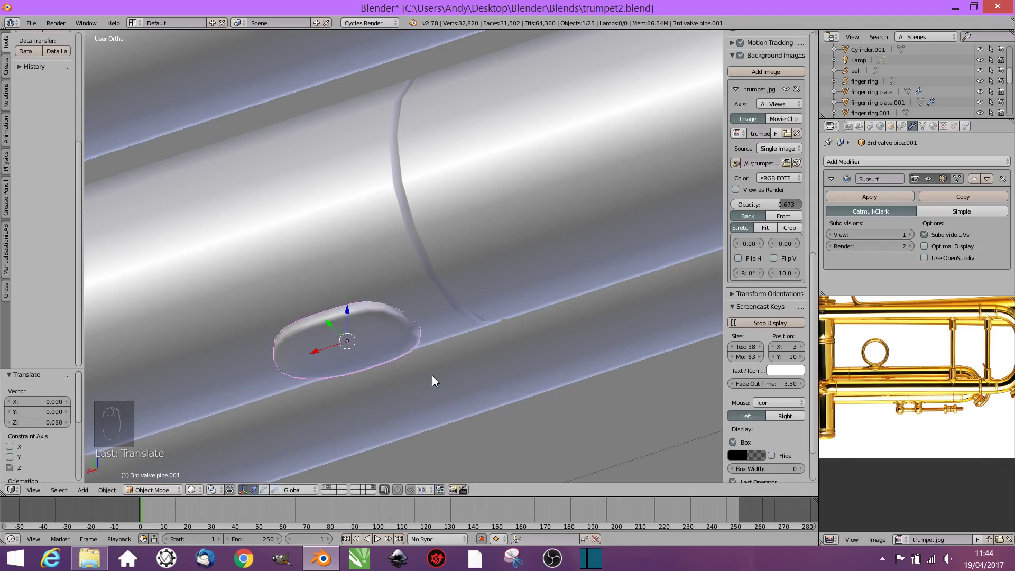
left_click_drag(445, 380, 427, 379)
Step: Duplicate the oval plate and slide the copy along X to sit beside the first on the lower pipe
key("shift+d")
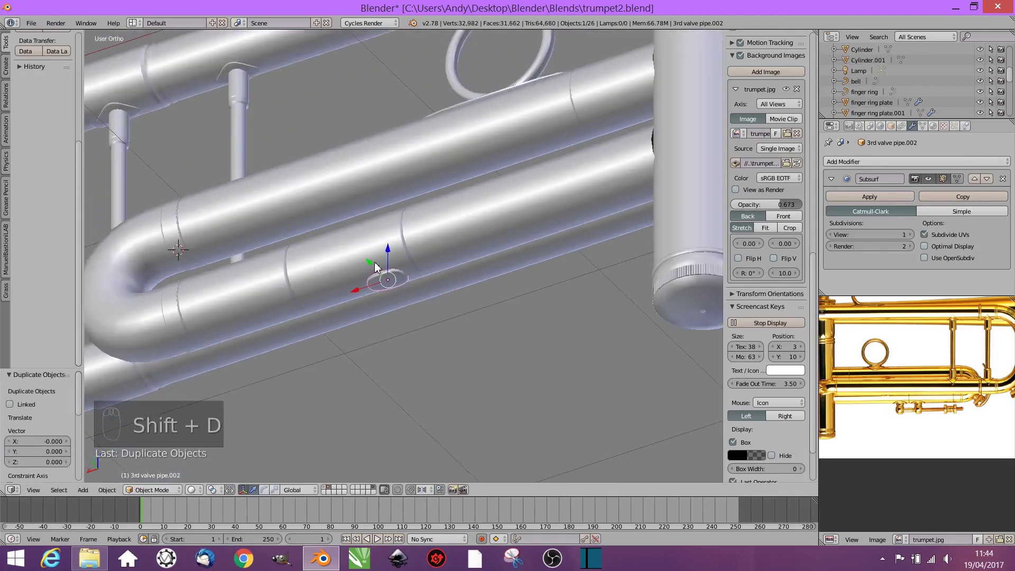
left_click_drag(334, 299, 420, 321)
left_click_drag(420, 322, 452, 144)
key("shift+a")
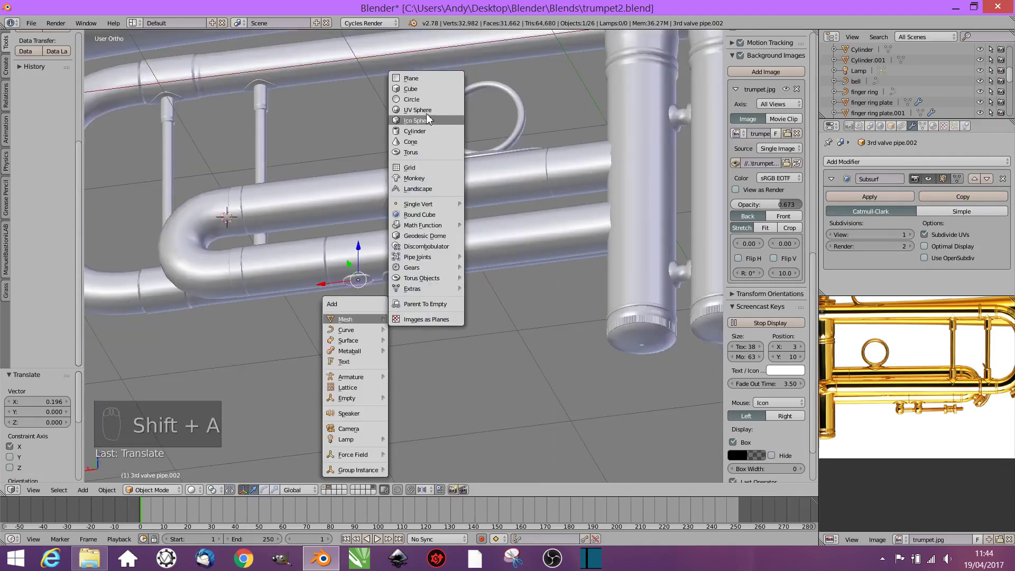
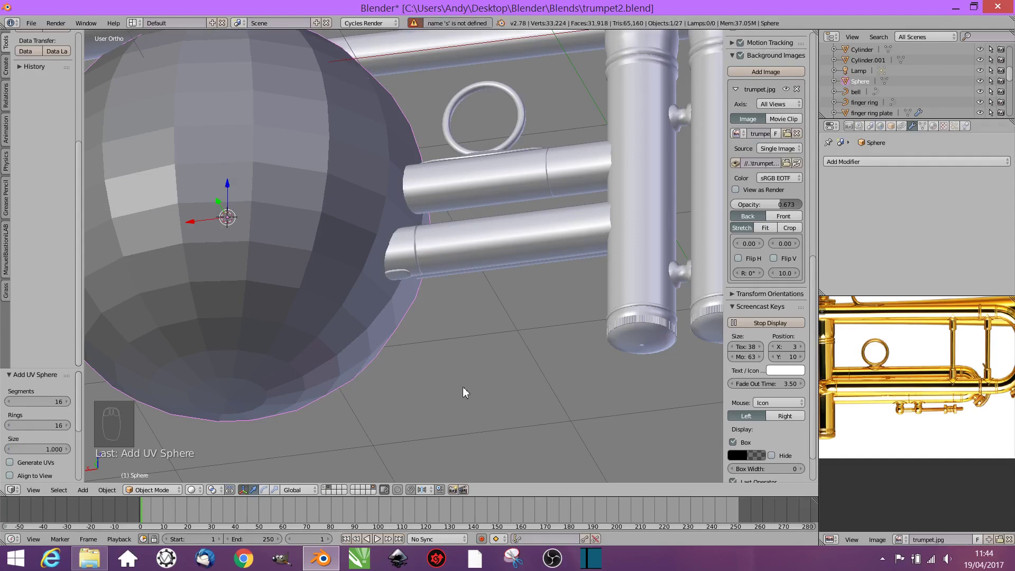
Step: Scale the new UV sphere down small and move it onto the lower pipe
key("s")
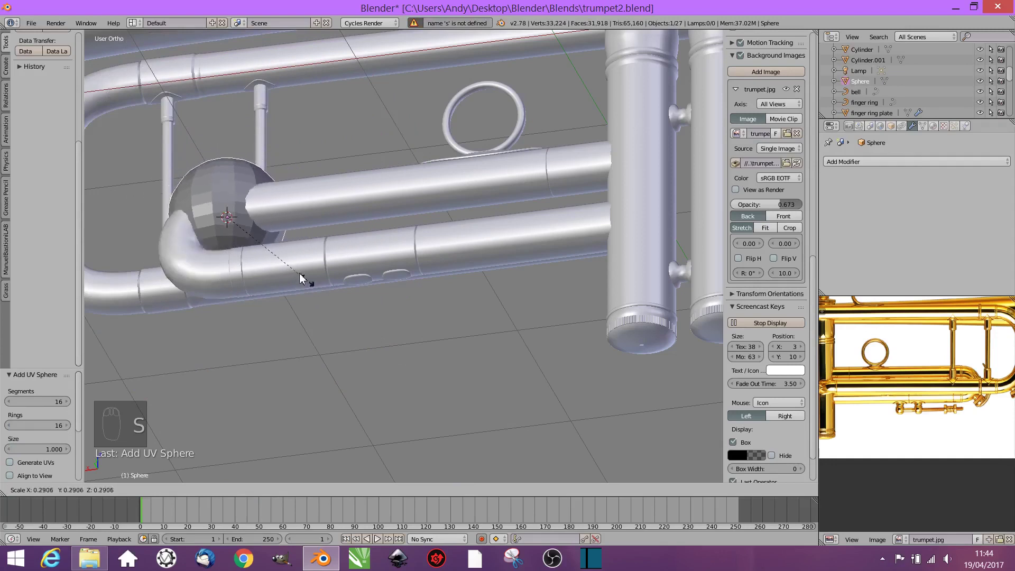
left_click(231, 220)
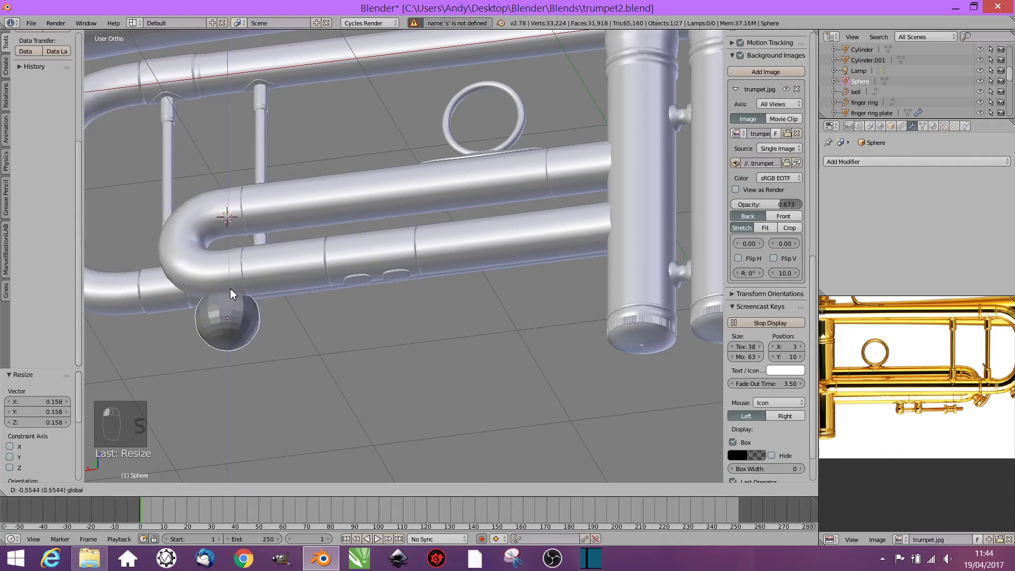
left_click(223, 335)
key("s")
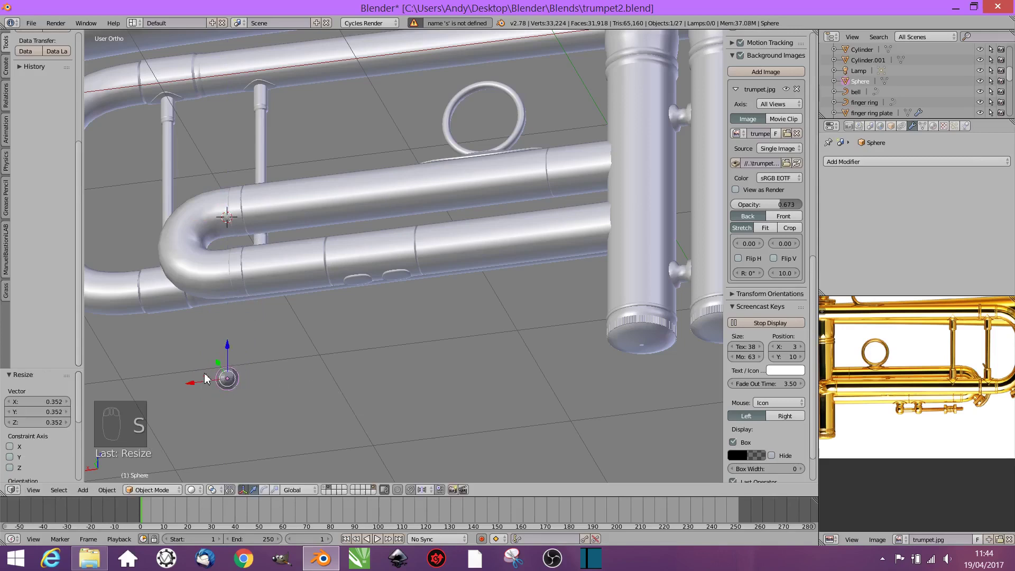
left_click_drag(211, 327, 342, 316)
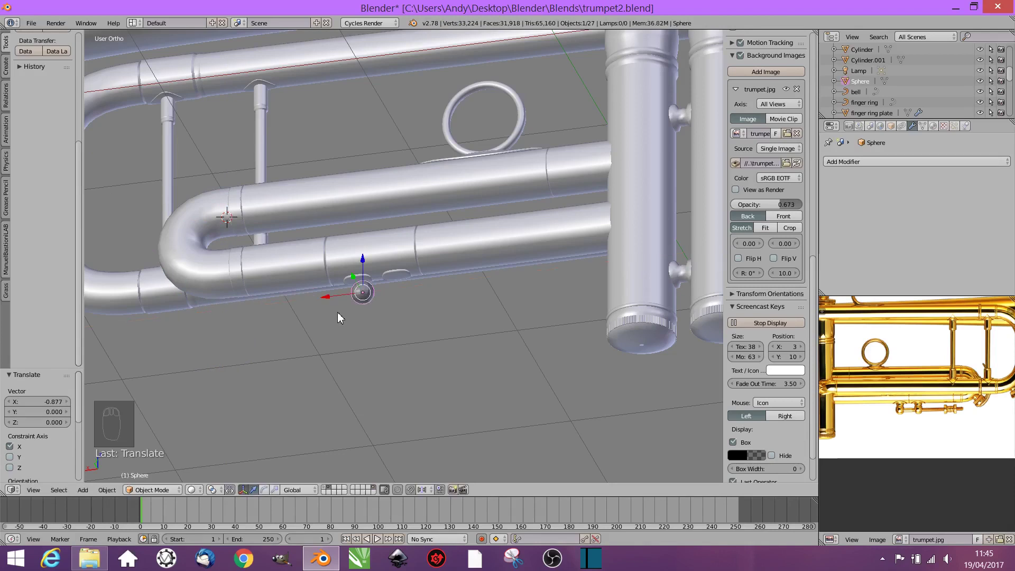
Step: Check from the bottom view and nudge the sphere into place over the first oval plate
key("alt+KP_7")
key("ctrl+KP_7")
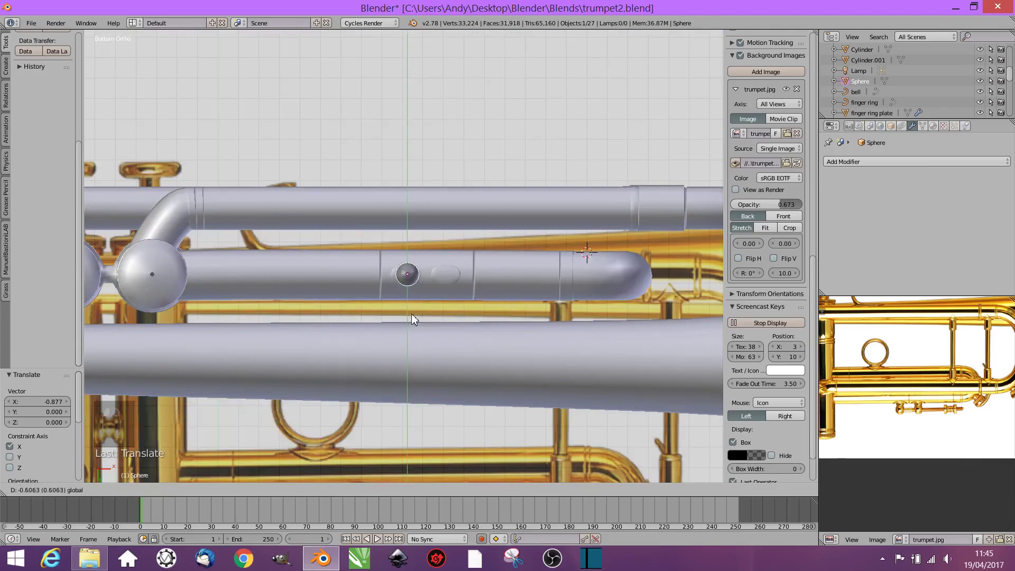
left_click_drag(422, 267, 457, 325)
left_click_drag(456, 325, 416, 306)
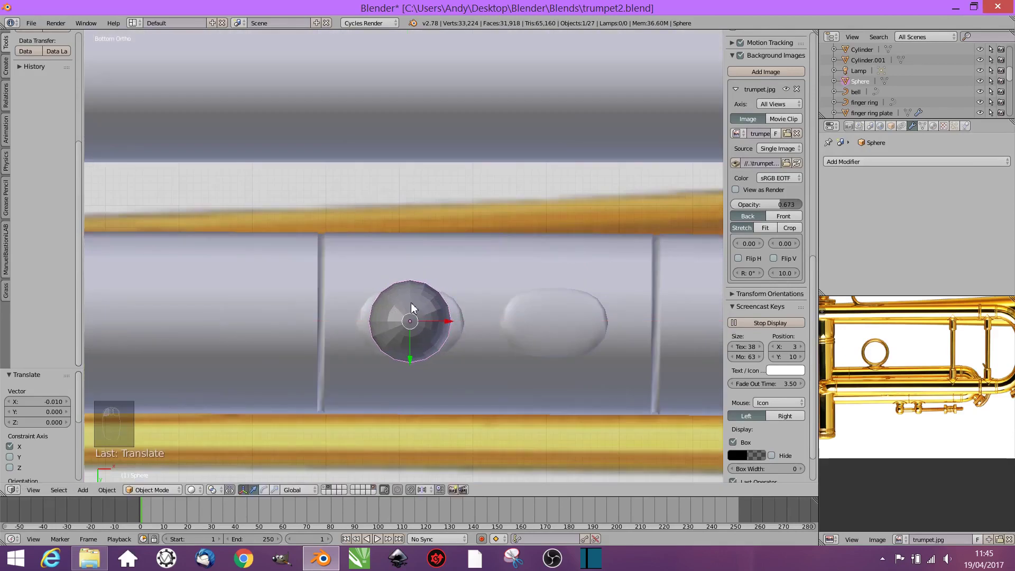
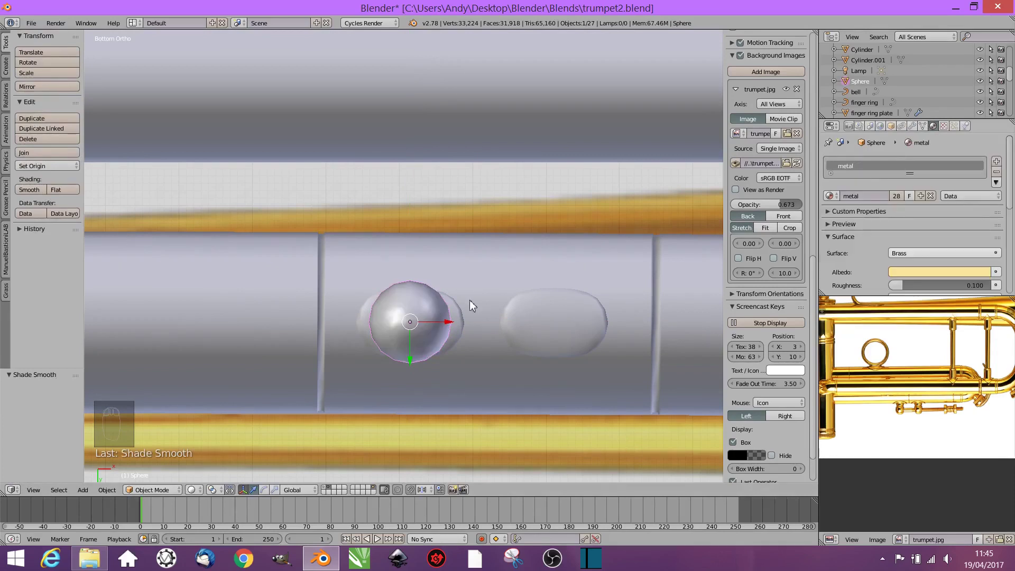
Step: Resize the metal ball against the front reference so it sits under the first valve
key("s")
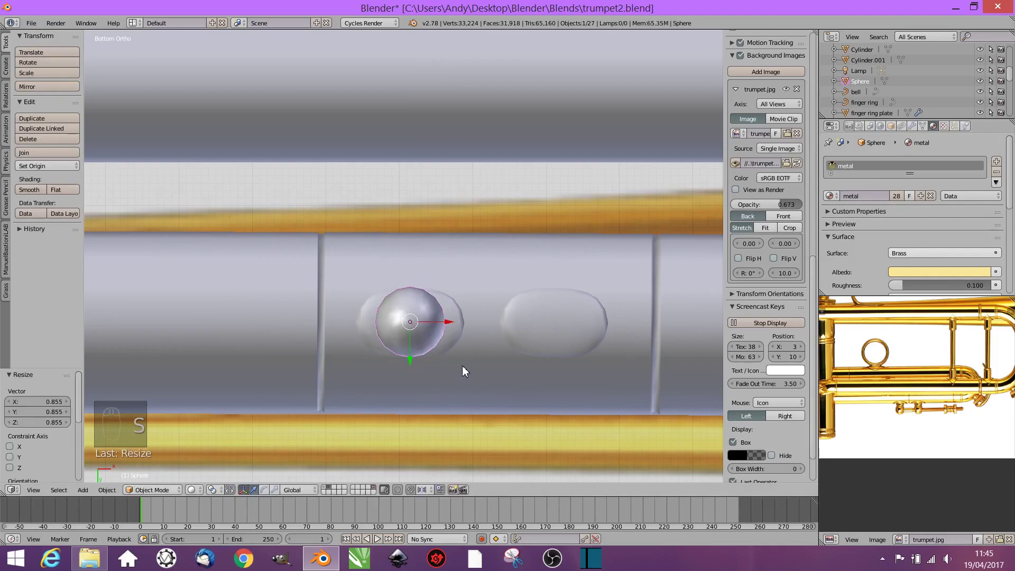
key("KP_1")
middle_click(479, 434)
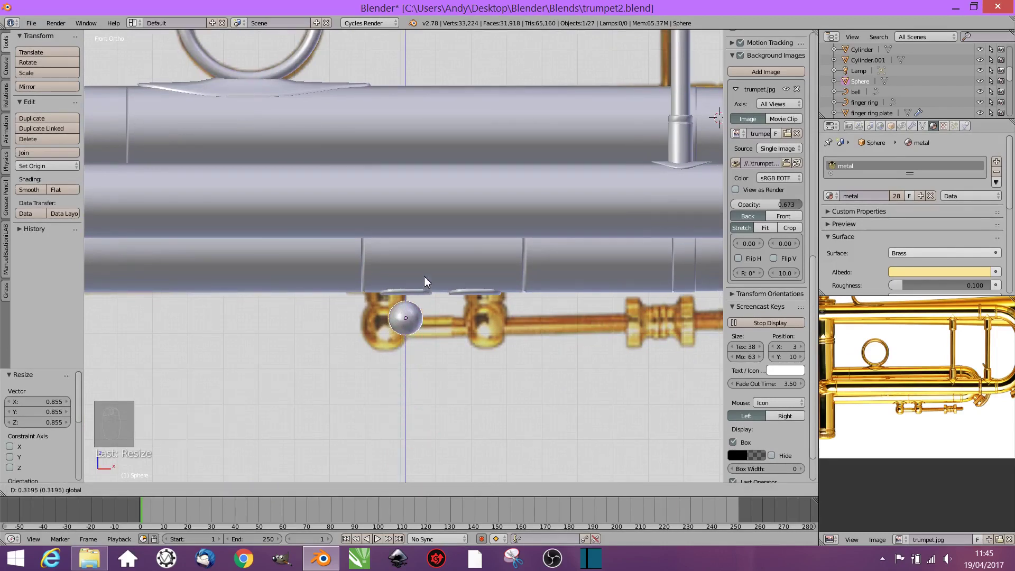
key("s")
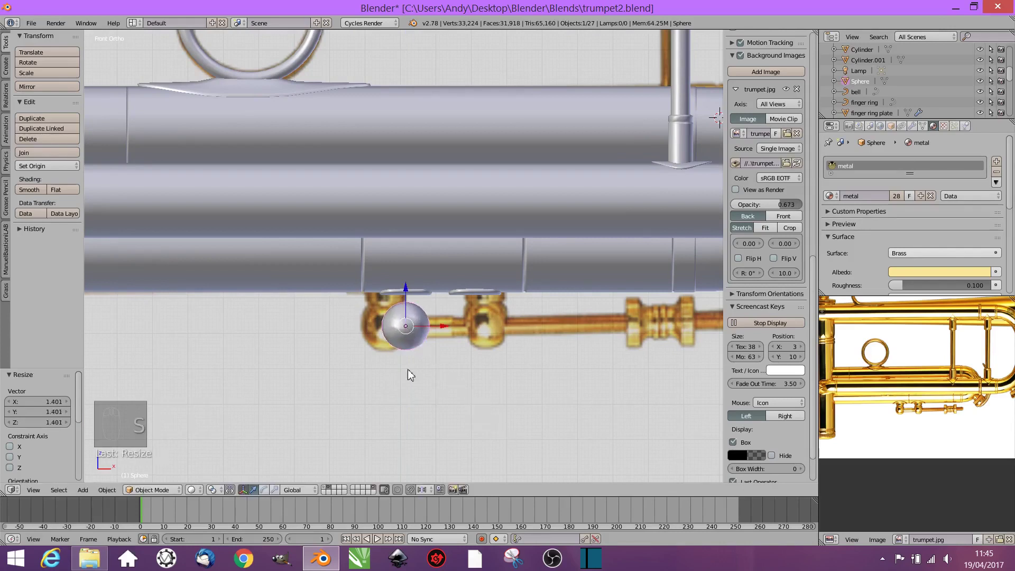
key("Tab")
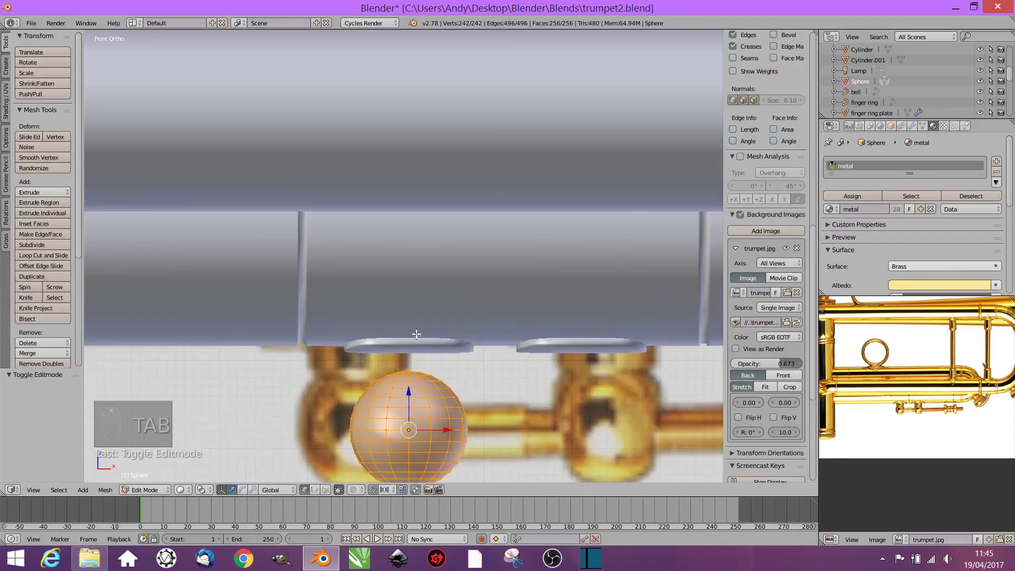
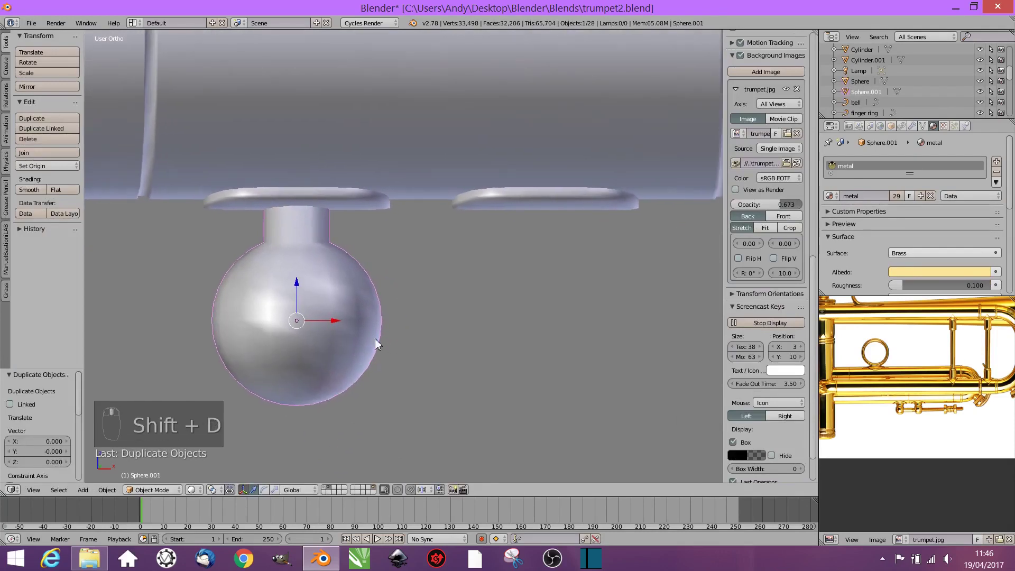
Step: Place a duplicated ball along X under the second valve plate
left_click_drag(362, 323, 595, 317)
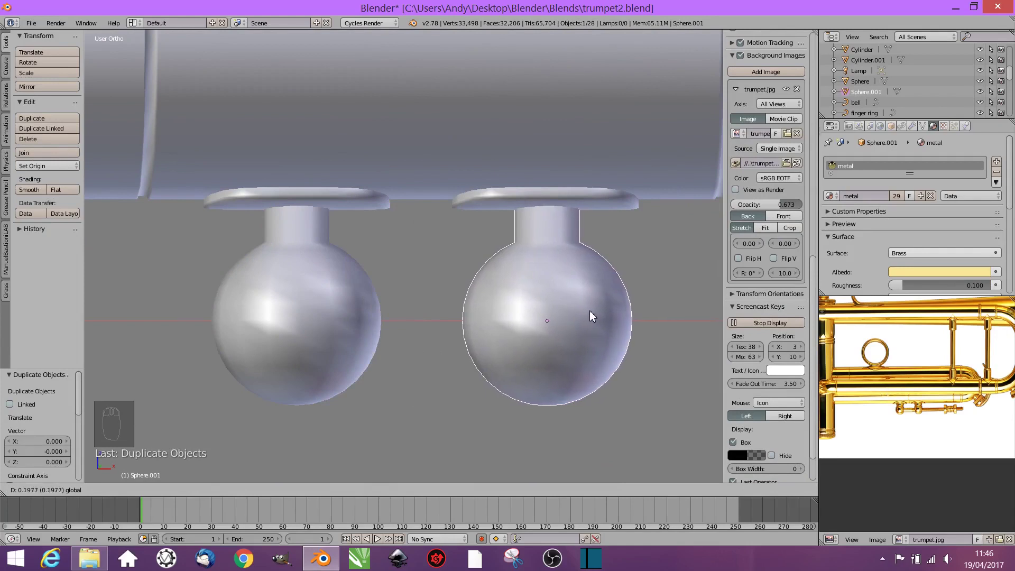
left_click_drag(605, 363, 491, 176)
Step: Add a cylinder, shrink it to a tiny connector and rotate it 90° on Y to lie sideways
key("shift+a")
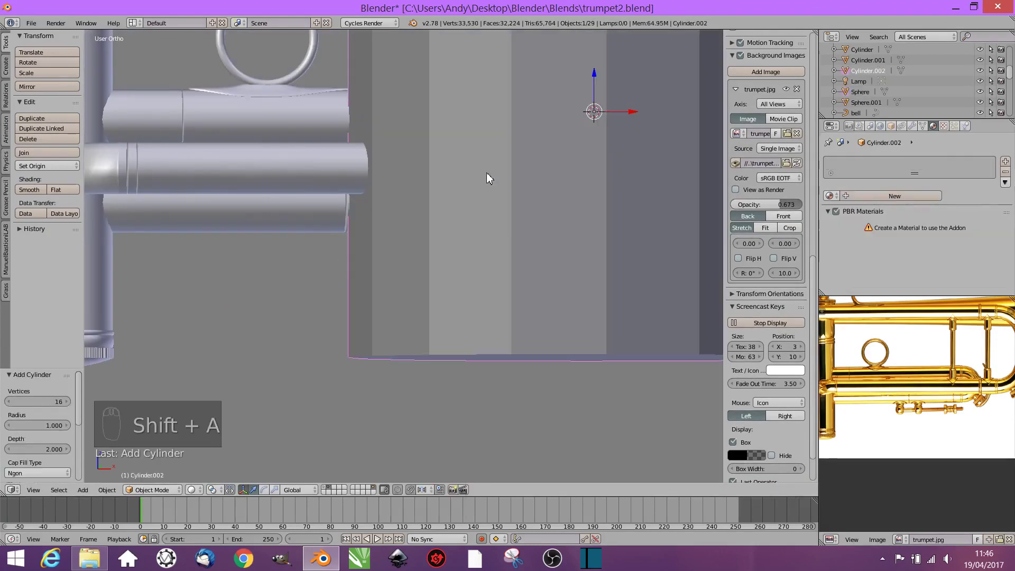
key("s")
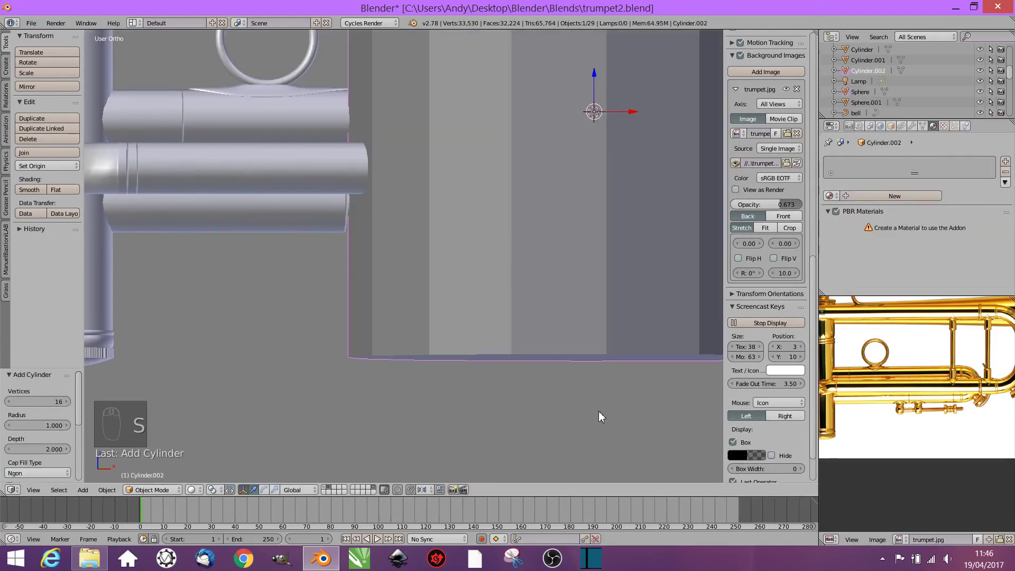
key("s")
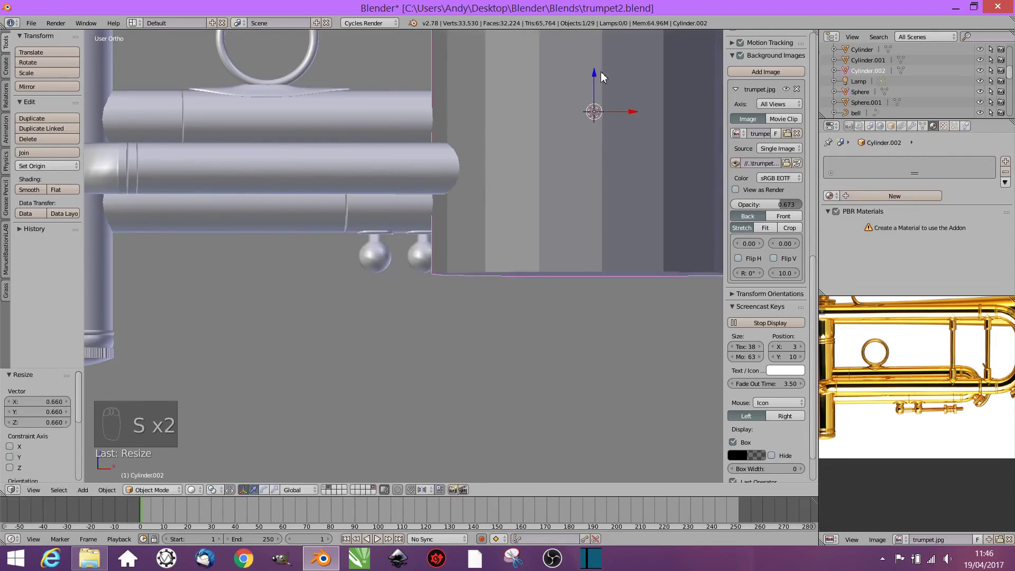
left_click_drag(595, 109, 600, 375)
key("s")
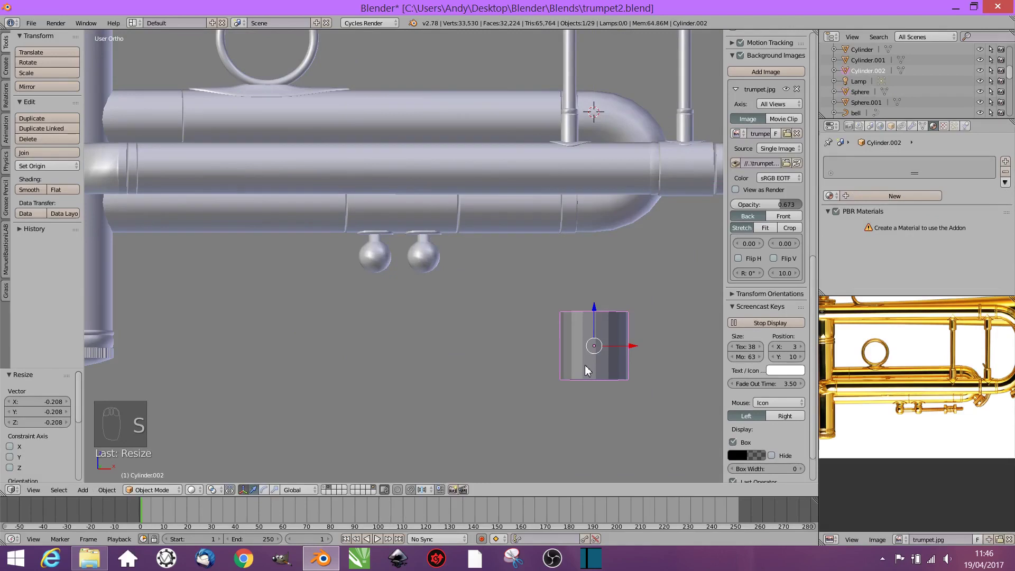
key("r")
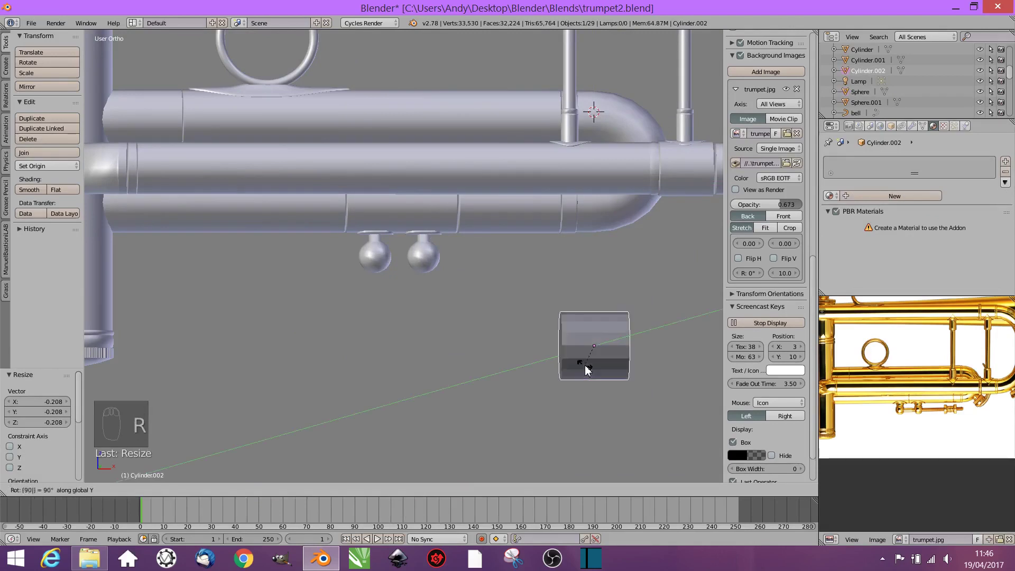
key("s")
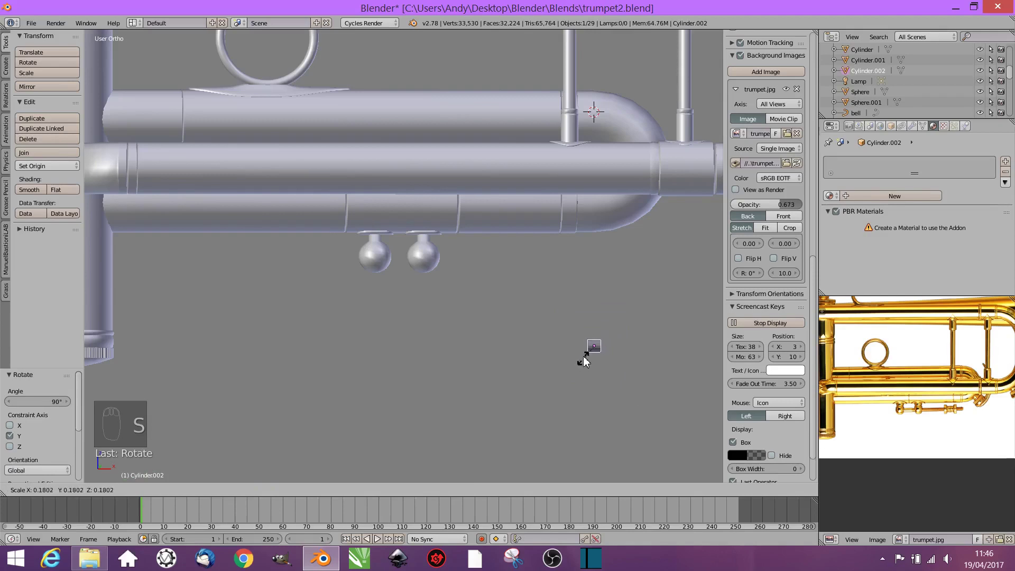
left_click_drag(593, 345, 413, 308)
Step: Move the connector cylinder between the two valve balls, lined up in front view against the reference
left_click_drag(380, 303, 389, 223)
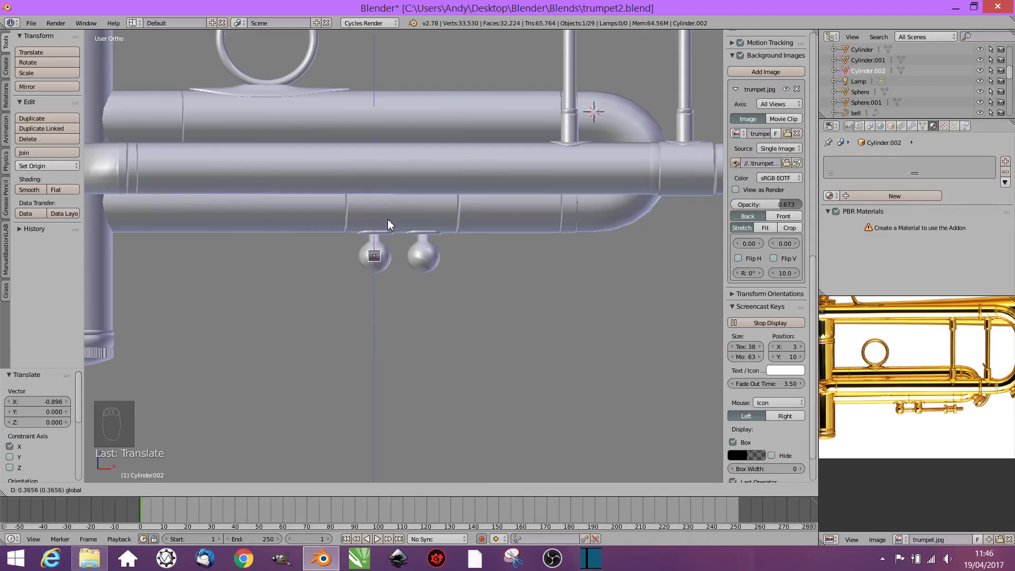
left_click_drag(383, 257, 383, 256)
key("KP_1")
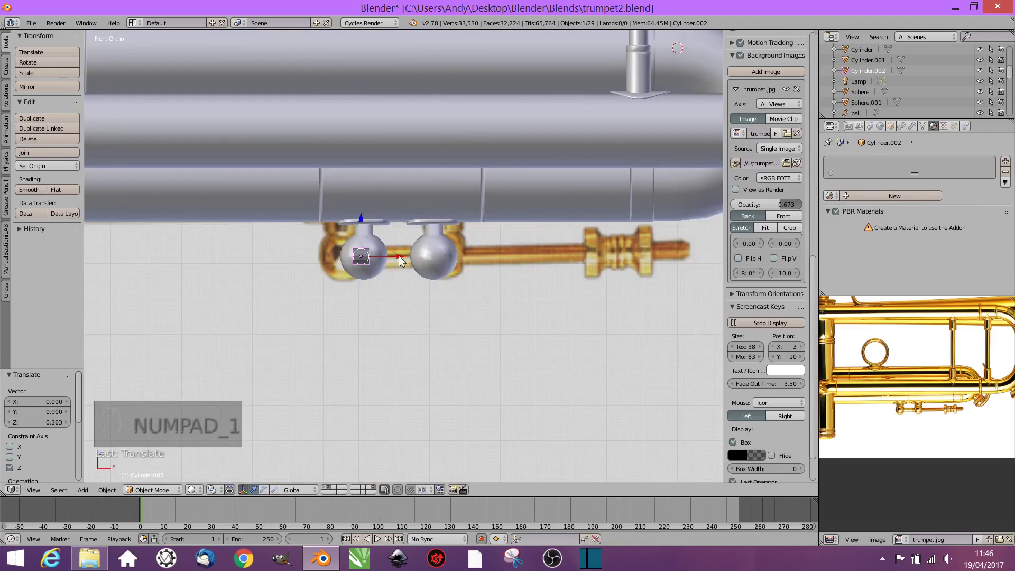
left_click_drag(407, 260, 429, 277)
key("s")
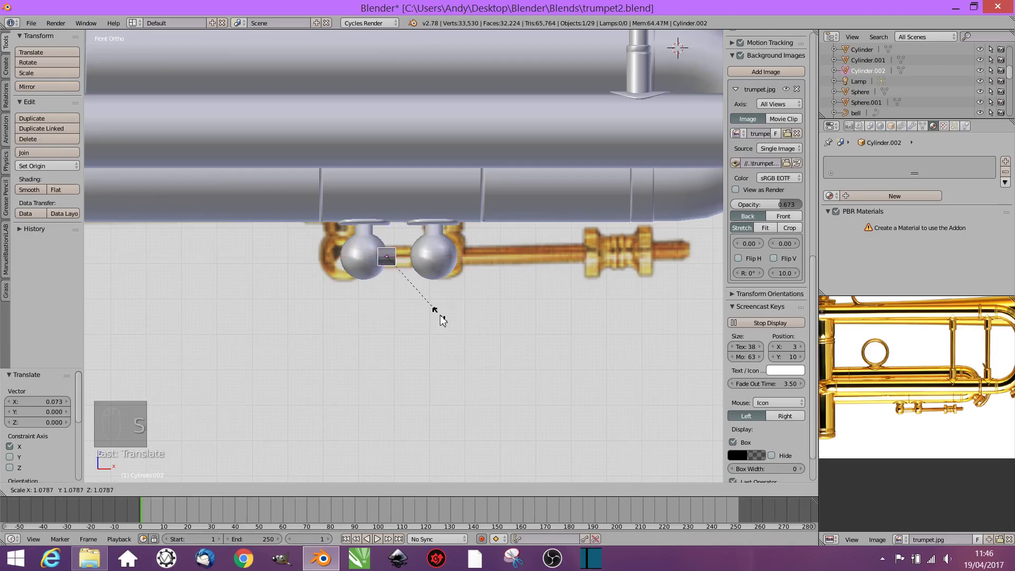
Step: Extrude the cylinder's end face along X into a long thin horizontal slide rod
key("Tab")
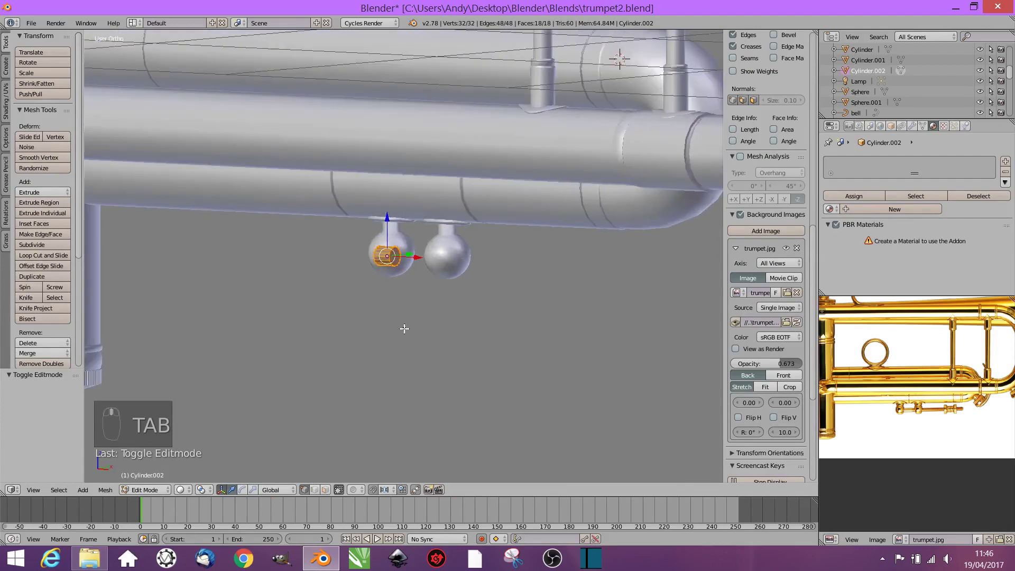
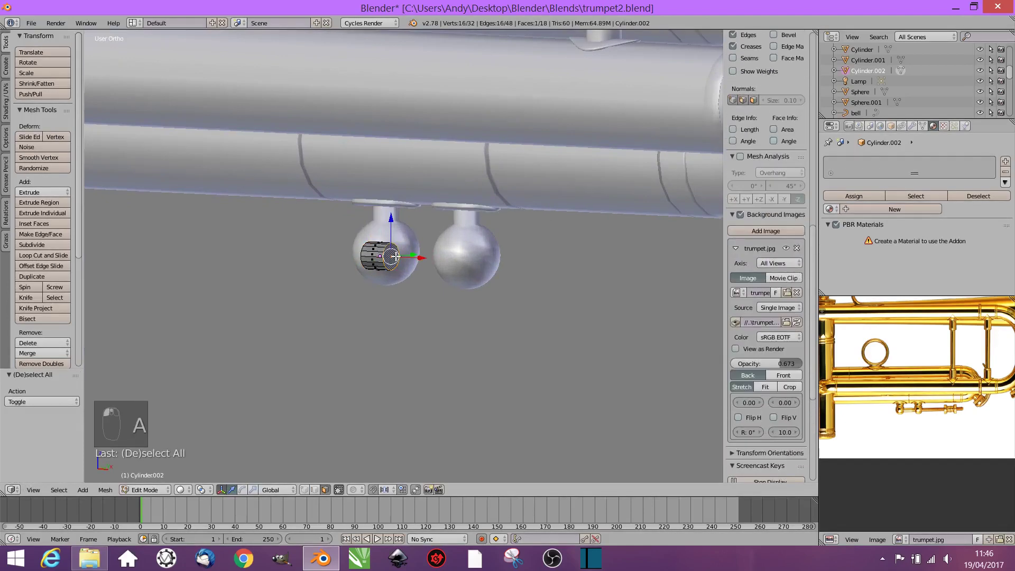
key("KP_1")
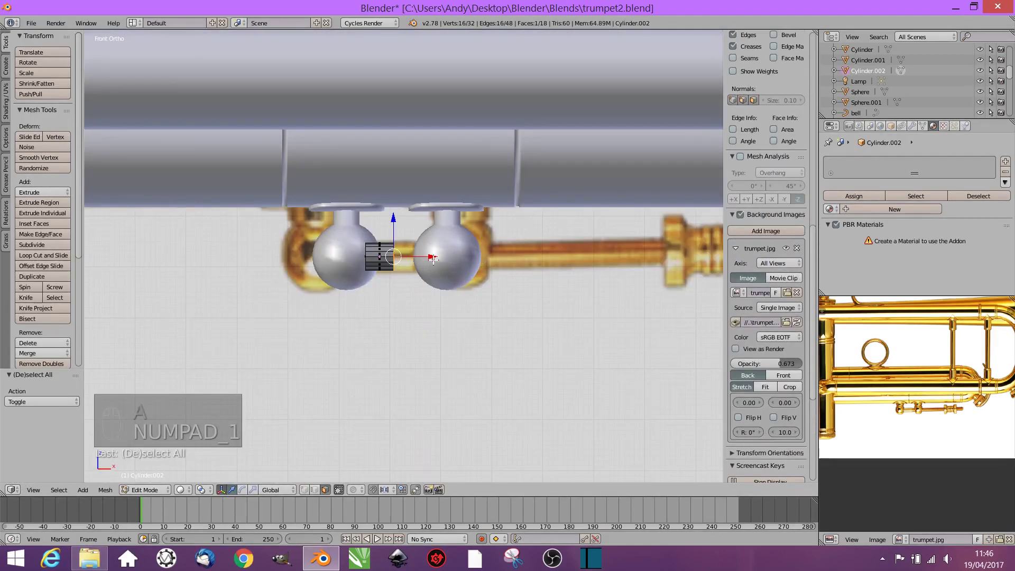
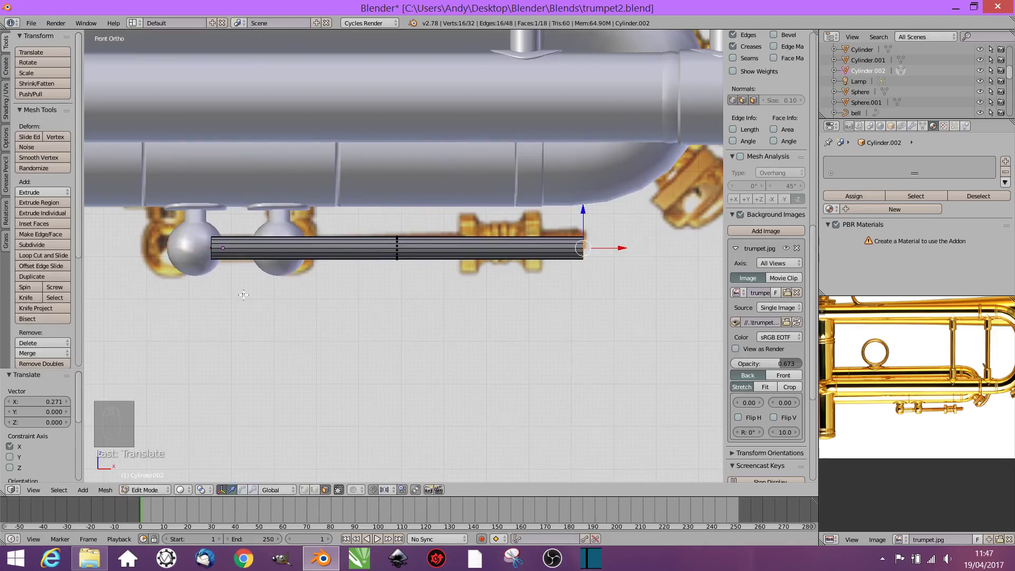
key("Tab")
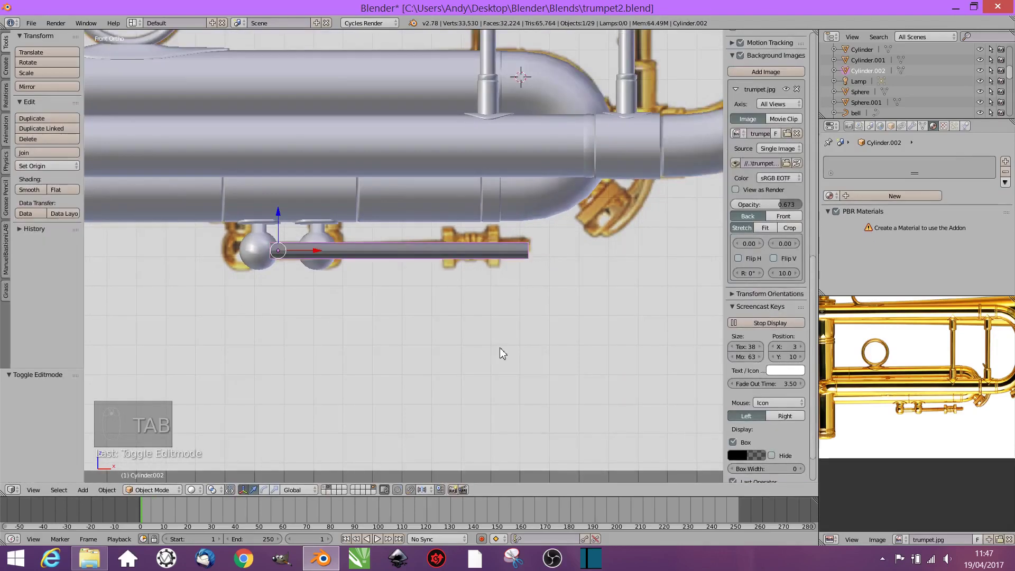
Step: Assign the 'metal' material to the slide tube with smooth shading, checked in front view
left_click(889, 229)
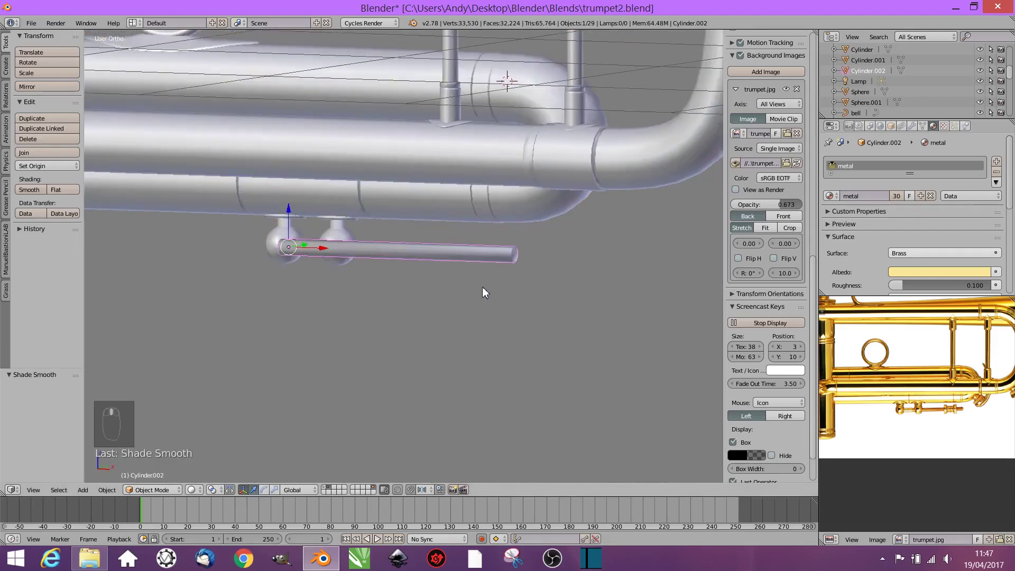
key("Tab")
key("Tab")
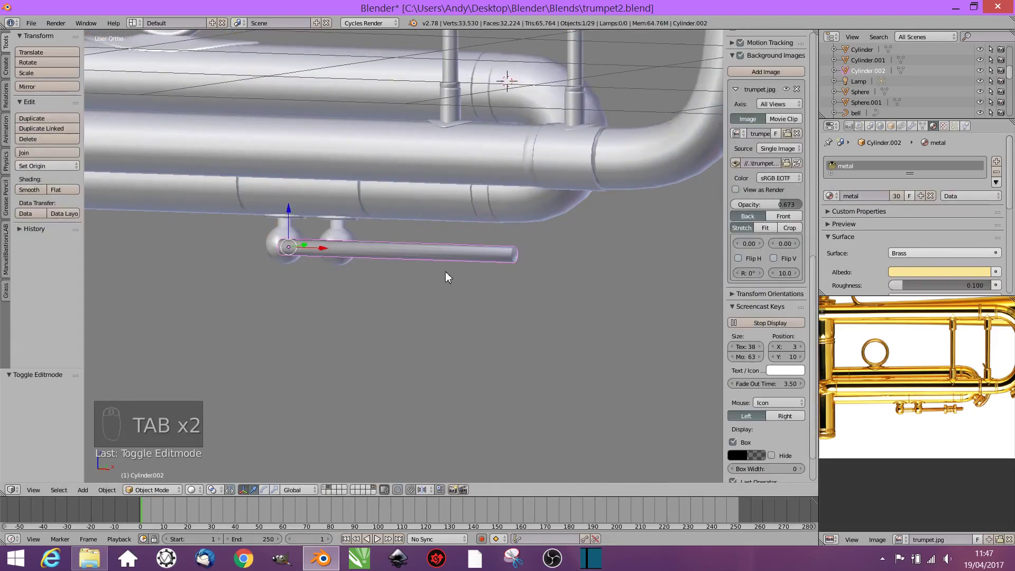
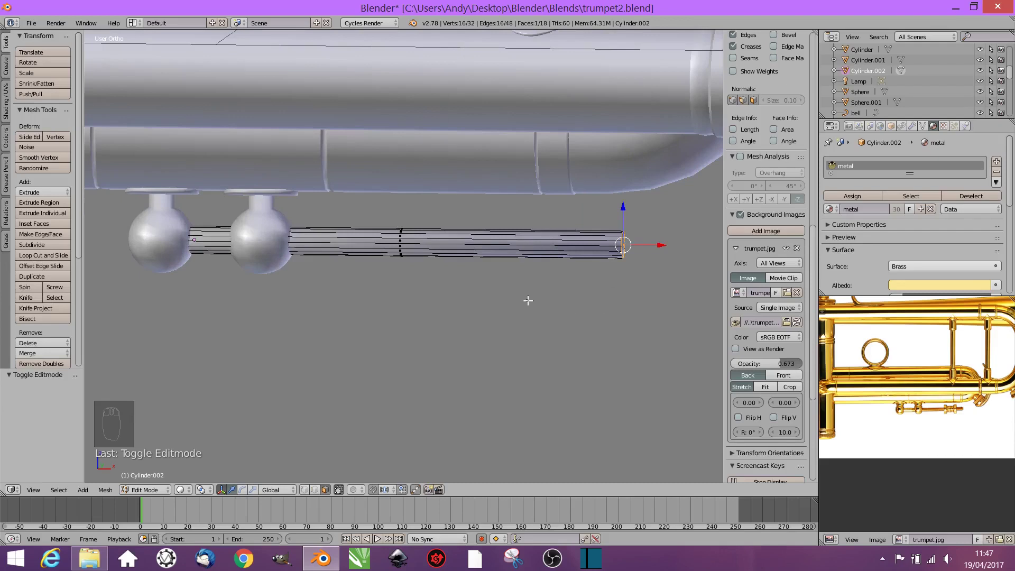
key("Tab")
key("KP_1")
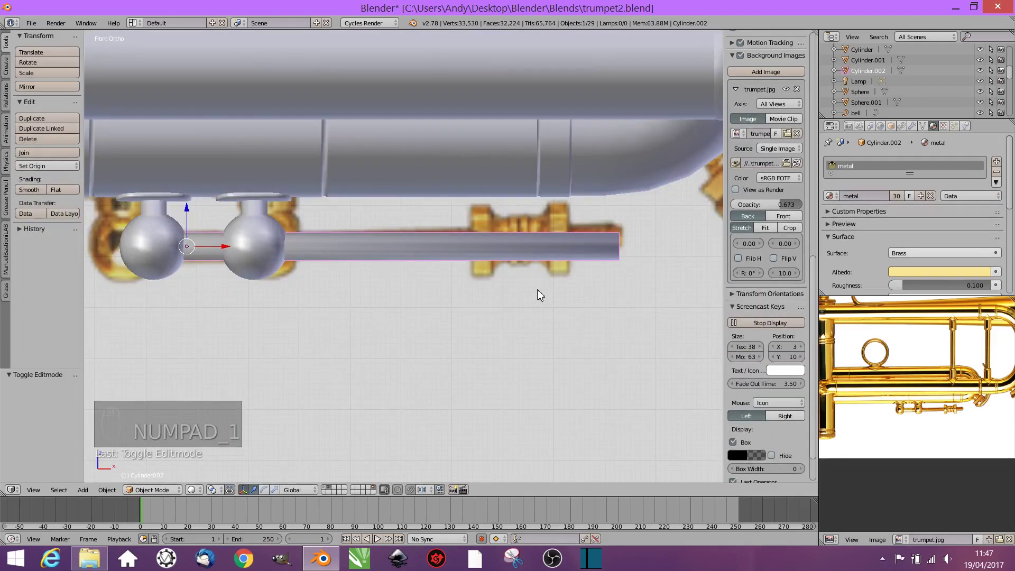
key("Tab")
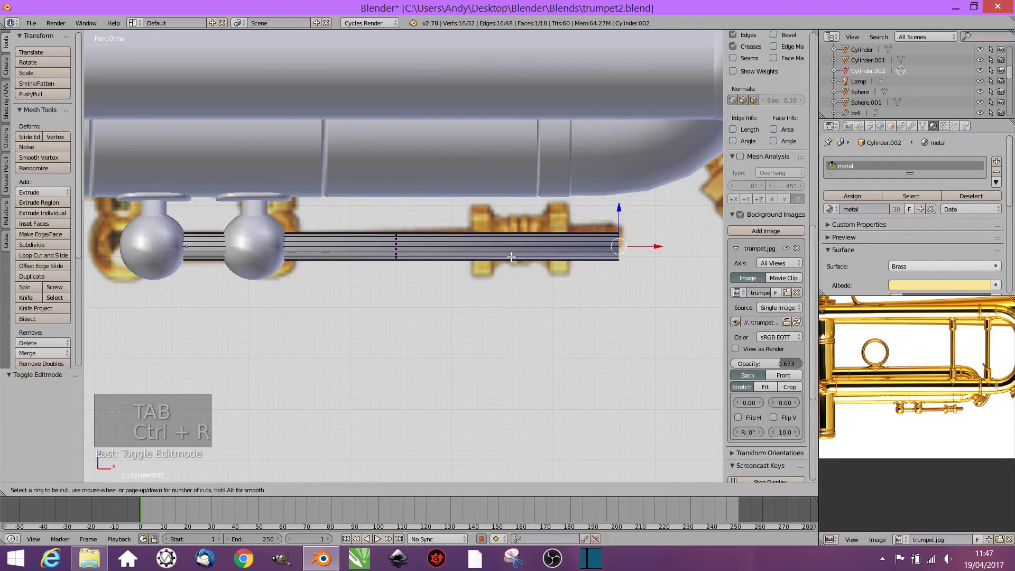
Step: Add loop cuts near the tube's right end and extrude two rings outward into wide collars
key("ctrl+r")
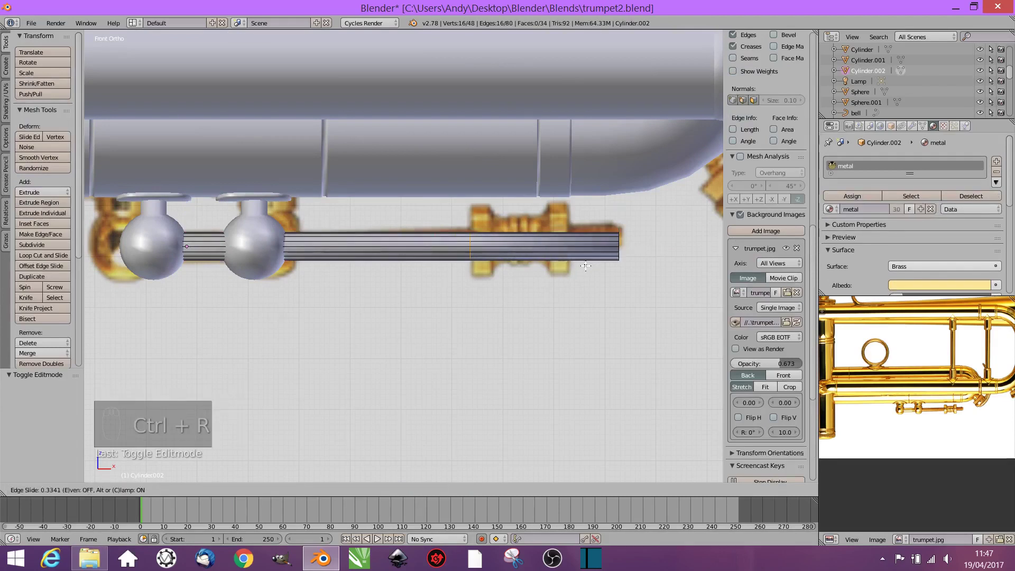
key("ctrl+r")
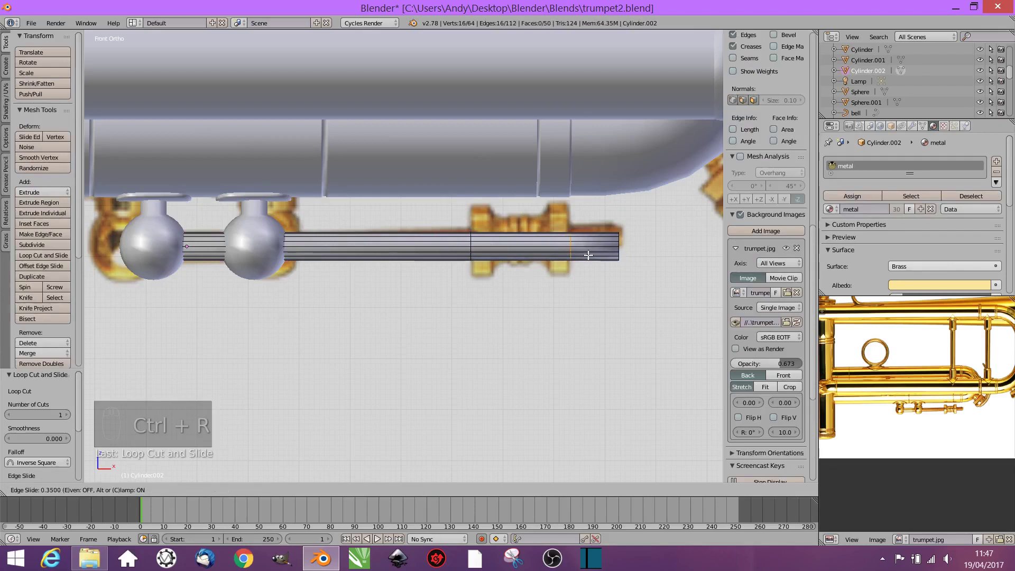
key("ctrl+r")
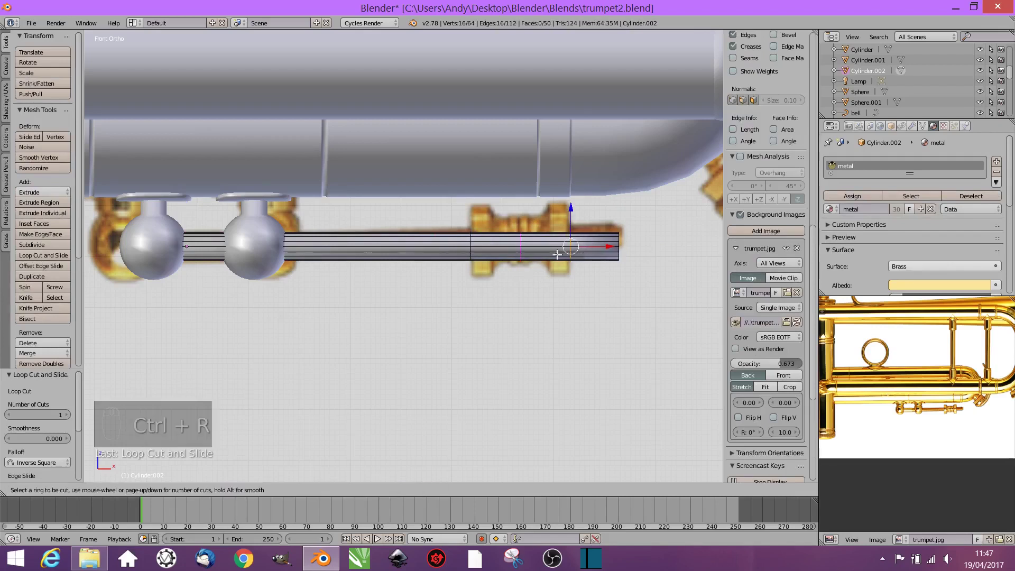
key("ctrl+r")
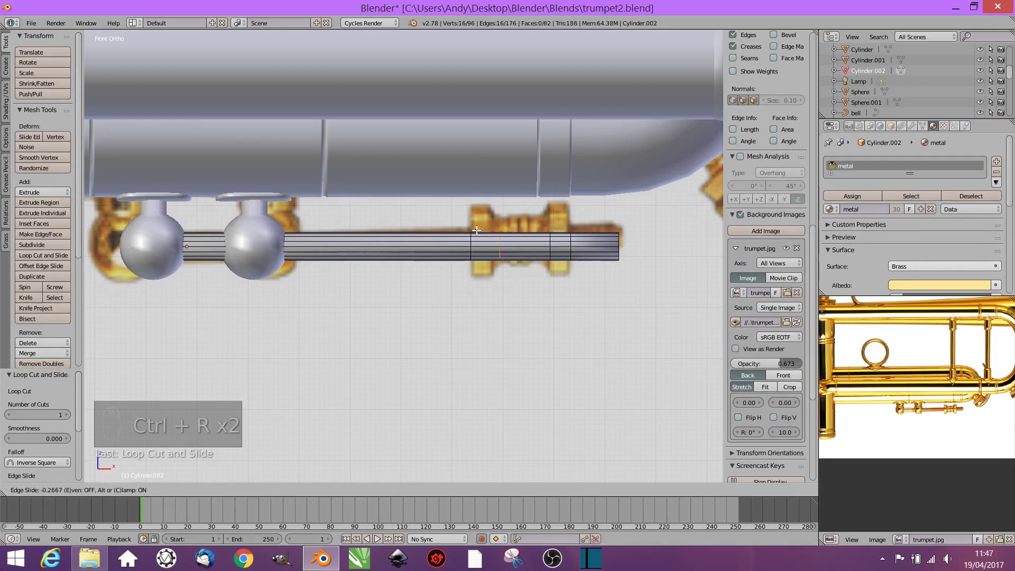
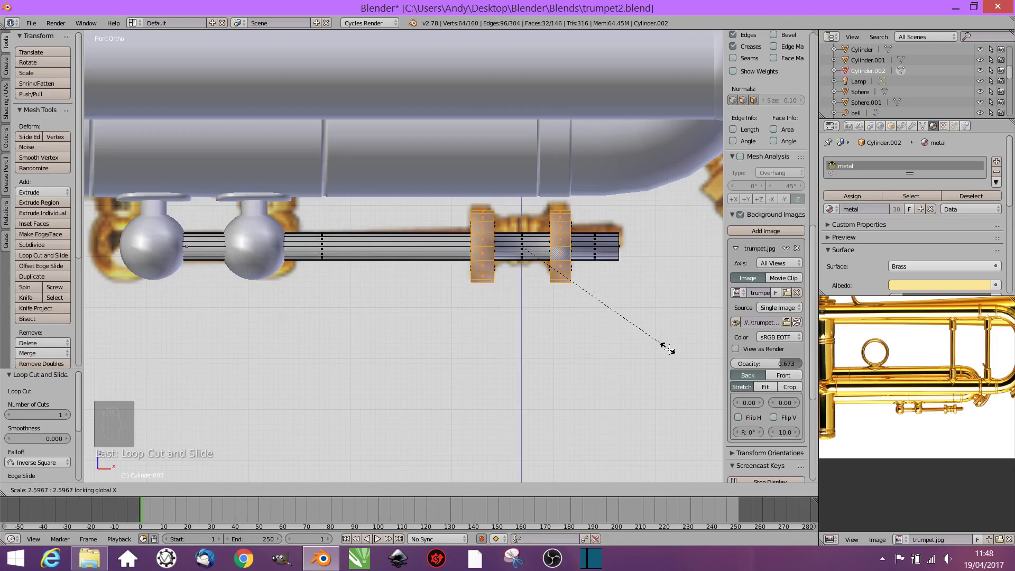
key("x")
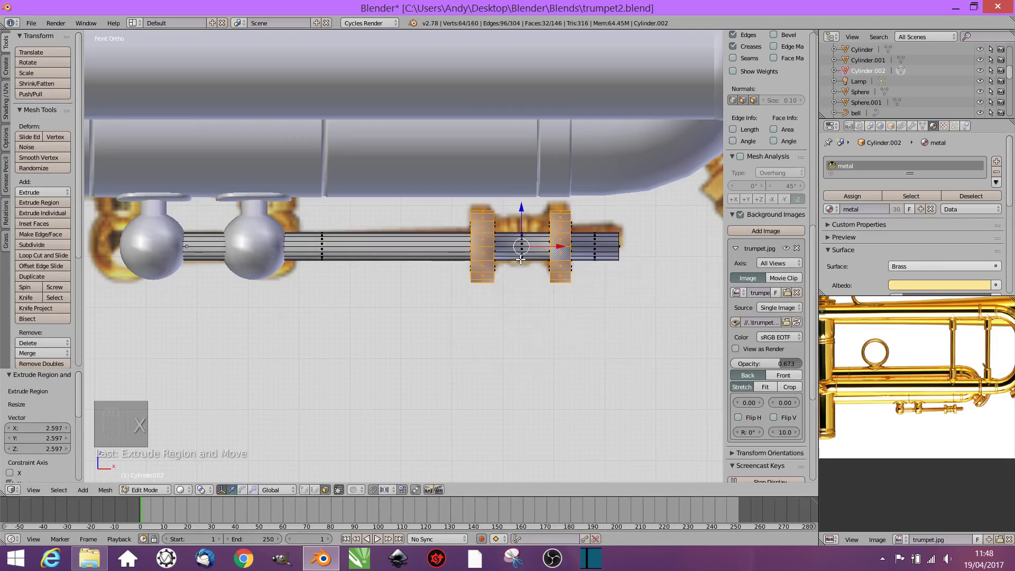
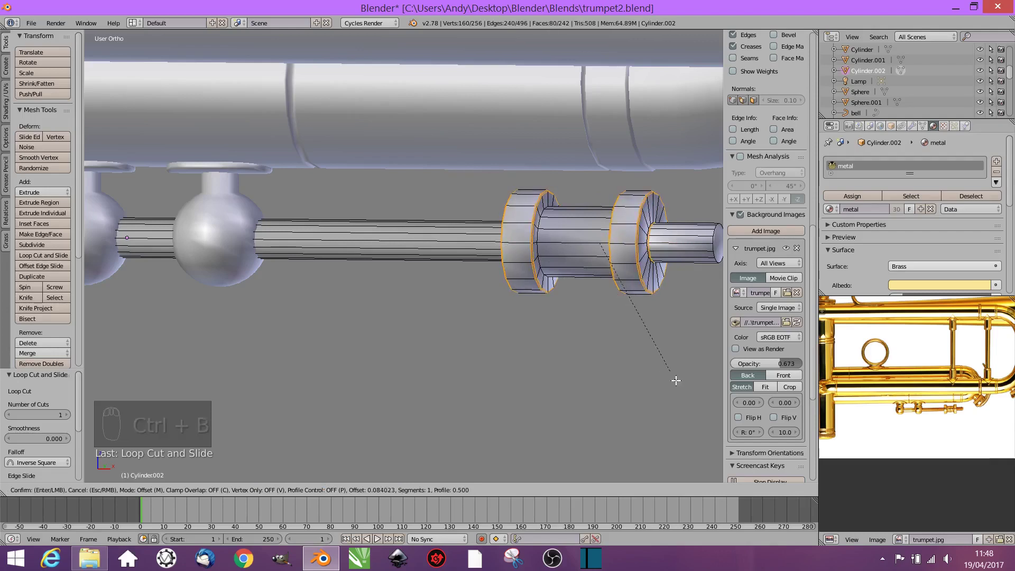
Step: Bevel the collar ring edges and add loop cuts through the tube's middle section
key("a")
left_click_drag(643, 268, 599, 303)
key("ctrl+b")
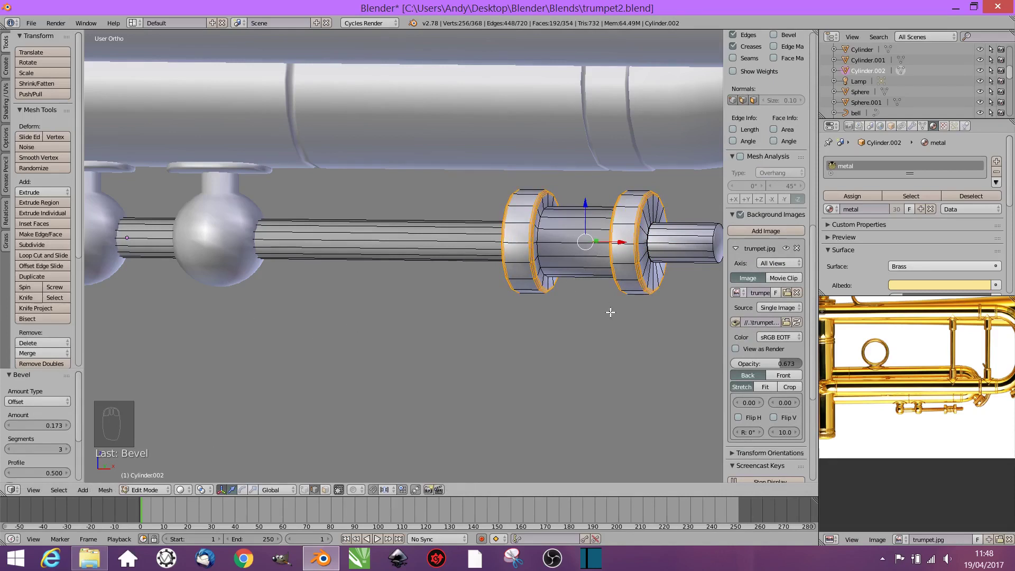
key("KP_1")
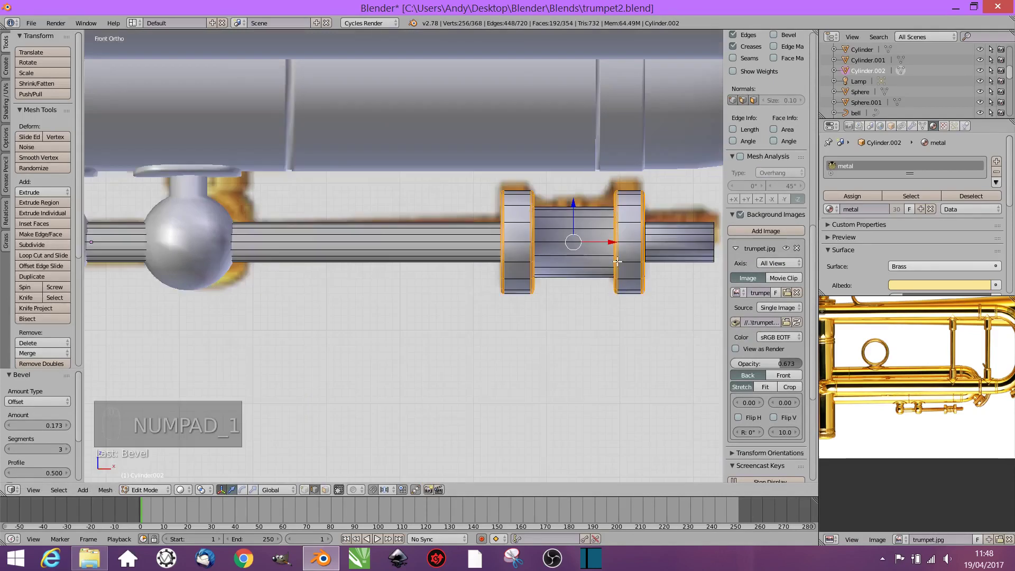
key("ctrl+r")
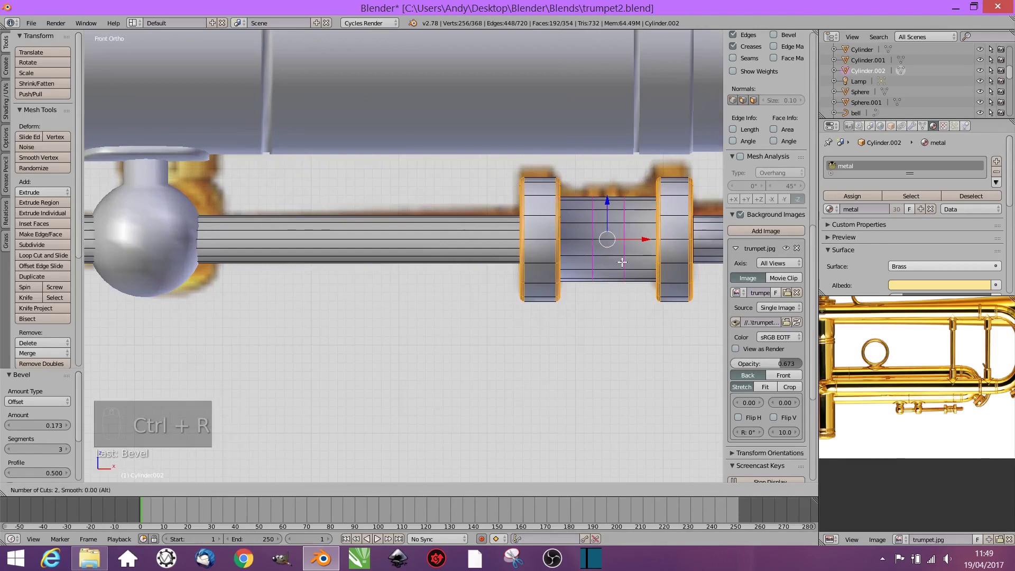
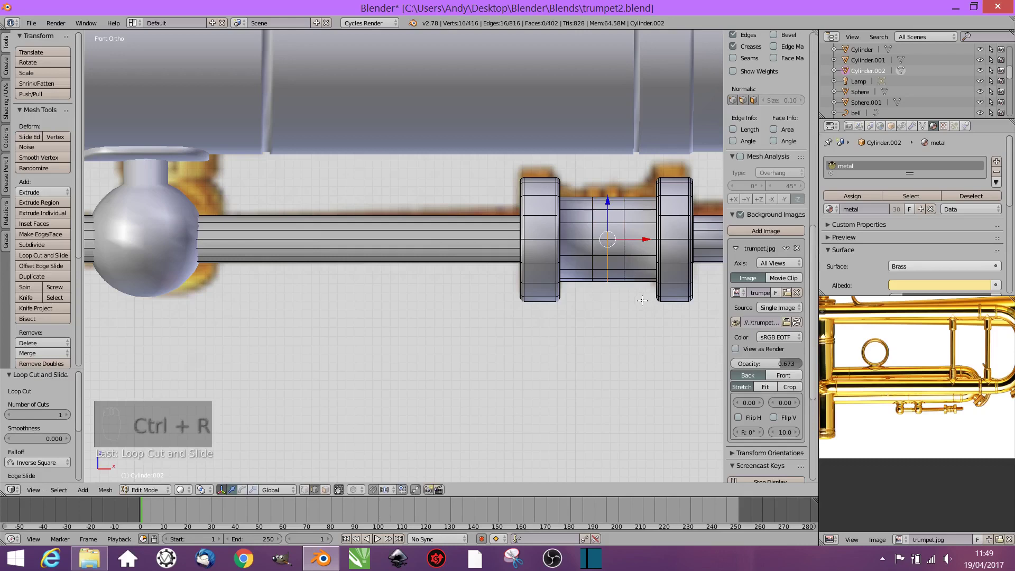
key("ctrl+b")
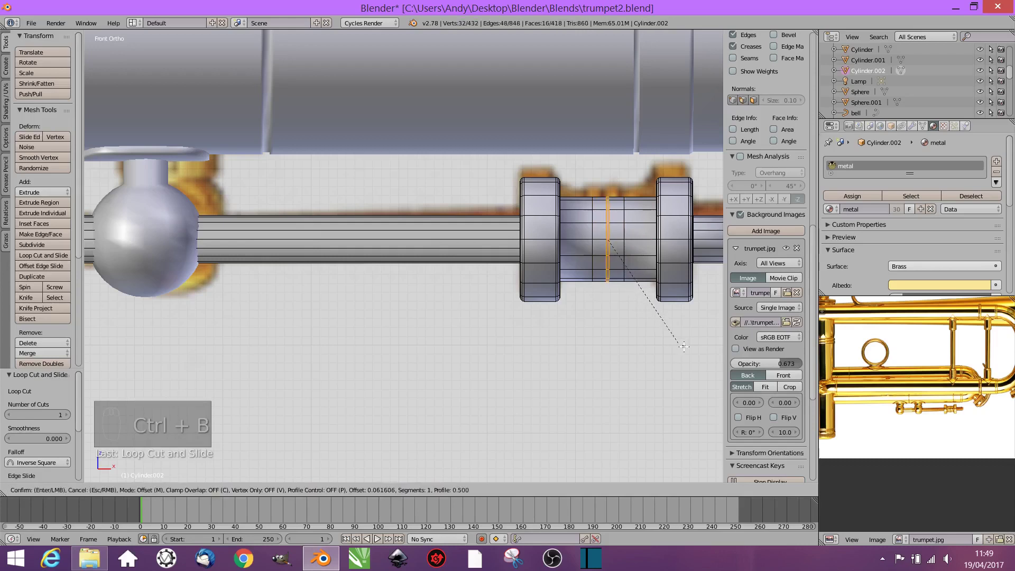
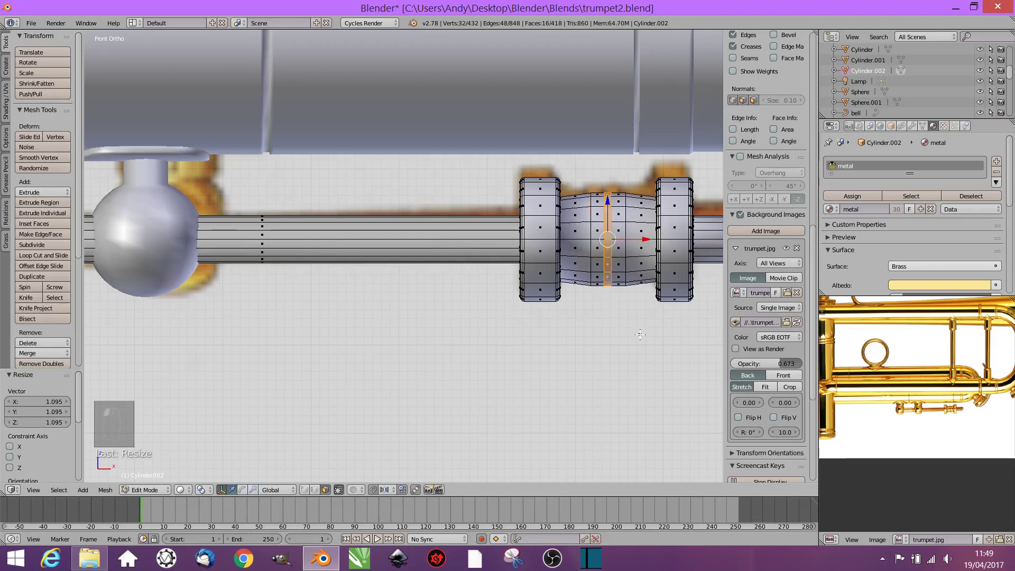
Step: Extrude the middle ring of faces into an inset groove and add fresh loop cuts around it
key("e")
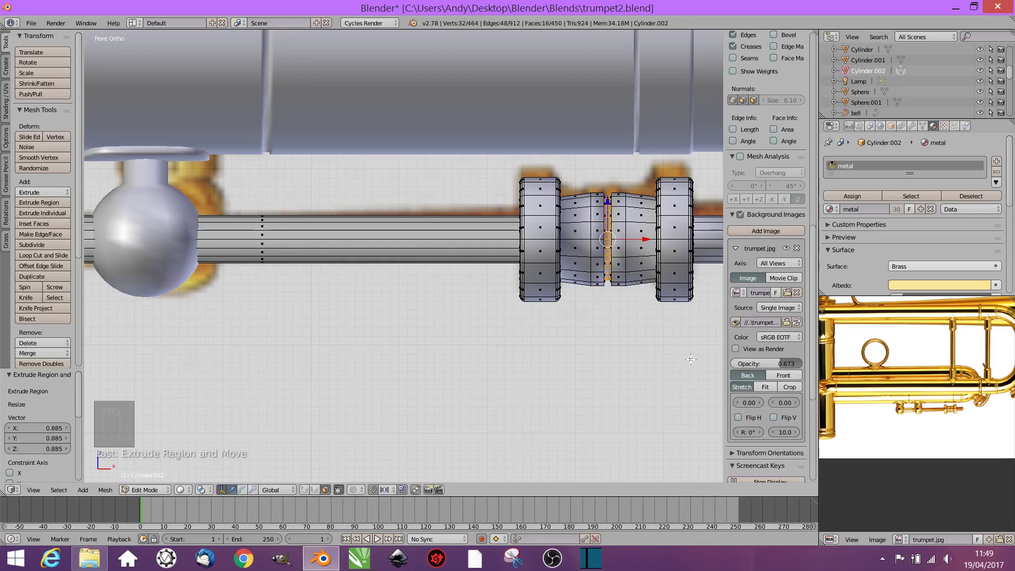
key("Tab")
key("Tab")
key("ctrl+r")
key("ctrl+r")
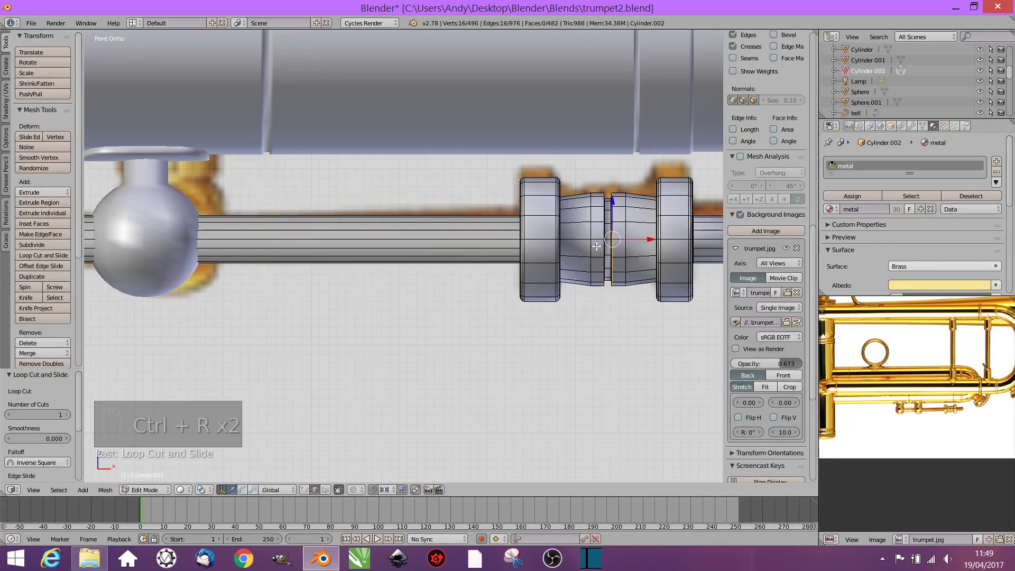
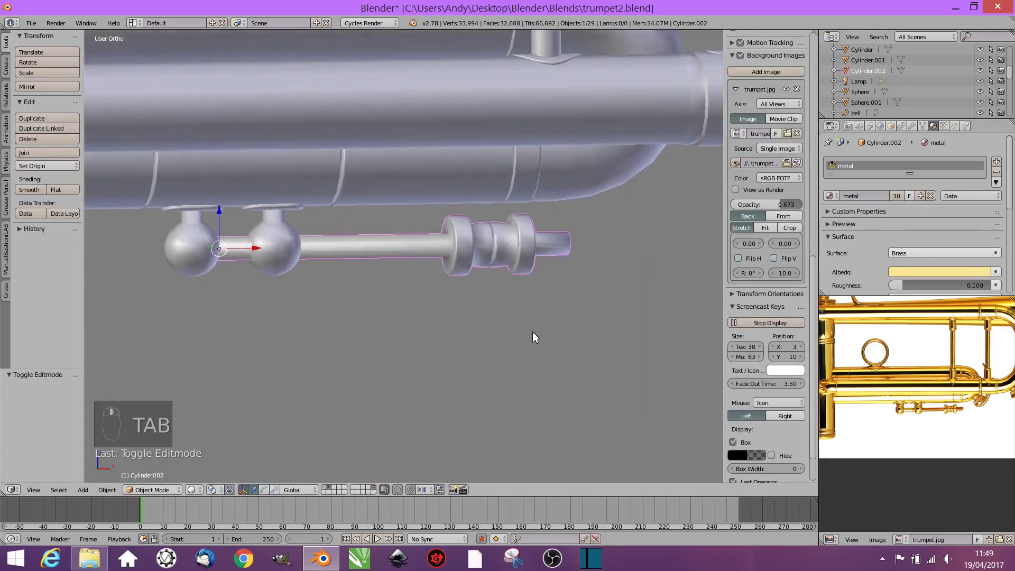
Step: Slide the spheres and valve pipe piece along X to line up with the rod and reference
key("Tab")
key("Tab")
key("KP_1")
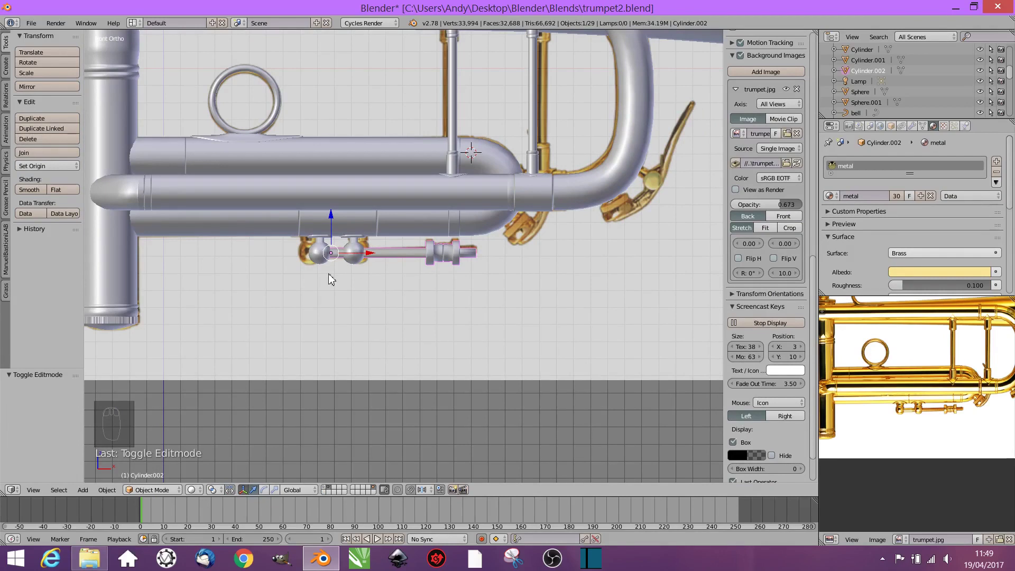
left_click_drag(348, 284, 427, 288)
left_click_drag(390, 275, 417, 287)
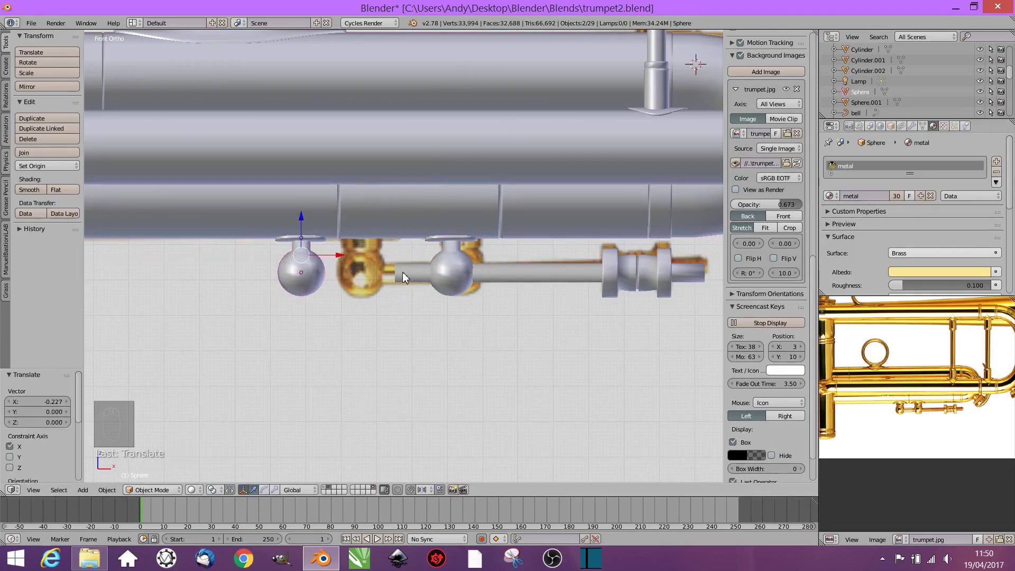
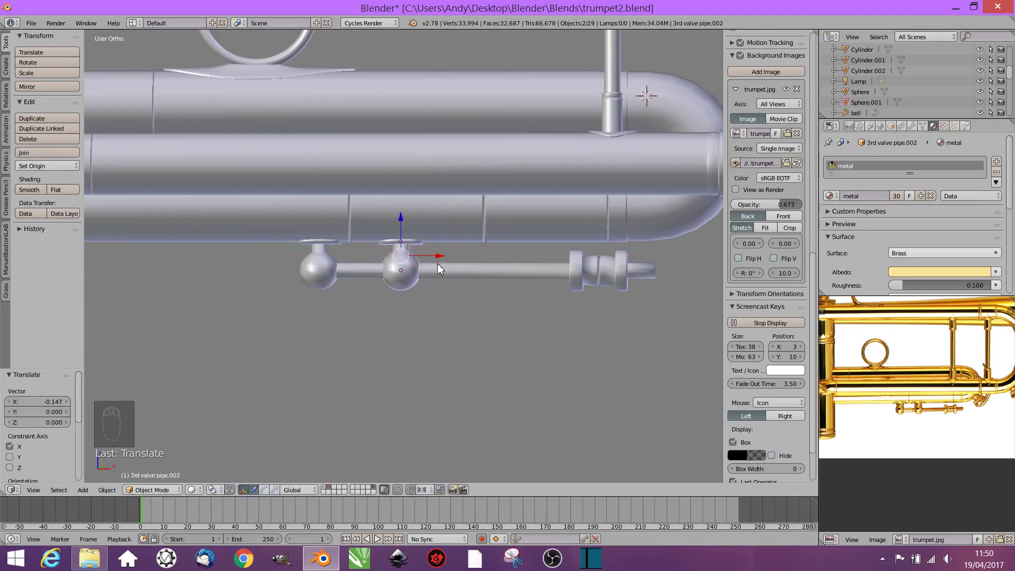
left_click_drag(524, 315, 451, 270)
left_click_drag(451, 269, 557, 326)
Step: Shrink the slide rod assembly and orbit the view to check it sits beneath the lower tubing
key("s")
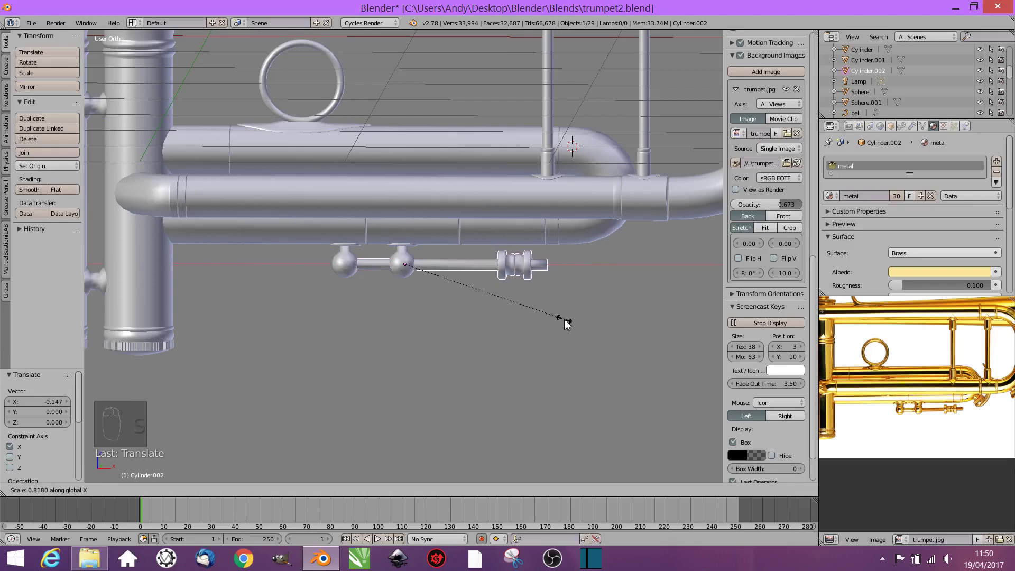
left_click_drag(448, 269, 521, 312)
left_click_drag(544, 323, 543, 324)
key("Tab")
key("Tab")
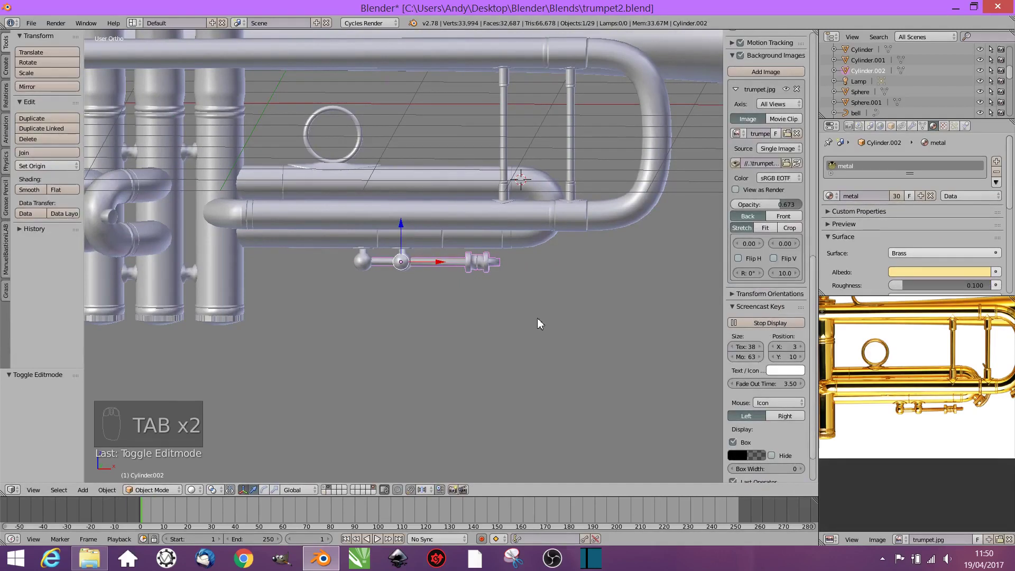
left_click_drag(540, 326, 561, 292)
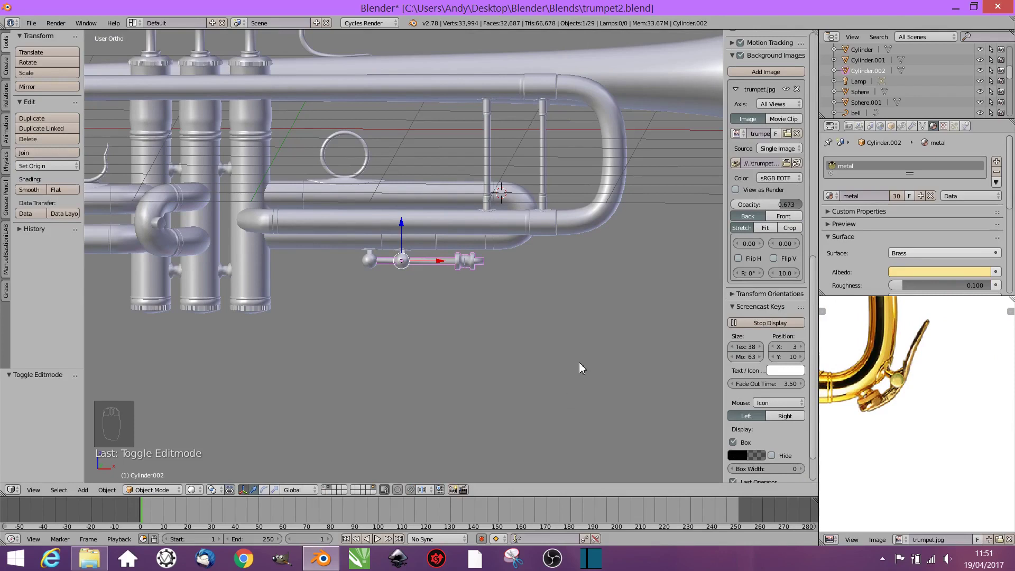
left_click_drag(581, 296, 585, 328)
Step: Add a Bezier curve and rotate it upright to face the finger hook
key("shift+a")
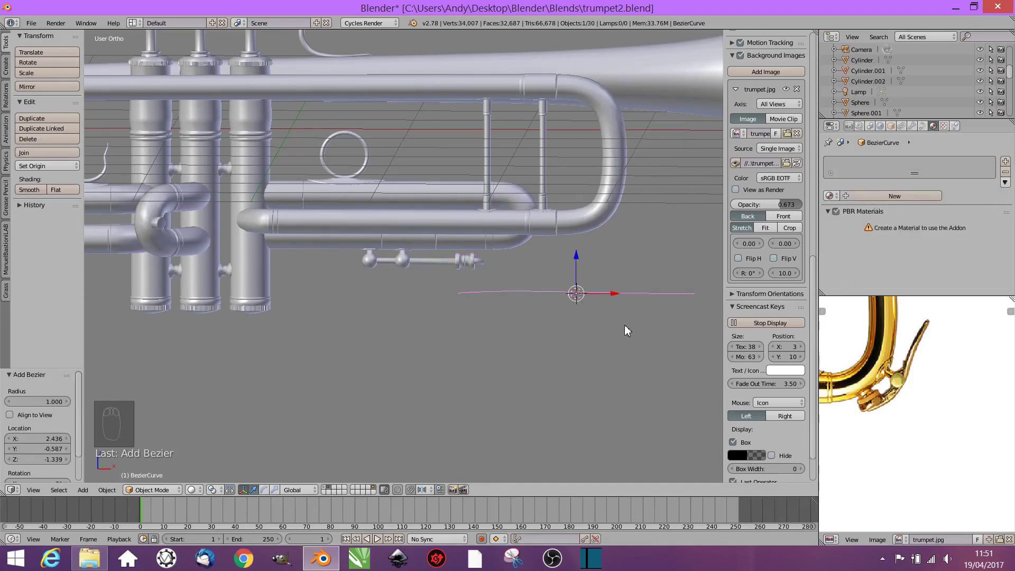
key("r")
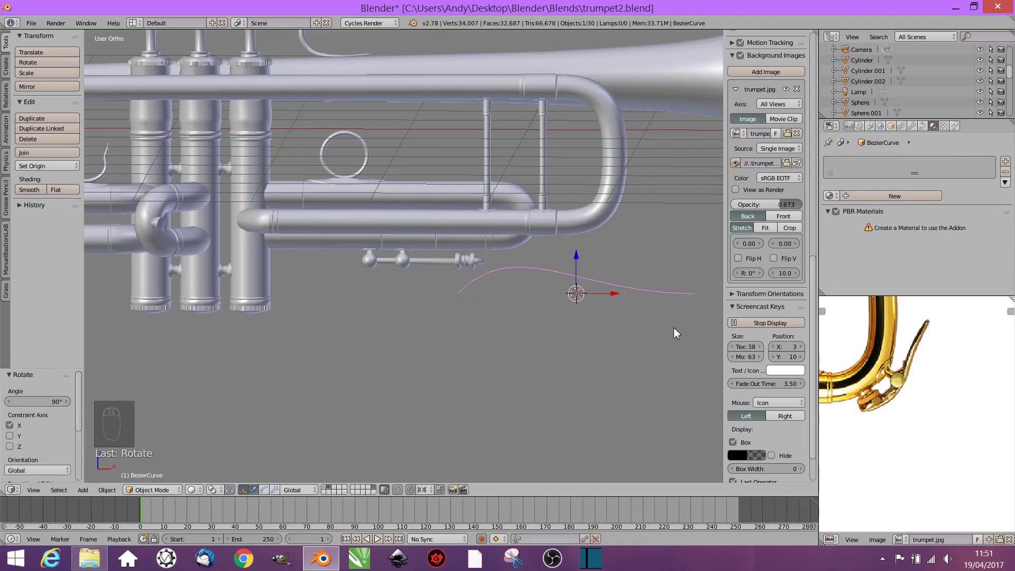
key("r")
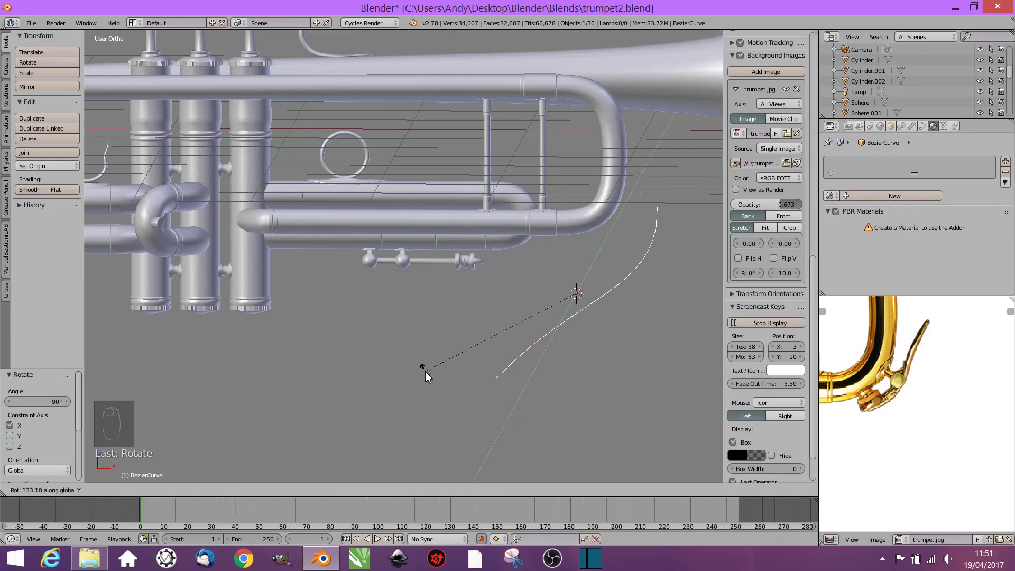
Step: Reshape the curve's points in front view so it follows the hook up to its tip
key("Tab")
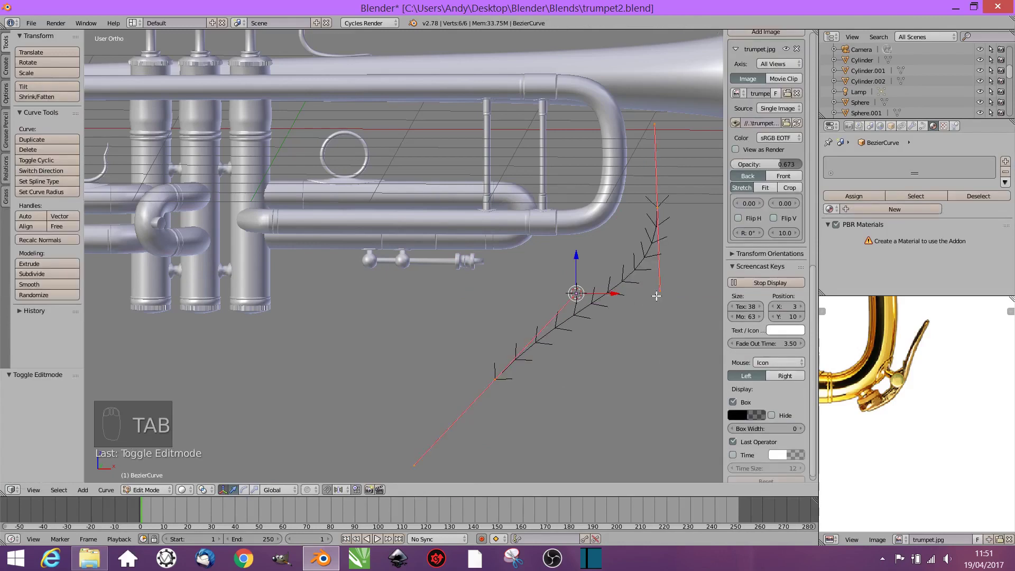
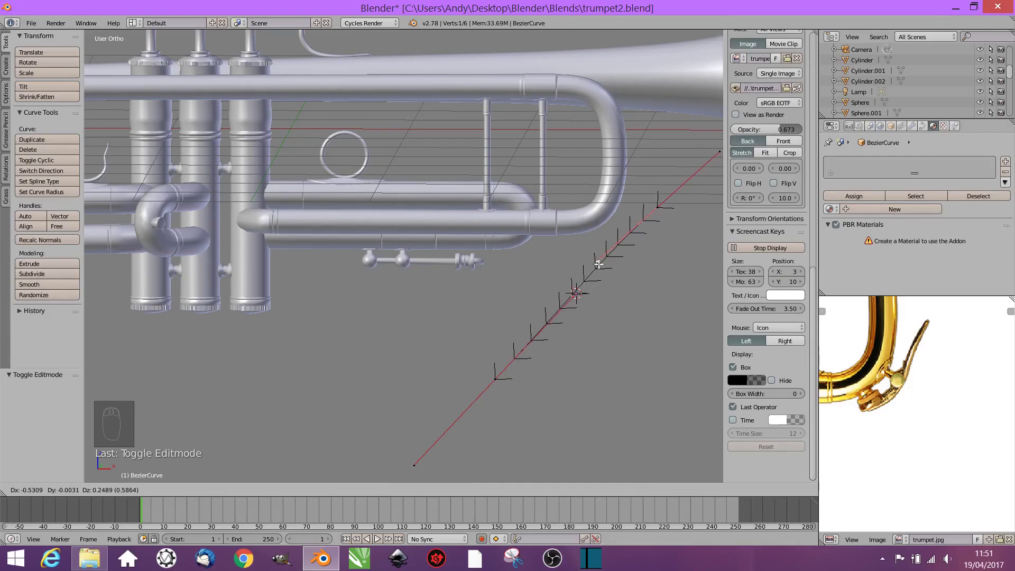
key("KP_1")
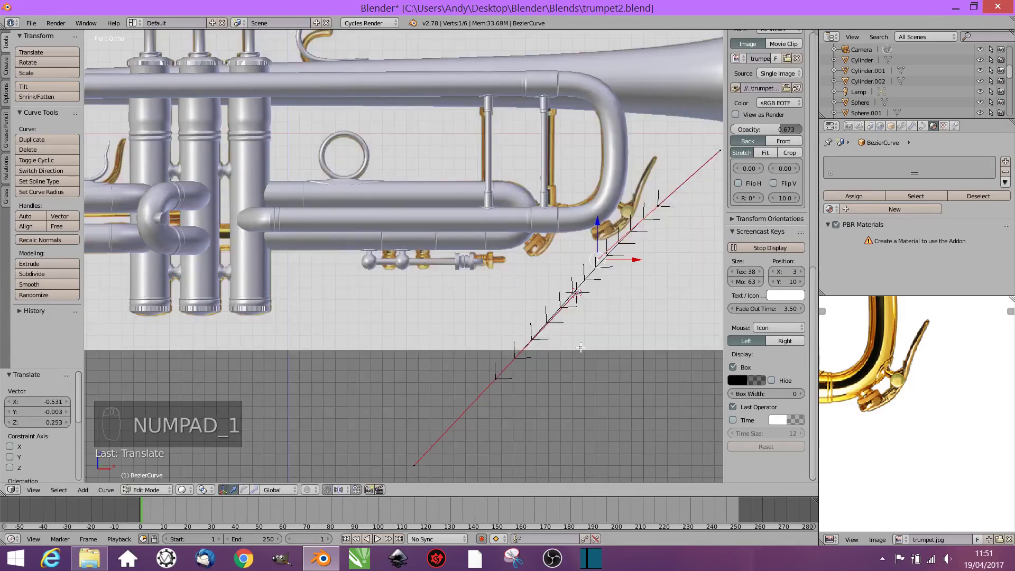
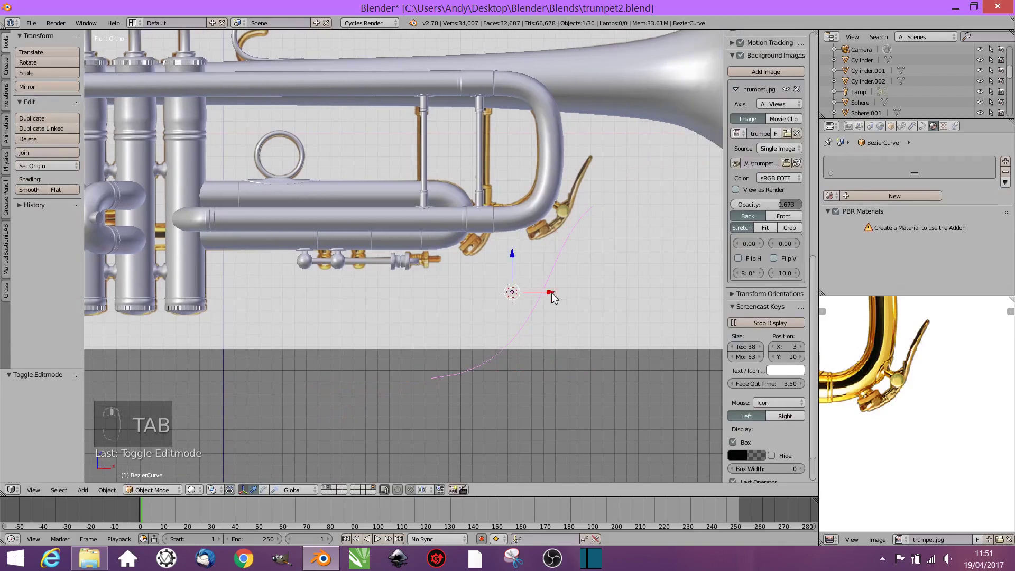
left_click_drag(579, 298, 639, 286)
key("s")
left_click_drag(592, 239, 611, 217)
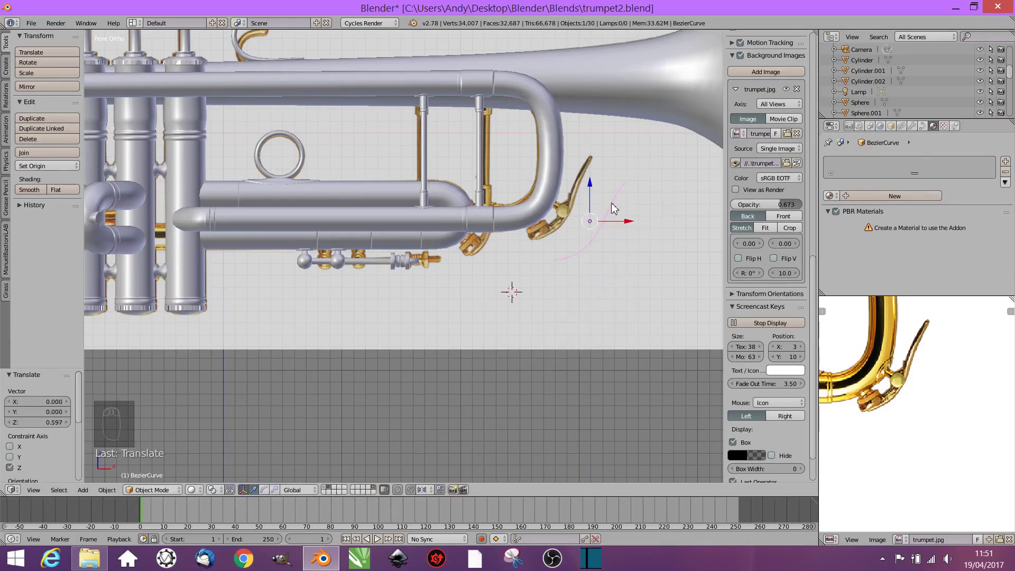
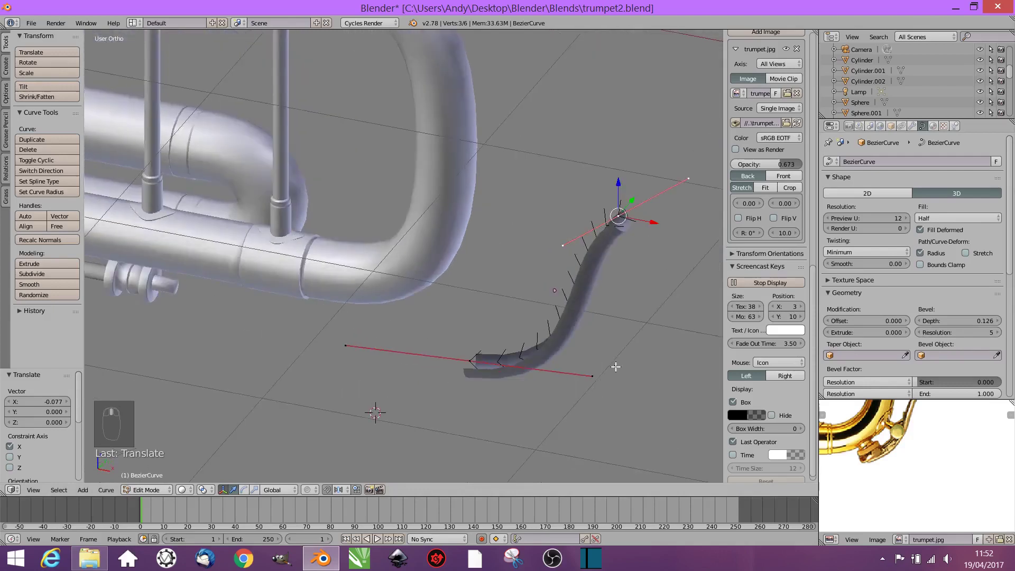
Step: Convert the thickened brass hook curve into a mesh and select all of it
key("KP_1")
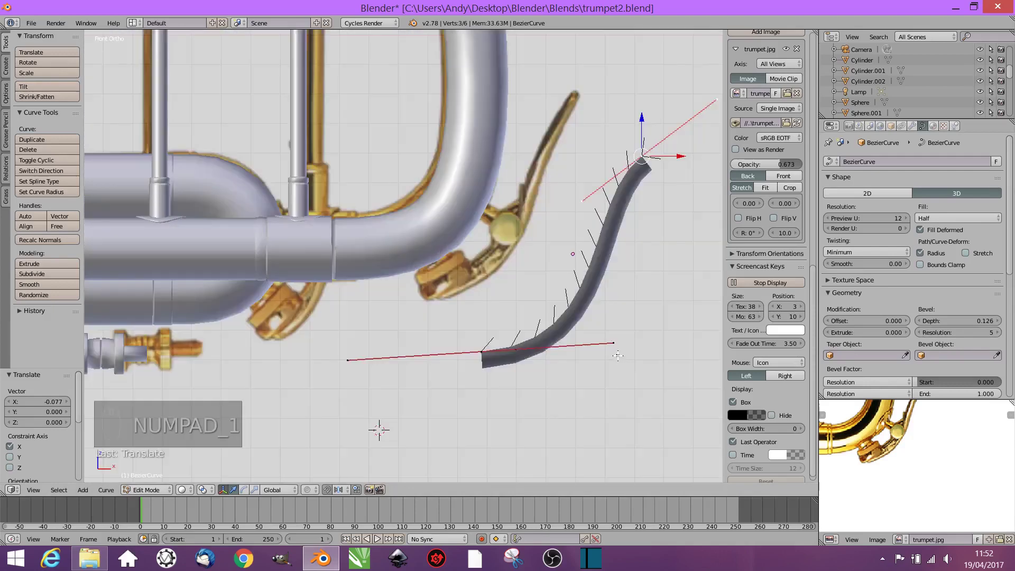
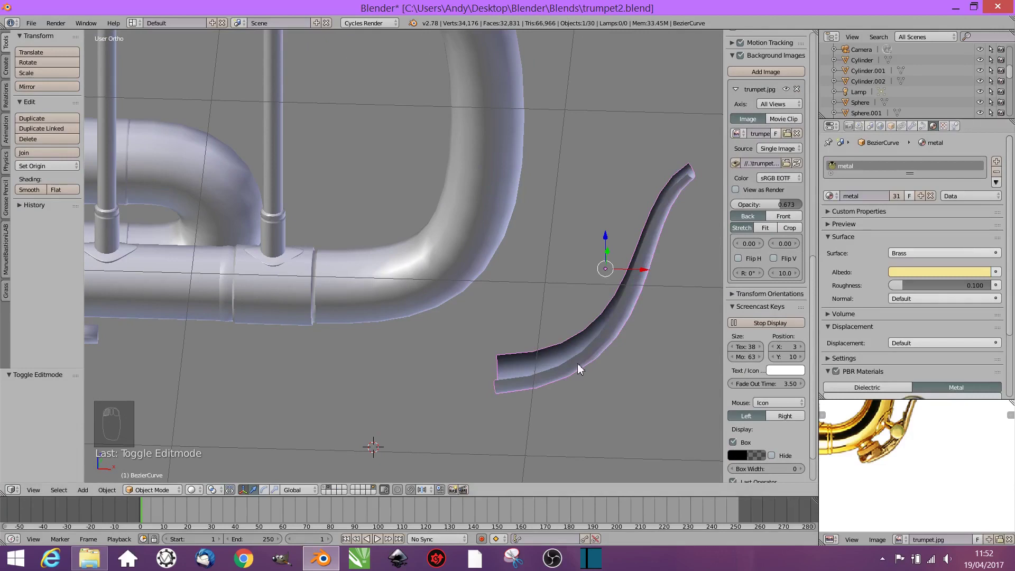
key("alt+c")
key("Tab")
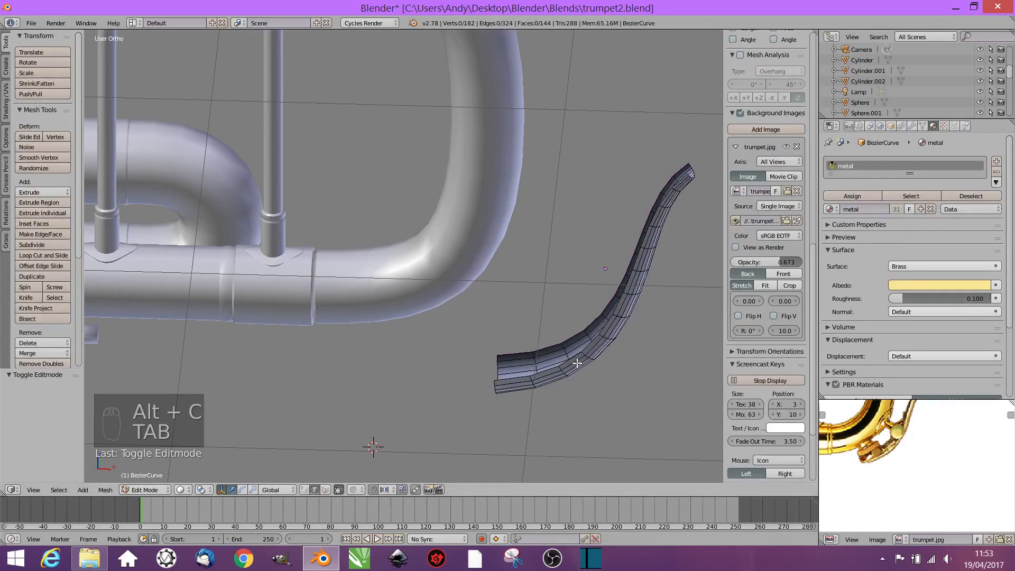
key("a")
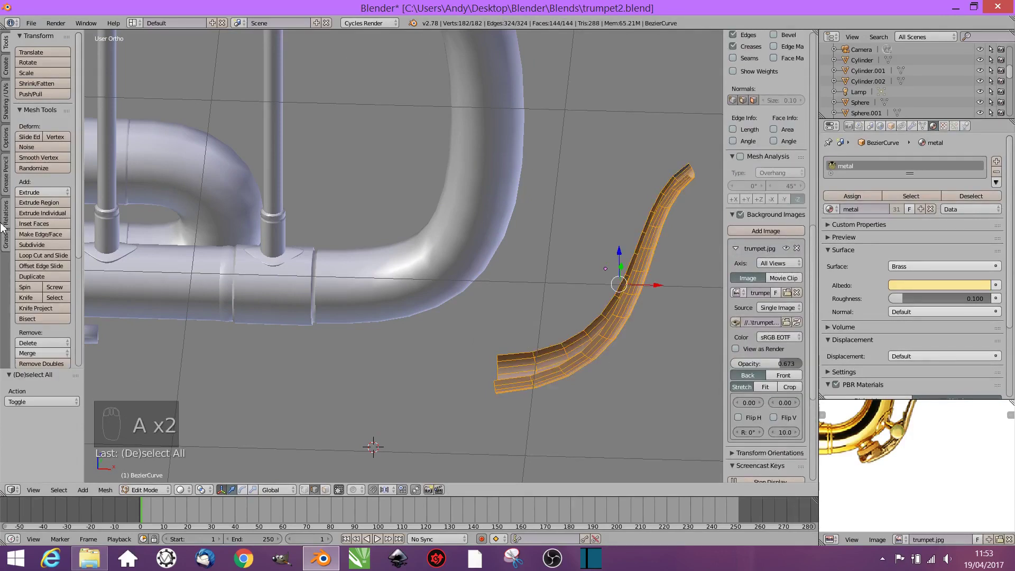
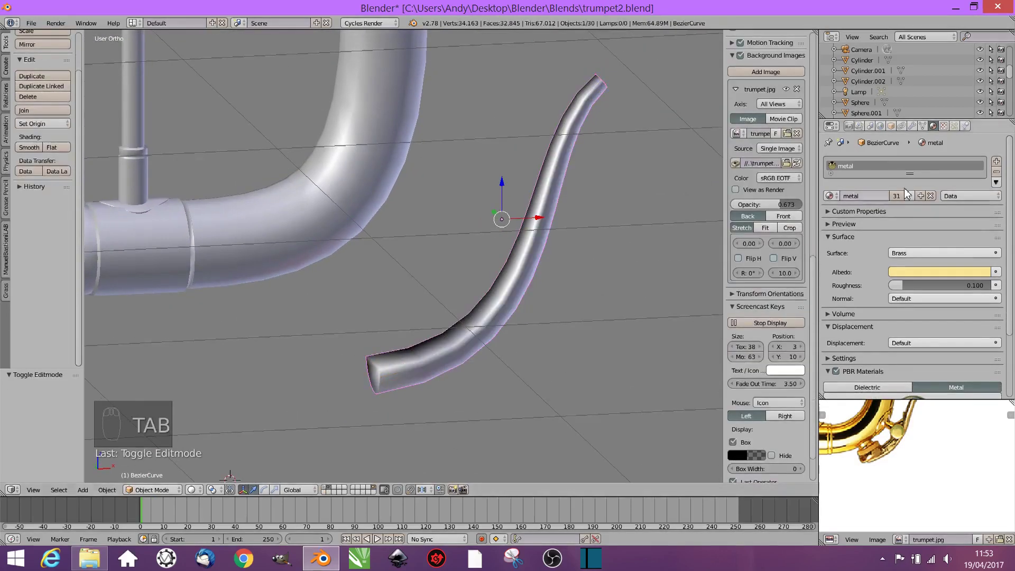
Step: Add a loop cut near the tube's tip and slide it toward the end
left_click_drag(909, 136, 572, 399)
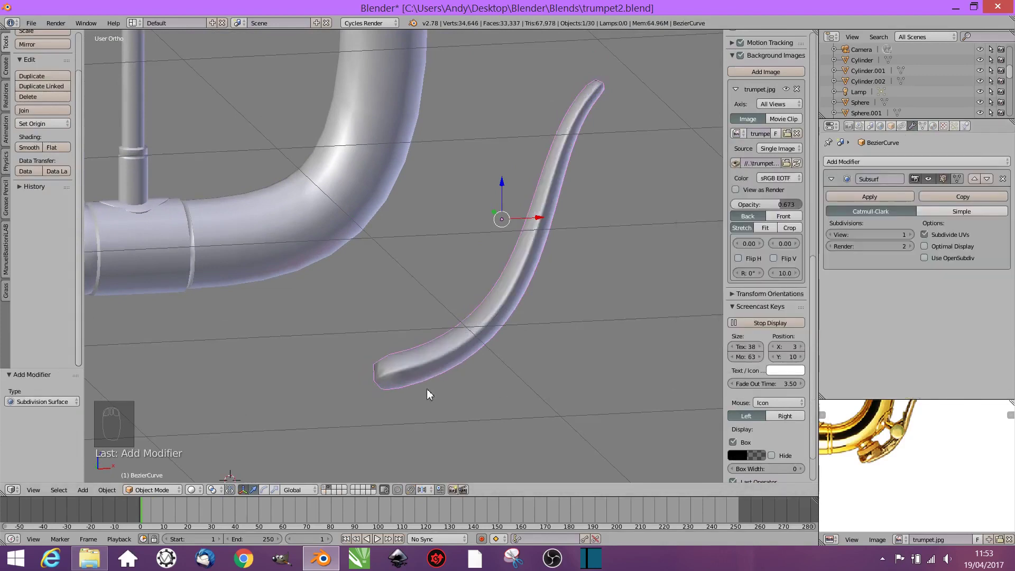
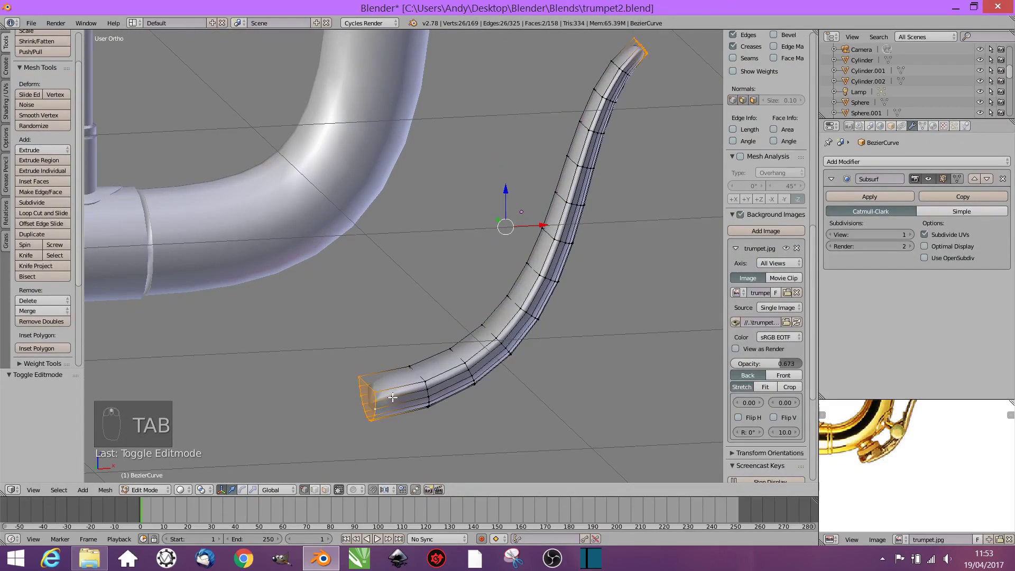
key("ctrl+r")
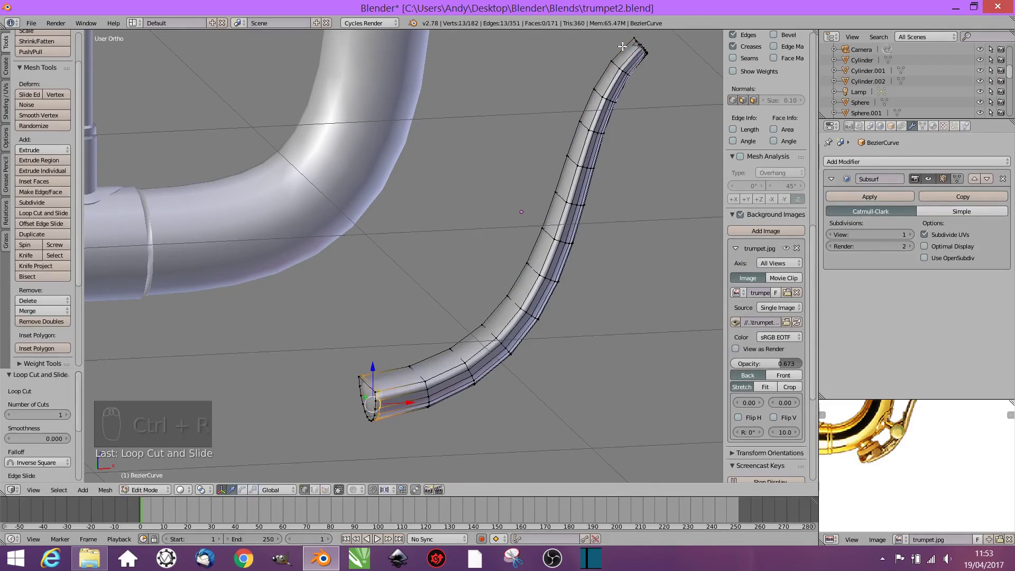
key("ctrl+r")
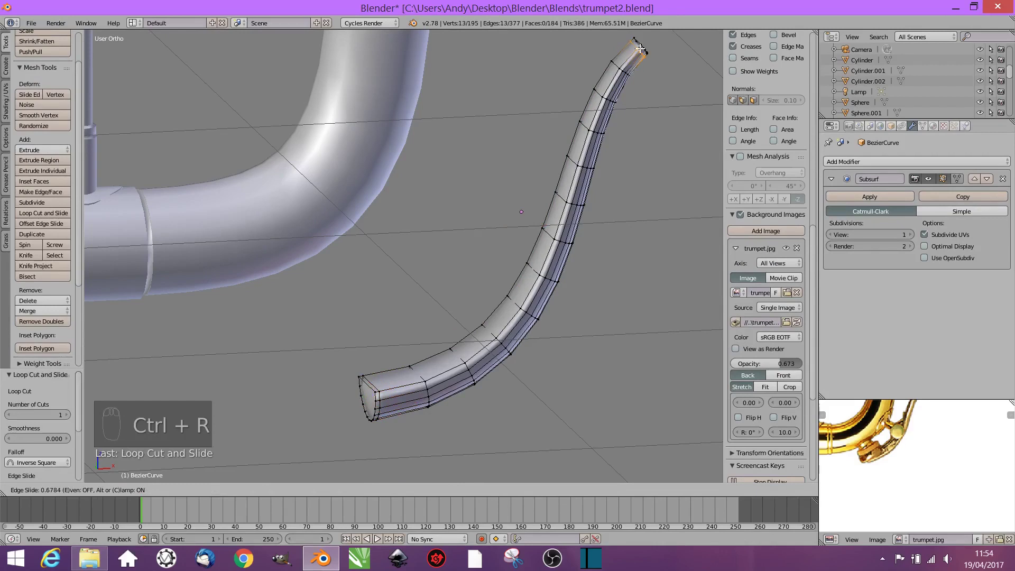
left_click_drag(444, 406, 481, 370)
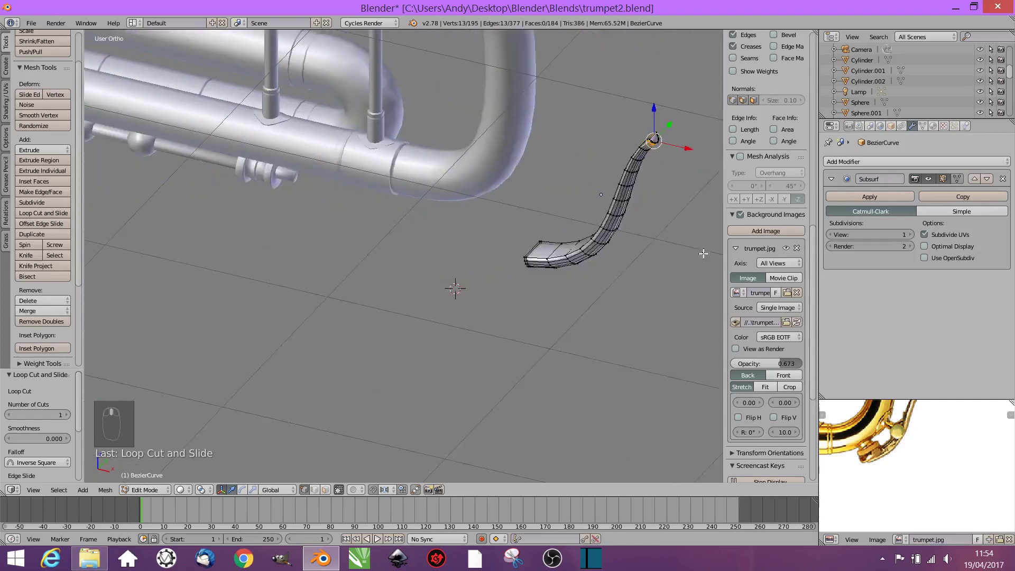
Step: Duplicate a cylinder section of the 2nd valve pipe and separate it as its own object
key("Tab")
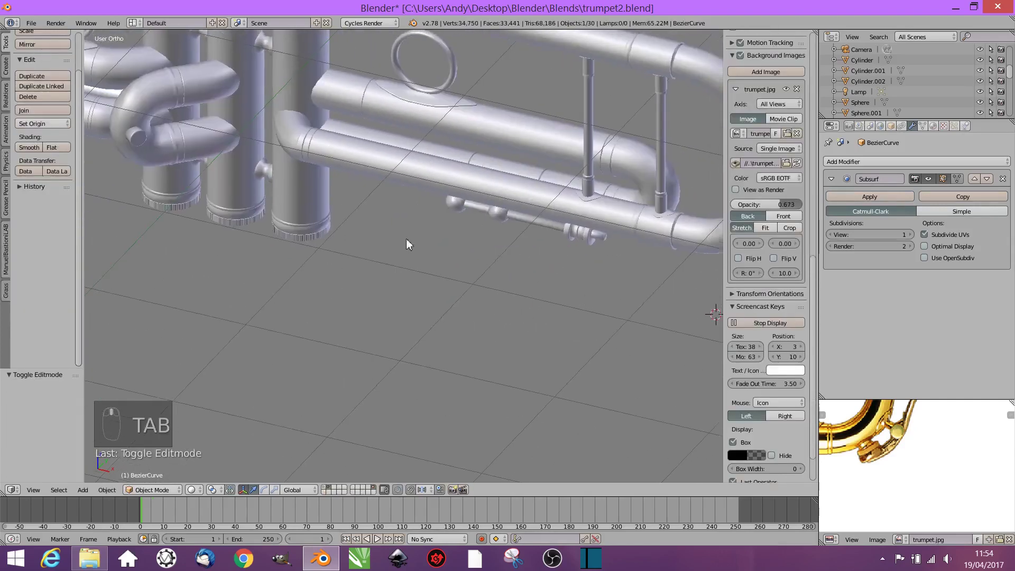
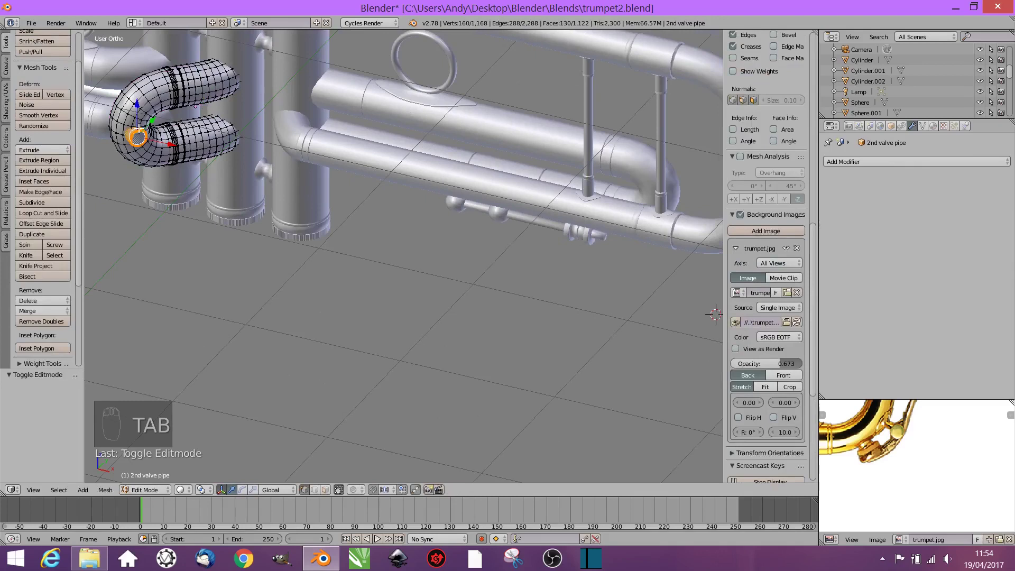
key("shift+d")
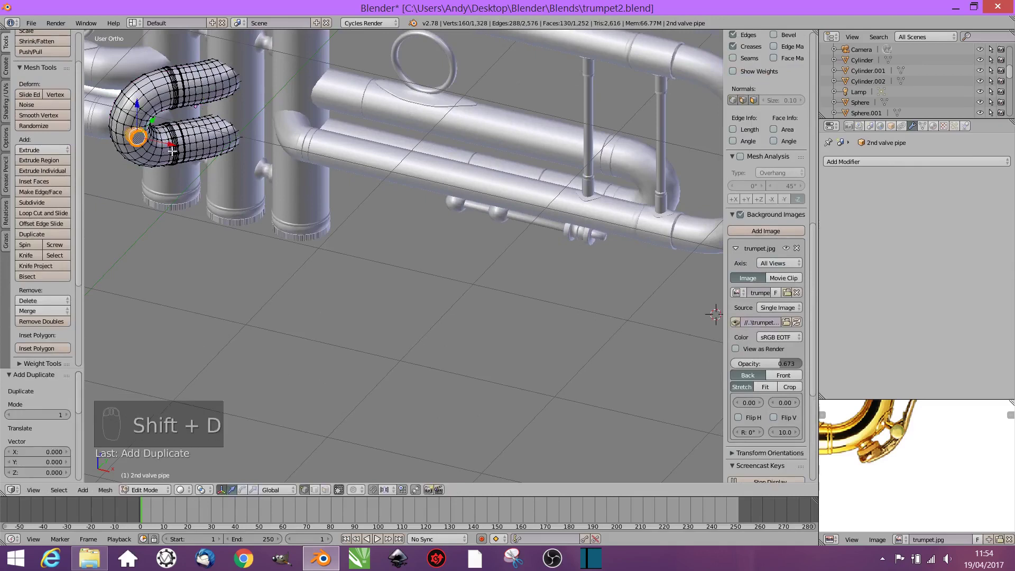
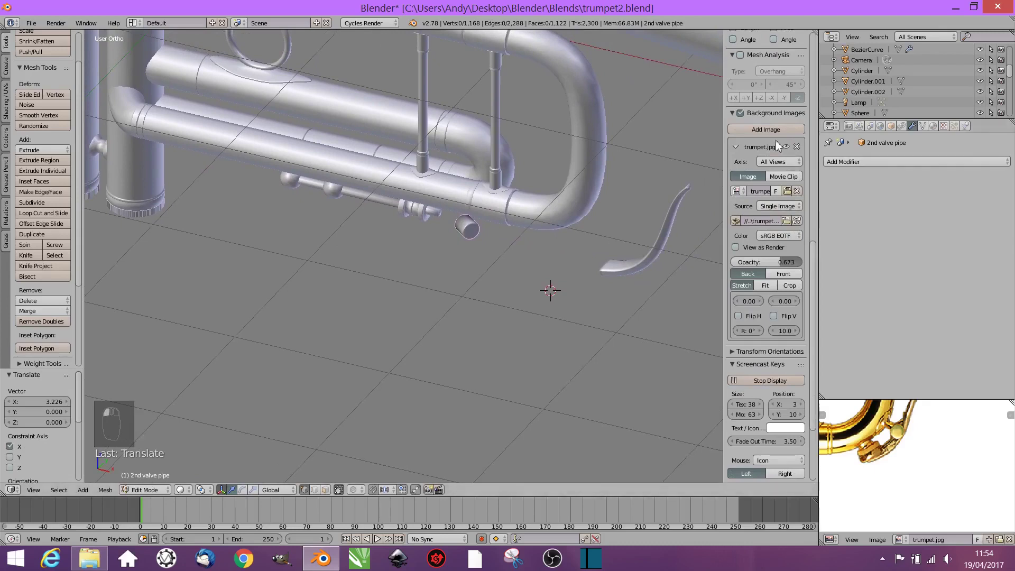
left_click(752, 114)
left_click_drag(757, 121, 815, 56)
left_click_drag(811, 122, 743, 292)
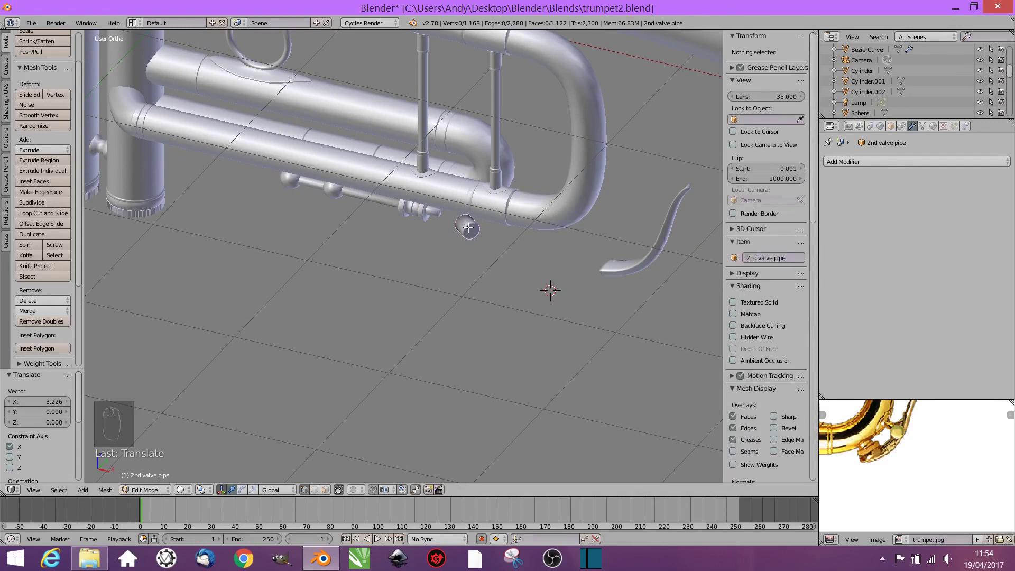
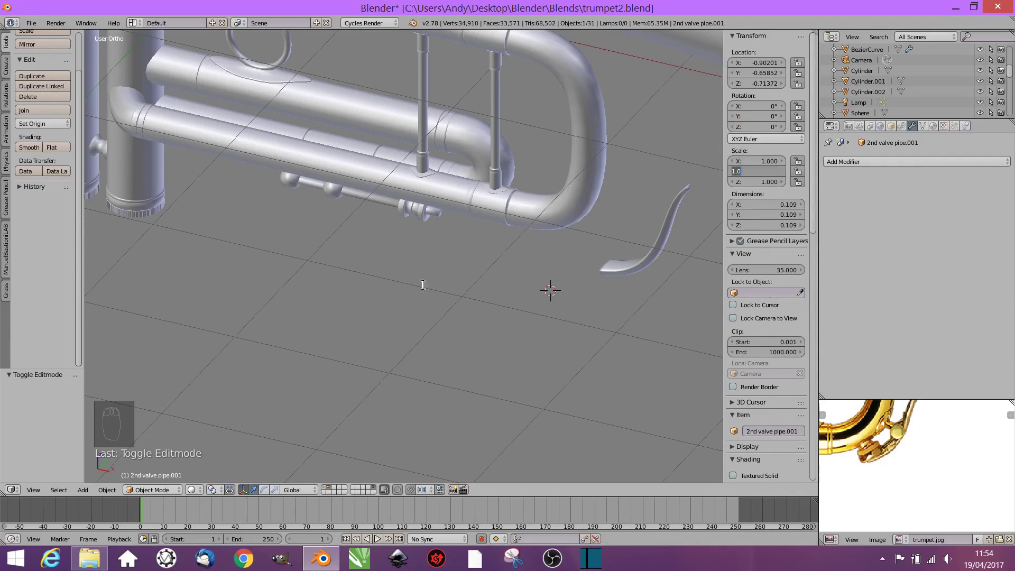
Step: Move the new cylinder in front view onto the curved tube's lower end
left_click_drag(425, 299, 294, 196)
left_click_drag(295, 196, 419, 253)
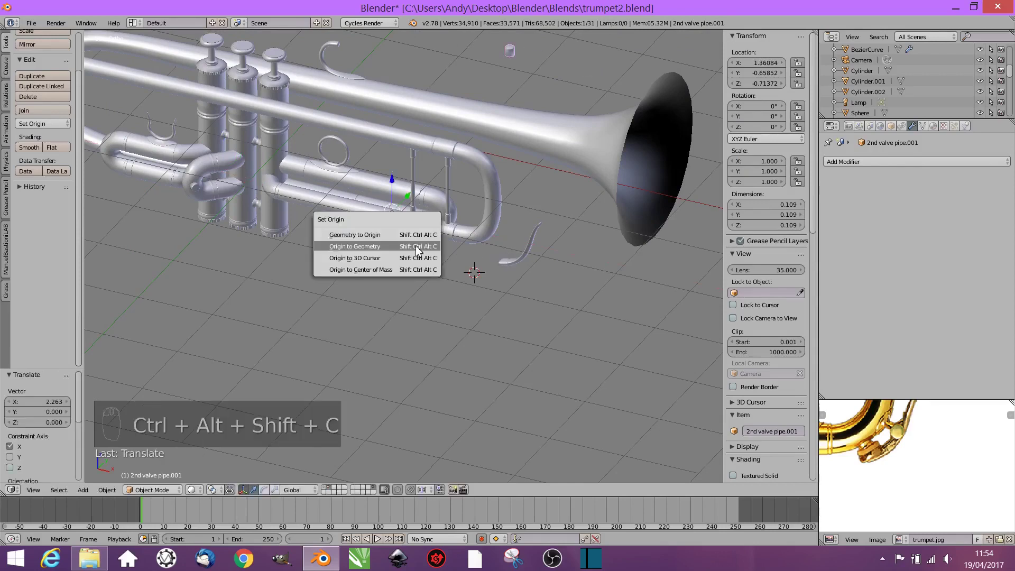
left_click_drag(514, 56, 504, 284)
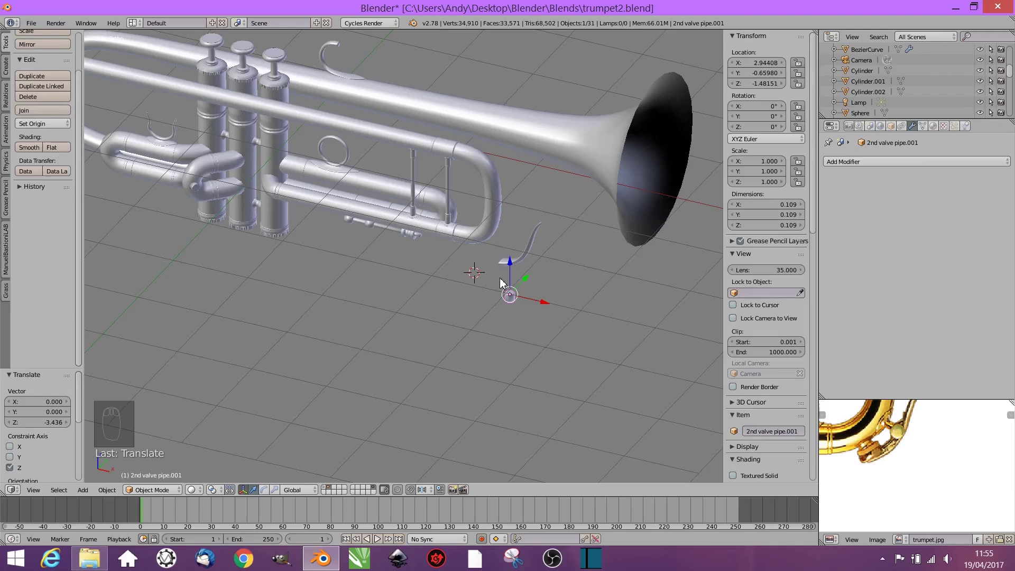
key("KP_1")
left_click_drag(513, 252, 682, 269)
left_click_drag(682, 269, 528, 247)
left_click_drag(528, 237, 555, 303)
Step: Flatten the cylinder vertically and widen it around the tube end
key("s")
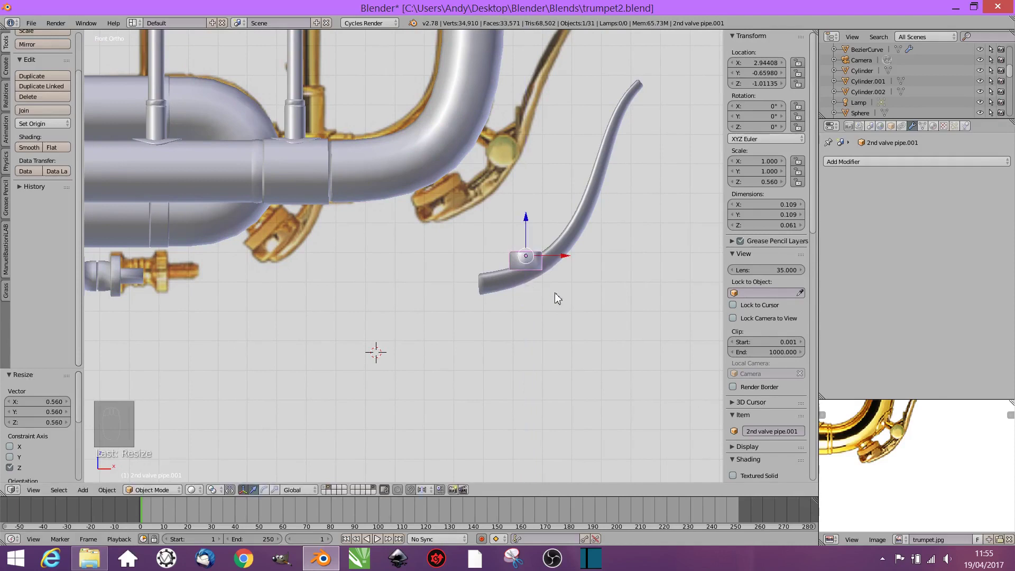
key("s")
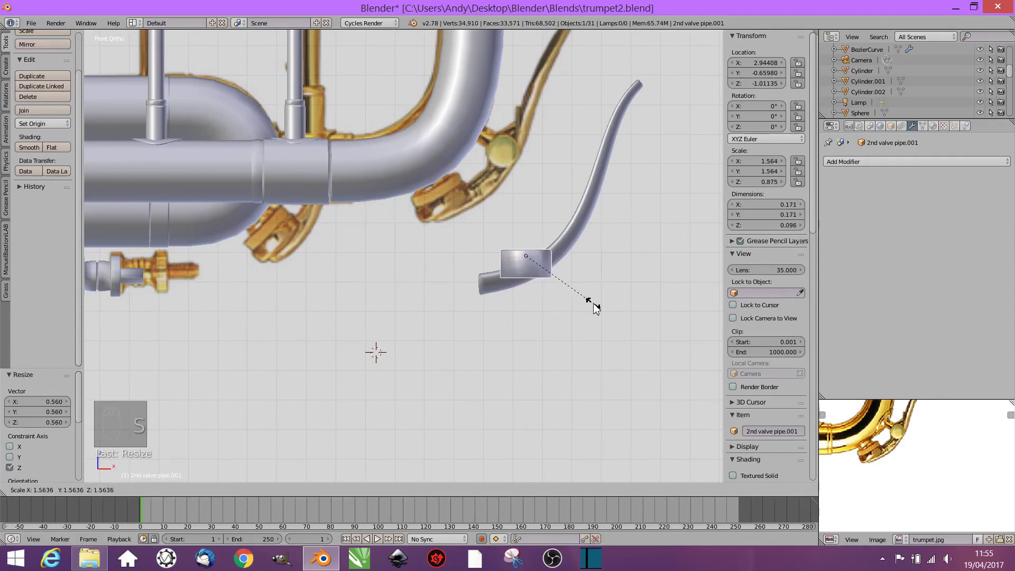
left_click_drag(569, 333, 511, 386)
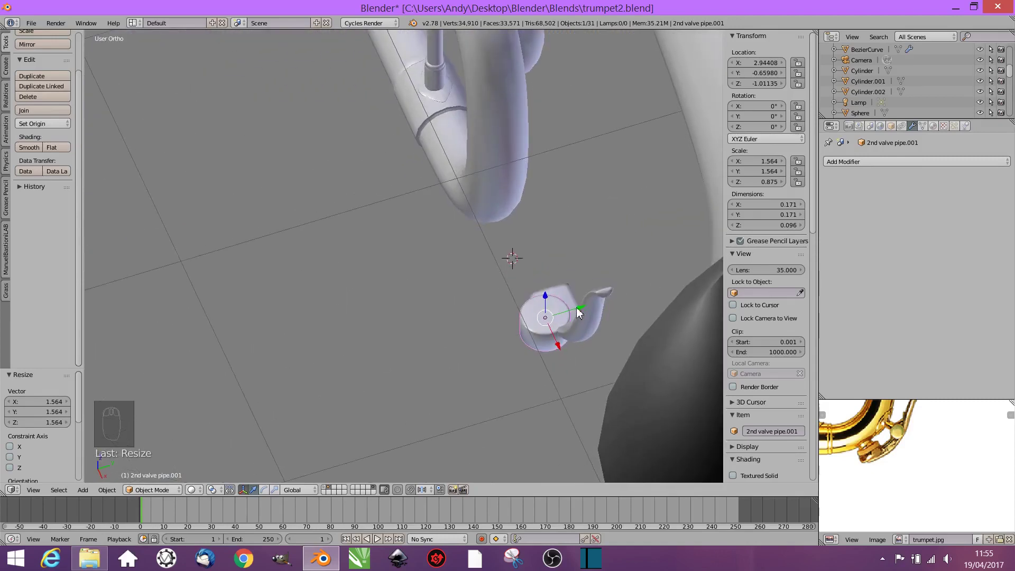
left_click_drag(598, 306, 621, 270)
left_click_drag(622, 271, 607, 290)
Step: Tilt the cylinder about -15.8° and nudge it down along Z onto the tube's end
key("KP_1")
key("r")
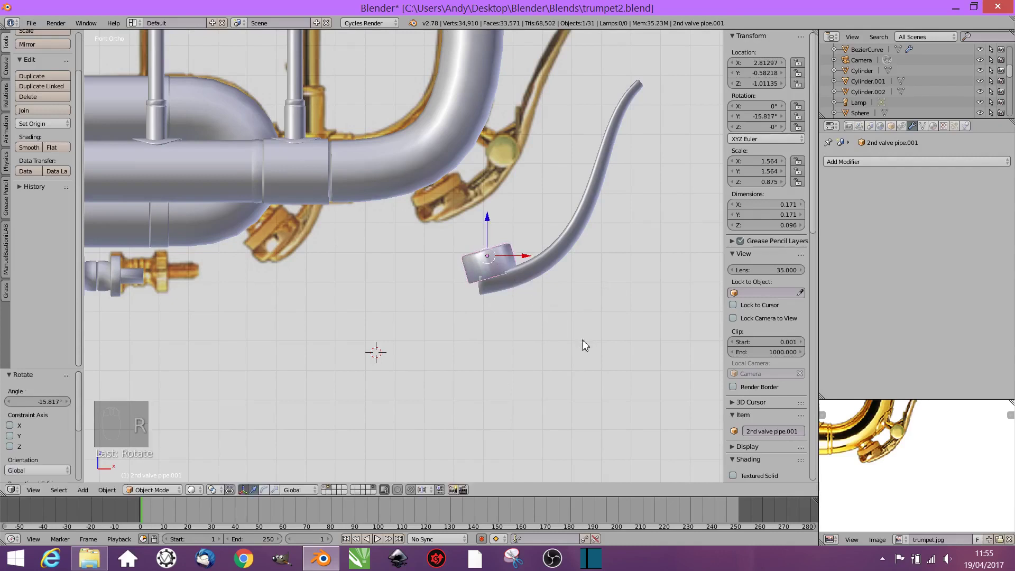
left_click_drag(492, 223, 484, 324)
middle_click(439, 329)
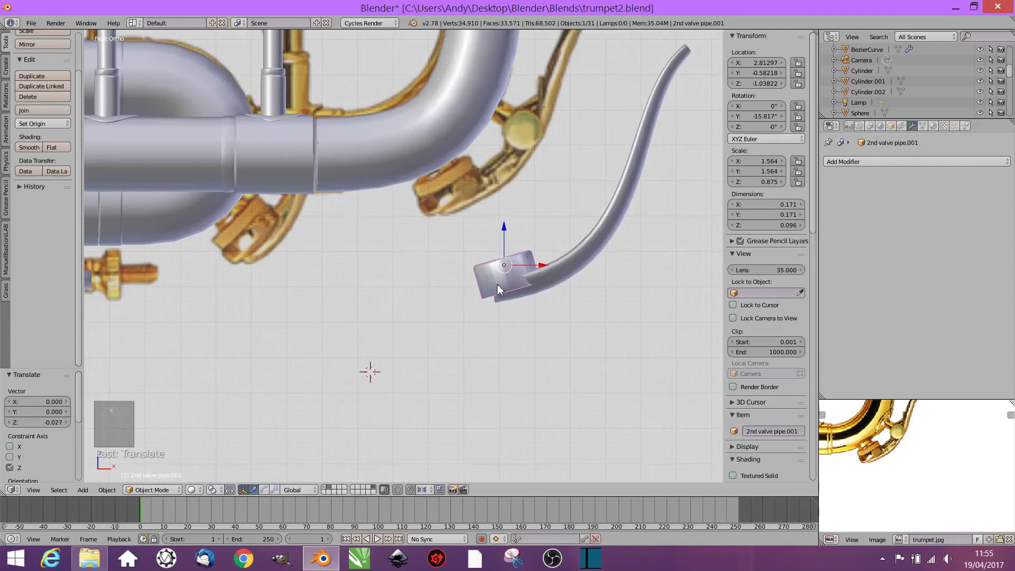
Step: Bevel the cylinder's bottom edge loop into a rounded rim and return to Object Mode
key("Tab")
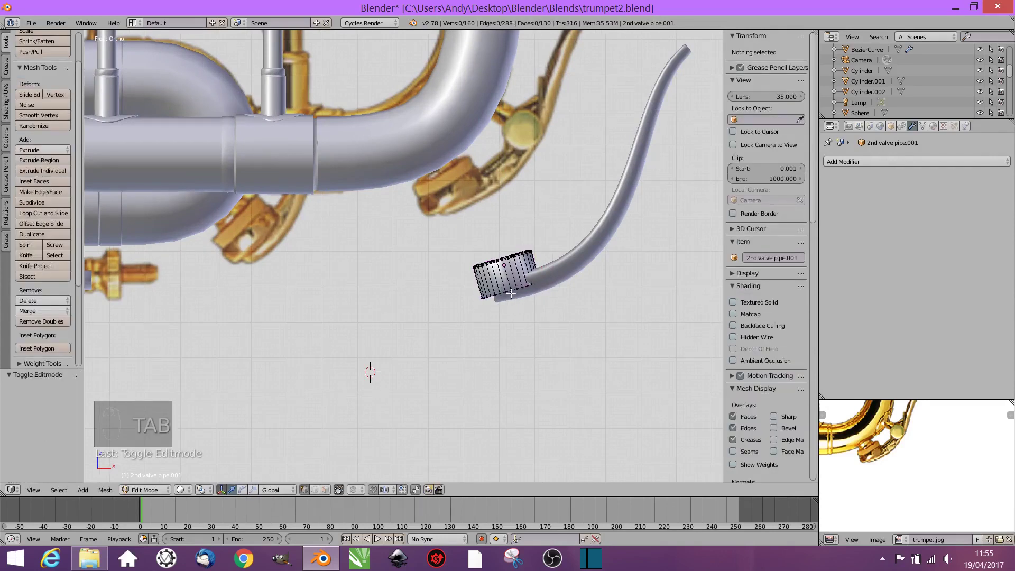
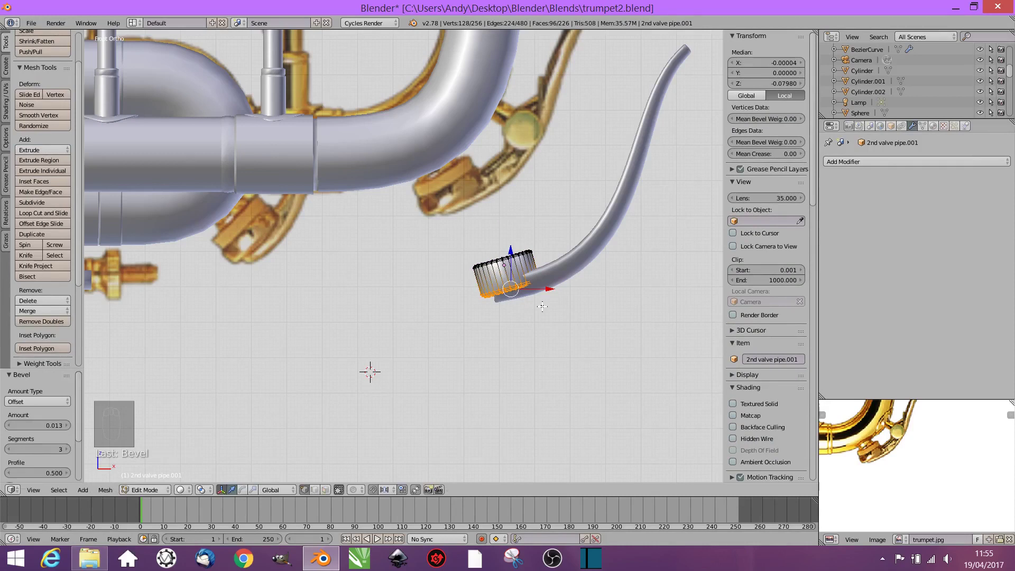
left_click_drag(556, 299, 437, 335)
key("a")
key("a")
left_click_drag(361, 283, 362, 289)
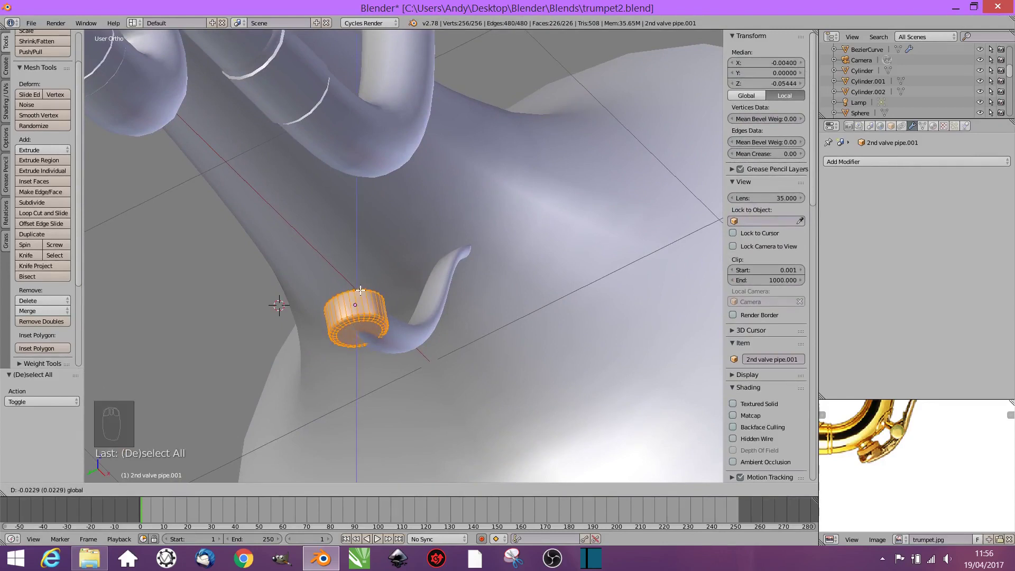
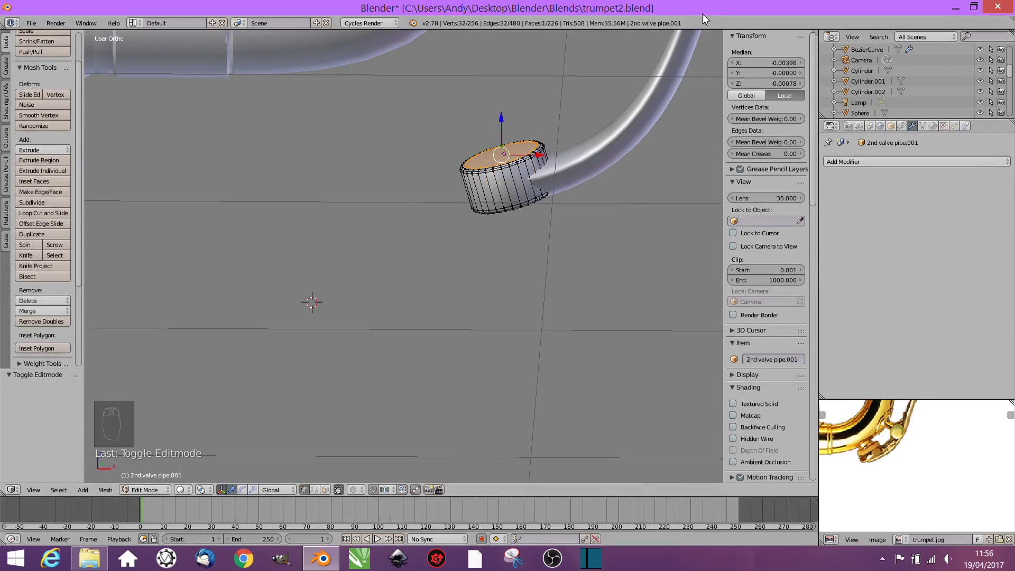
key("a")
key("a")
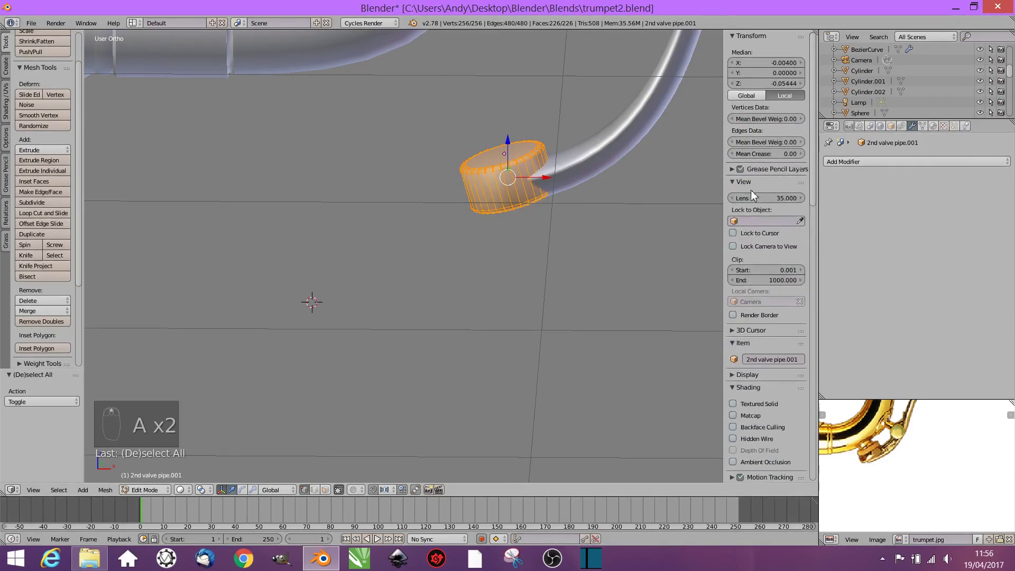
key("Tab")
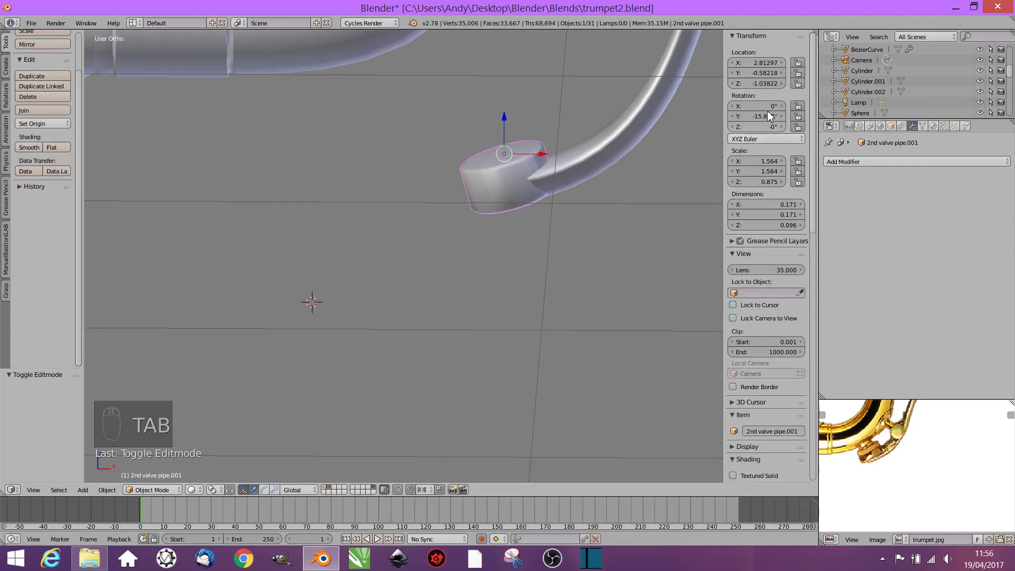
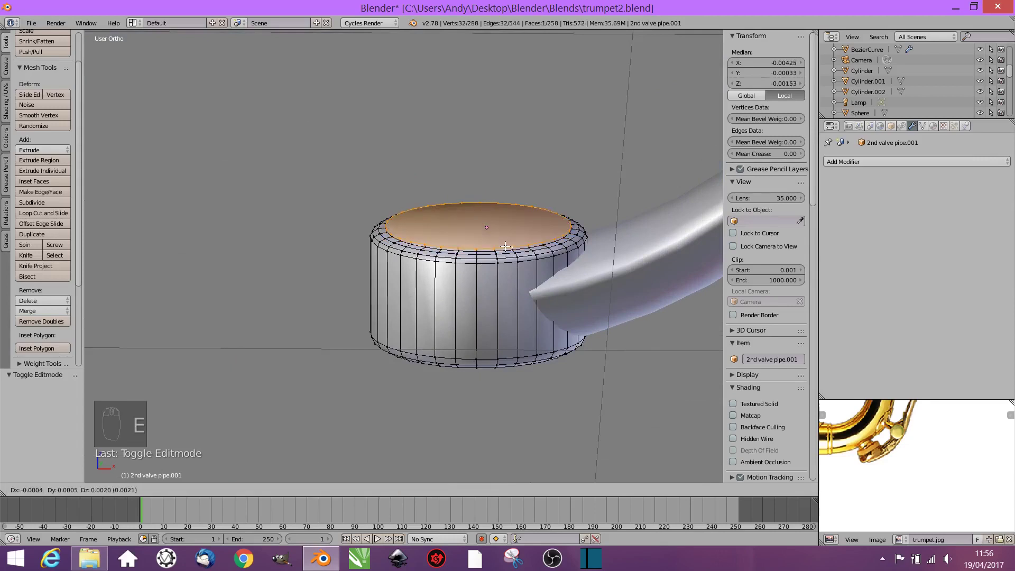
Step: Extrude and scale the cap's top face into a raised stepped rim with a bevel
key("s")
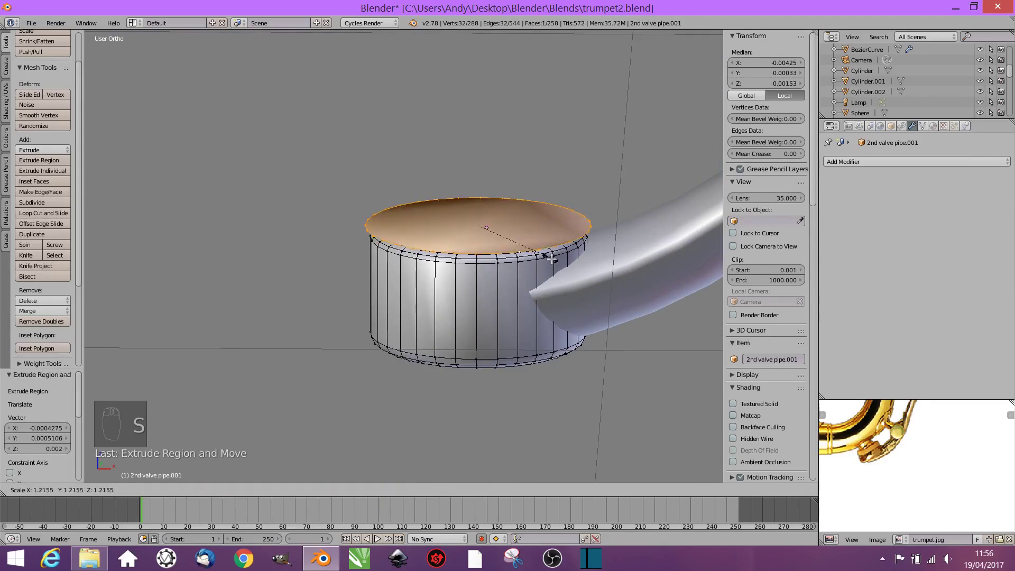
key("e")
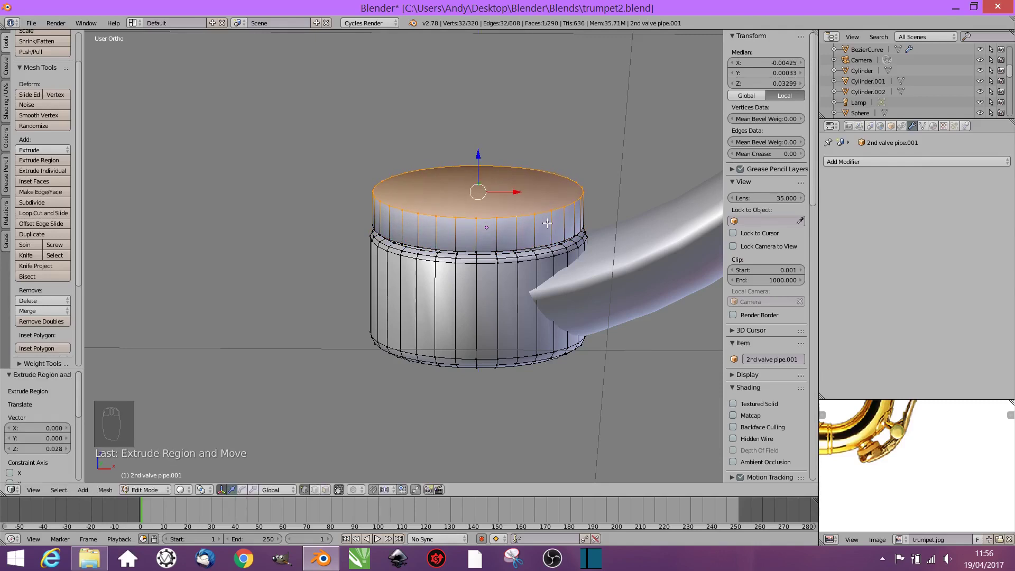
key("ctrl+b")
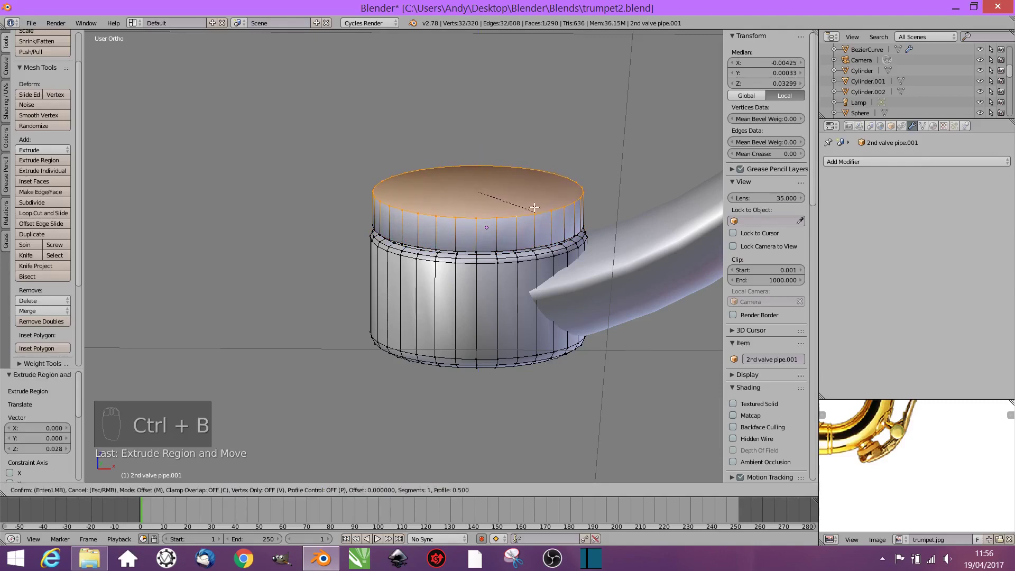
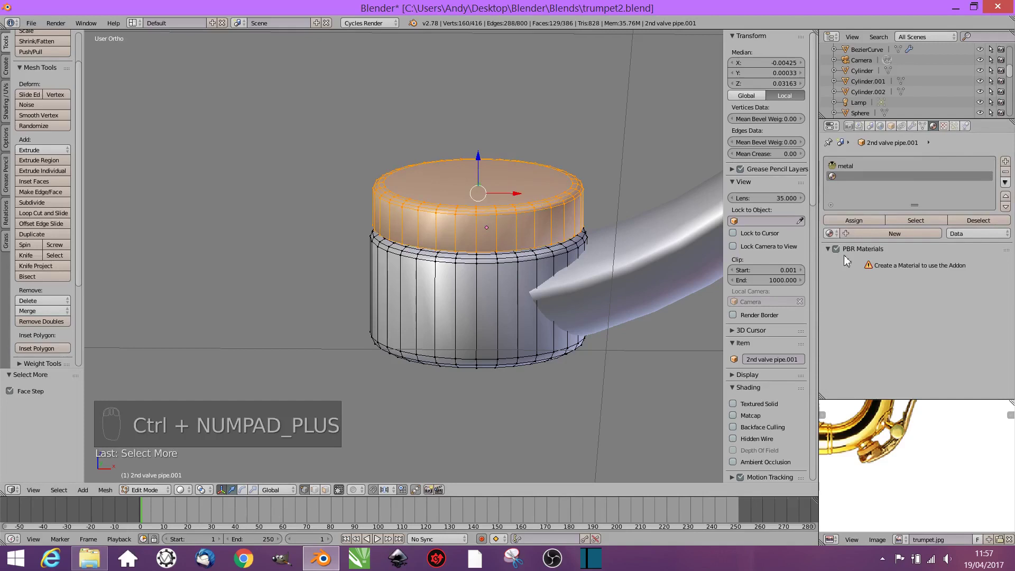
Step: Set the cap's second material colour to orange for its top section
left_click_drag(863, 239, 930, 225)
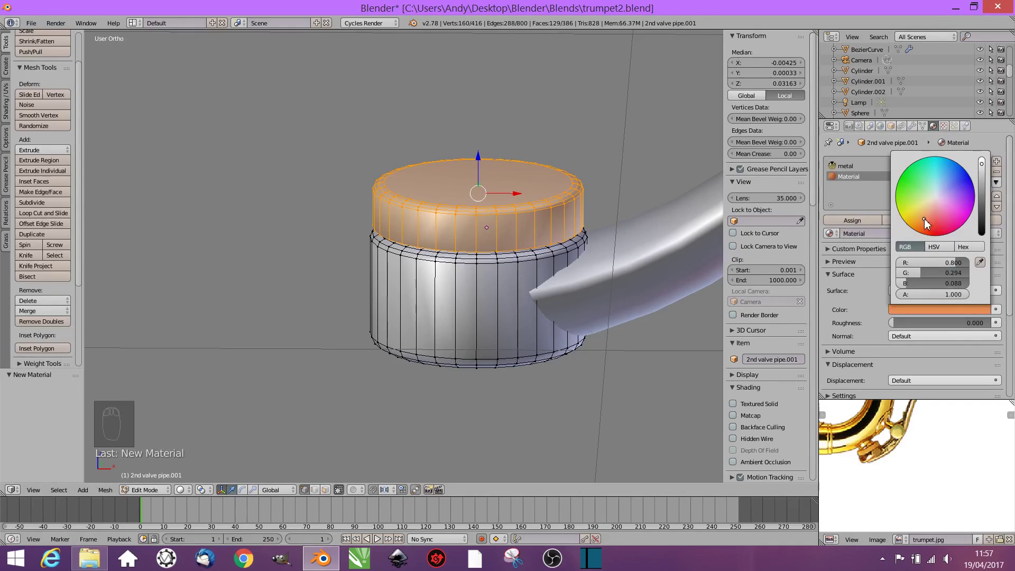
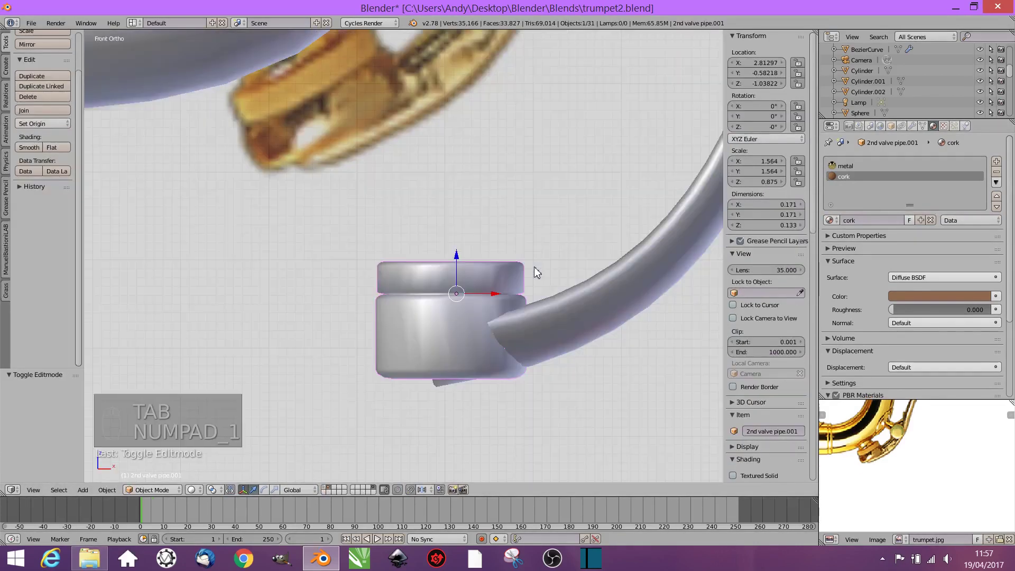
Step: Confirm the cap's 13.6° tilt and shift the view to the curved tube
key("r")
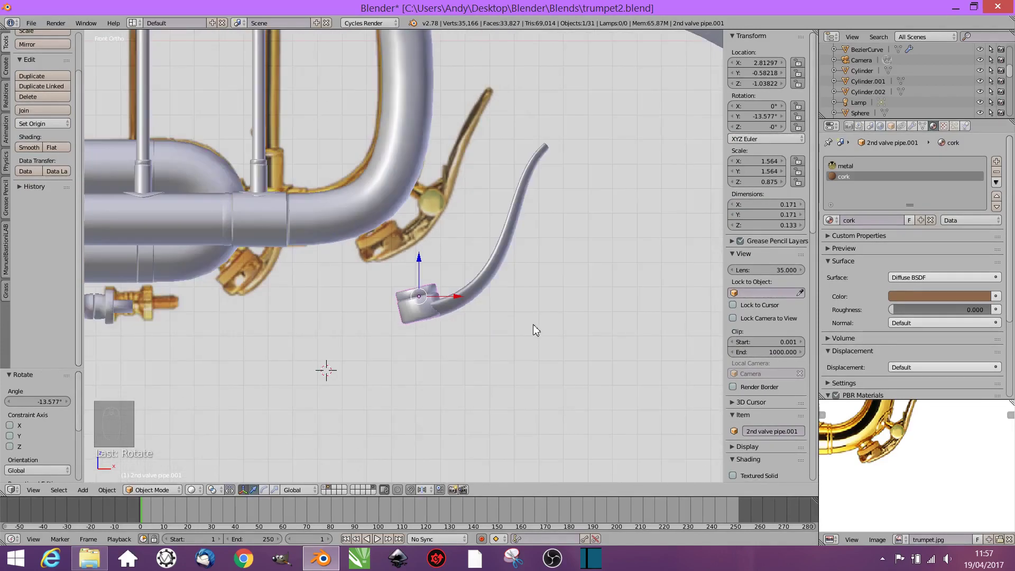
middle_click(536, 325)
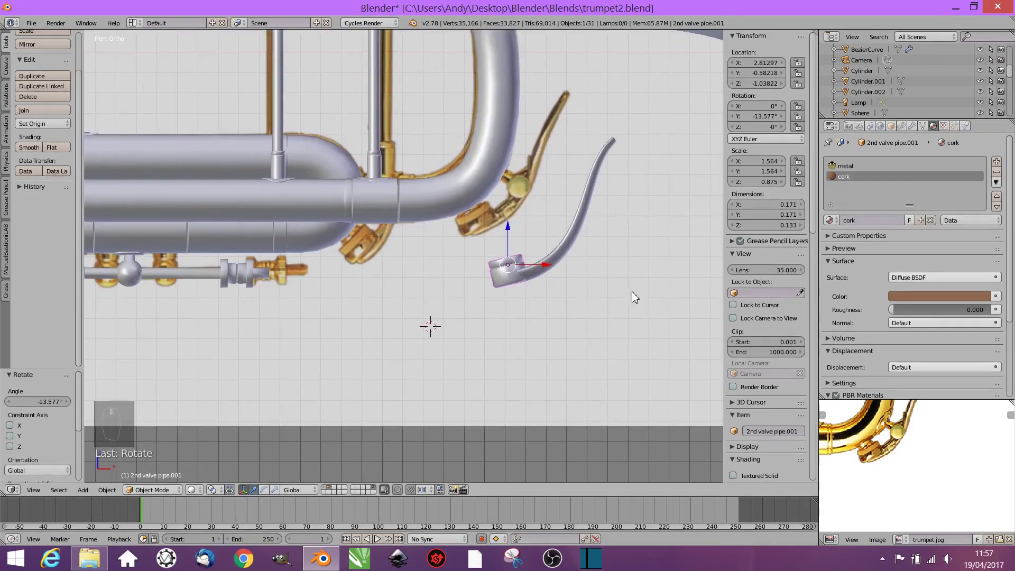
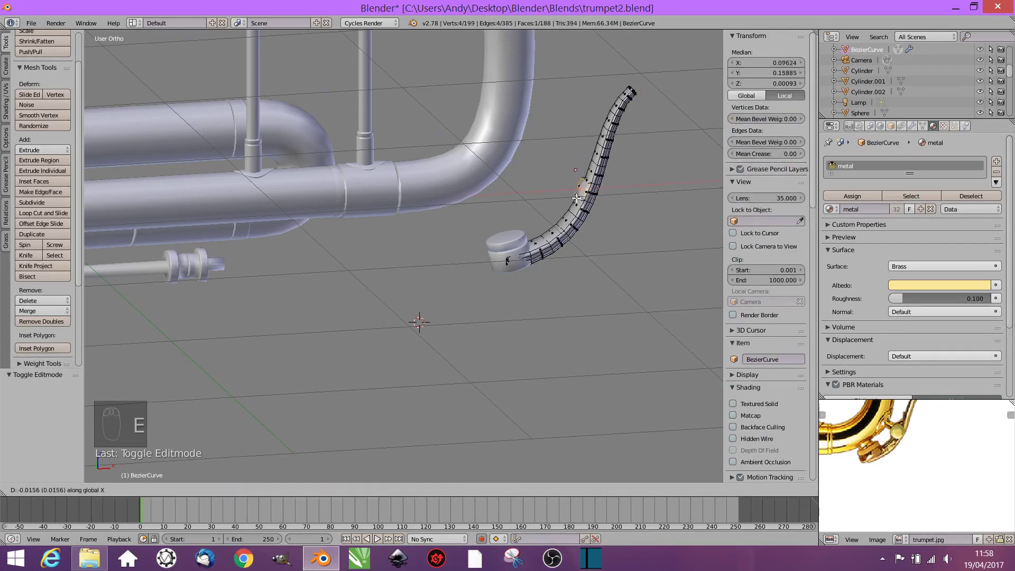
Step: Extrude a short side stub from the tube's middle and add loop cuts across it
left_click_drag(546, 147, 566, 161)
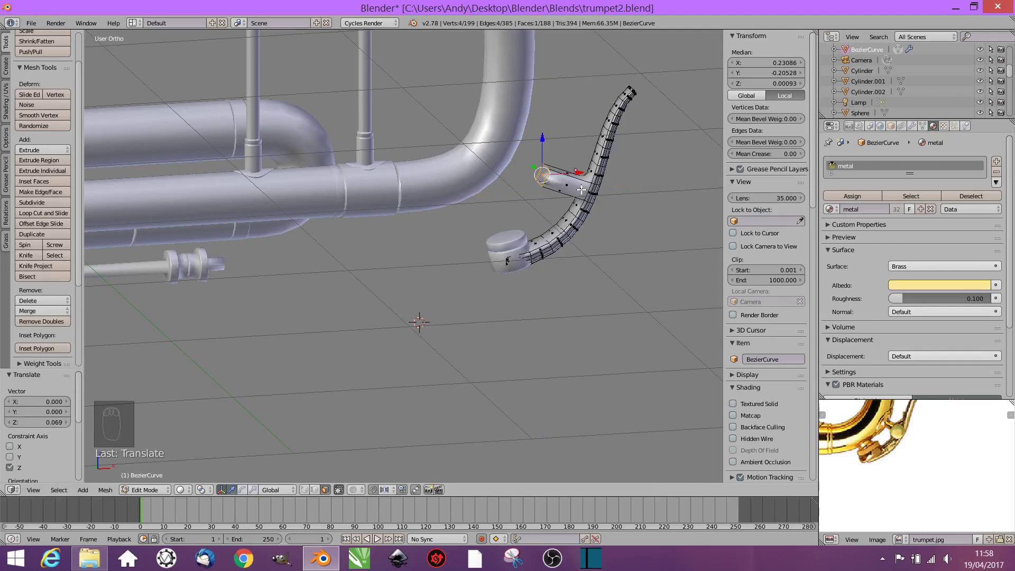
key("ctrl+r")
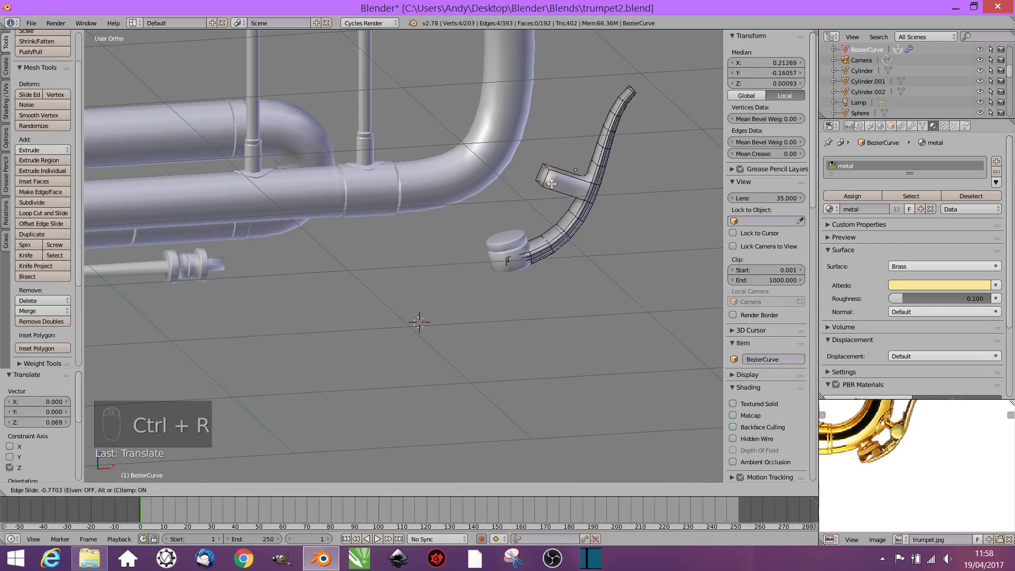
left_click_drag(592, 239, 585, 219)
key("KP_1")
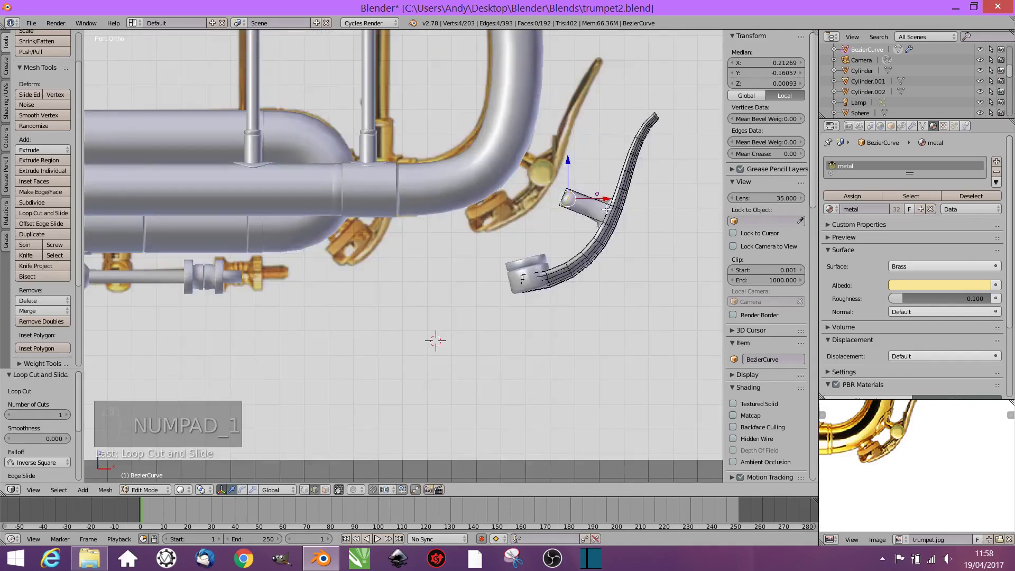
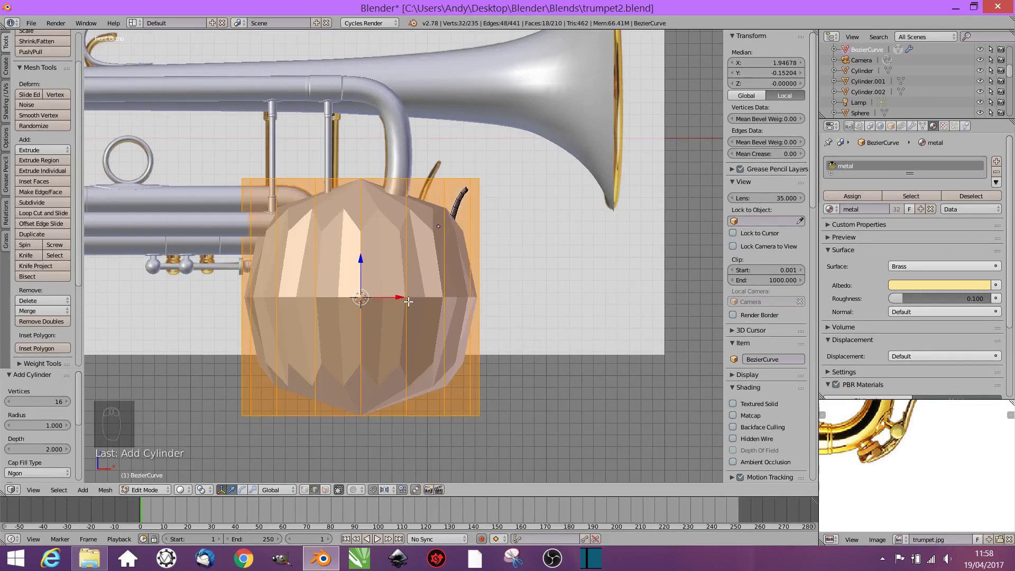
Step: Give the cylinder two loop cuts, shrink it and rotate it 90° into a knob at the branch end
key("ctrl+r")
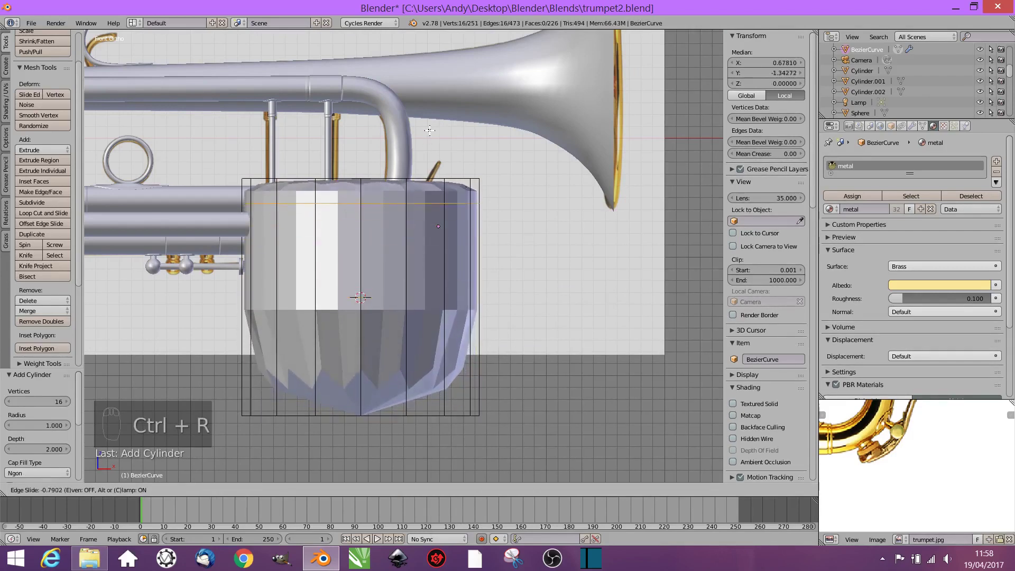
key("ctrl+r")
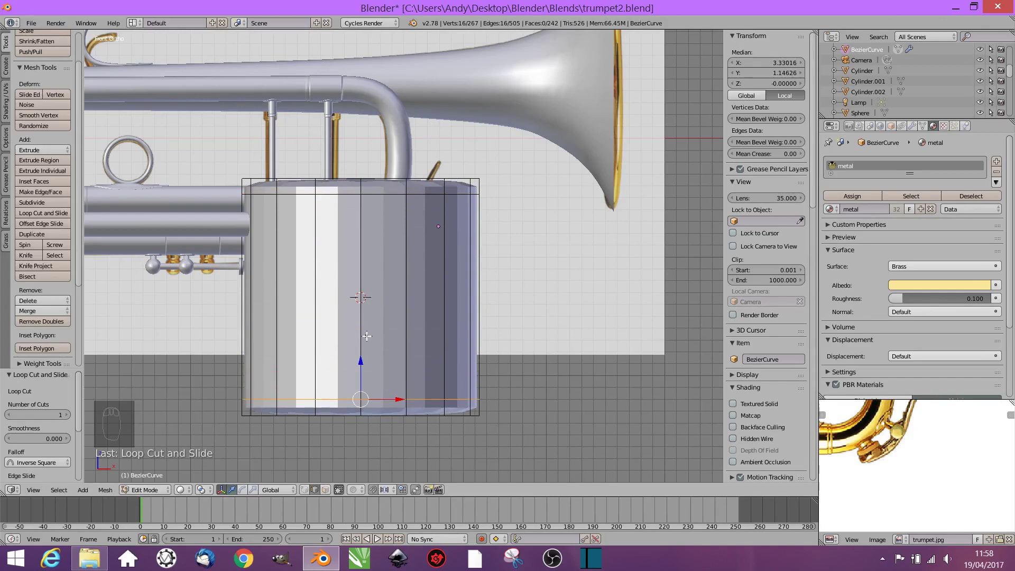
key("l")
key("s")
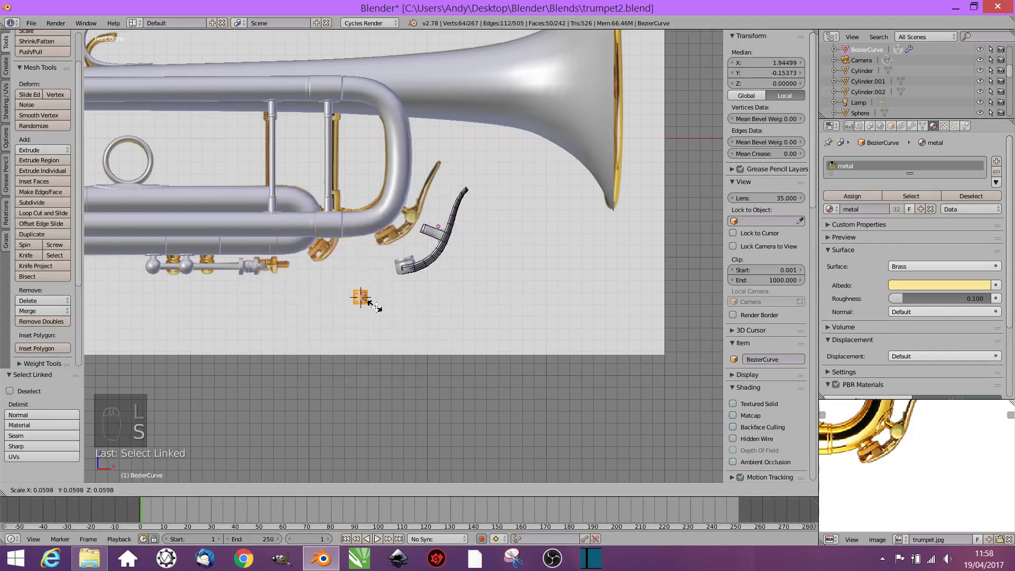
key("r")
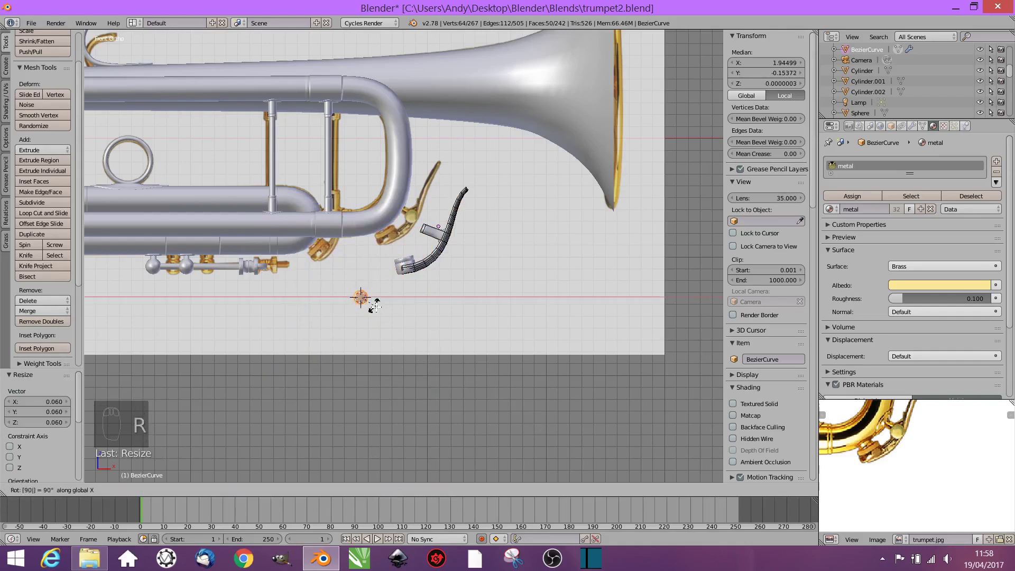
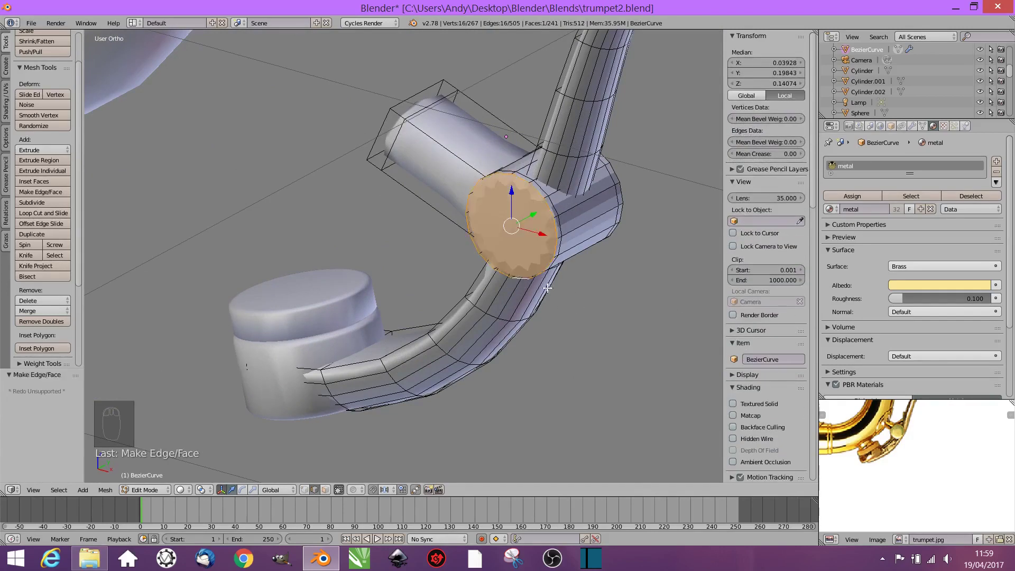
Step: Extrude the knob's end face inward and collapse it to a centre point, then leave Edit Mode
key("ctrl+z")
key("e")
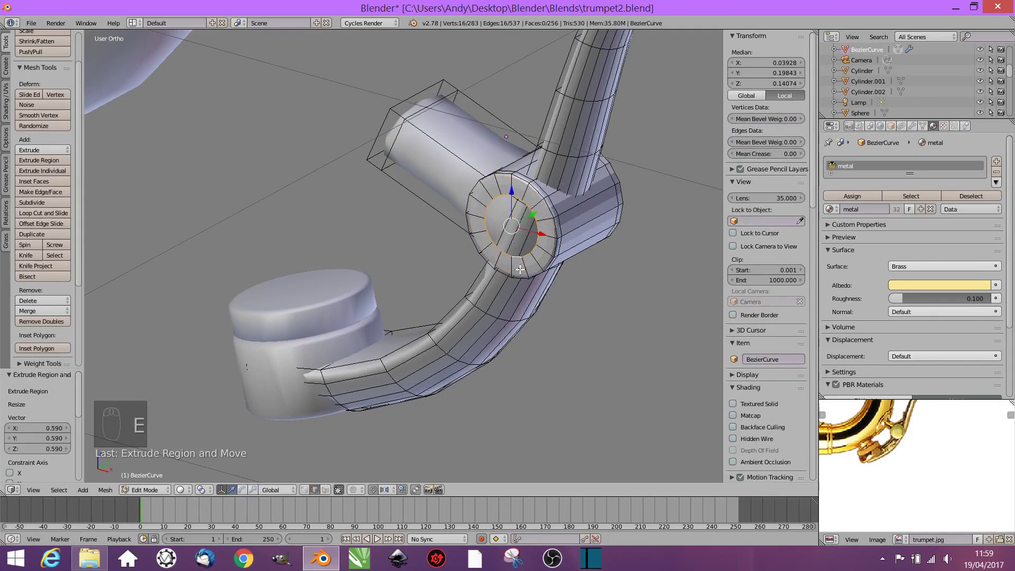
key("s")
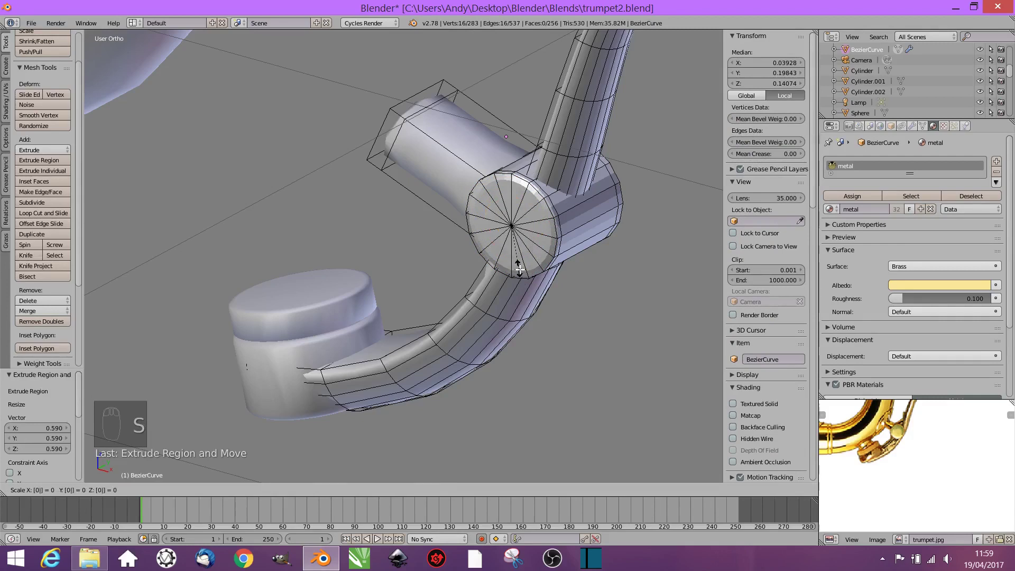
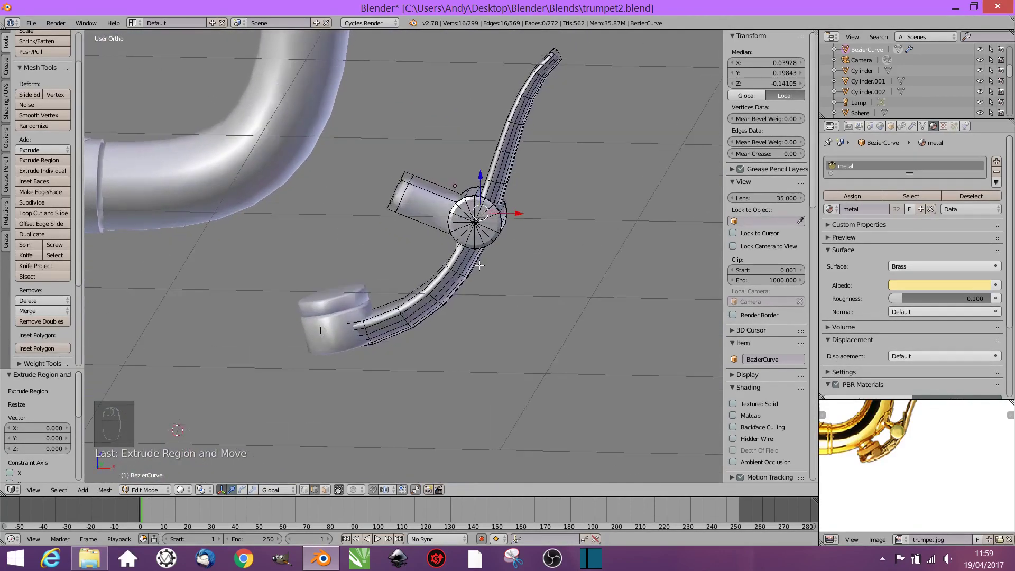
key("Tab")
Step: Select the valve cap with the curved tube and create a group named 'key'
left_click_drag(331, 333, 333, 332)
key("ctrl+g")
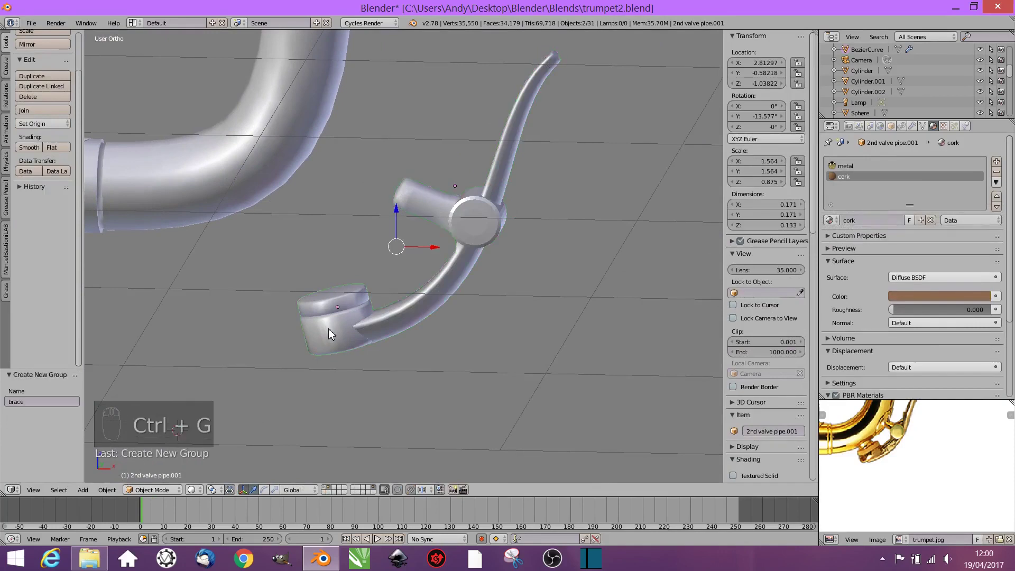
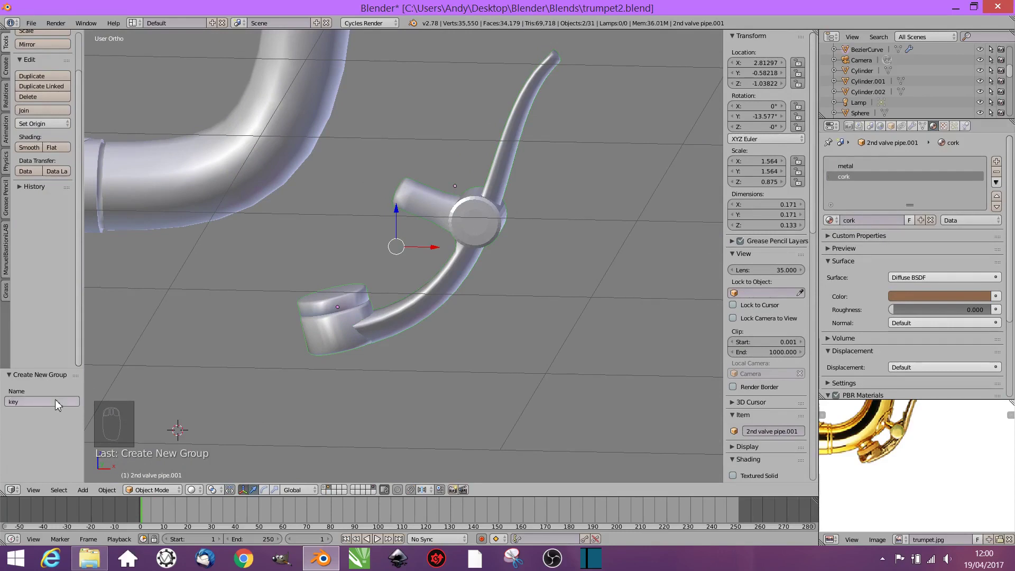
left_click_drag(532, 297, 467, 228)
left_click_drag(466, 228, 346, 322)
Step: Join the cap and tube into one object and start sliding it into place from the Right view
key("ctrl+j")
left_click_drag(444, 317, 409, 316)
left_click_drag(419, 366, 395, 259)
left_click_drag(419, 266, 395, 260)
key("KP_3")
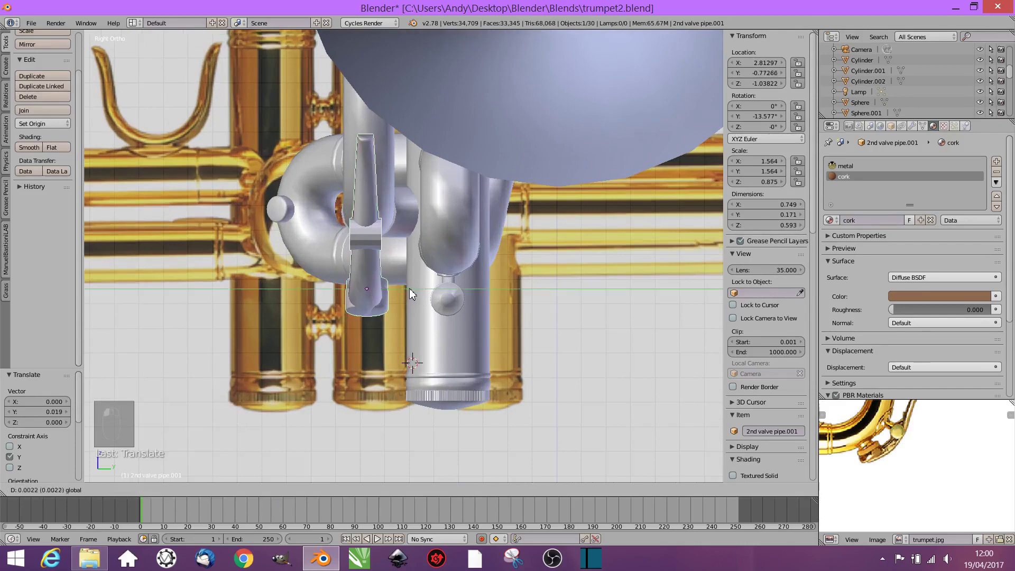
Step: In Front view, move the joined key piece up and left until its cap nestles against the tube bend
key("KP_1")
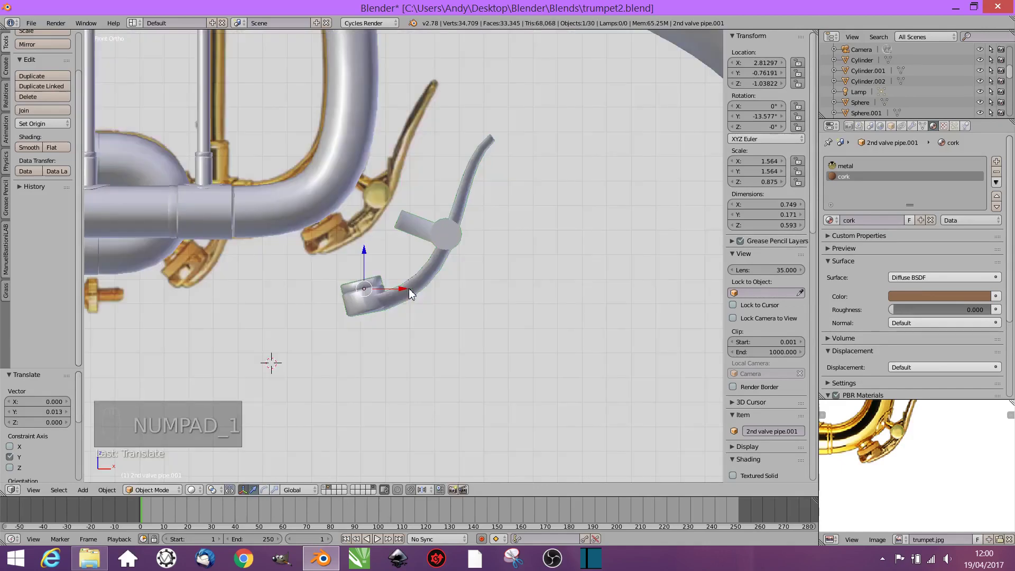
left_click_drag(361, 237, 360, 210)
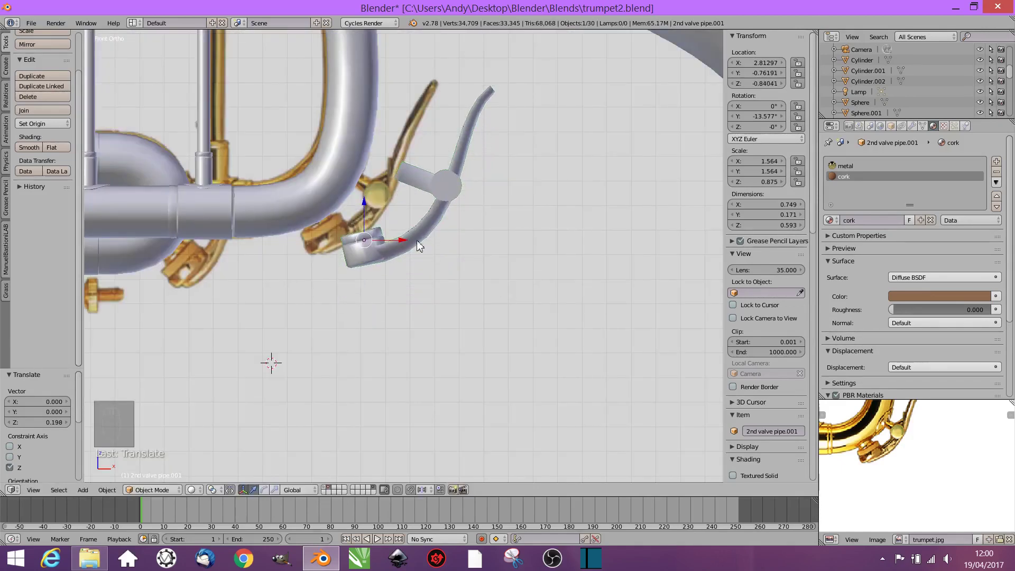
left_click_drag(401, 246, 356, 265)
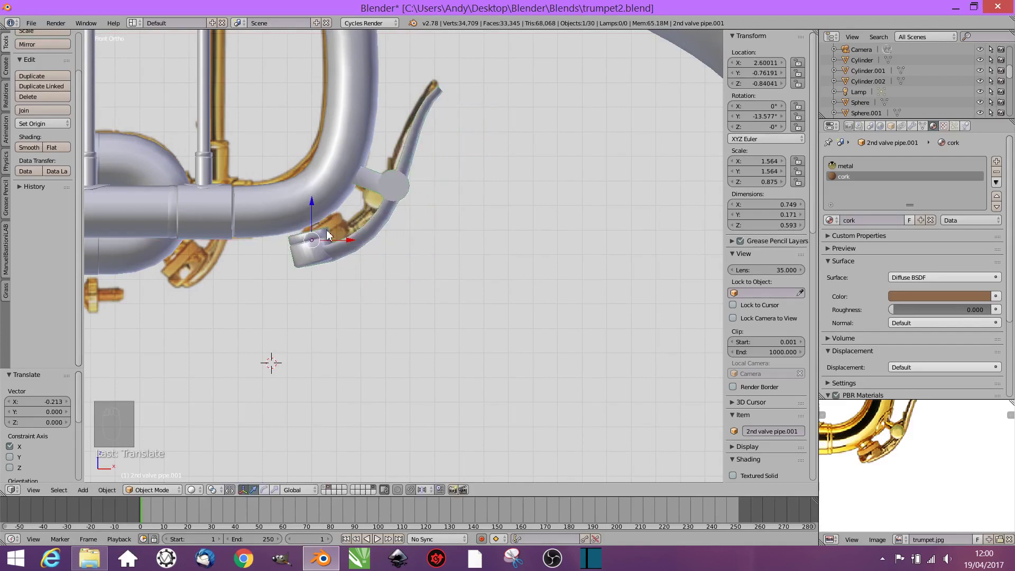
left_click_drag(319, 205, 417, 231)
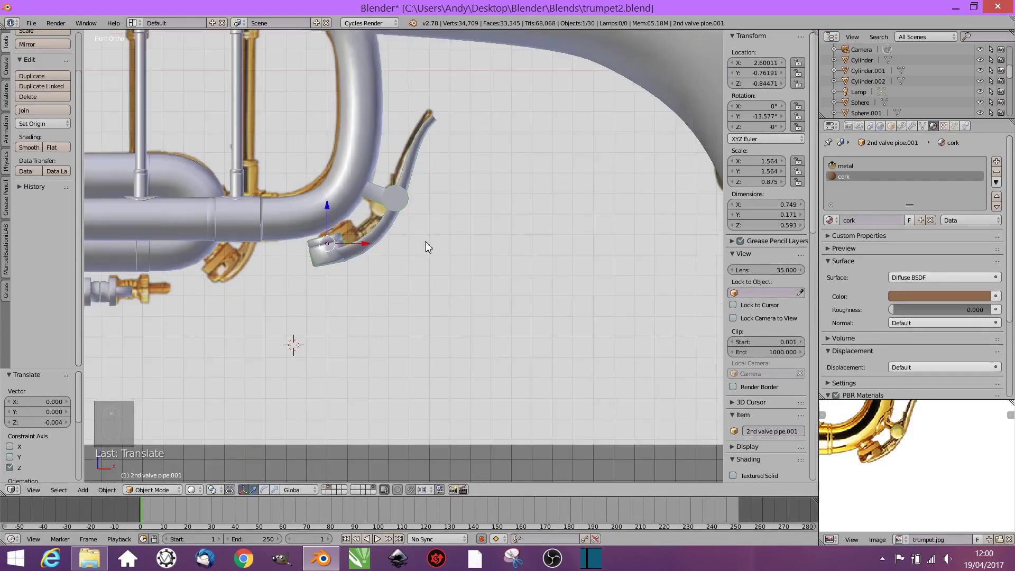
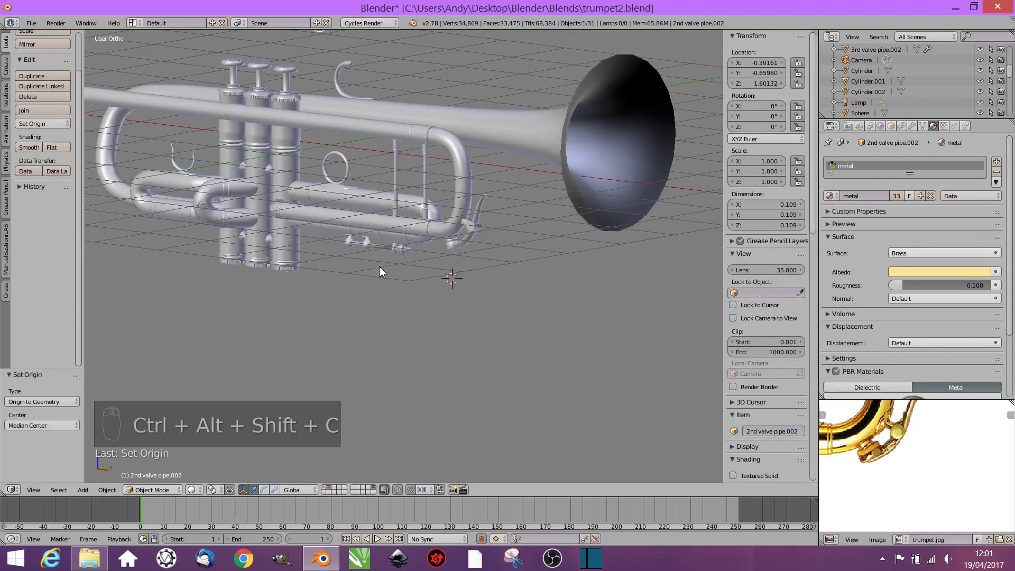
Step: Move the separated 2nd valve pipe.002 along Y toward the valve bottoms
left_click_drag(361, 119, 503, 241)
Step: Line the small fitting up with the valve's depth in the side view
key("KP_3")
left_click_drag(661, 303, 481, 286)
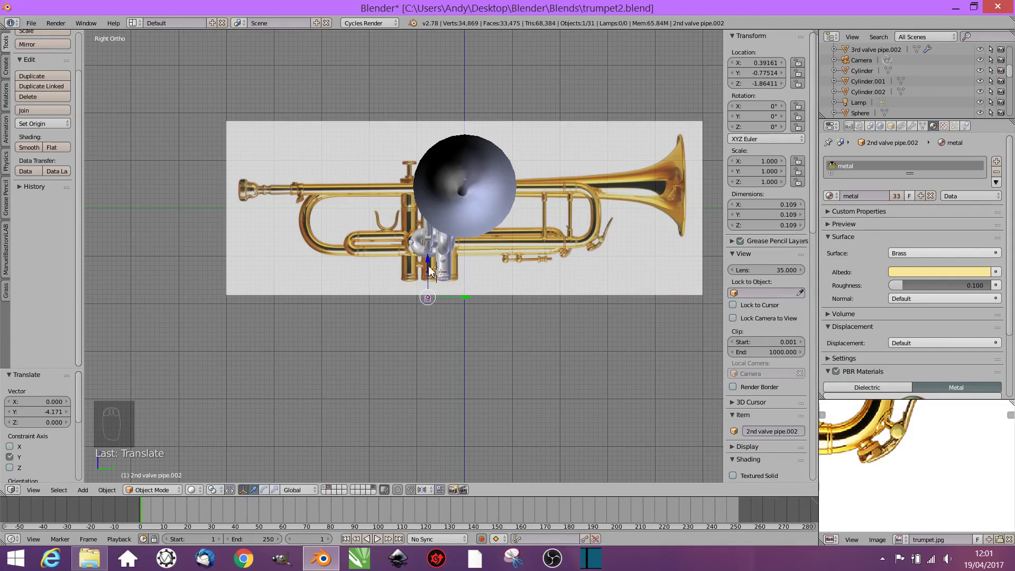
left_click_drag(433, 257, 434, 242)
left_click_drag(433, 251, 241, 154)
left_click_drag(294, 168, 523, 237)
Step: From the front, enlarge the fitting slightly and flip it about 164° over the cap at the hook's base
key("KP_1")
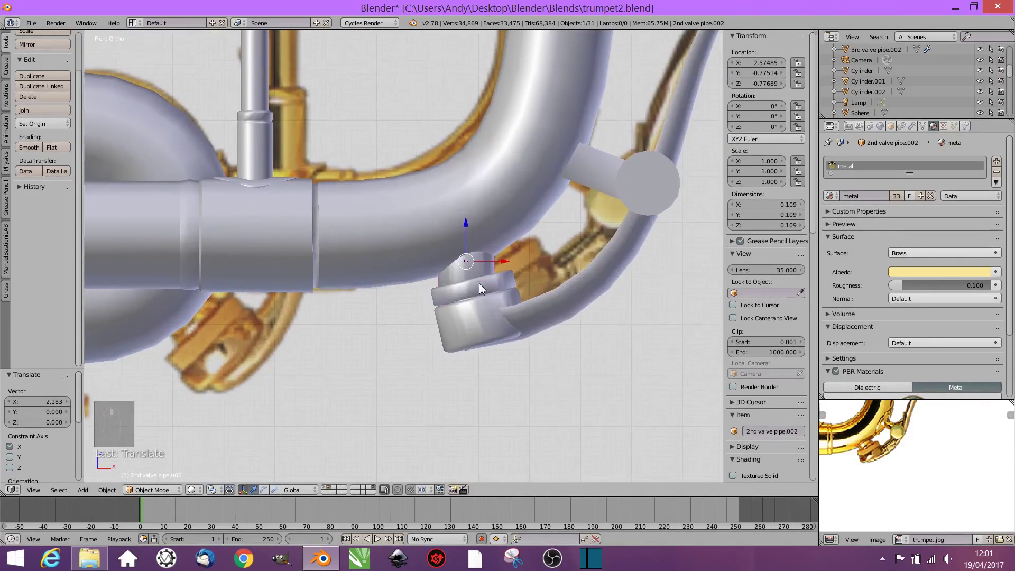
left_click_drag(492, 288, 543, 335)
key("s")
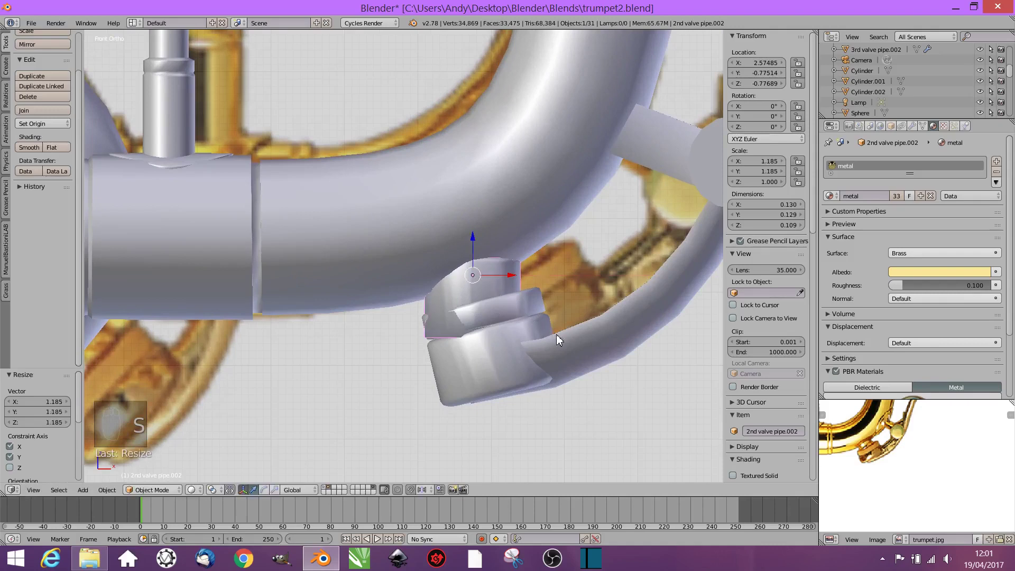
key("r")
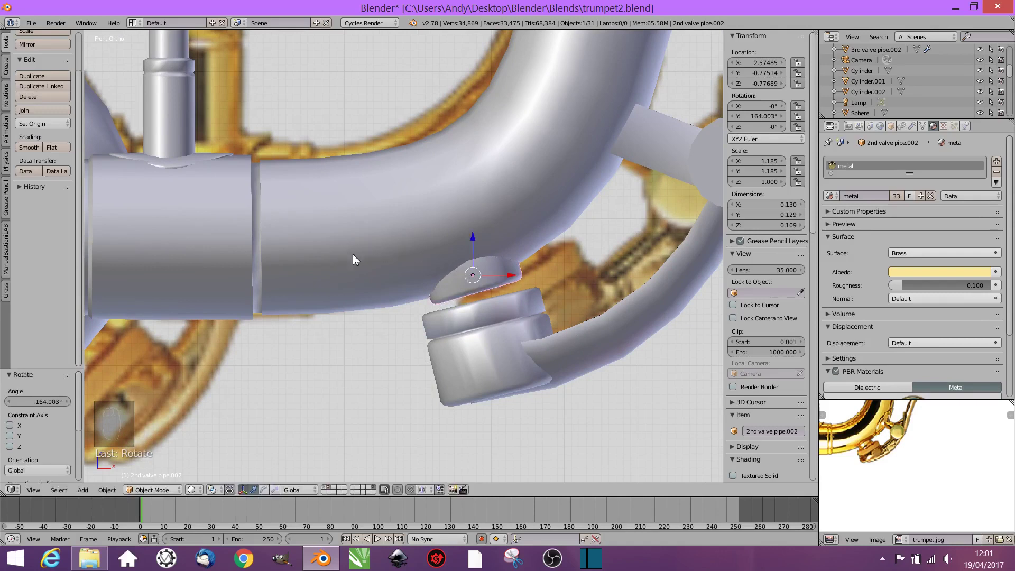
left_click_drag(547, 383, 614, 354)
Step: Check the placement from the side and select the cork fitting together with its lever
key("KP_3")
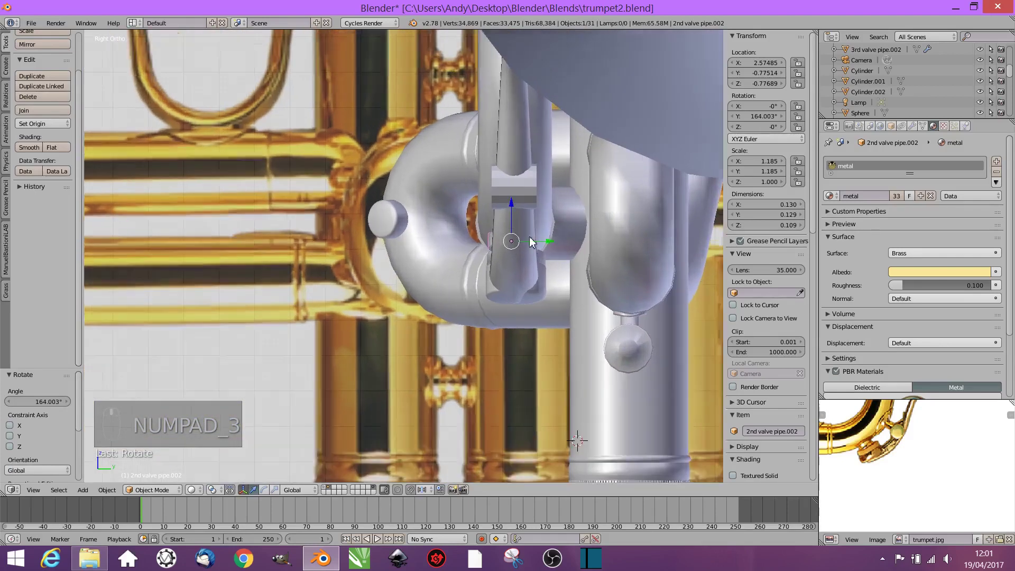
key("z")
left_click_drag(604, 239, 607, 239)
key("z")
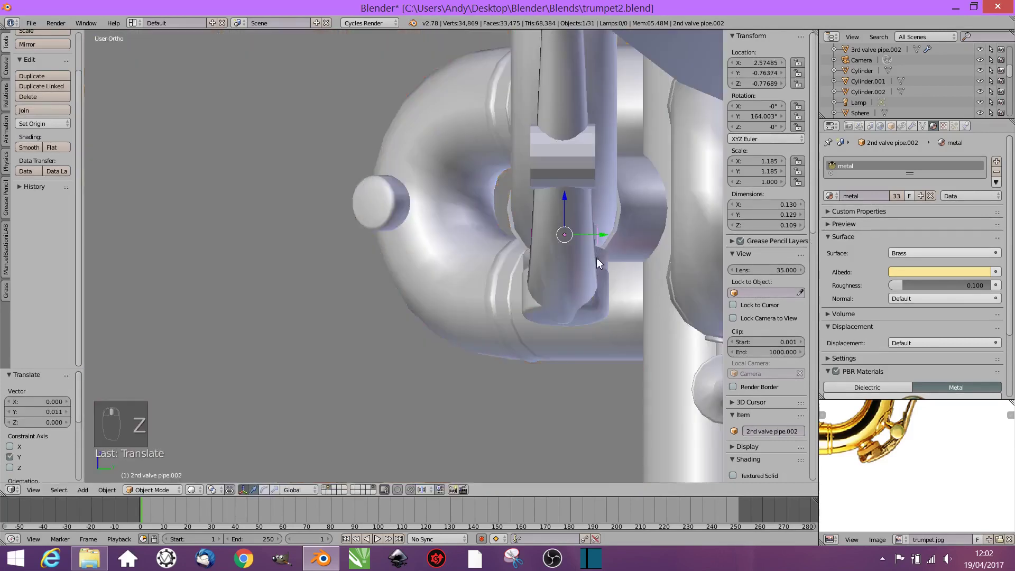
middle_click(662, 286)
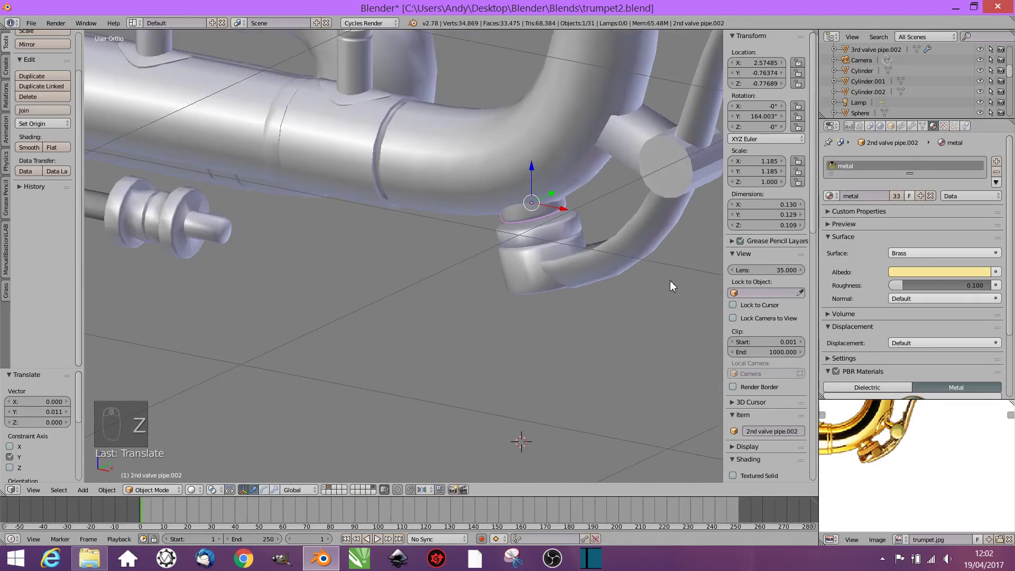
left_click_drag(621, 275, 513, 288)
left_click_drag(513, 288, 513, 288)
left_click(512, 288)
Step: Duplicate the cork fitting with its lever and slide the copy along the tubing
key("shift+d")
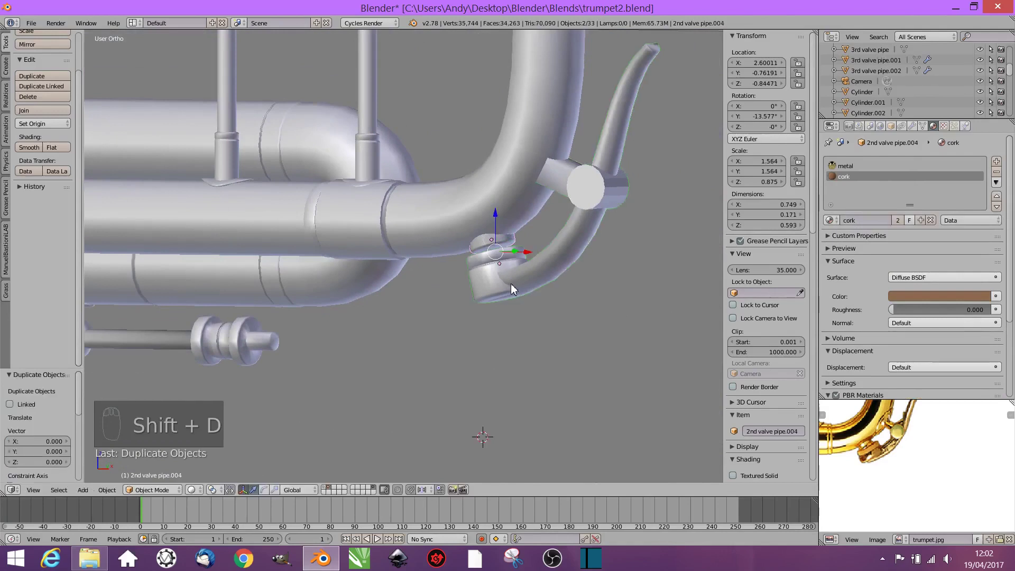
left_click_drag(545, 283, 541, 215)
left_click_drag(536, 216, 590, 279)
left_click_drag(590, 278, 376, 200)
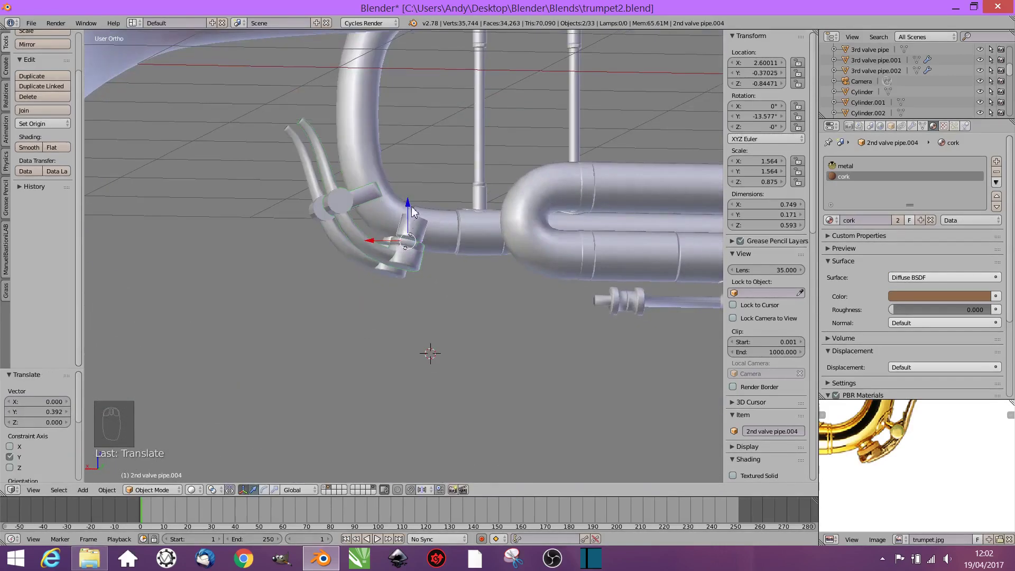
left_click_drag(414, 221, 395, 280)
left_click_drag(413, 292, 512, 308)
Step: Move the copied fitting sideways onto the lower slide tube, tilted about 13.6° at the bend
left_click_drag(551, 334, 596, 340)
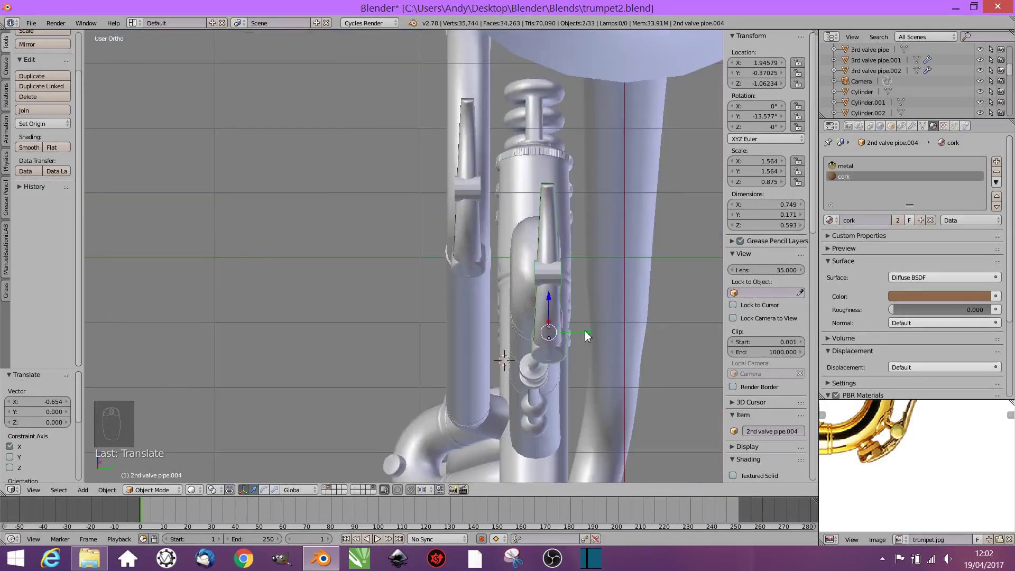
left_click_drag(591, 336, 581, 337)
left_click_drag(624, 346, 504, 362)
left_click_drag(509, 316, 466, 313)
left_click_drag(466, 313, 467, 302)
left_click_drag(427, 339, 484, 298)
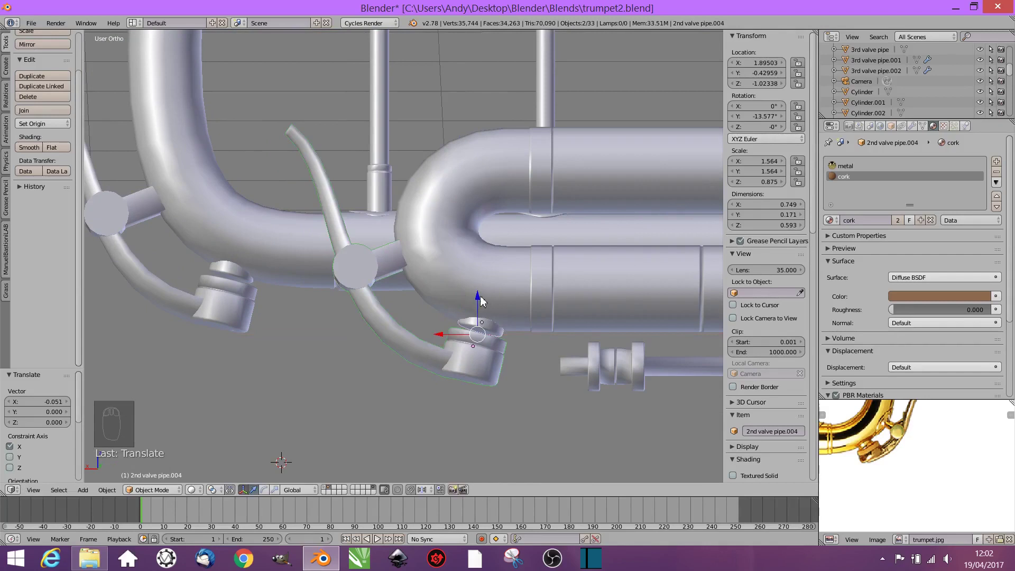
left_click_drag(484, 304, 541, 355)
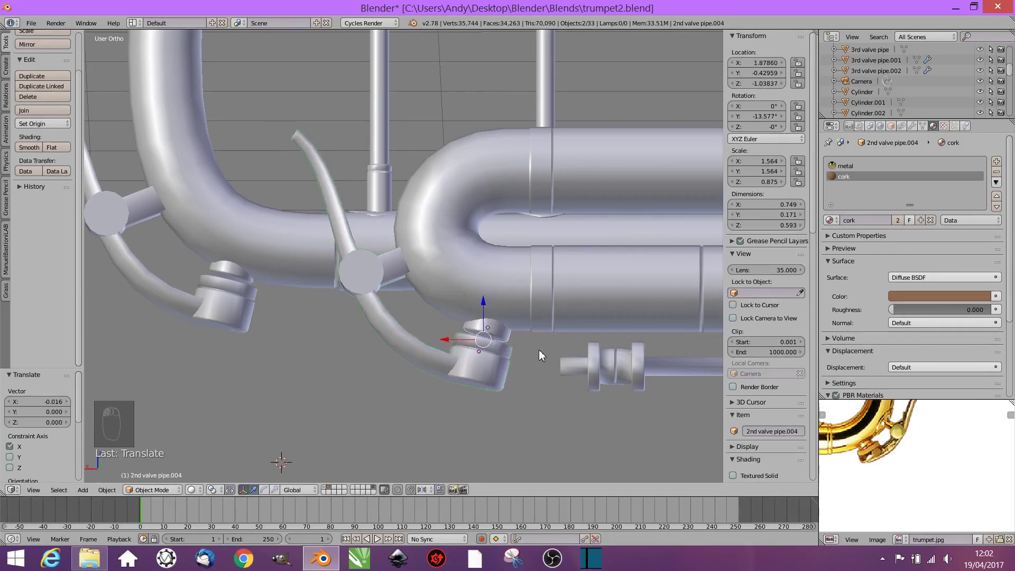
Step: Check the fitting from the front against the reference, then orbit to bring the bell into view
key("KP_1")
left_click_drag(529, 352, 495, 341)
left_click_drag(495, 342, 779, 371)
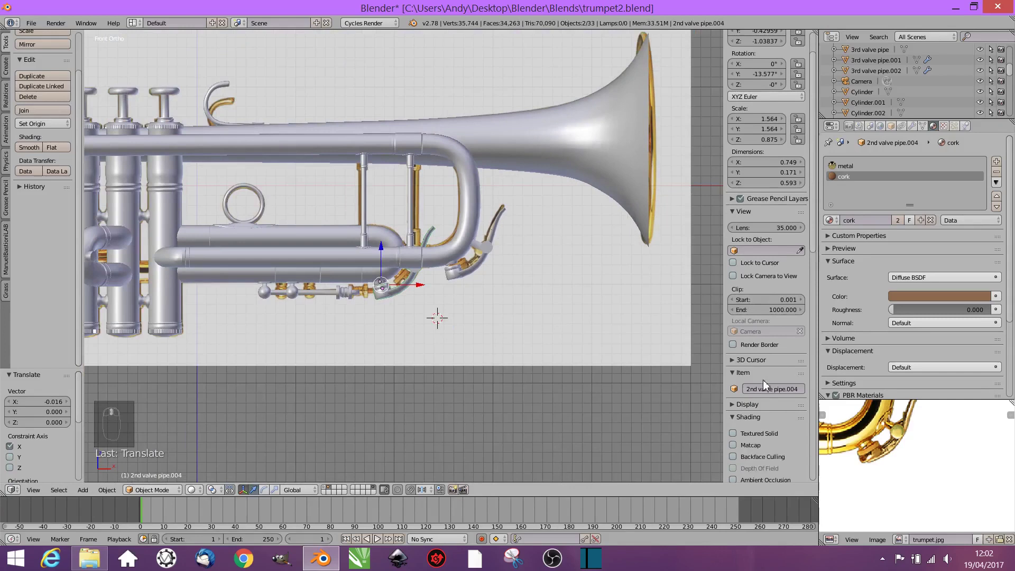
left_click_drag(754, 428, 744, 362)
left_click_drag(745, 362, 874, 465)
left_click_drag(898, 456, 436, 359)
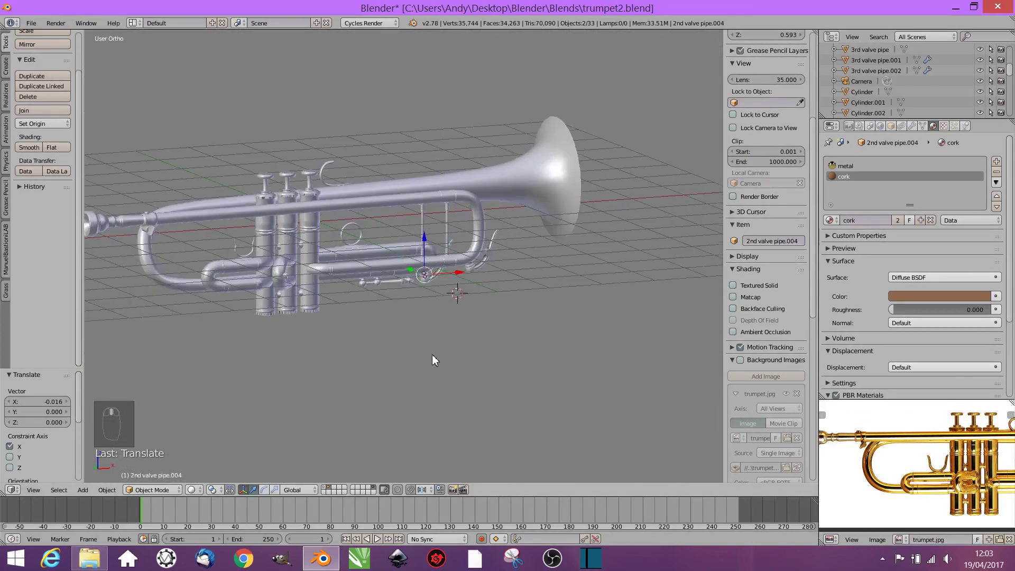
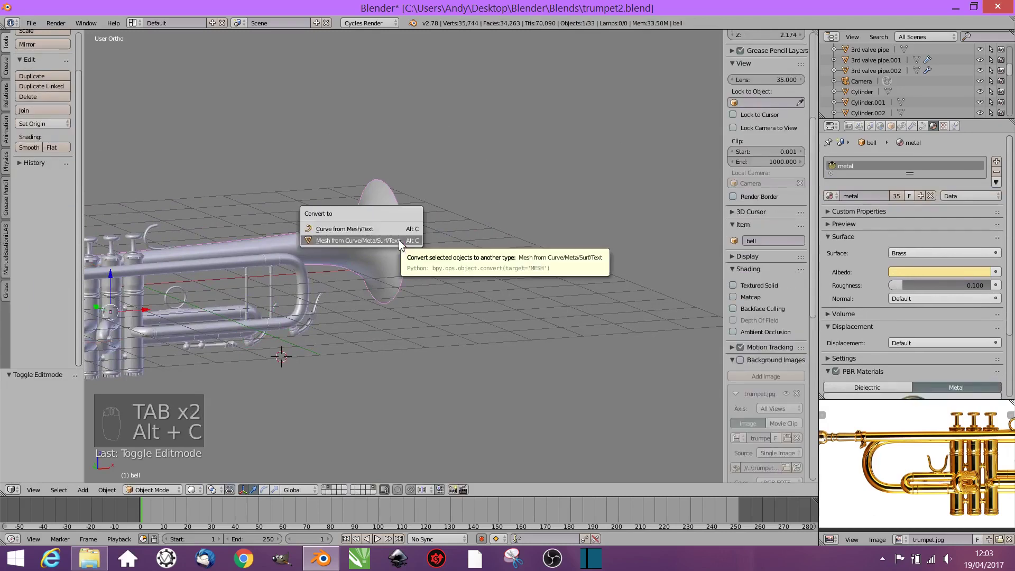
Step: Extrude and resize the bell's rim edge loop into a thickened lip, then leave Edit Mode
key("Tab")
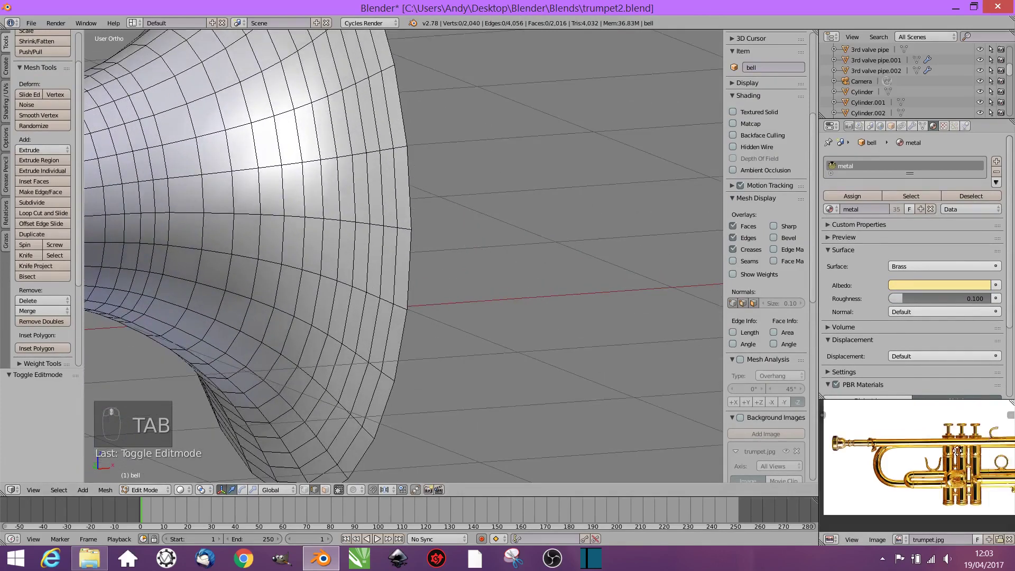
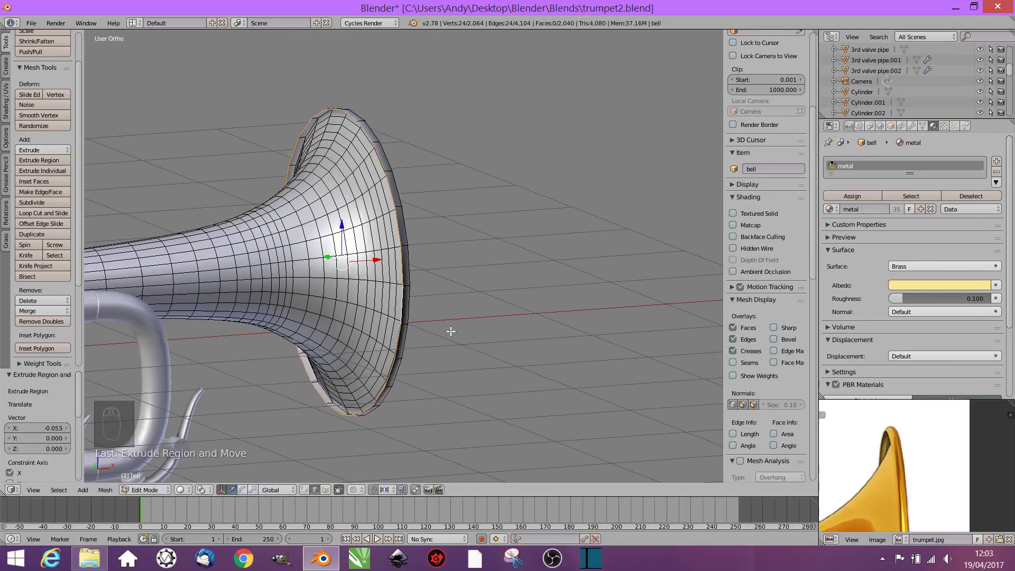
key("e")
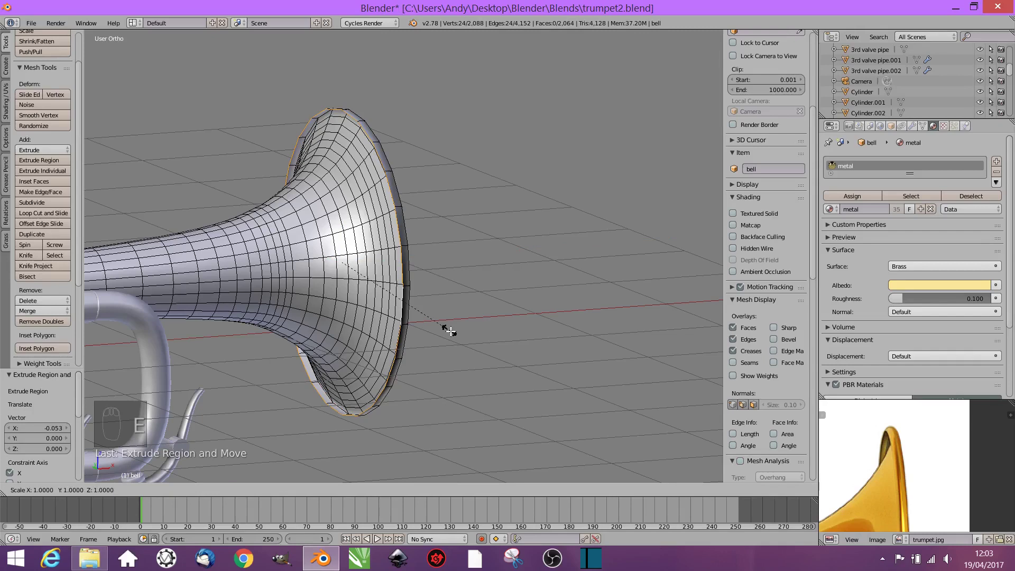
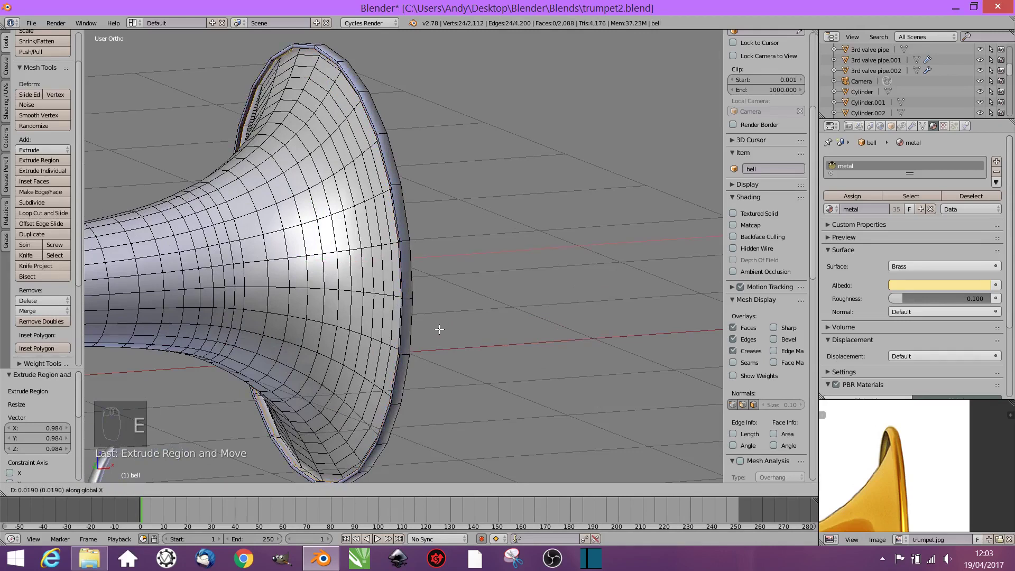
key("Tab")
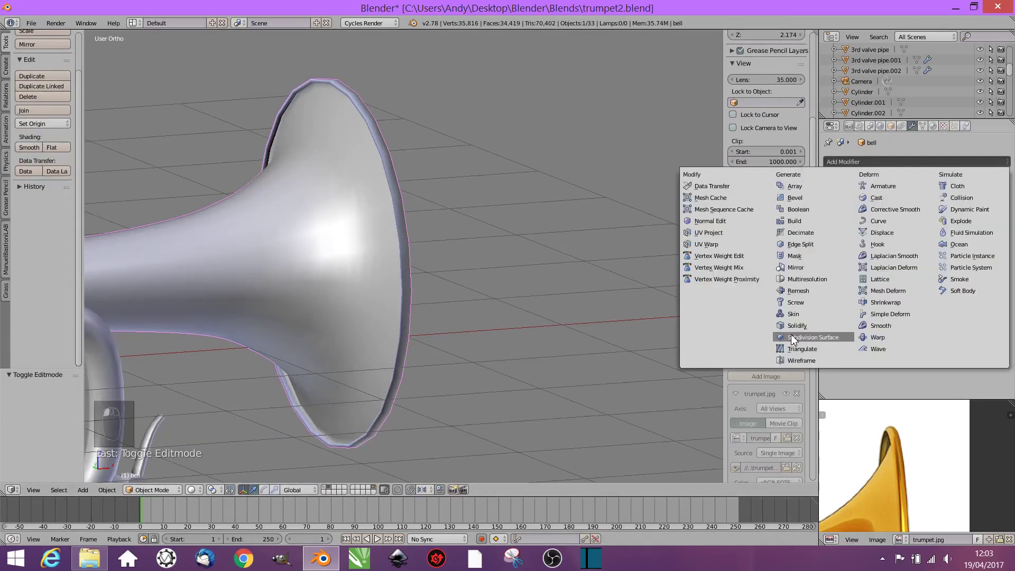
Step: Look into the bell opening and inspect the subdivided mesh
left_click_drag(412, 315, 593, 282)
left_click_drag(537, 276, 541, 284)
key("Tab")
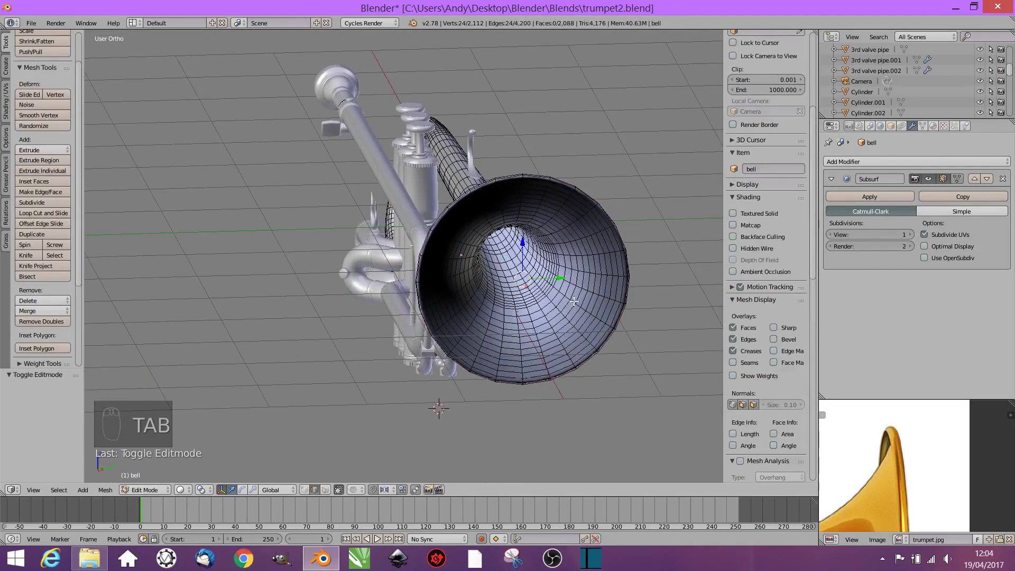
key("Tab")
Step: Set the Solidify thickness to 0.01, apply it and inspect the thickened bell walls
left_click_drag(878, 166, 810, 332)
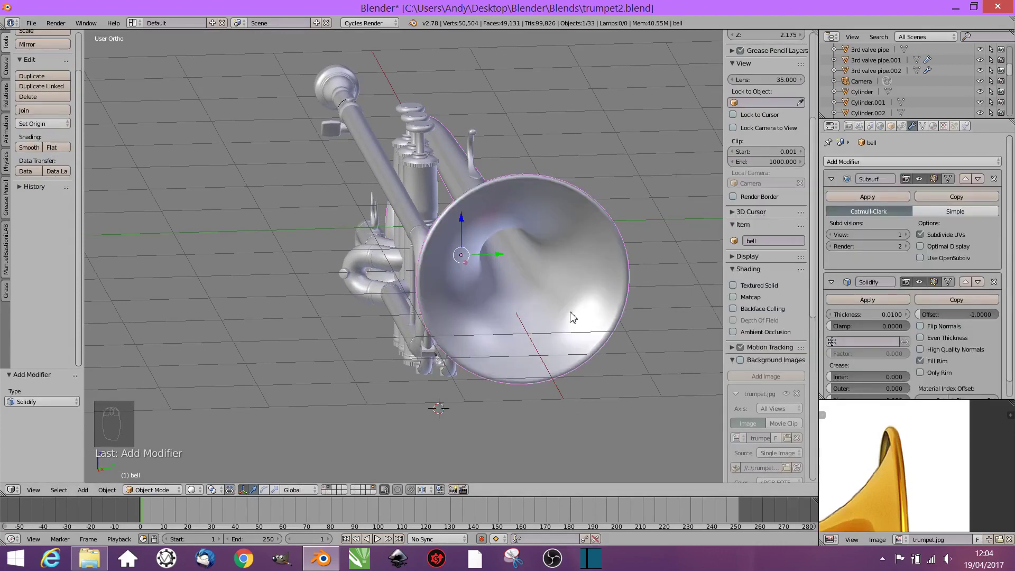
left_click_drag(586, 319, 92, 346)
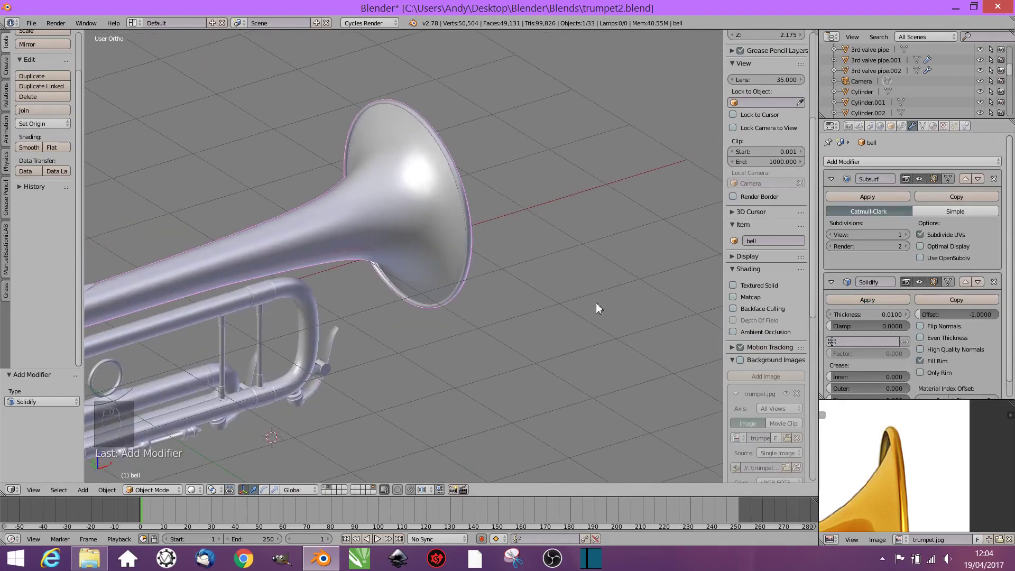
left_click_drag(865, 306, 463, 331)
key("Tab")
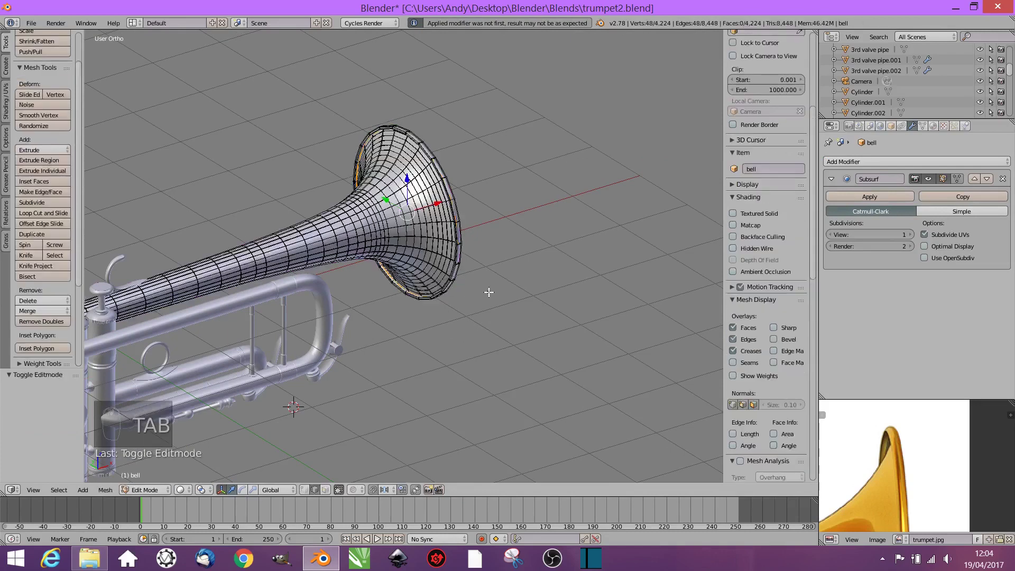
key("Tab")
left_click_drag(485, 315, 511, 275)
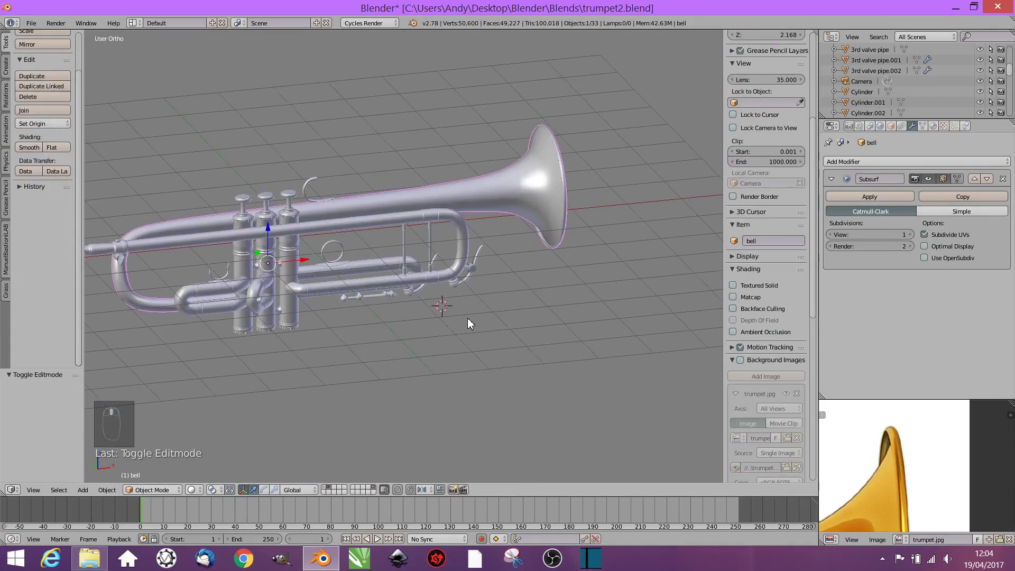
Step: Save over the existing trumpet file and orbit to a side-on view
key("ctrl+s")
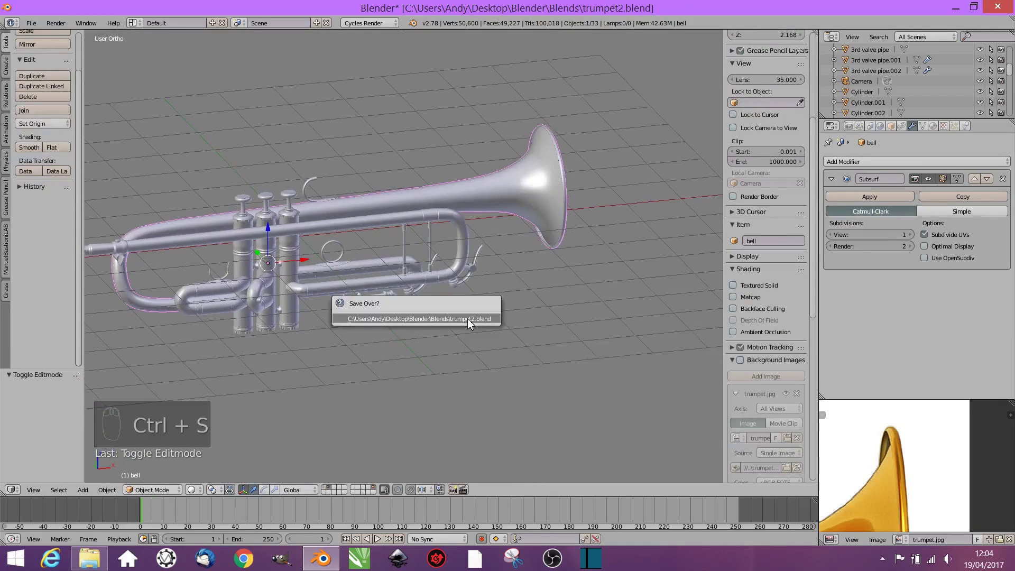
left_click_drag(510, 318, 473, 346)
middle_click(472, 346)
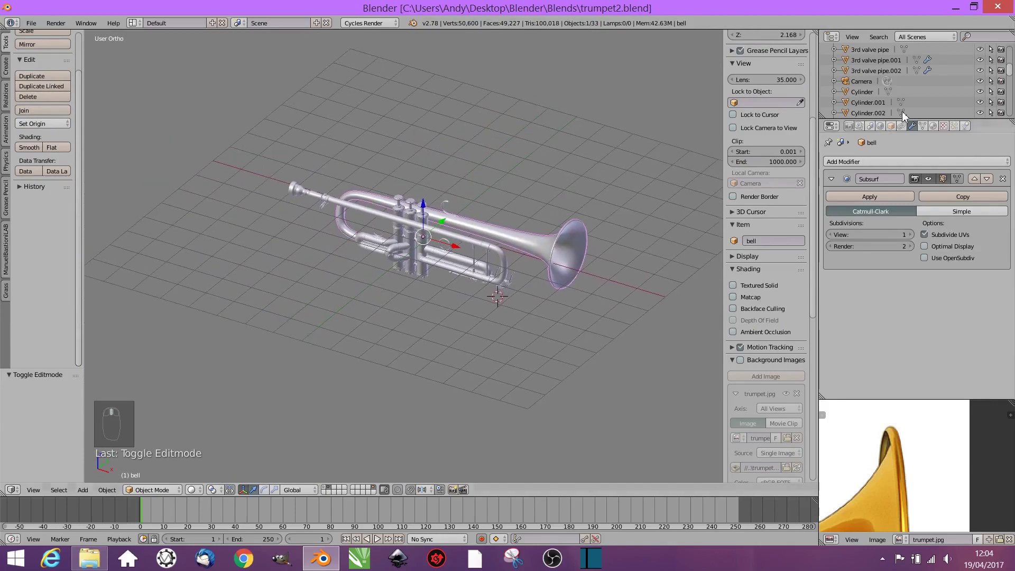
left_click_drag(883, 132, 508, 231)
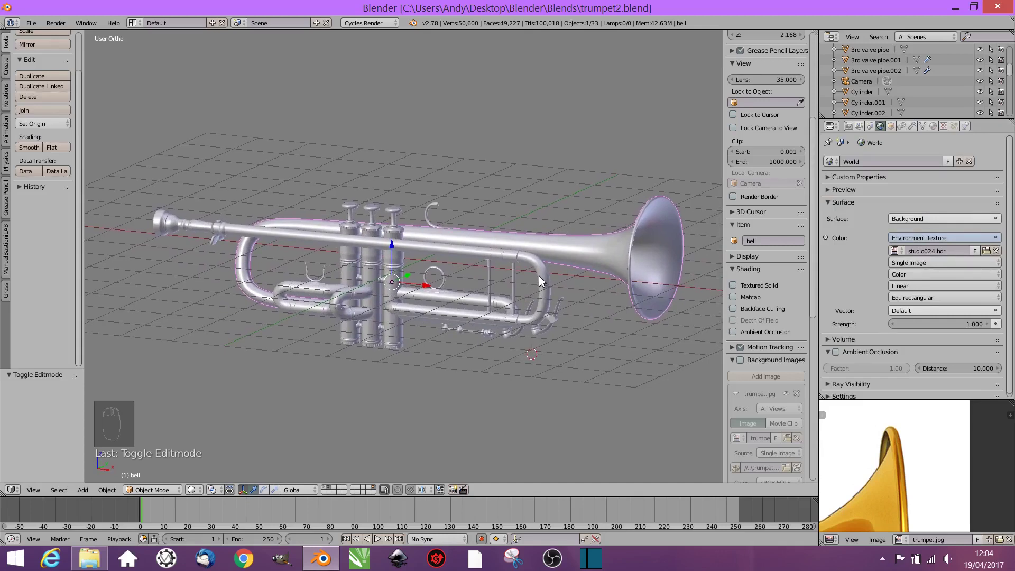
Step: Preview the gold trumpet in rendered Cycles view under the studio HDRI, zooming onto the slide details
key("shift+z")
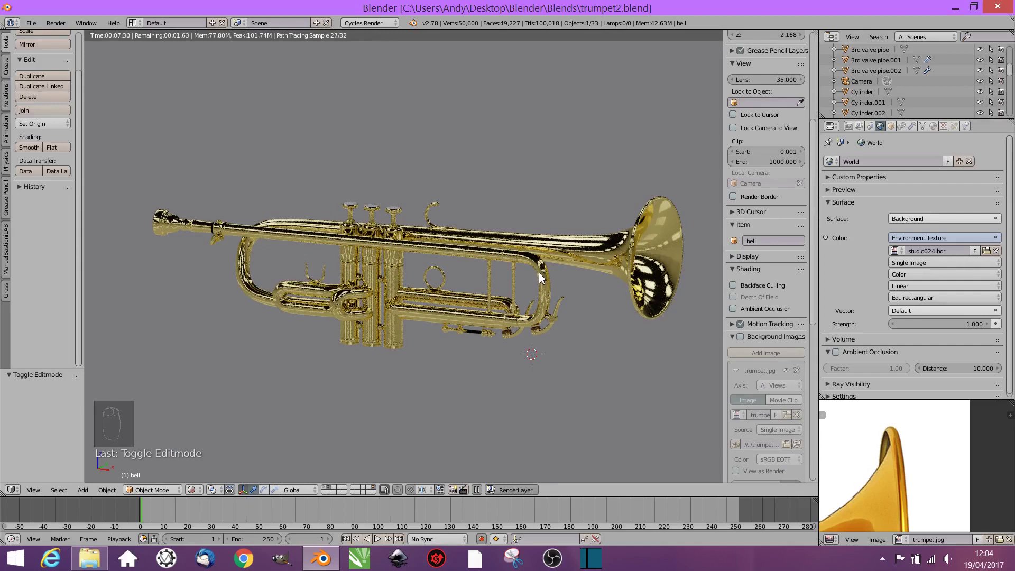
key("shift+z")
left_click_drag(513, 286, 521, 278)
key("shift+z")
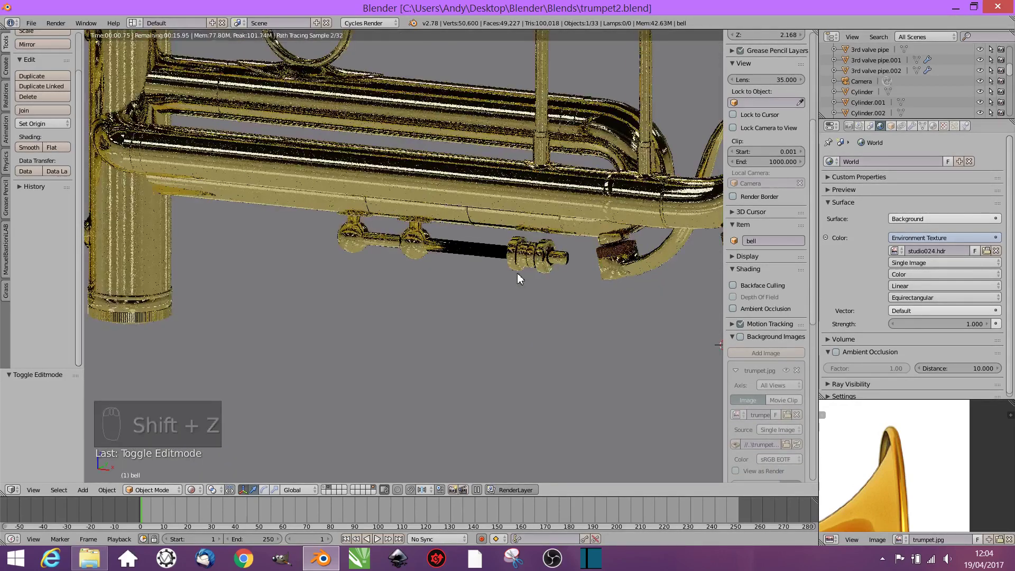
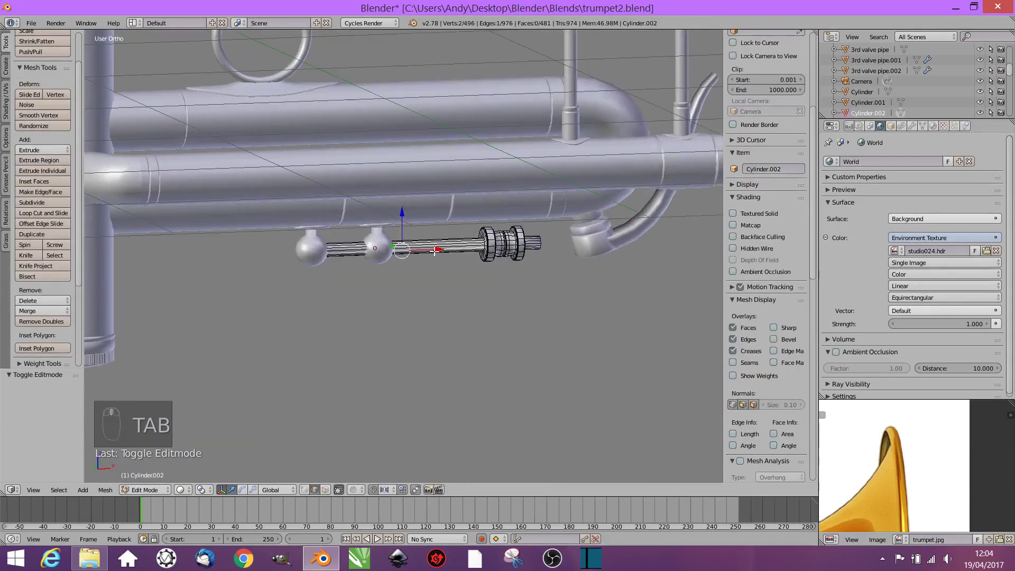
Step: Use studio024.hdr as the world environment texture and preview the gold trumpet in Rendered shading
key("ctrl+r")
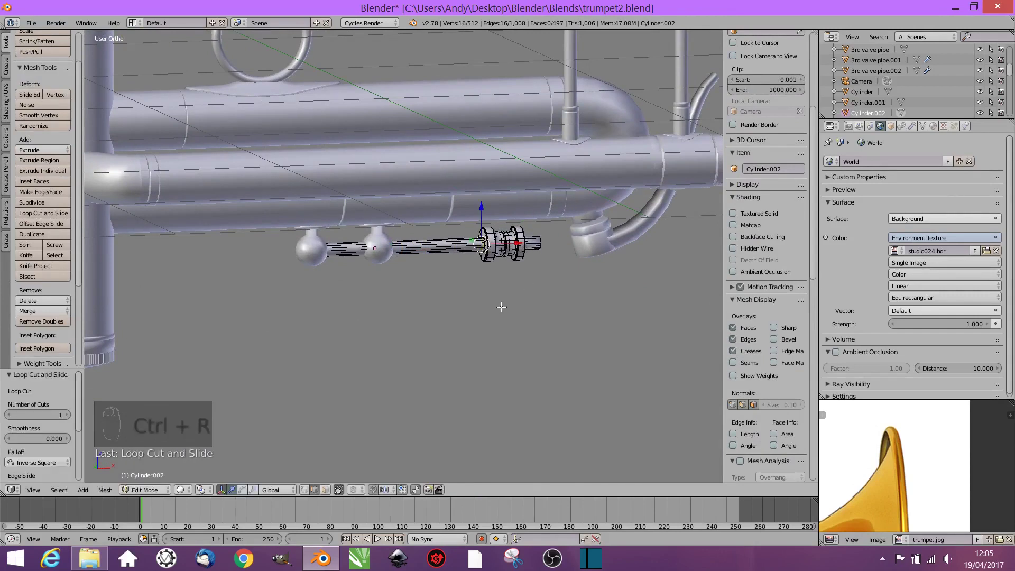
key("shift+z")
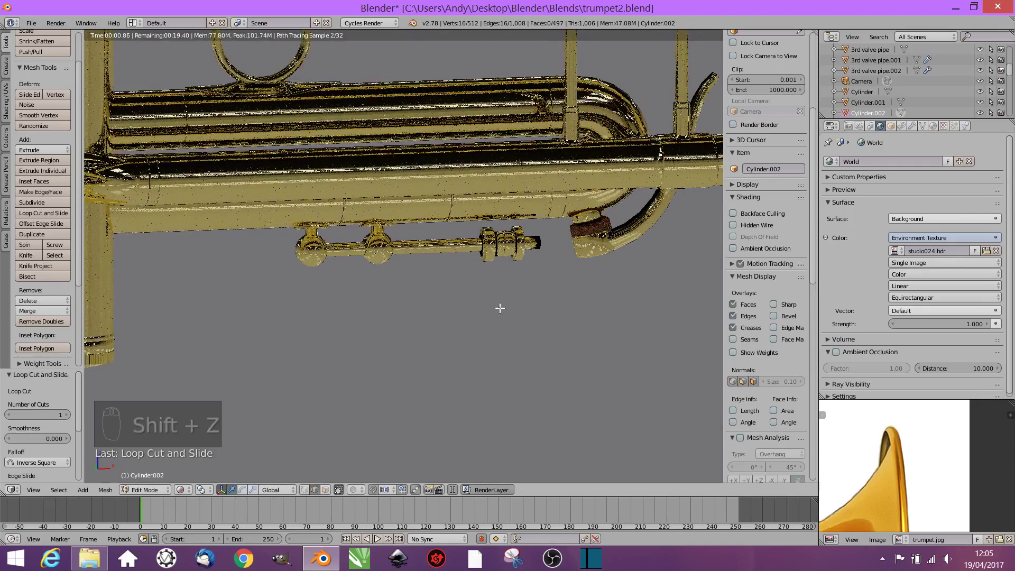
key("shift+z")
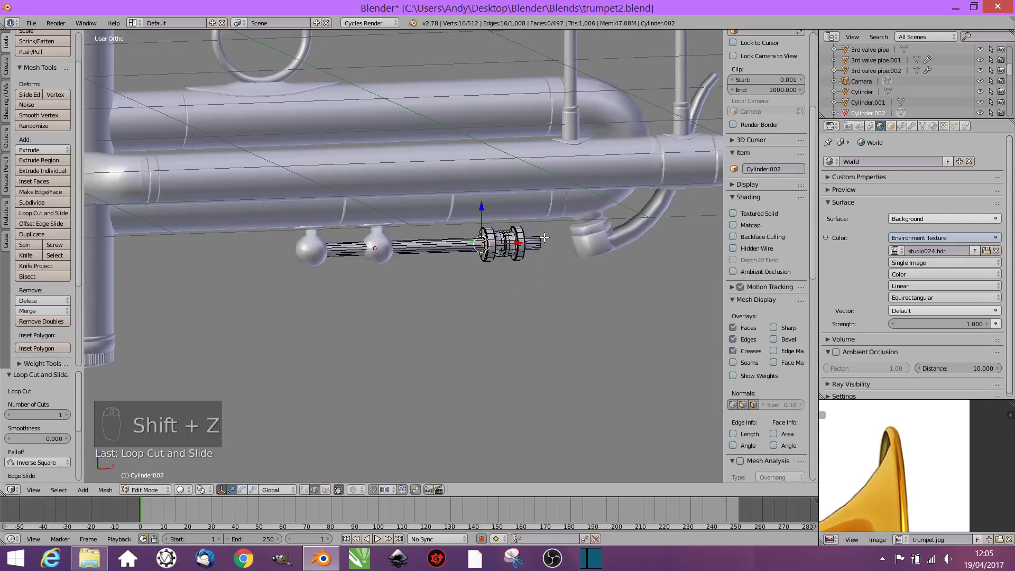
key("ctrl+r")
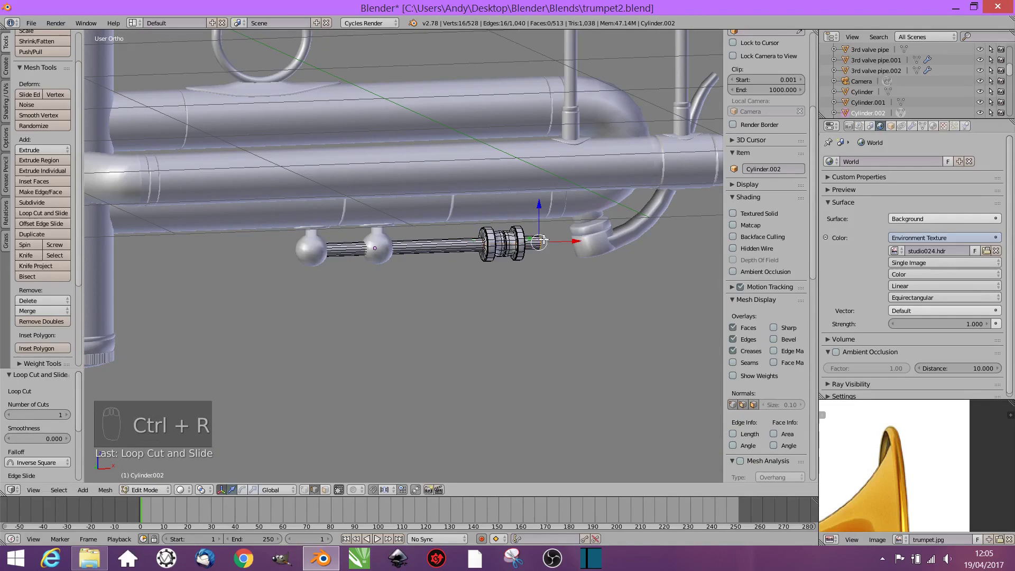
key("shift+z")
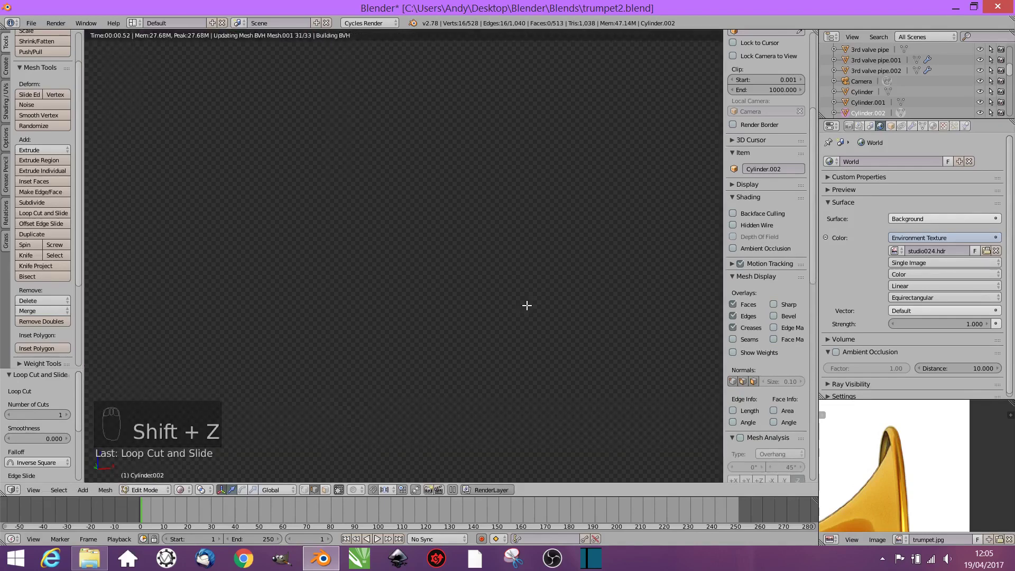
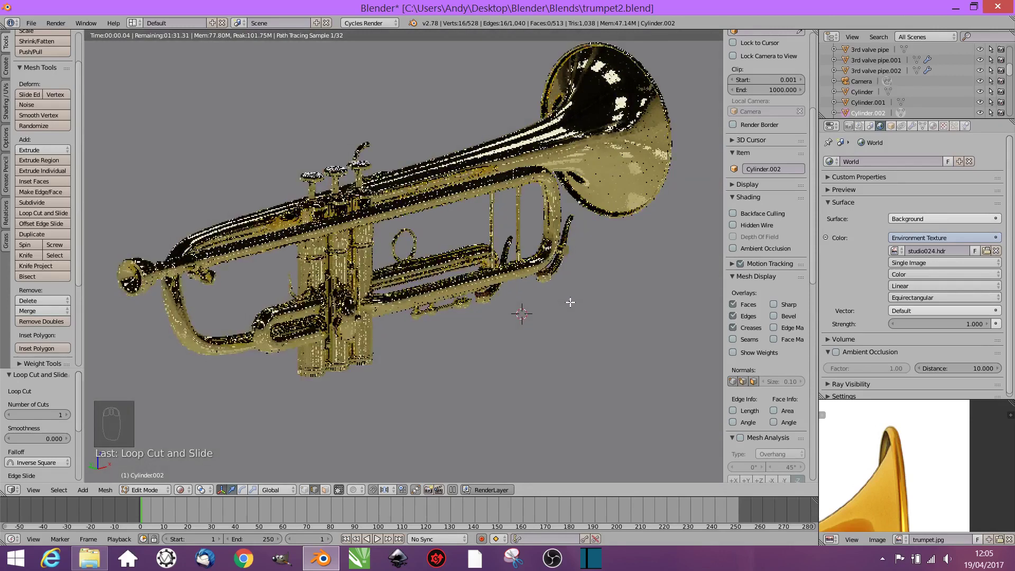
left_click_drag(576, 296, 569, 307)
Step: Look through the scene camera at the trumpet rendered inside the studio HDR room
key("KP_0")
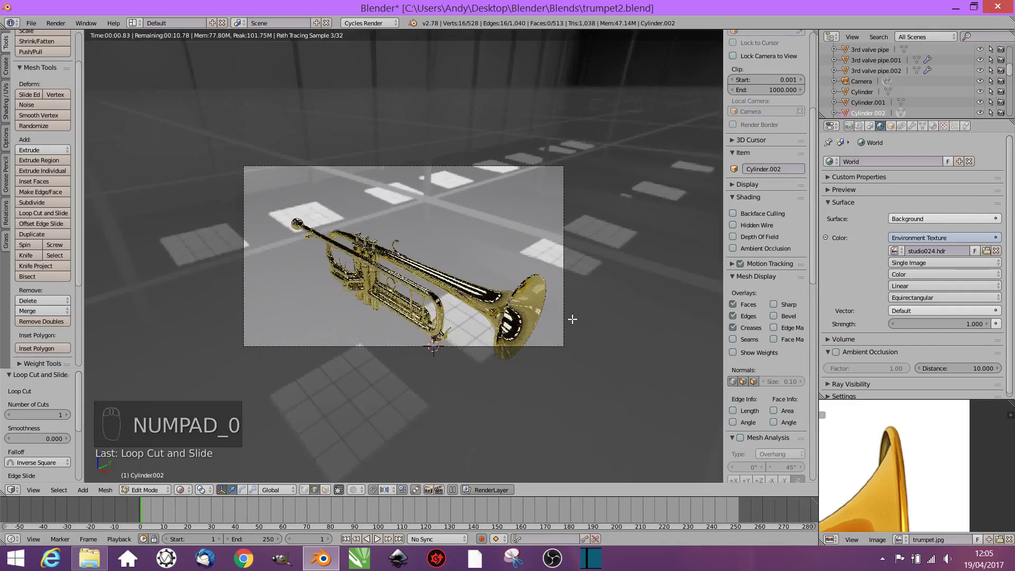
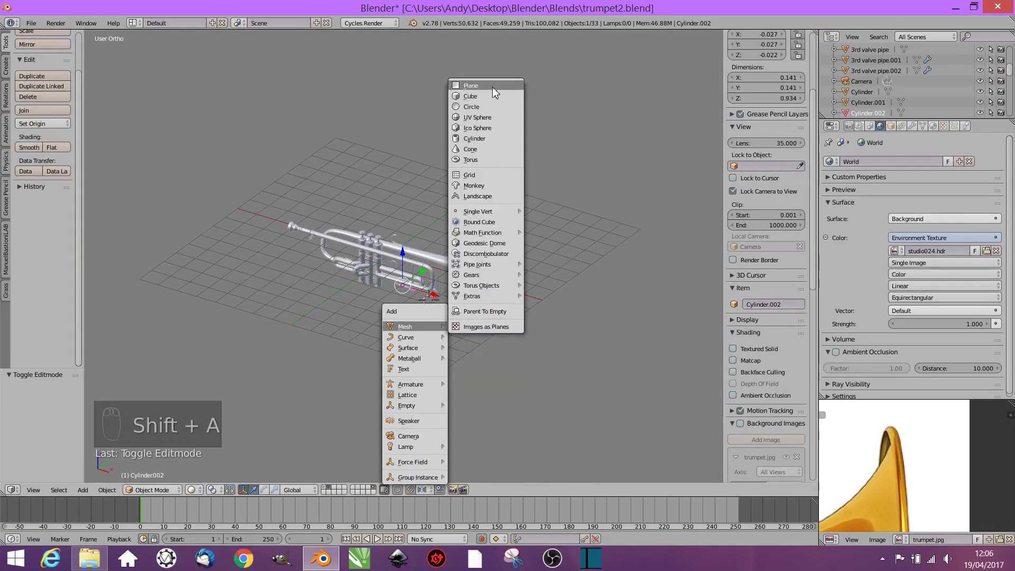
Step: Scale the new plane into a wide floor and slide it under the trumpet in the camera view
key("s")
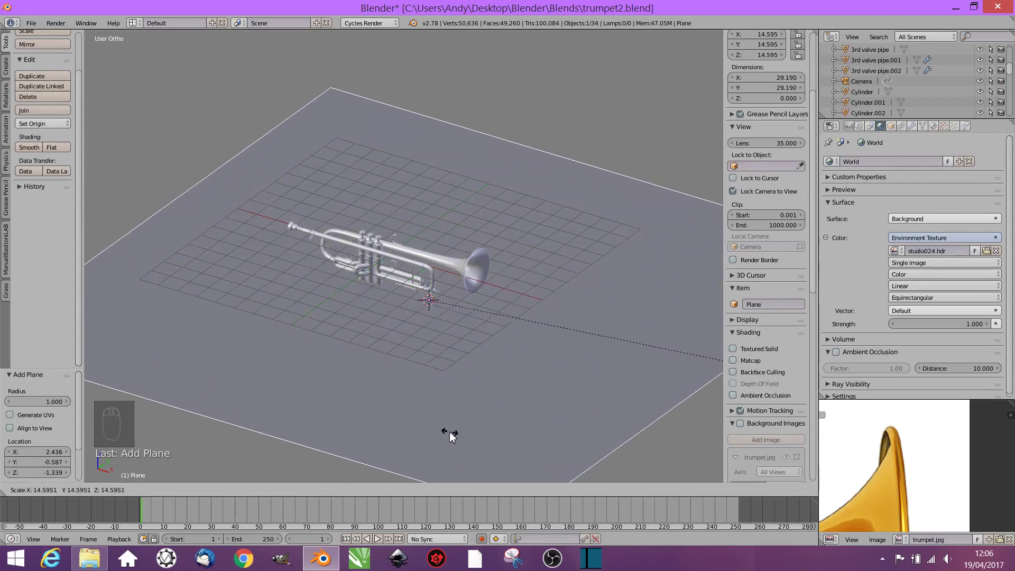
left_click_drag(440, 310, 452, 218)
key("KP_0")
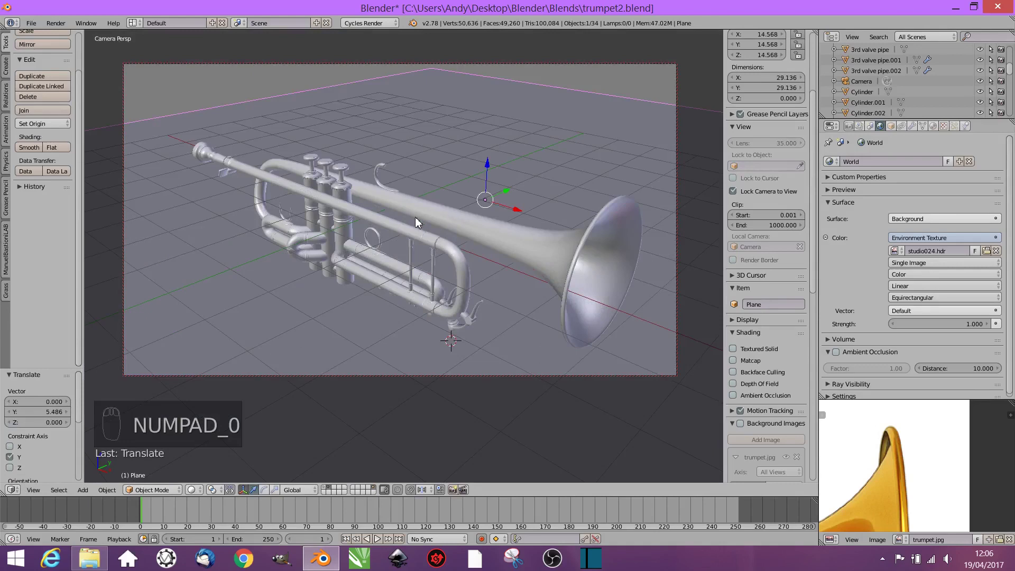
left_click_drag(534, 186, 588, 277)
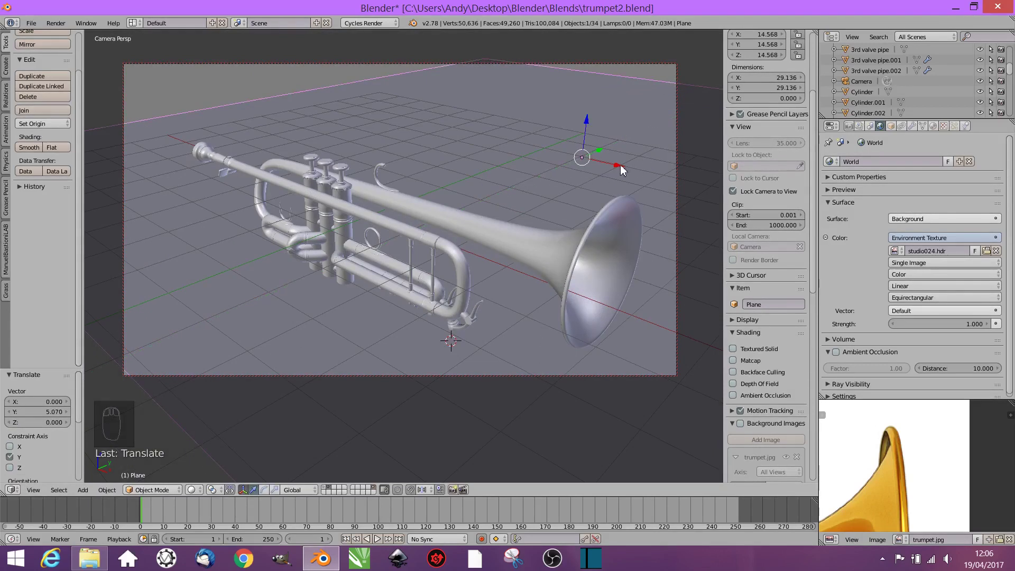
left_click_drag(608, 163, 464, 127)
left_click_drag(447, 122, 441, 127)
left_click_drag(437, 128, 428, 122)
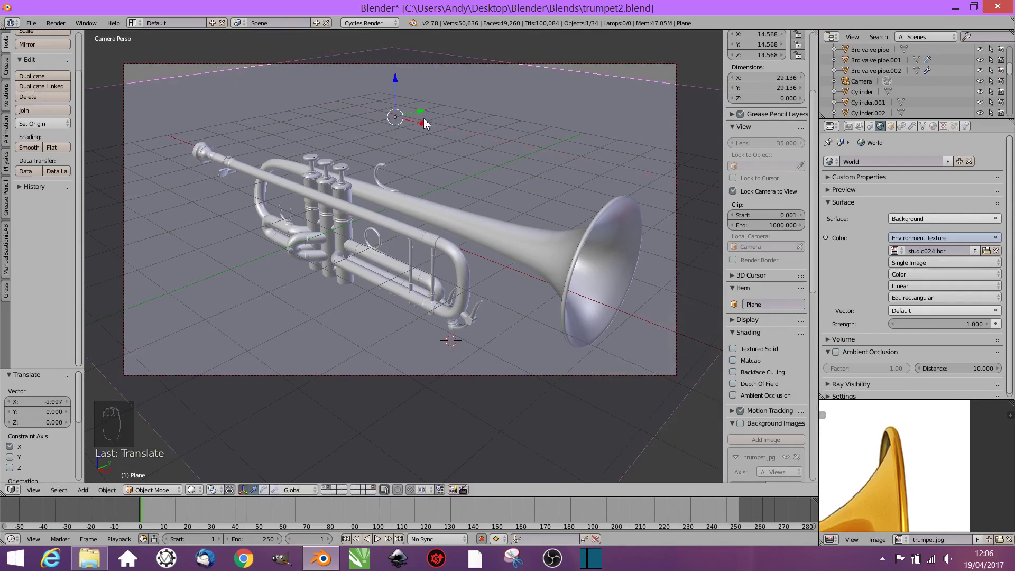
left_click_drag(427, 110, 539, 210)
Step: Enlarge the plane to about 38 units so it fills the frame and centre it behind the trumpet
key("s")
left_click_drag(427, 115, 483, 224)
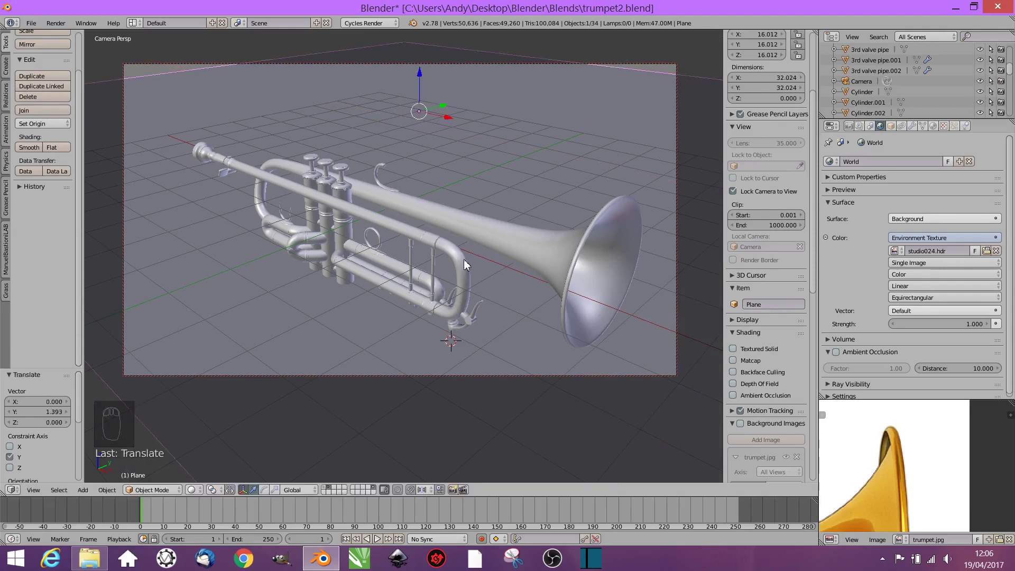
left_click_drag(448, 119, 434, 107)
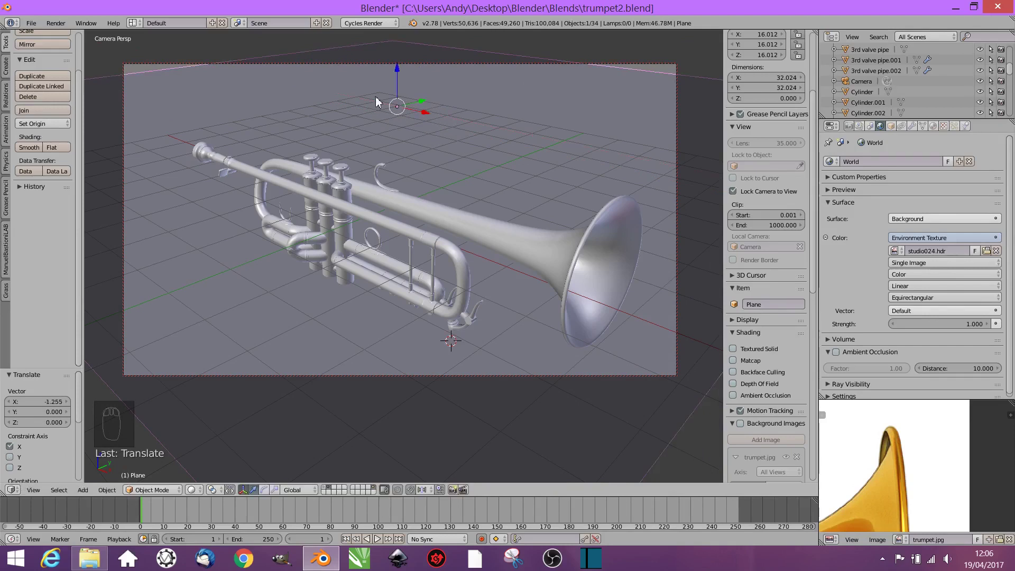
left_click_drag(149, 75, 543, 155)
key("s")
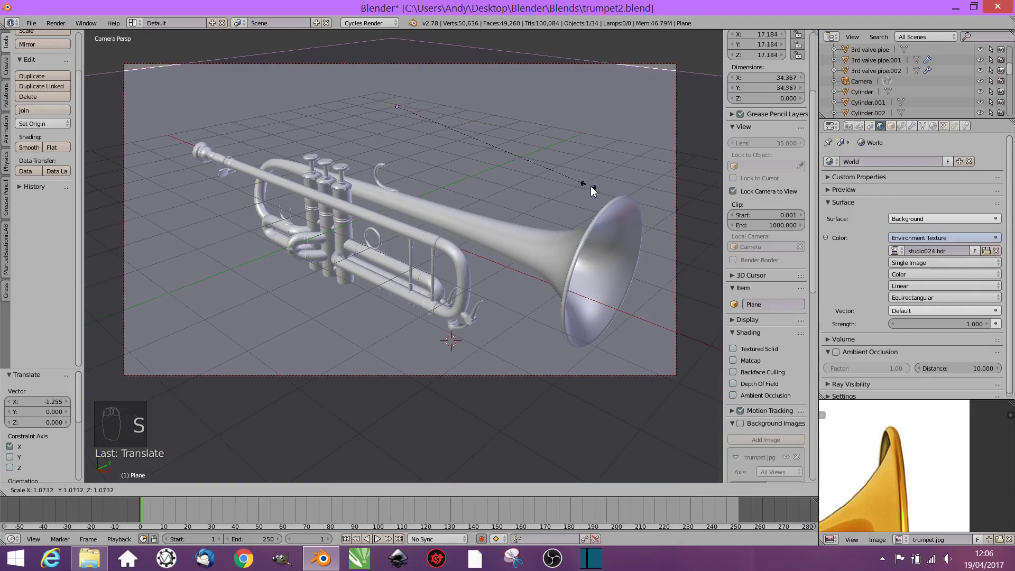
left_click_drag(435, 94, 464, 66)
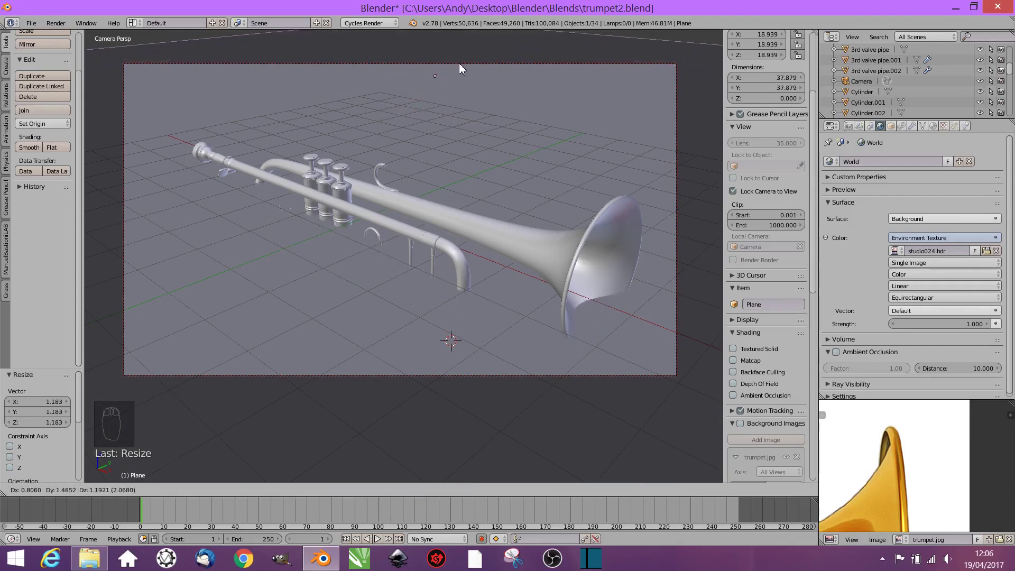
left_click_drag(434, 99, 474, 91)
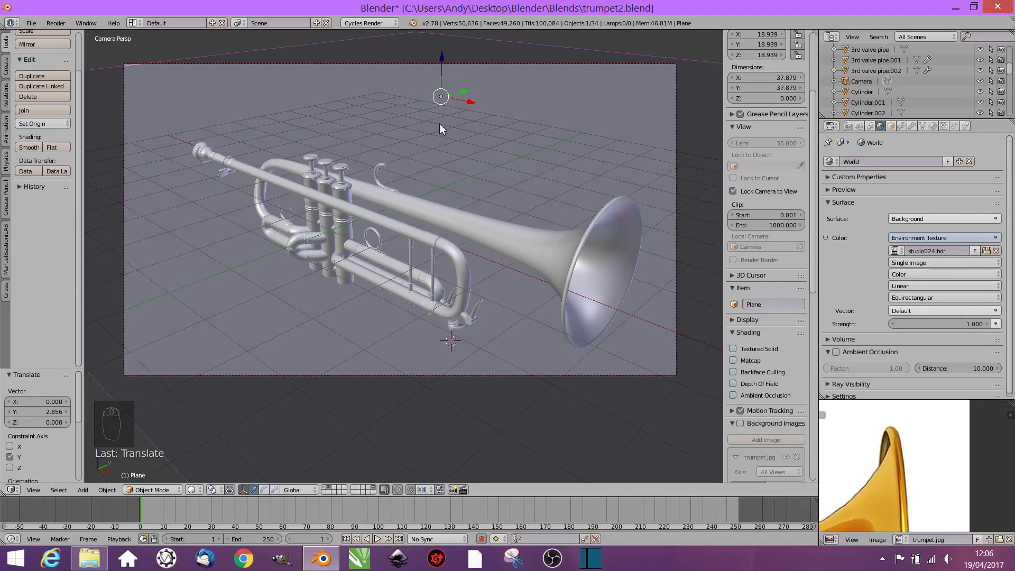
left_click_drag(468, 105, 427, 88)
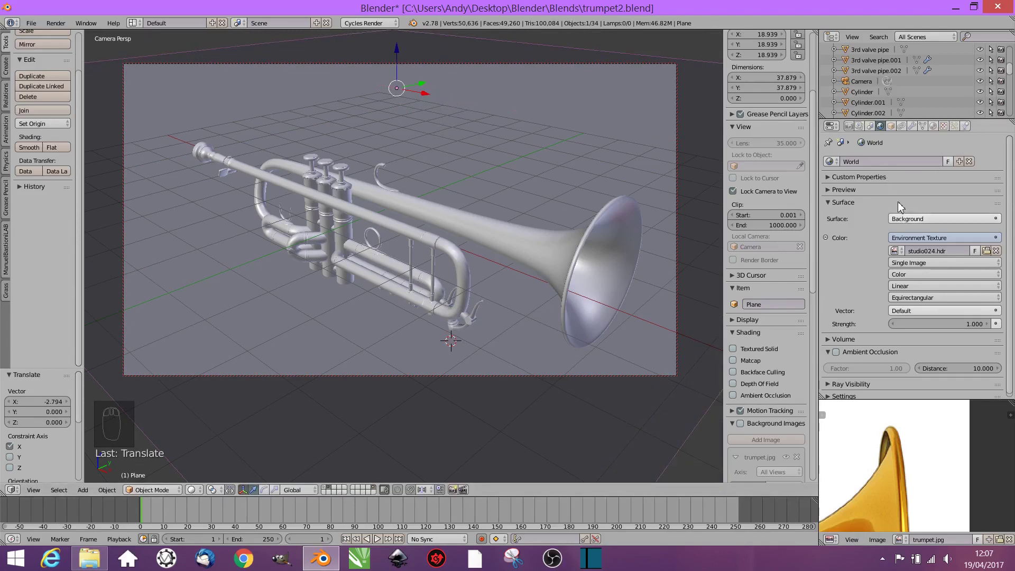
Step: Give the plane's material a dark navy colour, check it in a rendered preview, and return to the front view
left_click_drag(934, 129, 950, 170)
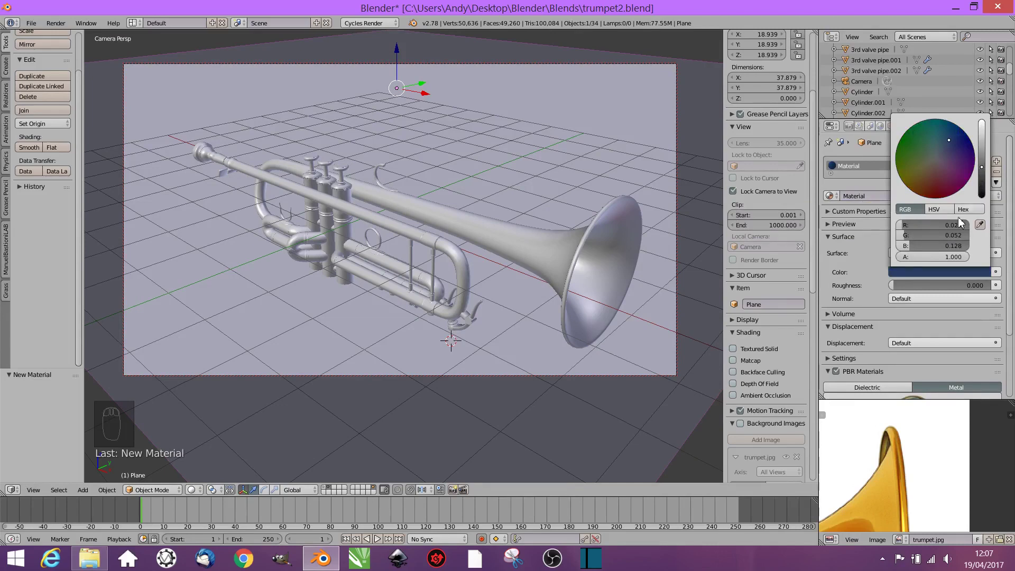
key("shift+z")
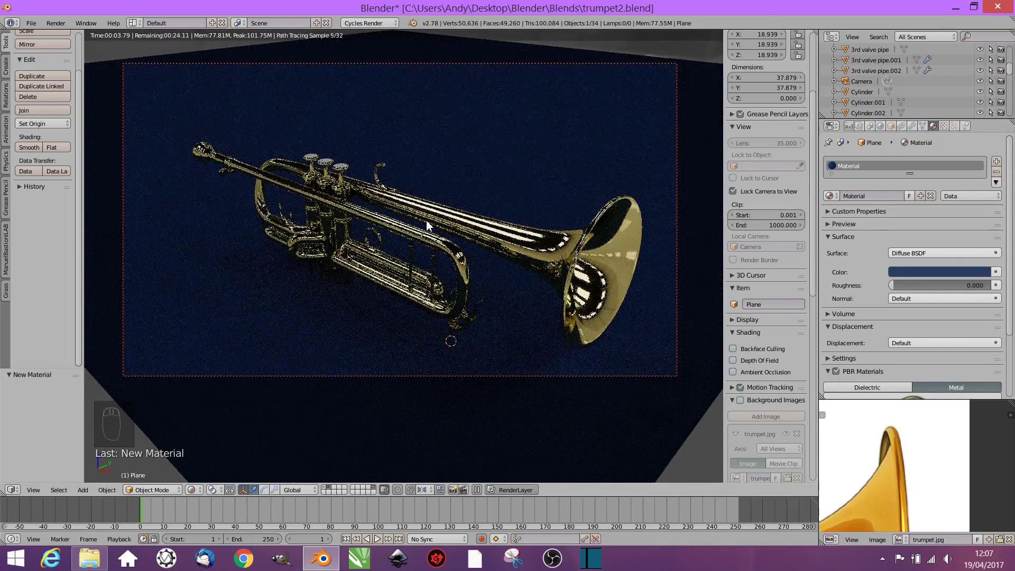
key("shift+z")
key("KP_1")
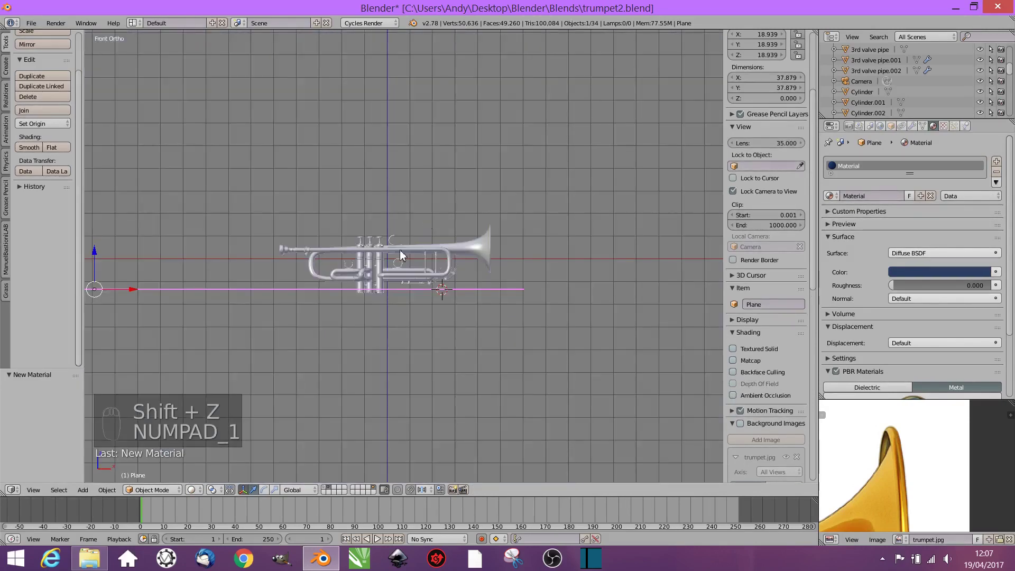
Step: Add an area lamp, move it in front of the trumpet, tilt it and scale it into a large panel
left_click_drag(418, 272, 406, 317)
key("shift+a")
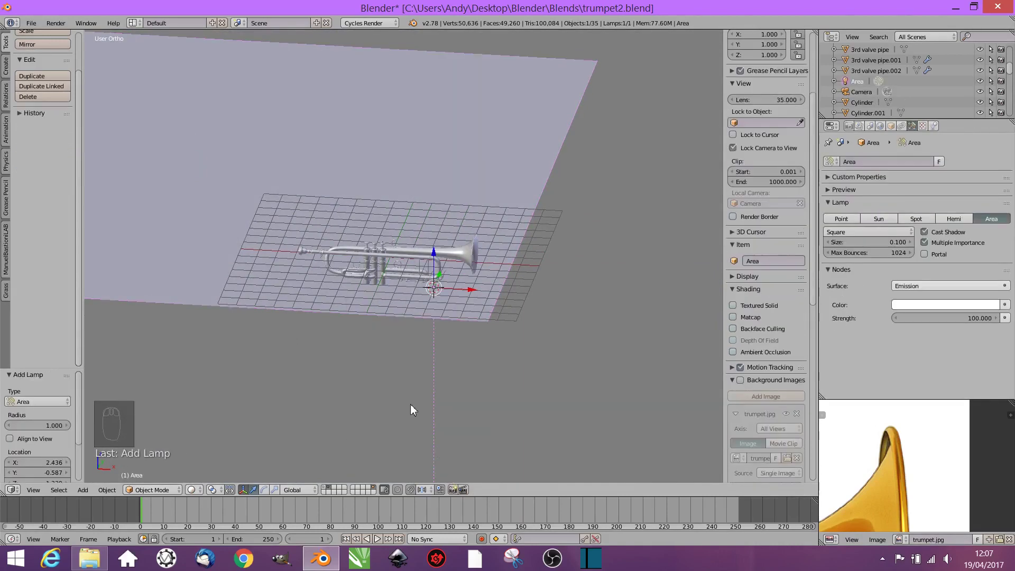
left_click_drag(509, 358, 421, 309)
left_click_drag(421, 310, 379, 417)
key("r")
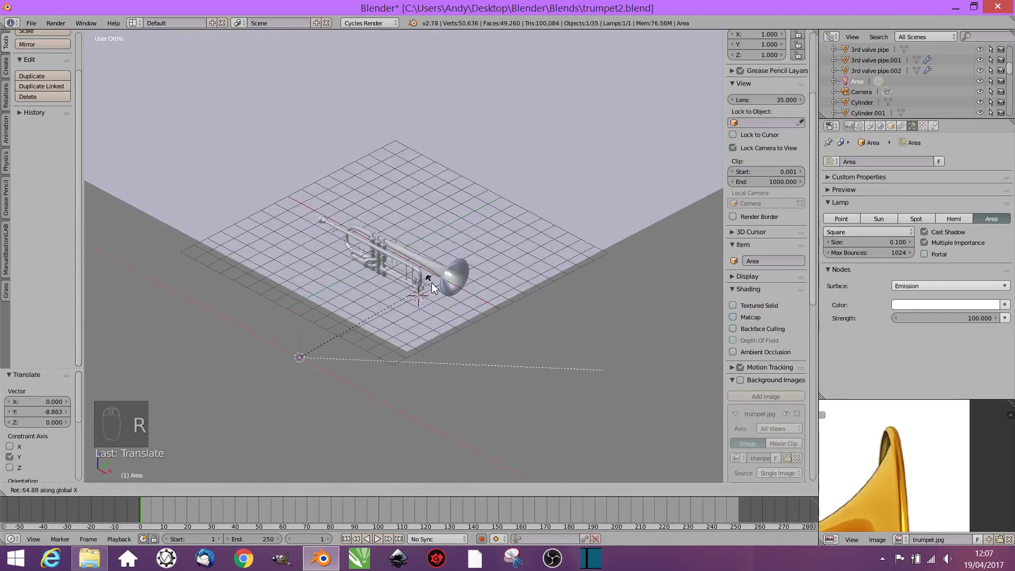
key("s")
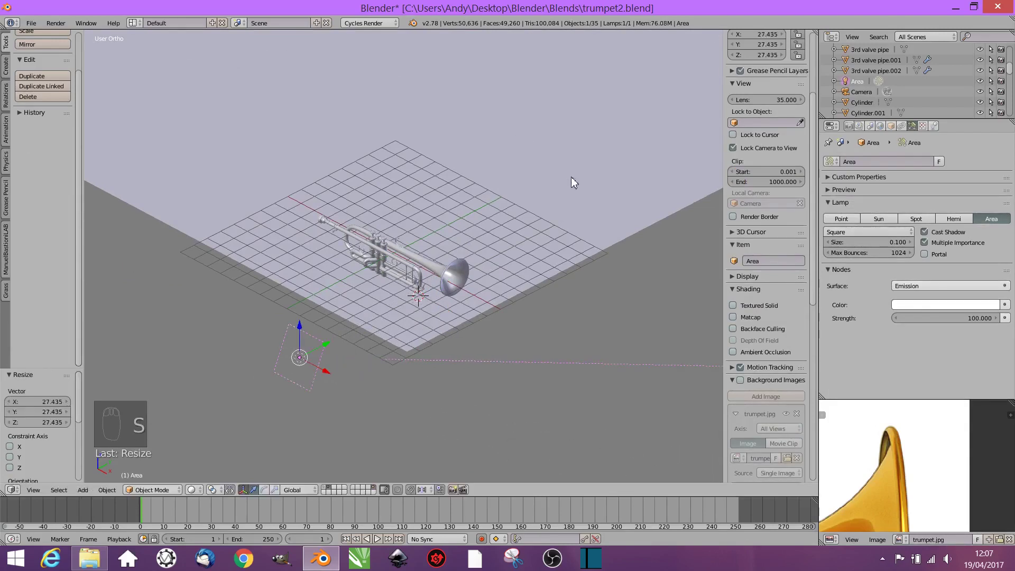
left_click_drag(297, 262, 325, 251)
left_click_drag(317, 262, 289, 279)
Step: Raise the lamp higher above the trumpet from the side view and check it through the camera
key("KP_3")
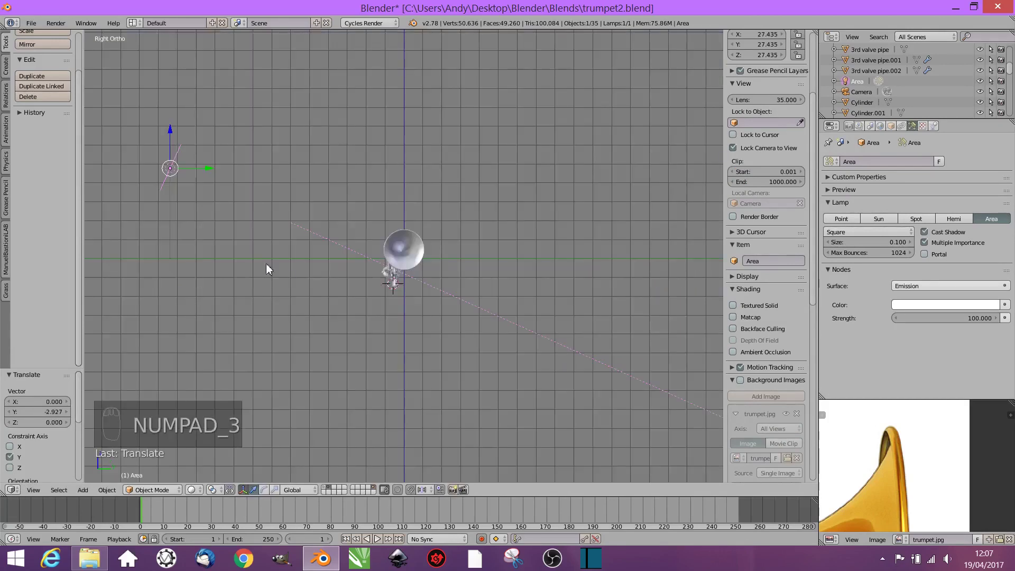
left_click_drag(179, 115, 180, 114)
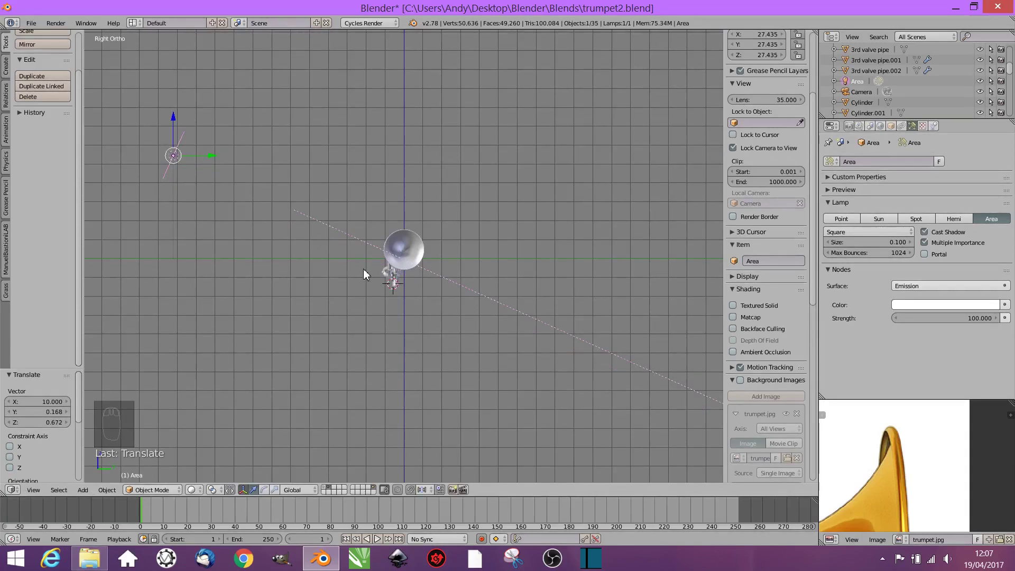
key("KP_0")
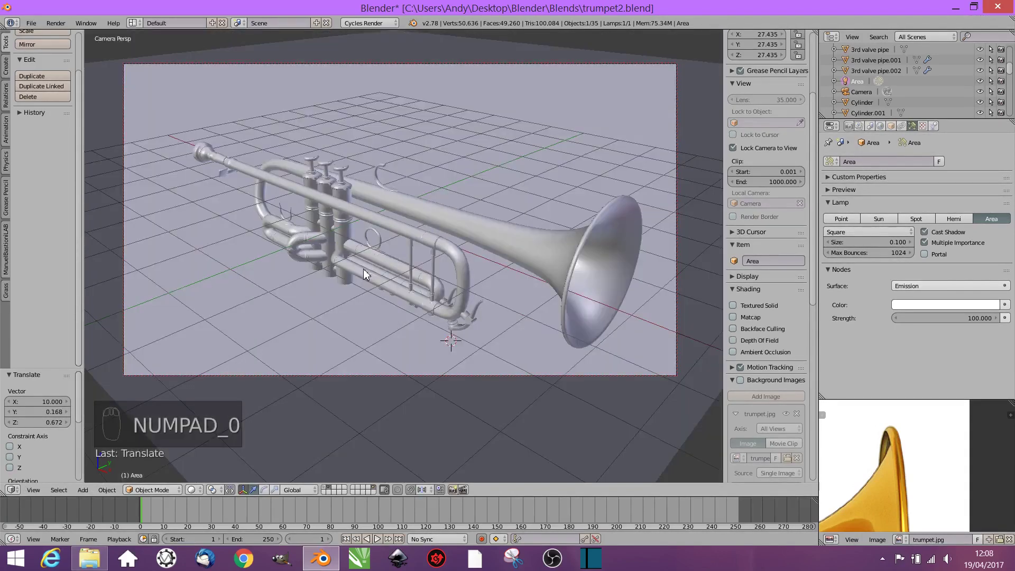
Step: Set the area lamp strength to 3000 and the world HDRI strength to 3, then preview rendered
key("shift+z")
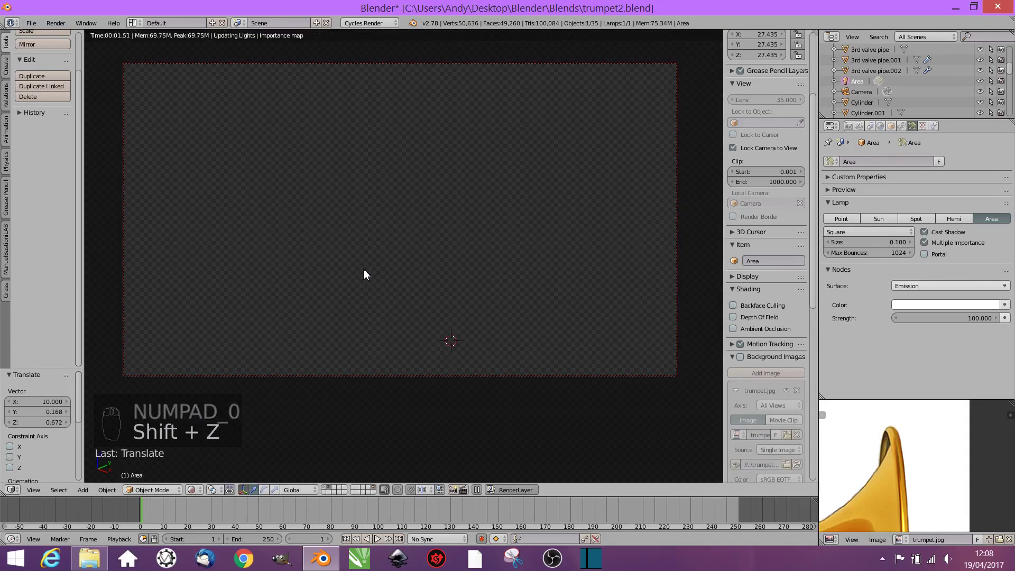
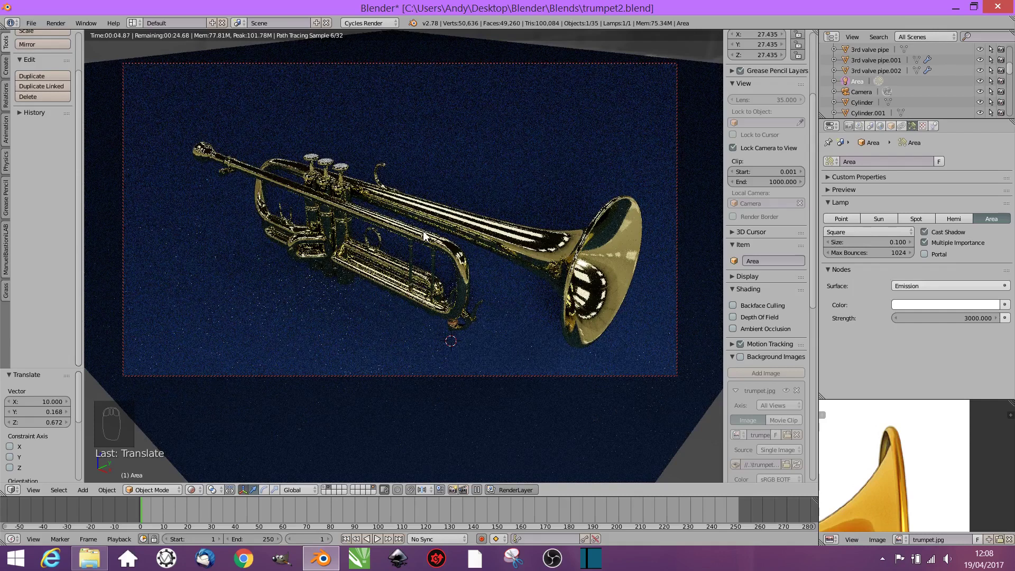
key("shift+z")
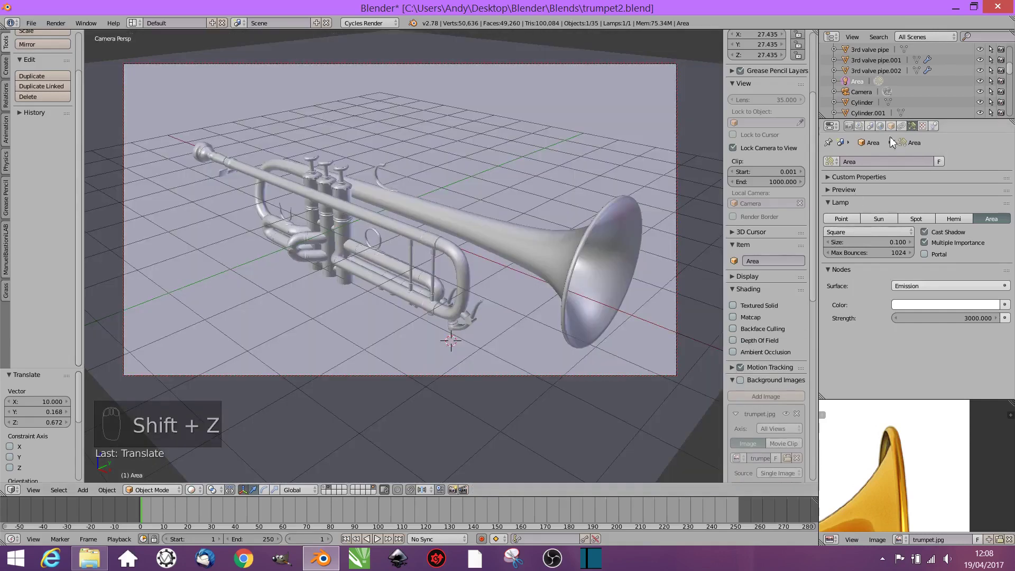
middle_click(884, 133)
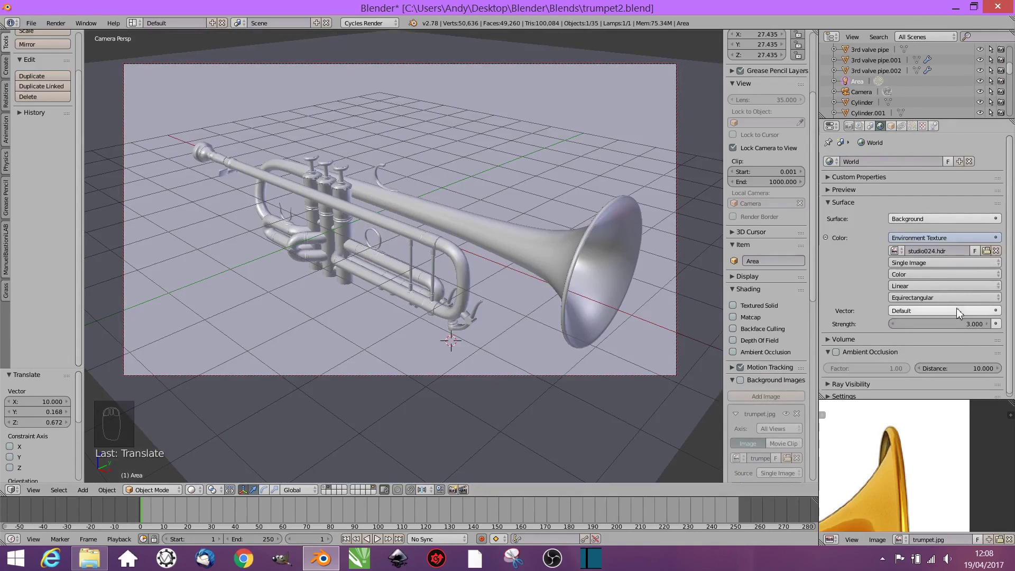
key("shift+z")
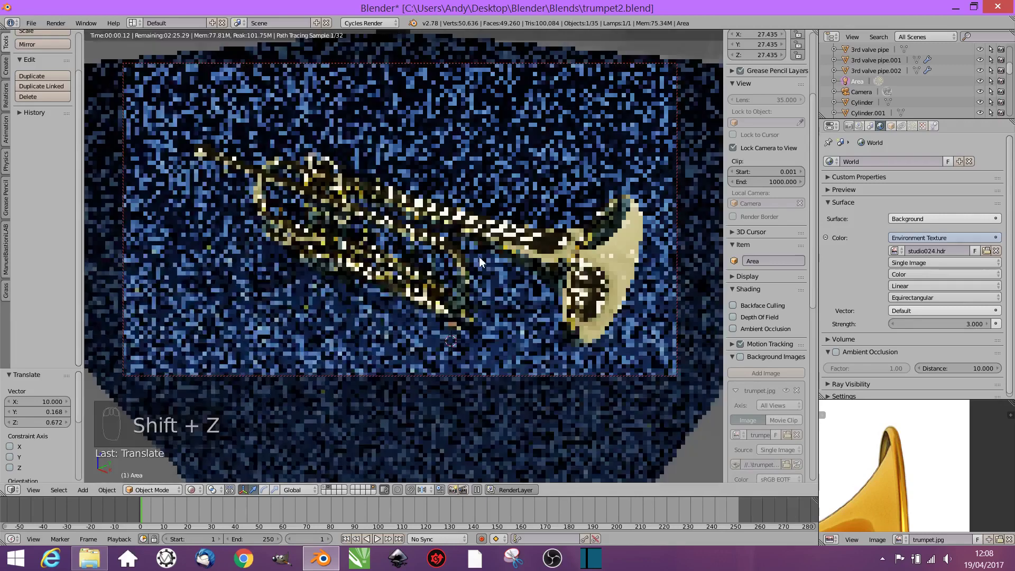
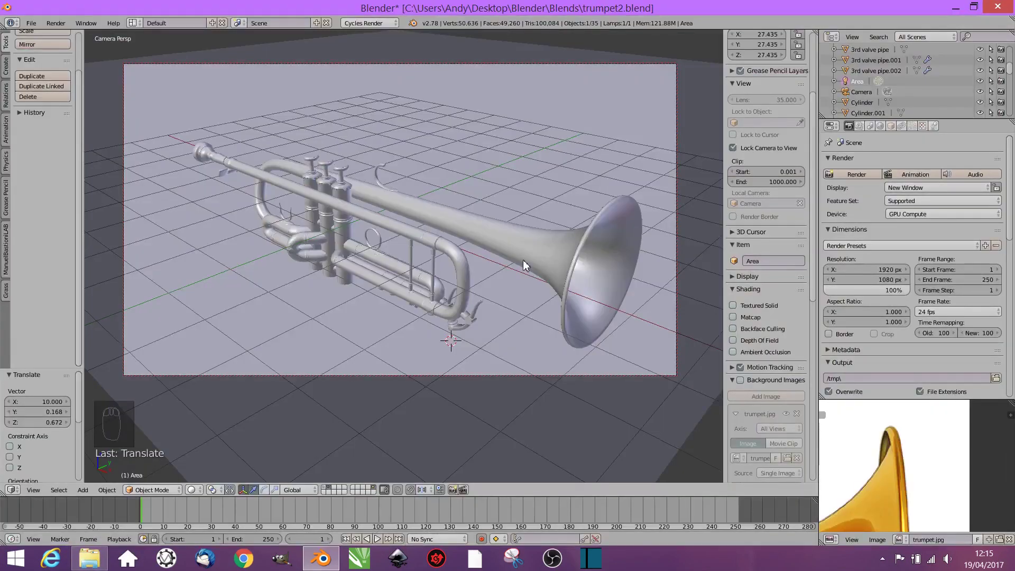
Step: Reposition the first area lamp above the trumpet from the front view
key("KP_1")
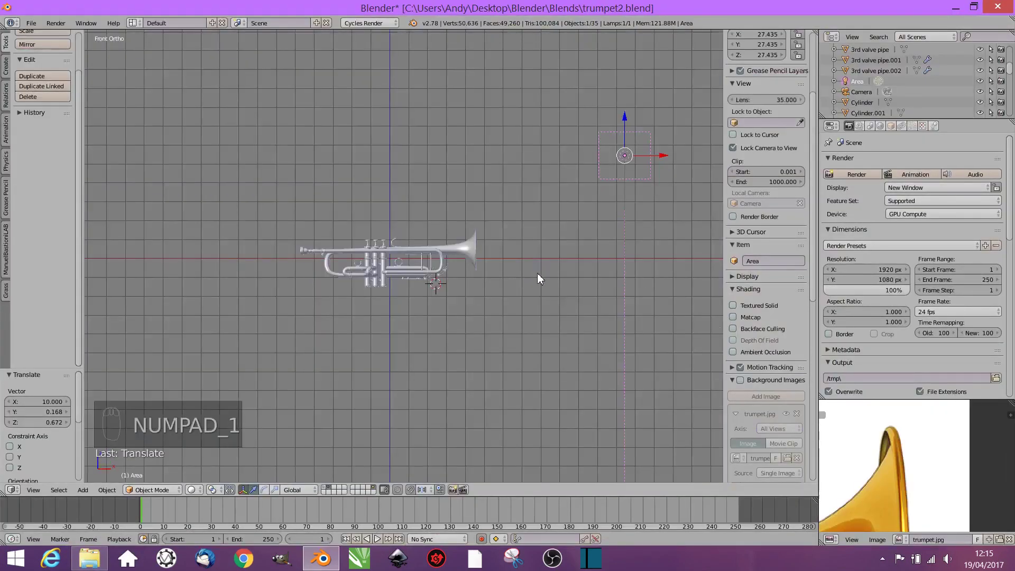
left_click(600, 153)
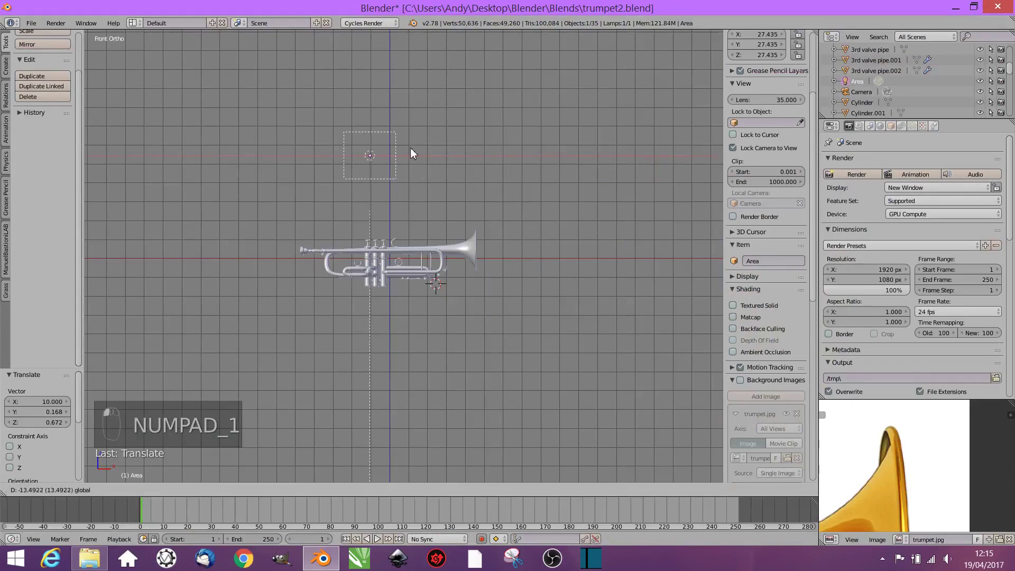
left_click(413, 153)
left_click_drag(506, 250, 373, 308)
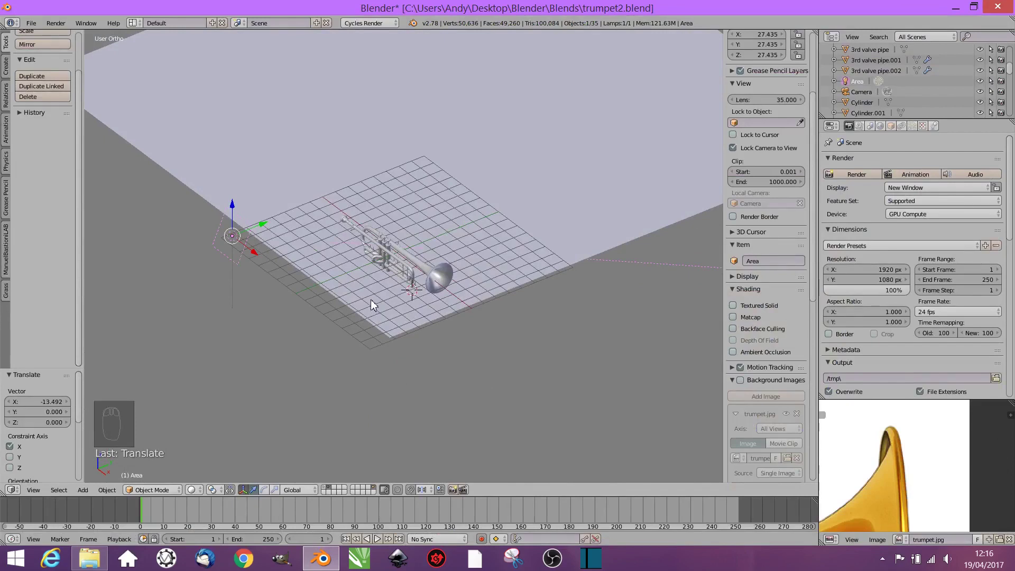
Step: Duplicate the lamp as Area.001 and move and turn it to the other side of the trumpet
key("shift+d")
left_click_drag(268, 259, 549, 408)
key("r")
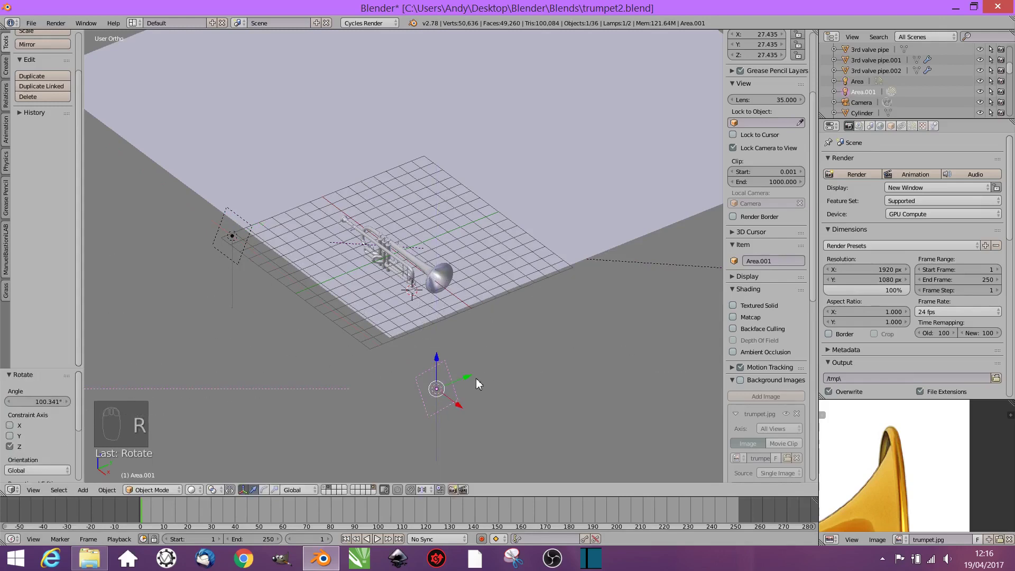
left_click_drag(484, 364, 572, 368)
left_click_drag(619, 367, 591, 207)
left_click_drag(672, 212, 600, 205)
Step: Tilt and swing the second lamp toward the trumpet, then preview the lighting through the camera
key("KP_3")
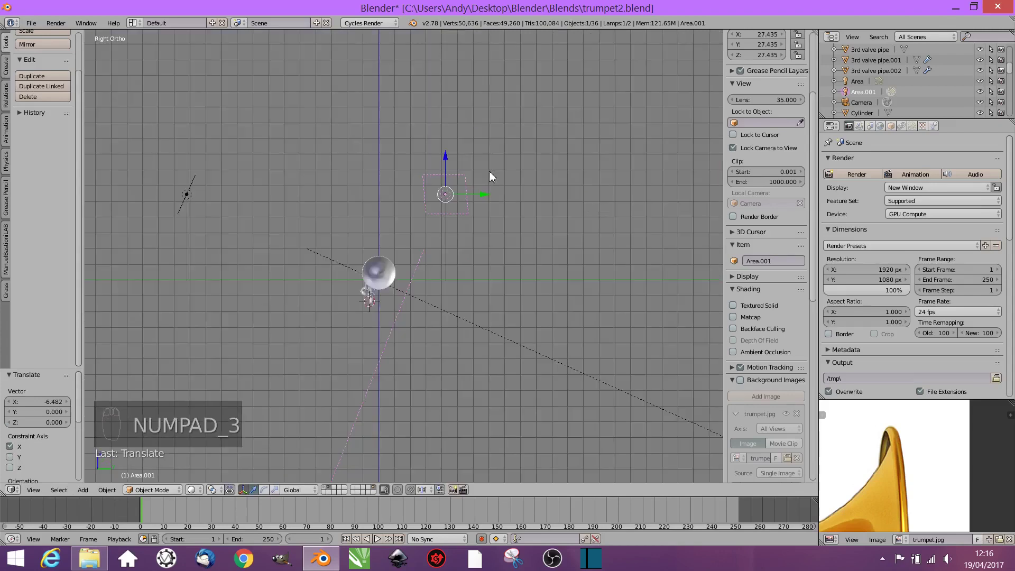
key("r")
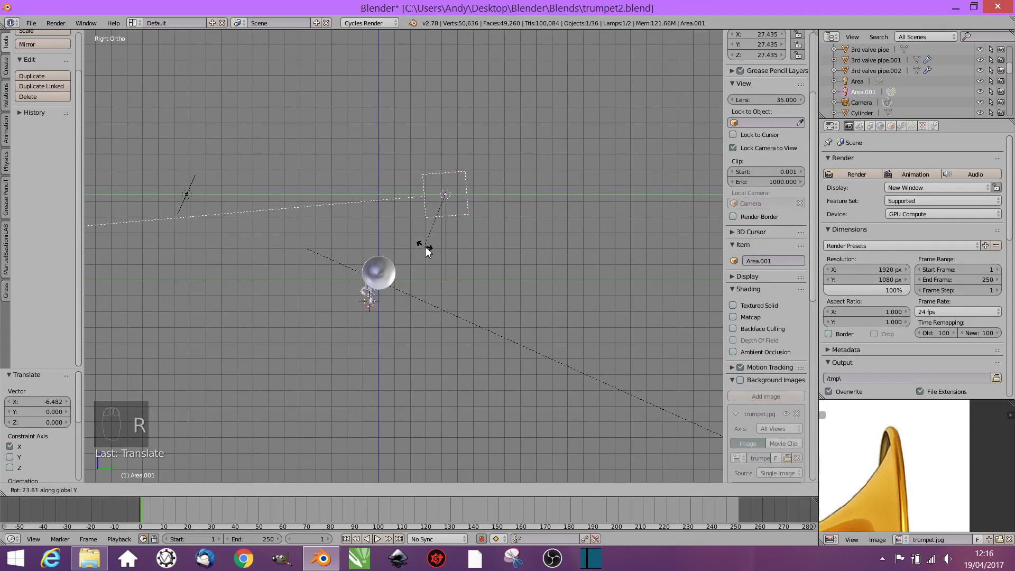
left_click_drag(450, 167, 420, 323)
left_click_drag(421, 323, 491, 328)
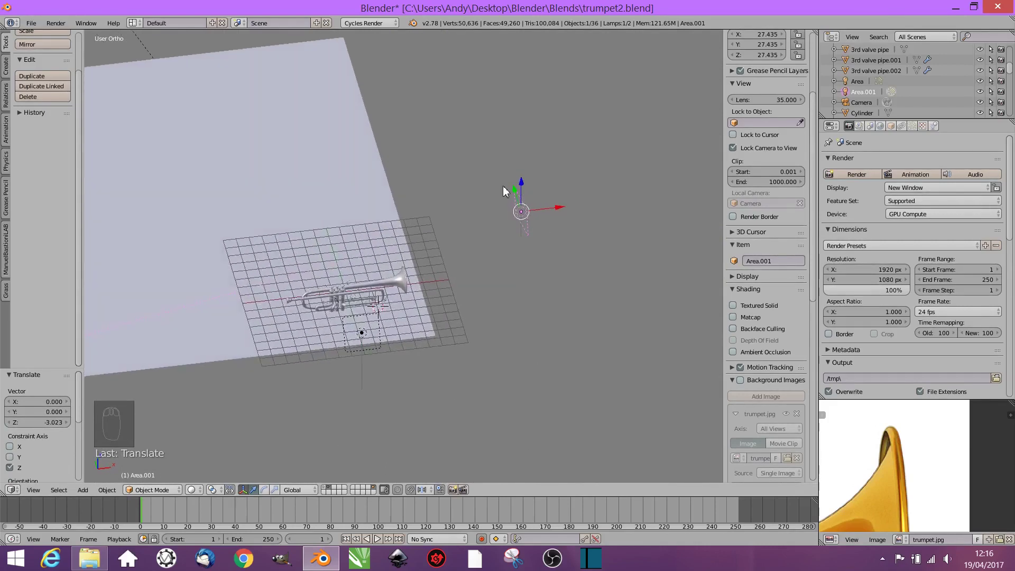
key("r")
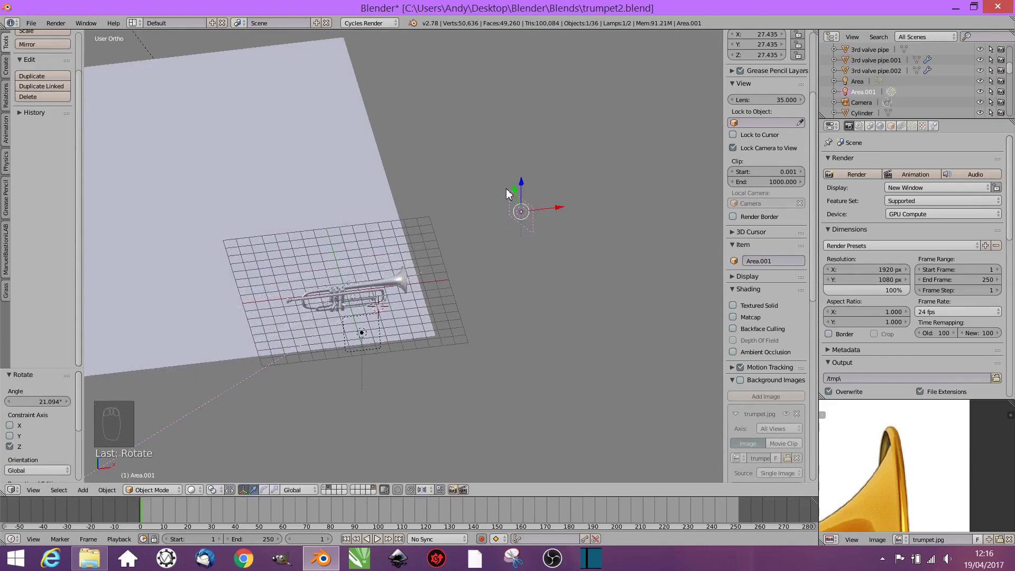
left_click_drag(511, 180, 483, 293)
key("r")
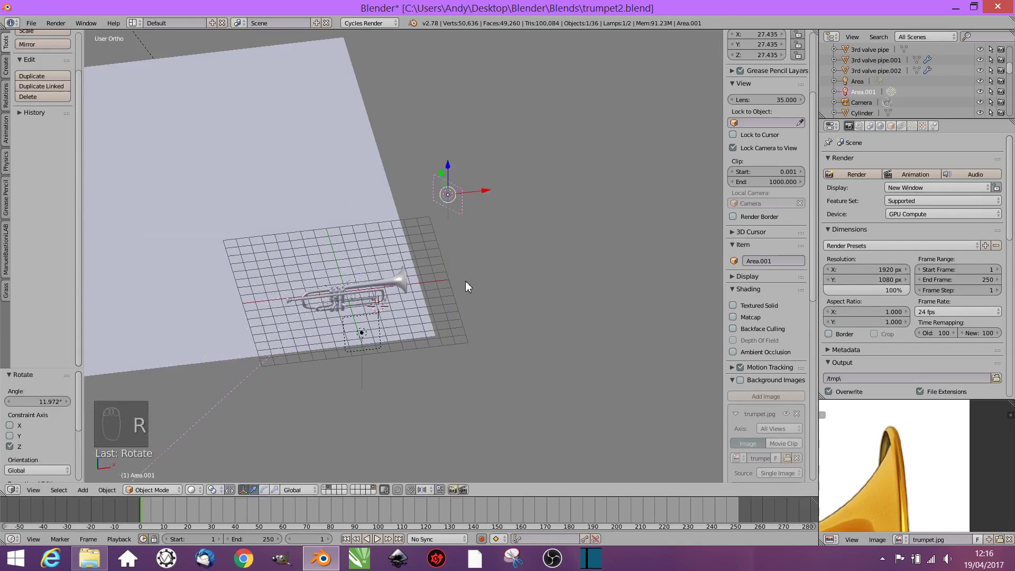
left_click_drag(469, 324, 458, 356)
left_click_drag(450, 262, 414, 316)
left_click_drag(439, 214, 412, 317)
key("KP_0")
key("shift+z")
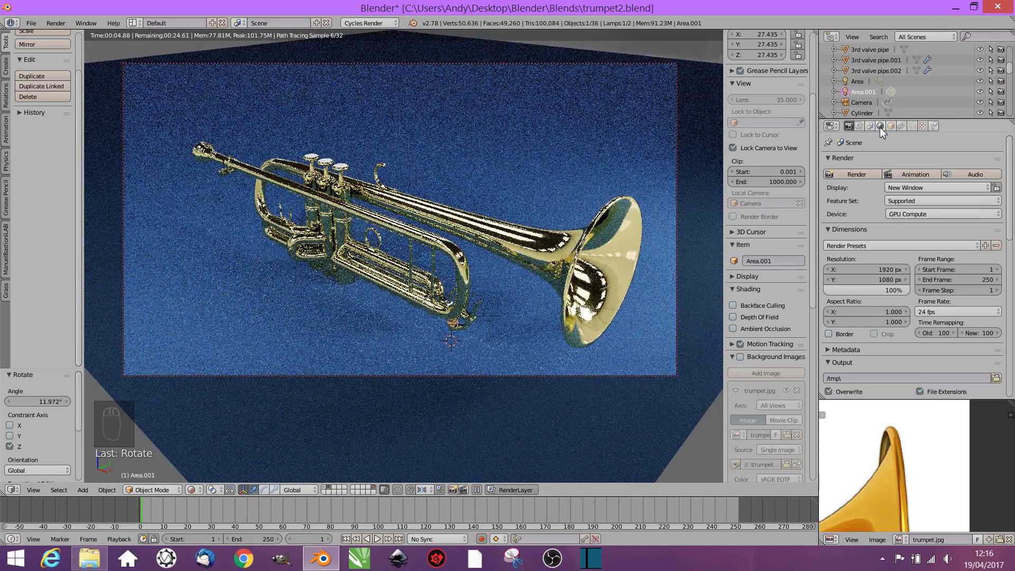
Step: Bring the world HDRI strength back to 1.0 and return to the solid front view
left_click_drag(882, 132, 965, 328)
left_click_drag(970, 331, 970, 329)
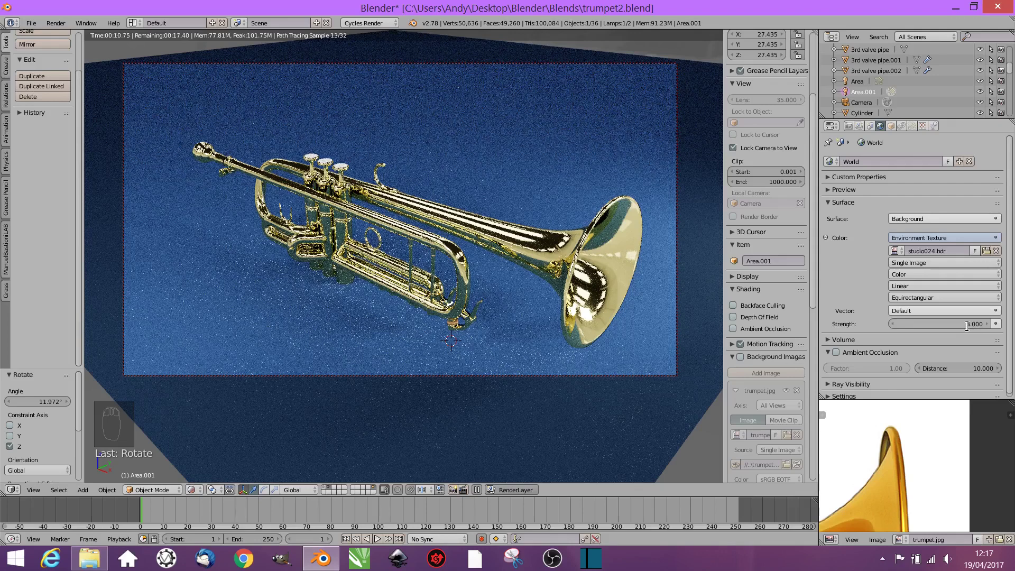
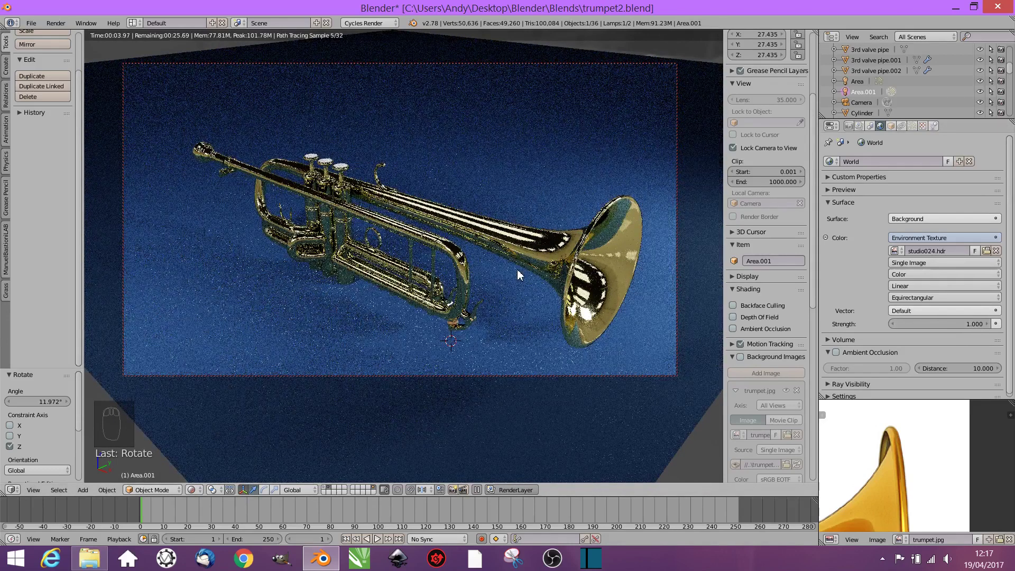
key("shift+z")
key("KP_1")
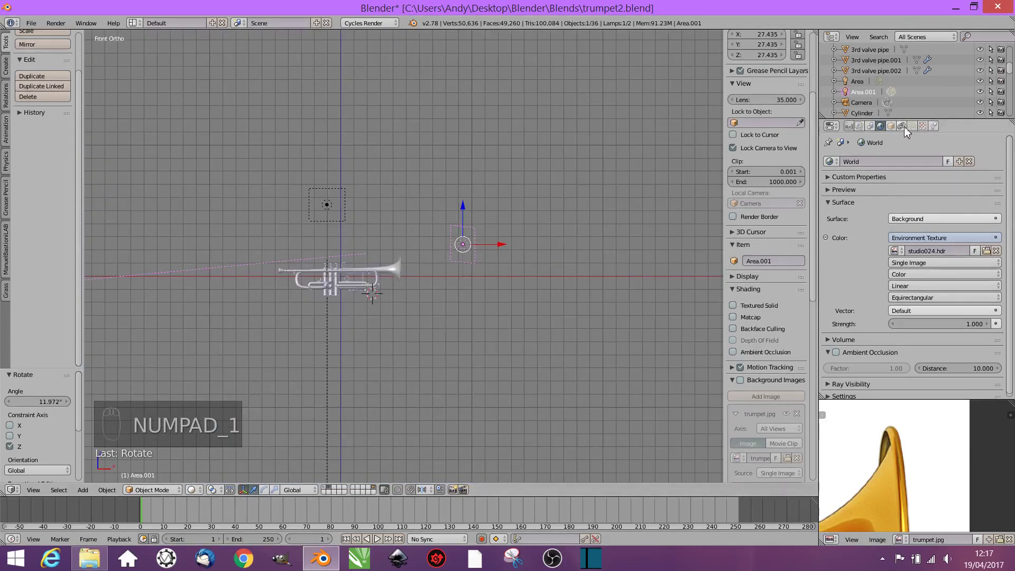
Step: Tint Area.001 pale blue and add a third area lamp moved up above the trumpet
left_click_drag(913, 130, 951, 190)
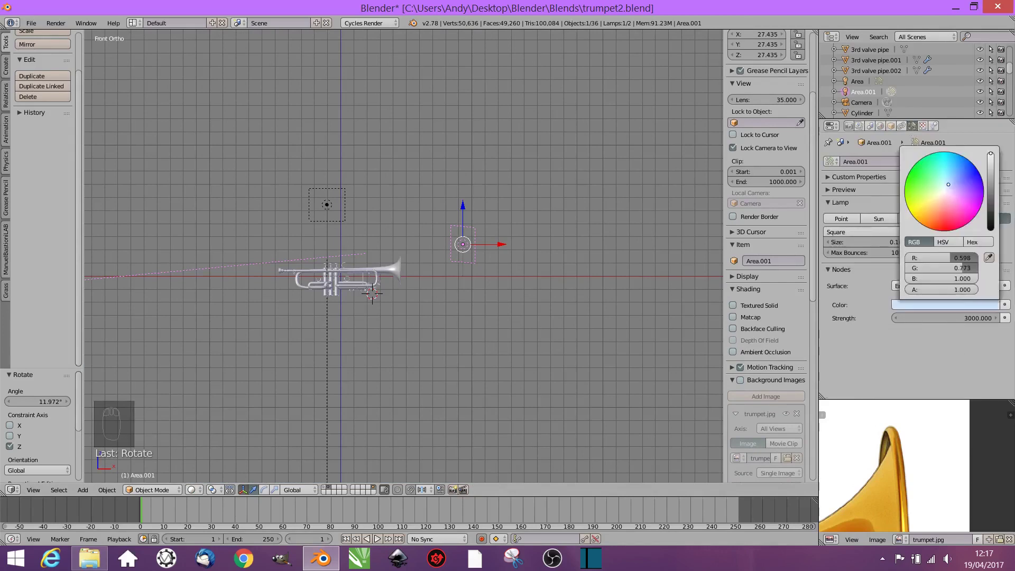
left_click_drag(337, 198, 941, 203)
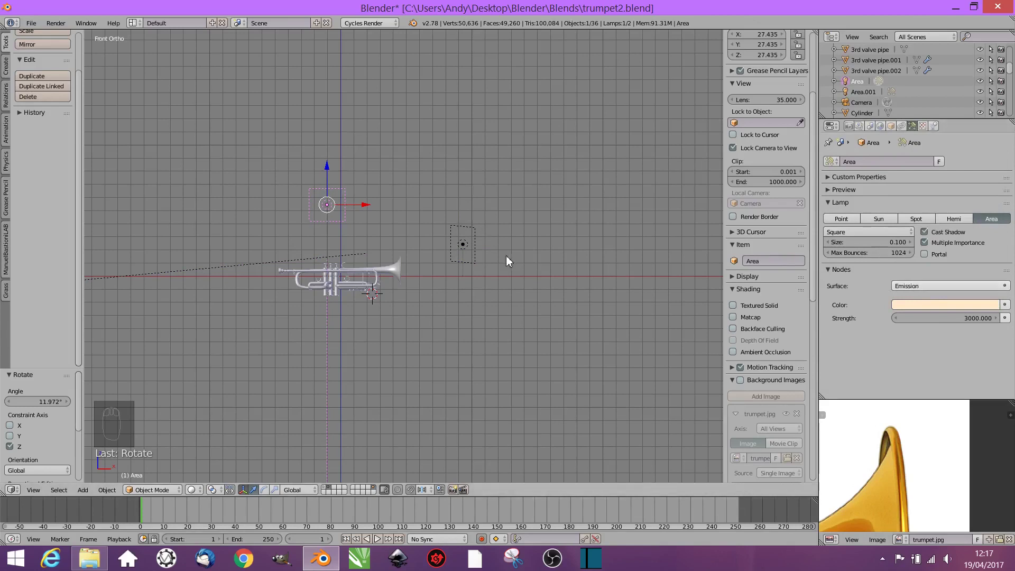
key("shift+a")
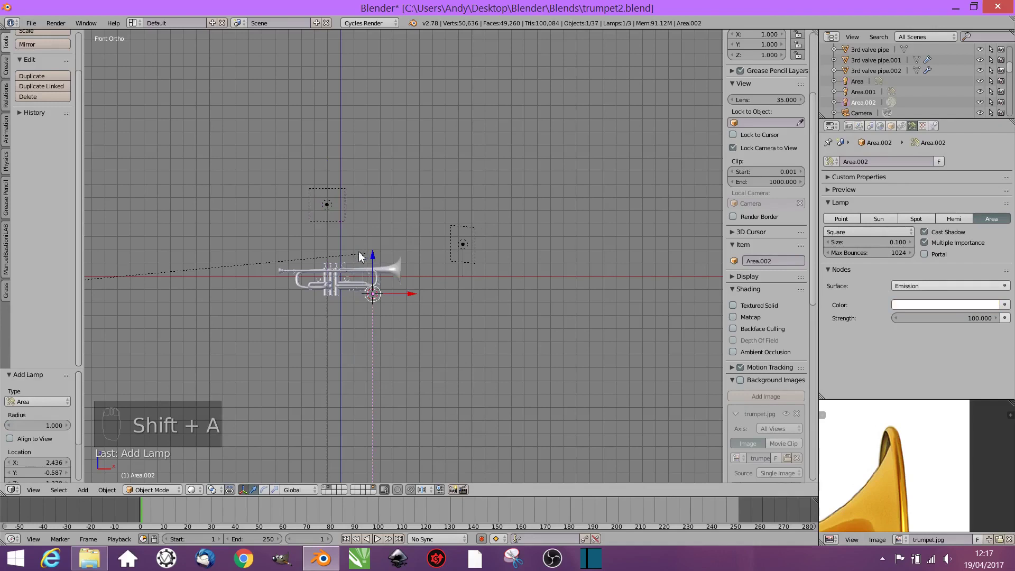
left_click_drag(376, 257, 419, 200)
left_click_drag(411, 211, 425, 304)
Step: Scale Area.002 into a long strip along X and check it through the scene camera
key("s")
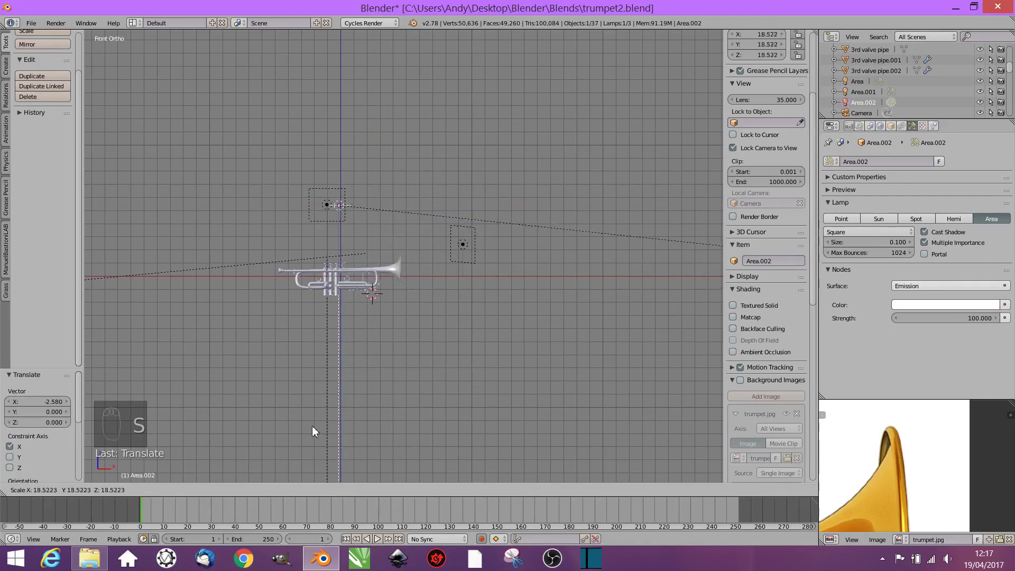
left_click_drag(485, 405, 357, 321)
key("s")
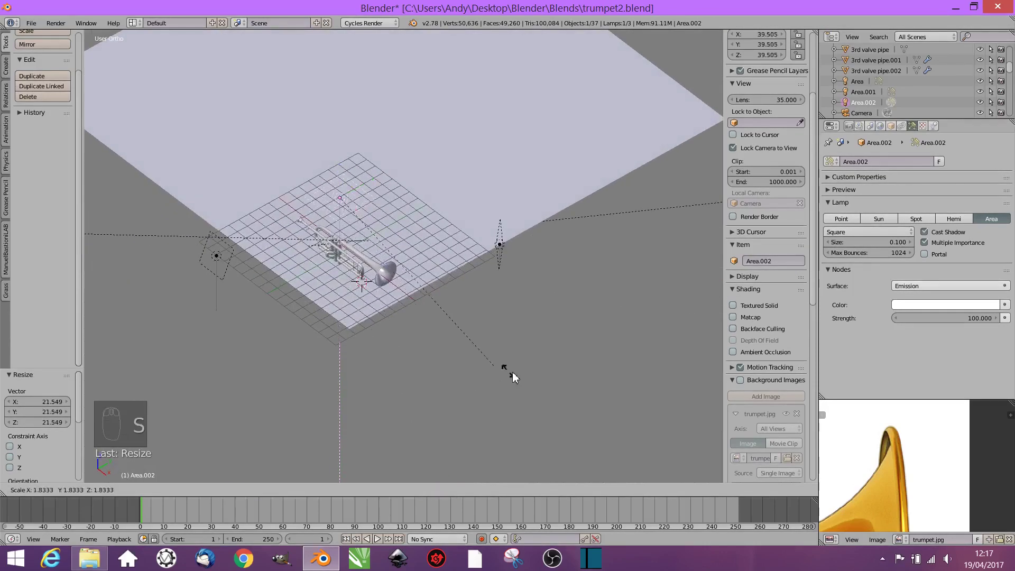
key("s")
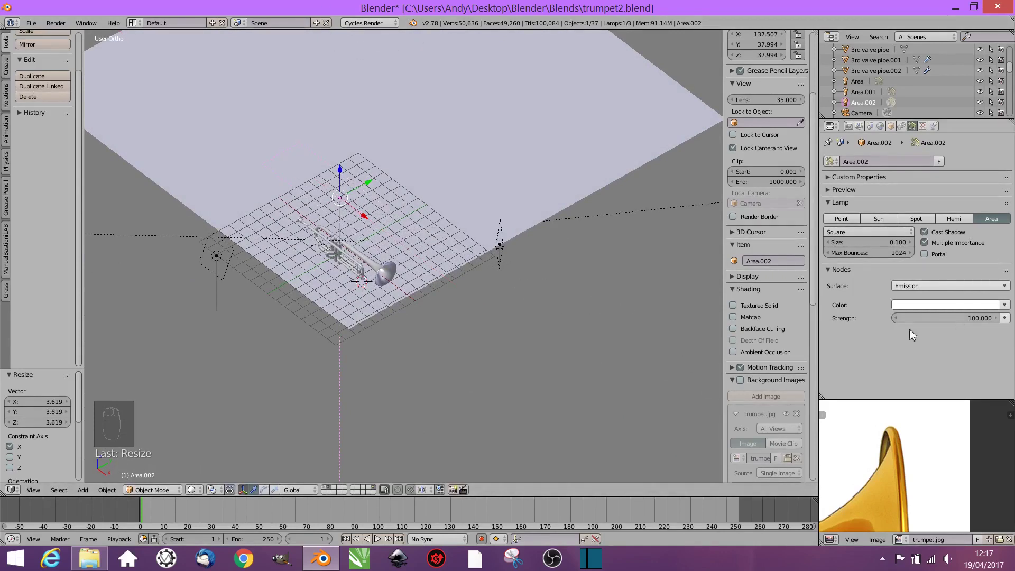
key("KP_0")
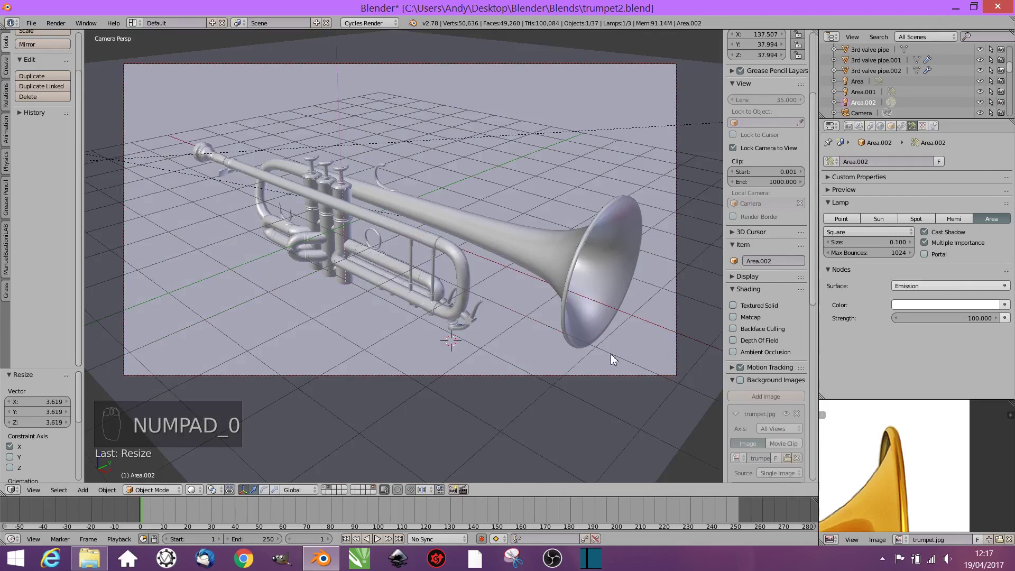
Step: Raise Area.002's emission strength from 100 to 1000 with a rendered check of the lighting
key("shift+z")
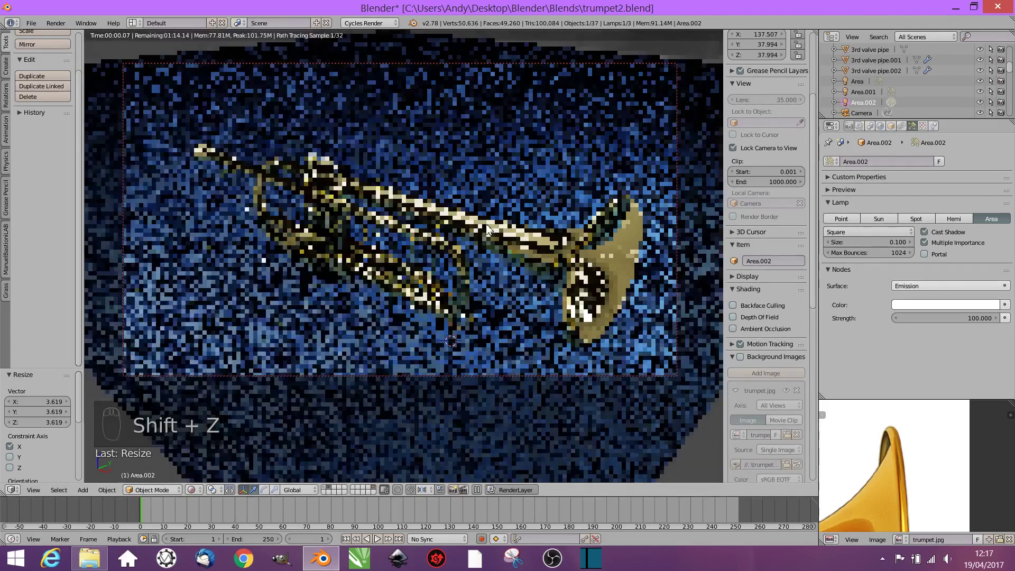
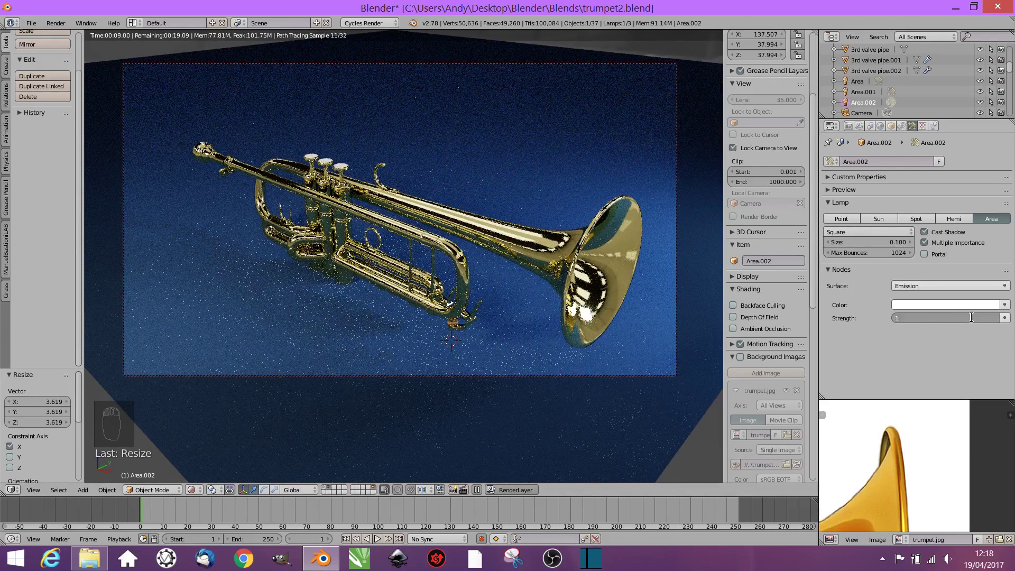
key("KP_0")
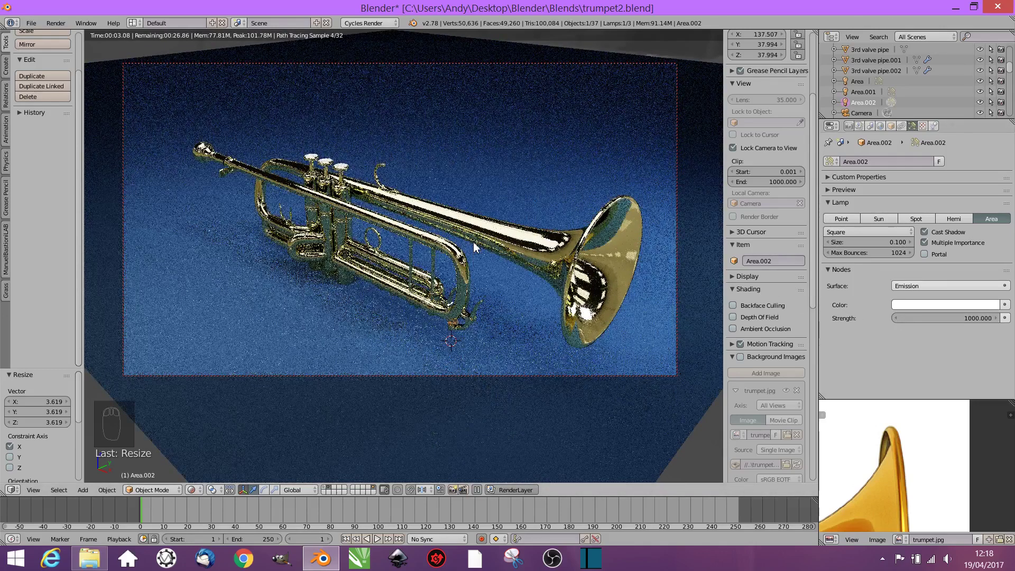
key("shift+z")
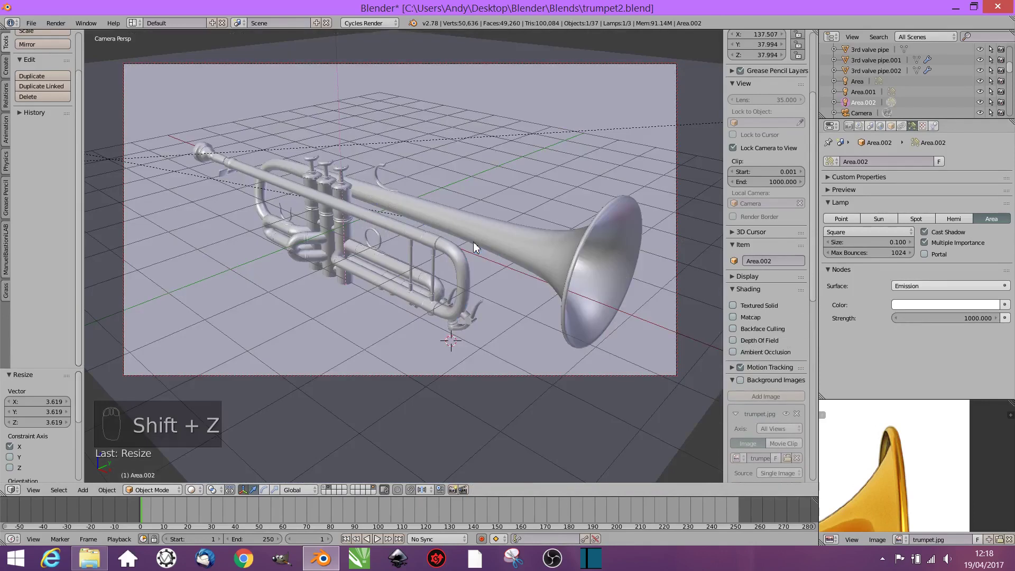
Step: Move Area.002 over and forward above the trumpet from front and side views, tilting it about 17 degrees
key("KP_1")
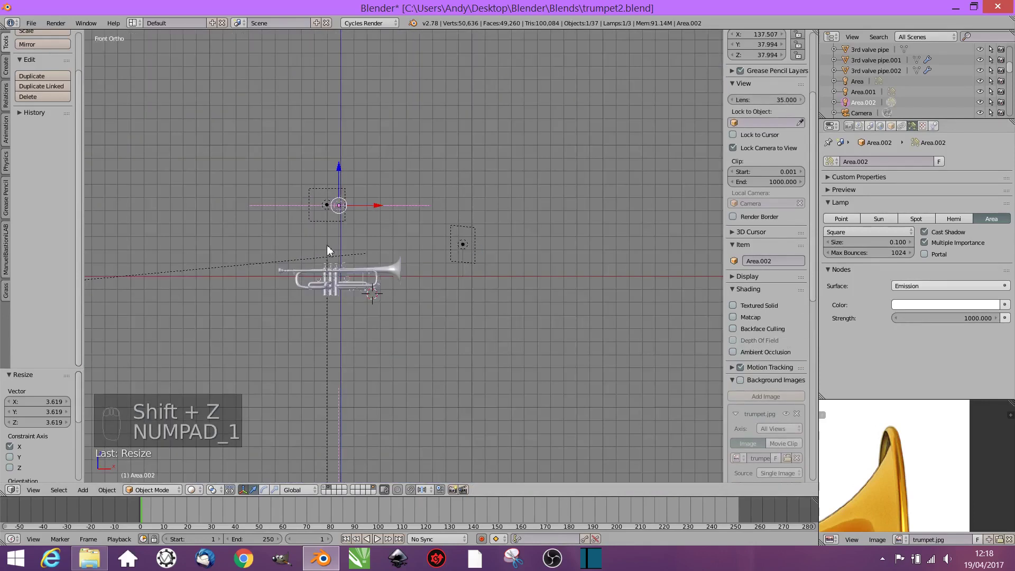
left_click_drag(338, 240, 326, 306)
middle_click(306, 318)
key("KP_3")
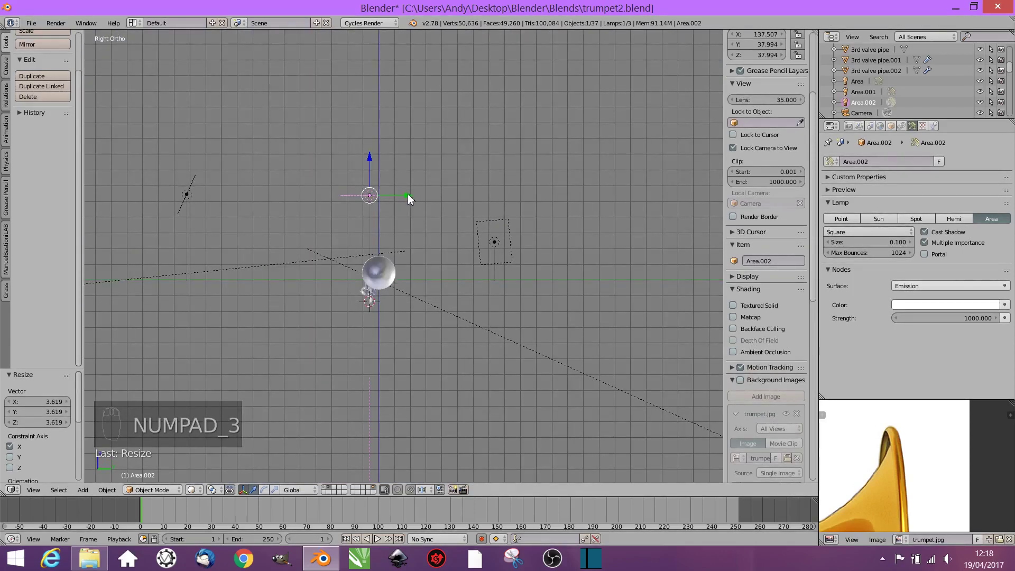
left_click_drag(414, 201, 460, 261)
left_click_drag(419, 200, 450, 379)
key("r")
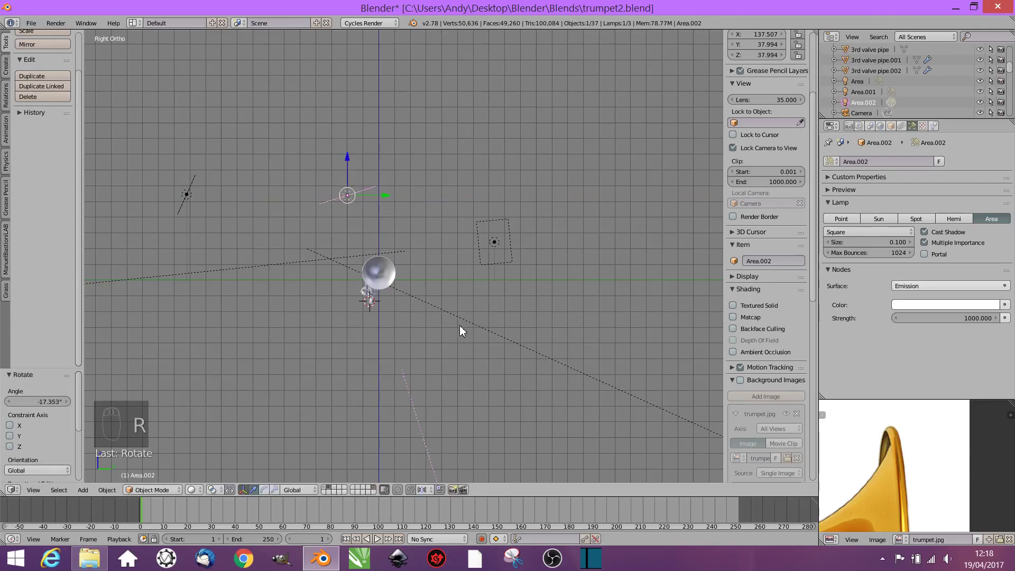
Step: Check the adjusted lighting through the scene camera in a rendered preview
key("KP_0")
key("shift+z")
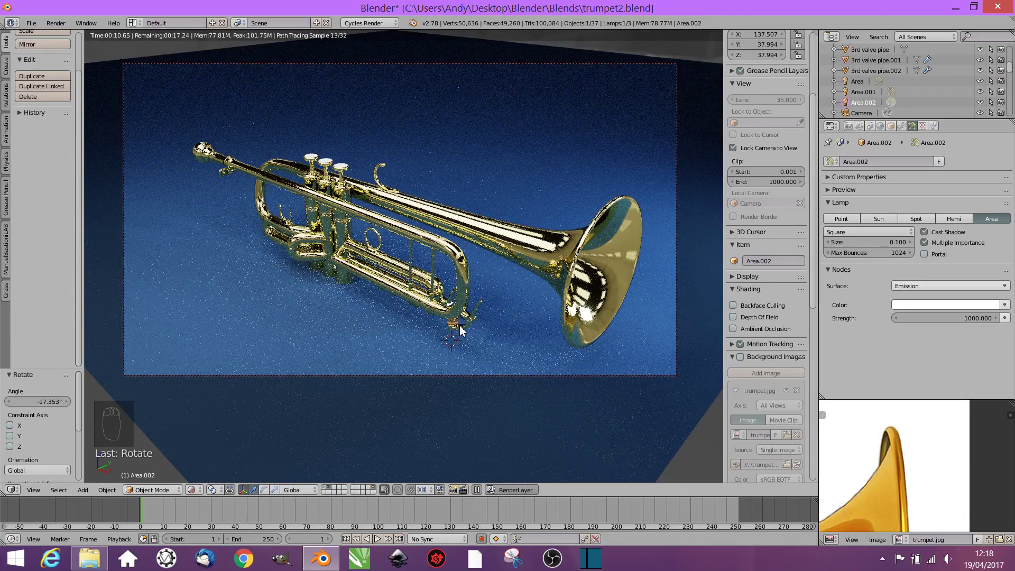
Step: Back in solid shading, bring the camera view in closer on the trumpet valves
key("shift+z")
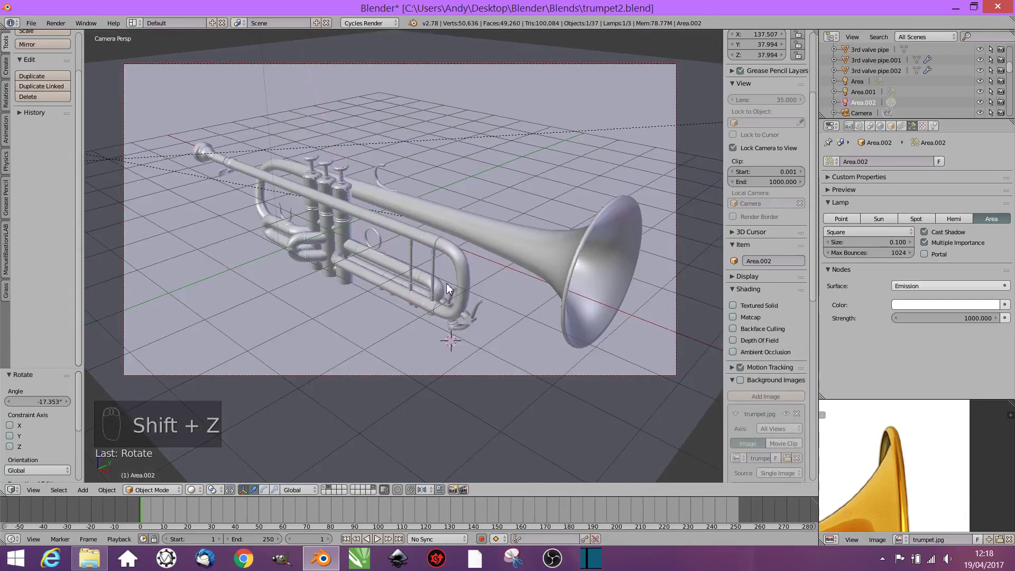
left_click_drag(415, 297, 483, 288)
left_click_drag(434, 297, 543, 274)
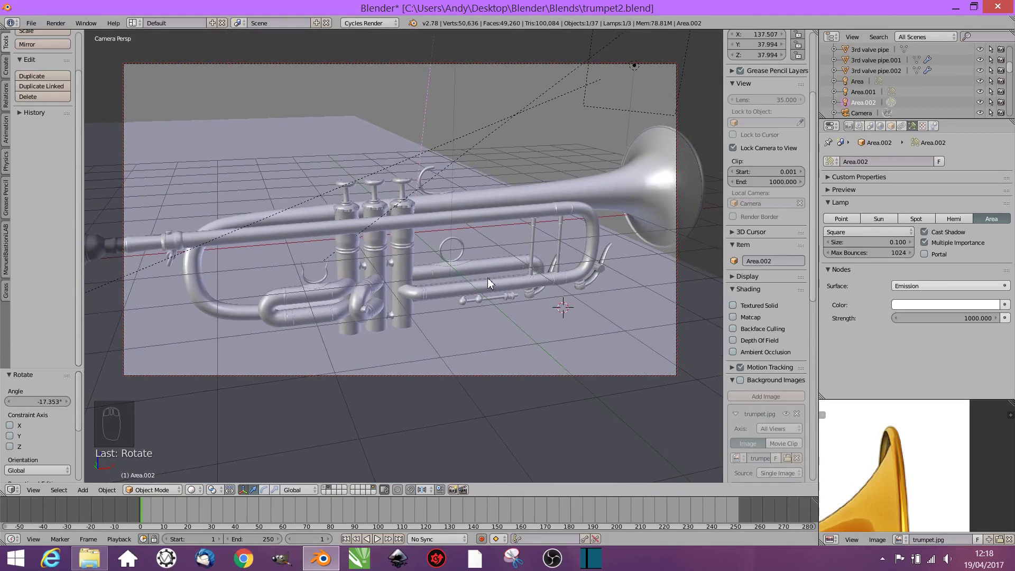
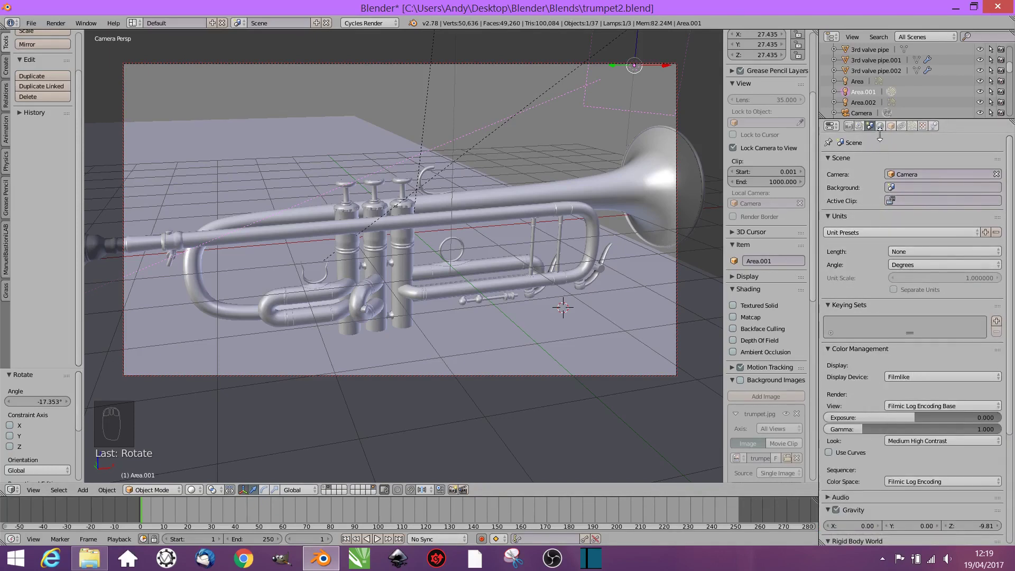
Step: Select Area.001, rotate it about 17 degrees over the trumpet and check it in a rendered preview
left_click_drag(892, 131, 899, 395)
middle_click(879, 354)
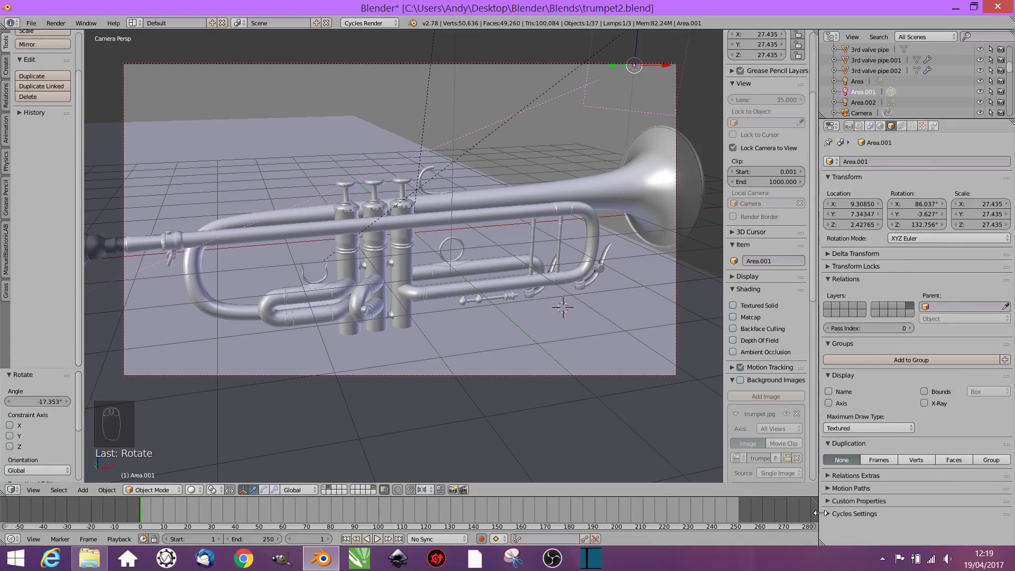
left_click_drag(836, 517, 430, 320)
key("shift+z")
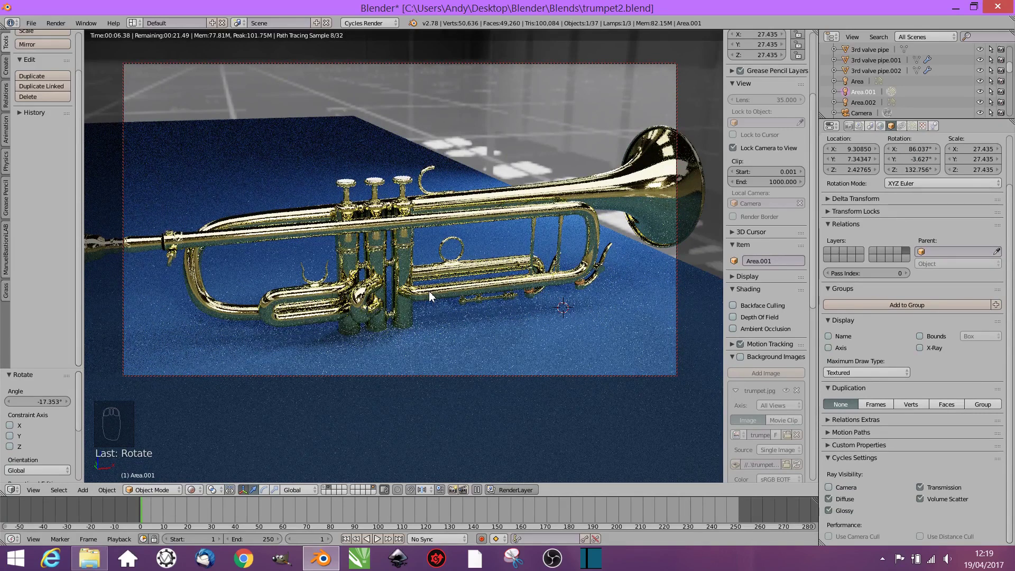
key("shift+z")
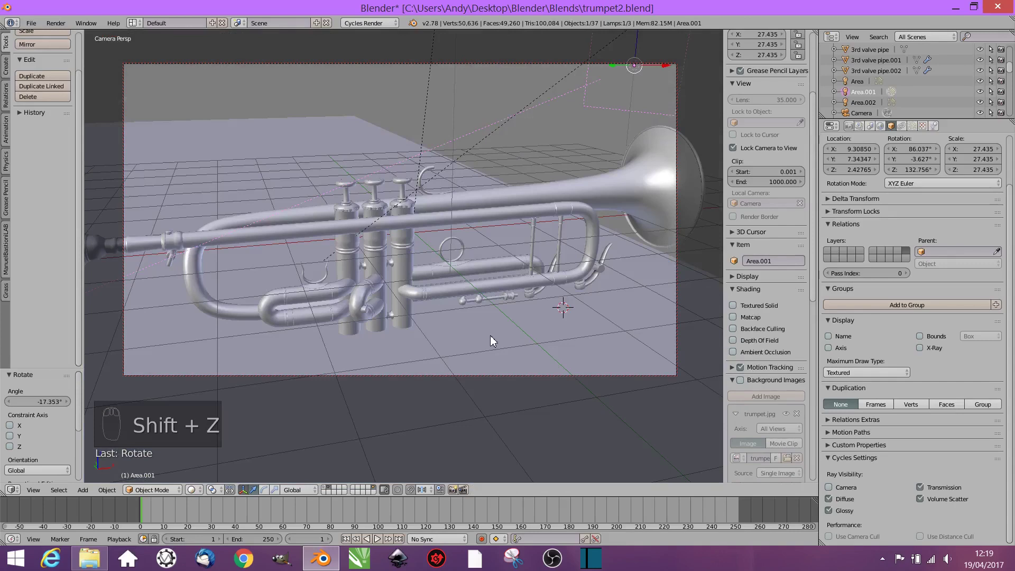
Step: Slide the backdrop plane sideways along X and slightly along Y behind the trumpet
left_click_drag(474, 345, 439, 236)
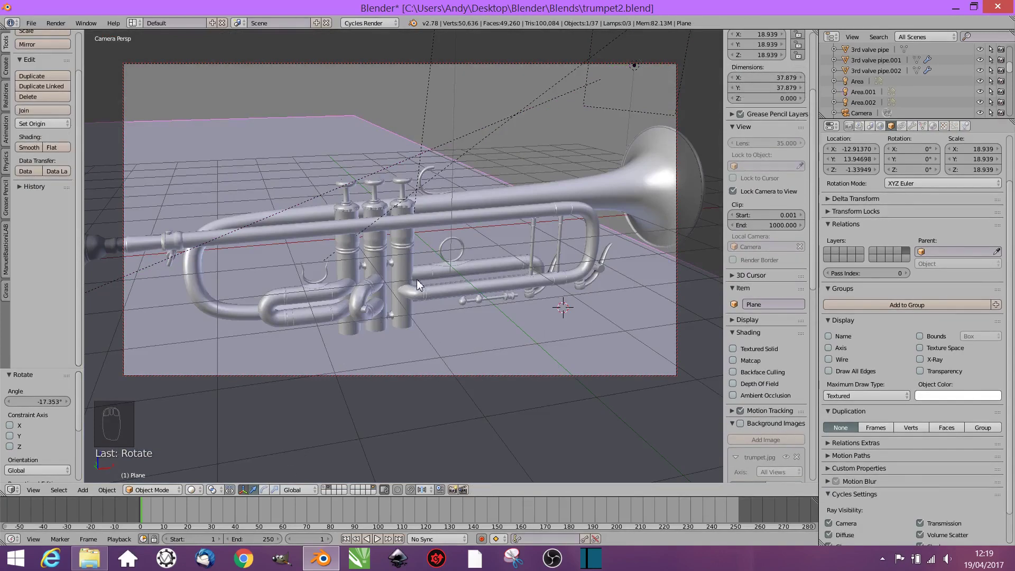
key("g")
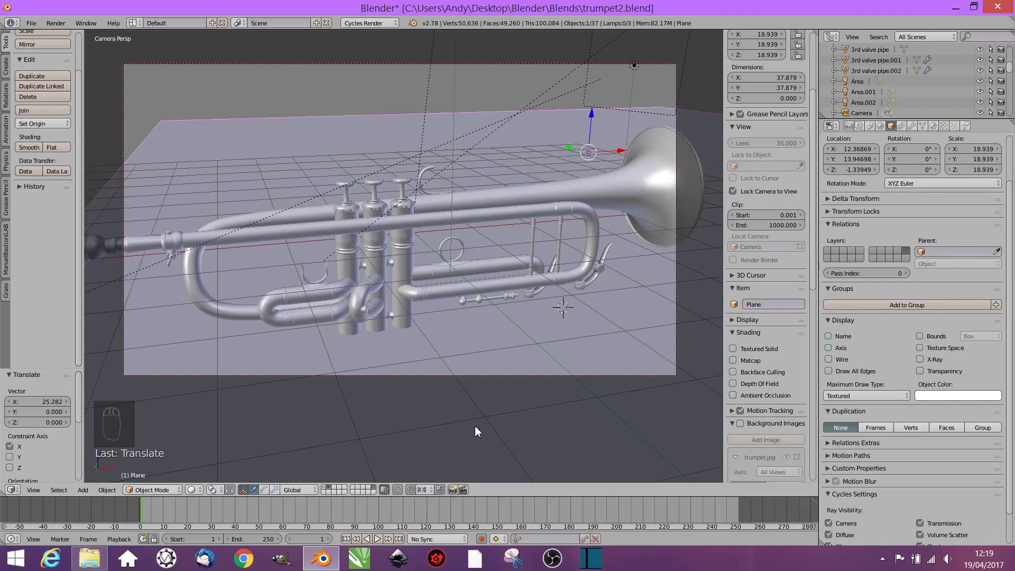
key("g")
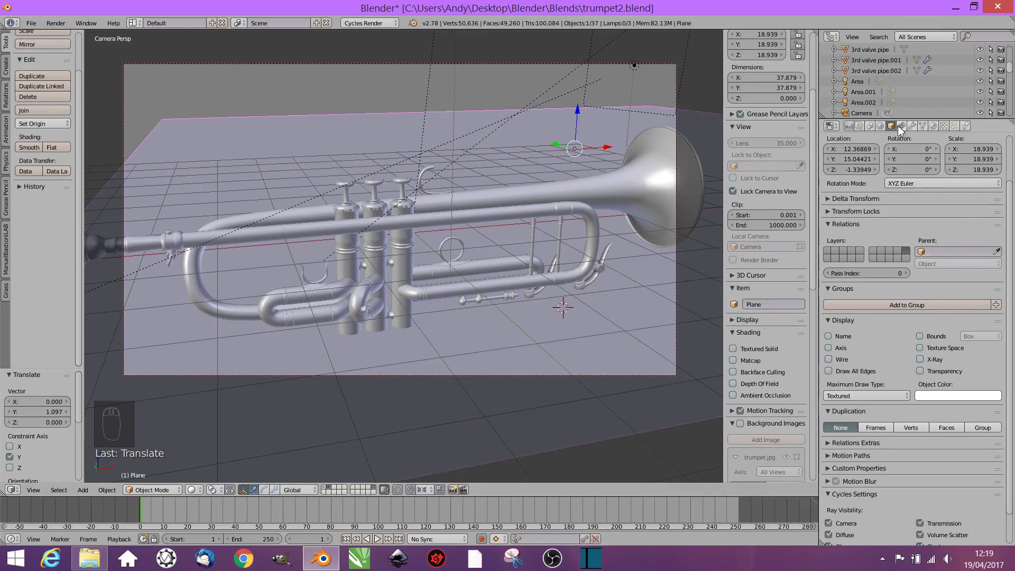
Step: Lower the world HDRI strength to 0.6 and inspect the lit trumpet from several angles in a rendered preview
left_click_drag(879, 130, 951, 328)
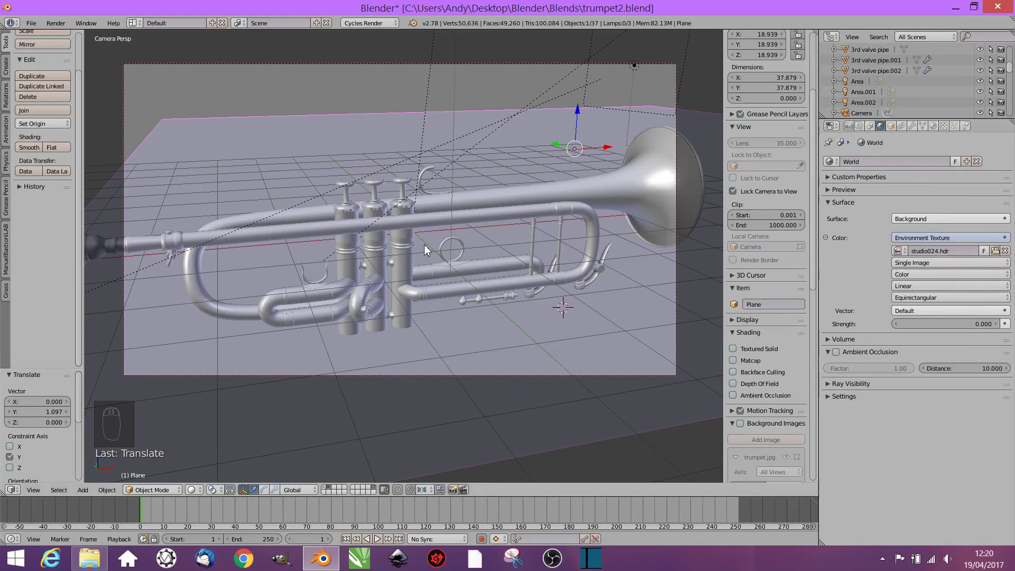
key("shift+z")
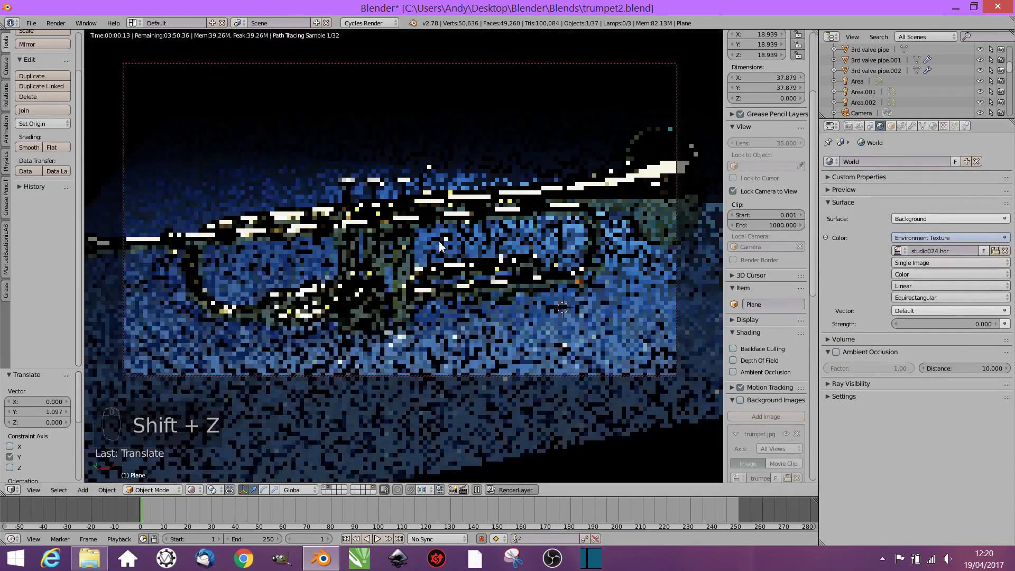
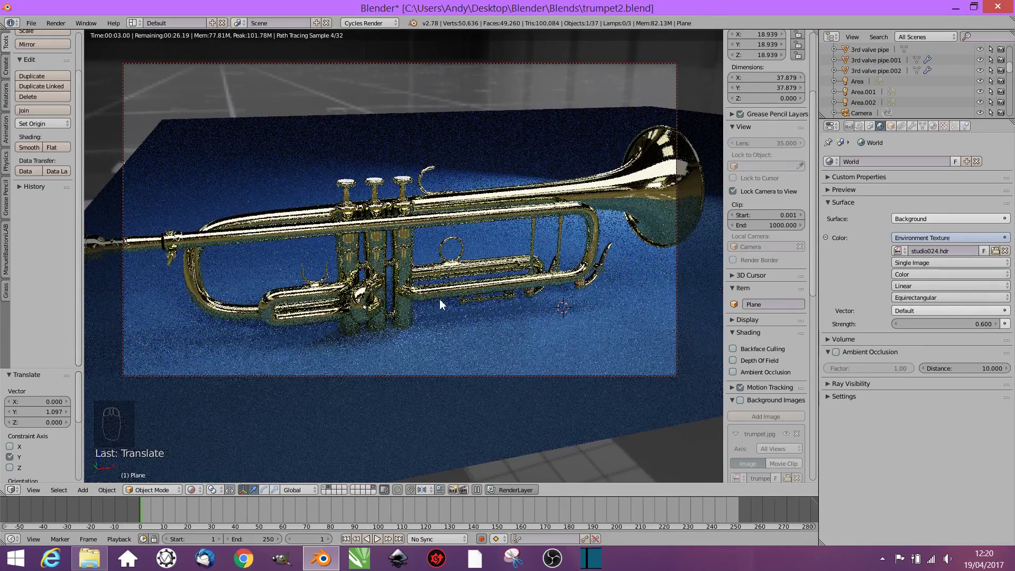
left_click_drag(447, 314, 460, 315)
left_click_drag(472, 321, 506, 343)
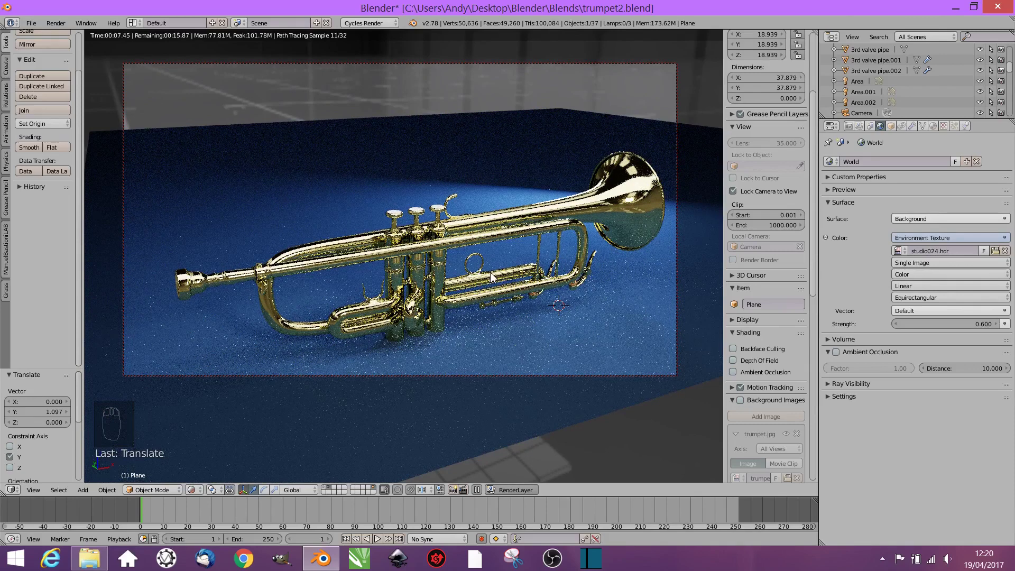
left_click_drag(495, 277, 481, 308)
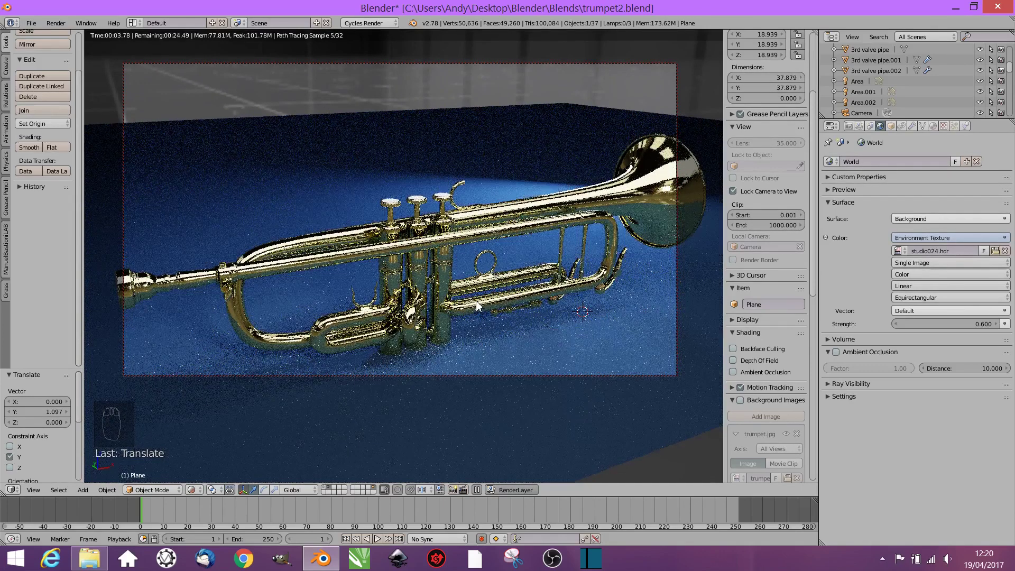
left_click_drag(484, 303, 492, 303)
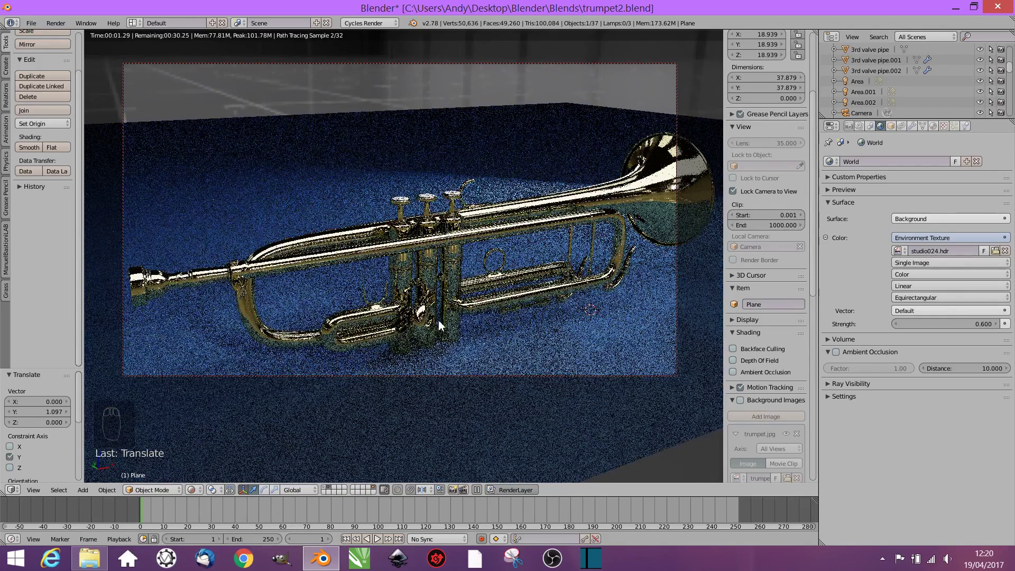
key("shift+z")
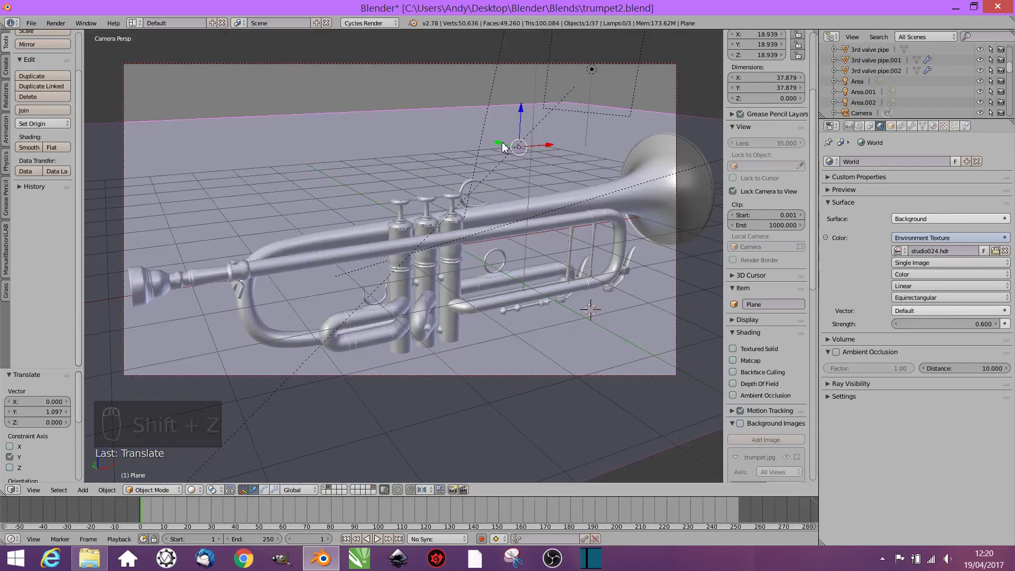
Step: Slide the backdrop plane further along X with the gizmo
left_click_drag(505, 147, 497, 157)
left_click_drag(539, 146, 562, 134)
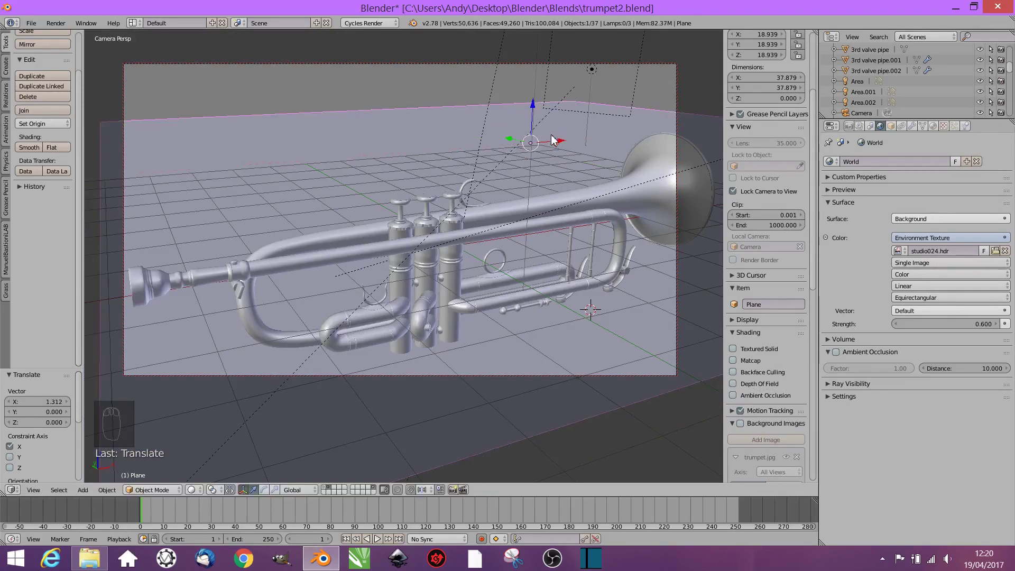
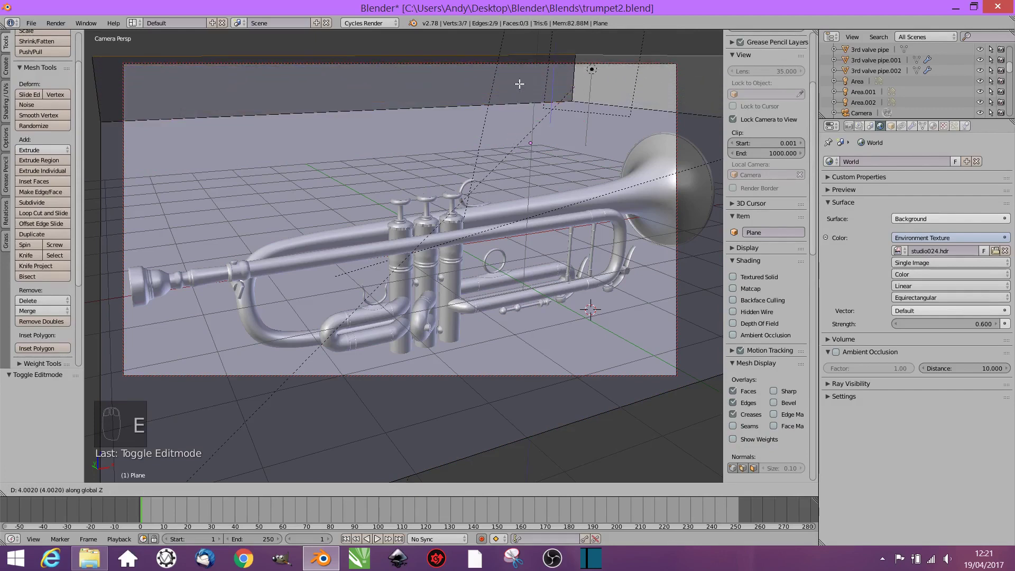
Step: Give the backdrop a Subdivision Surface modifier, settling on smooth Catmull-Clark after trying Simple
key("Tab")
left_click_drag(935, 130, 914, 150)
left_click_drag(915, 130, 828, 340)
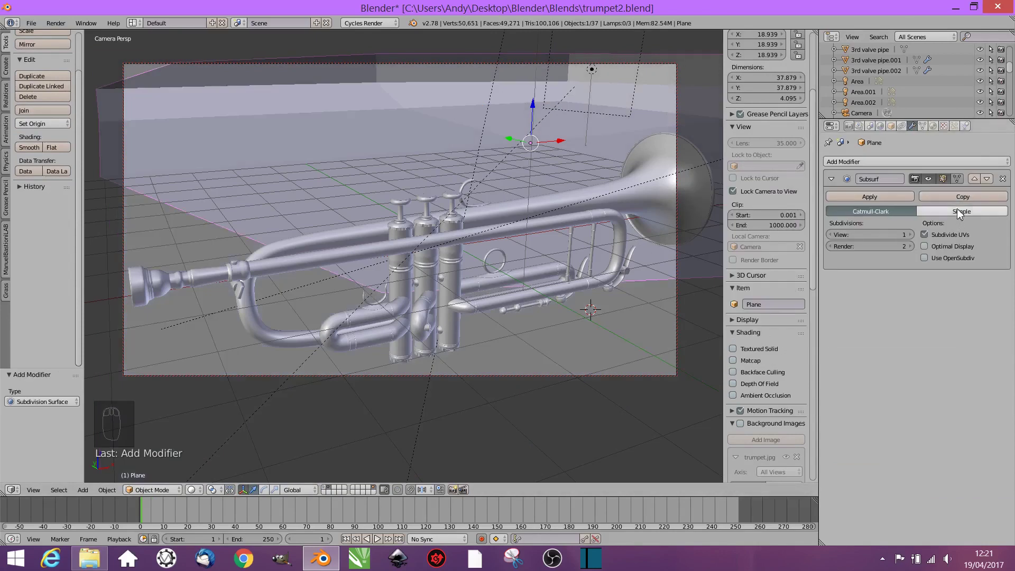
left_click_drag(958, 213, 873, 215)
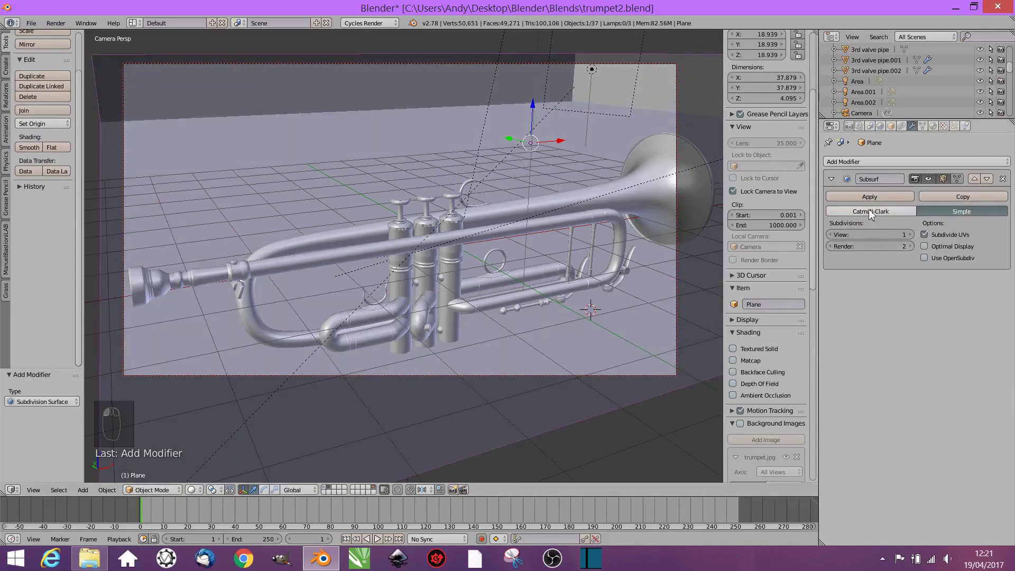
left_click_drag(850, 233, 408, 331)
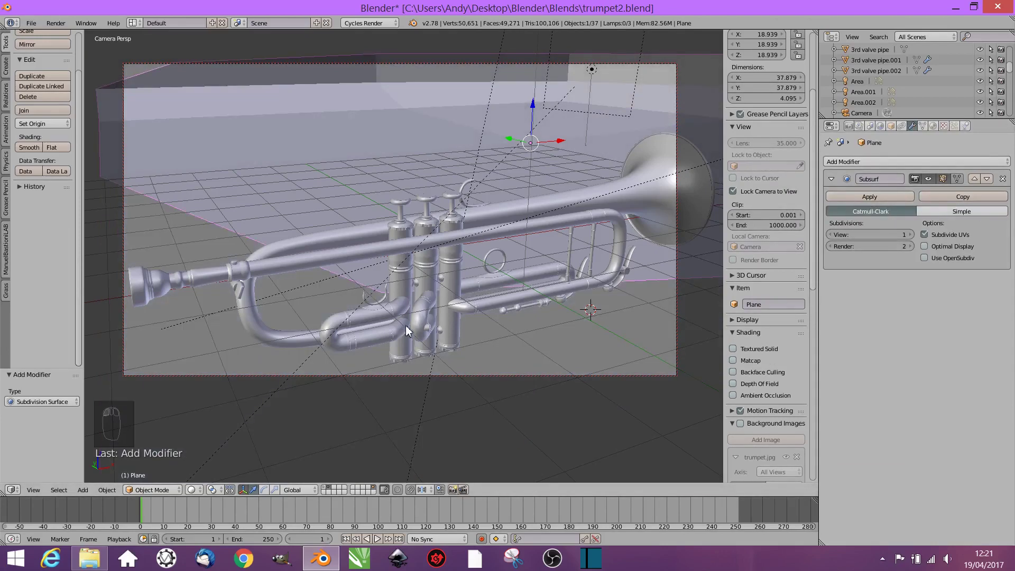
Step: Scale the curved backdrop up to about 48 units and check it in a rendered preview
key("s")
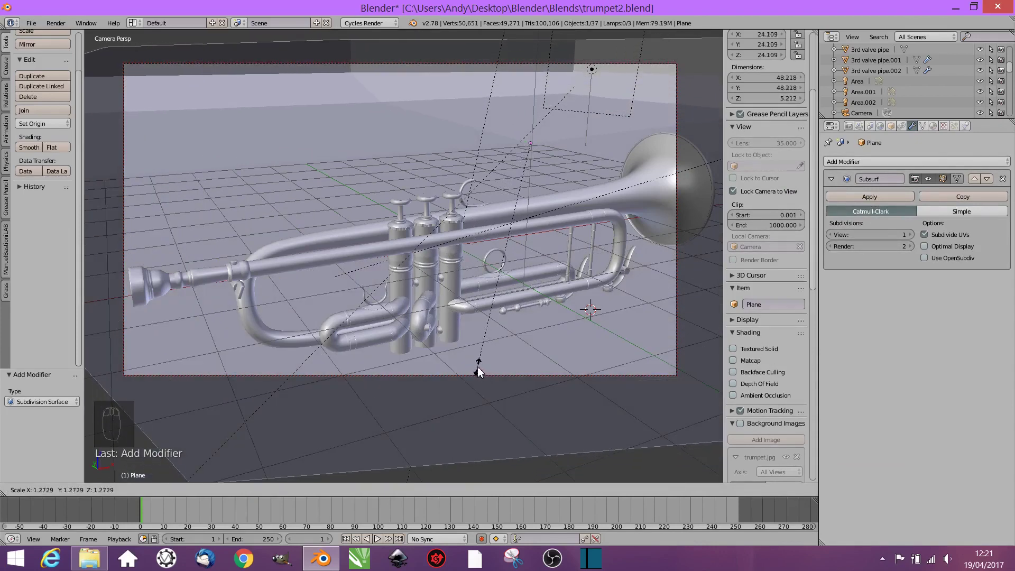
key("shift+z")
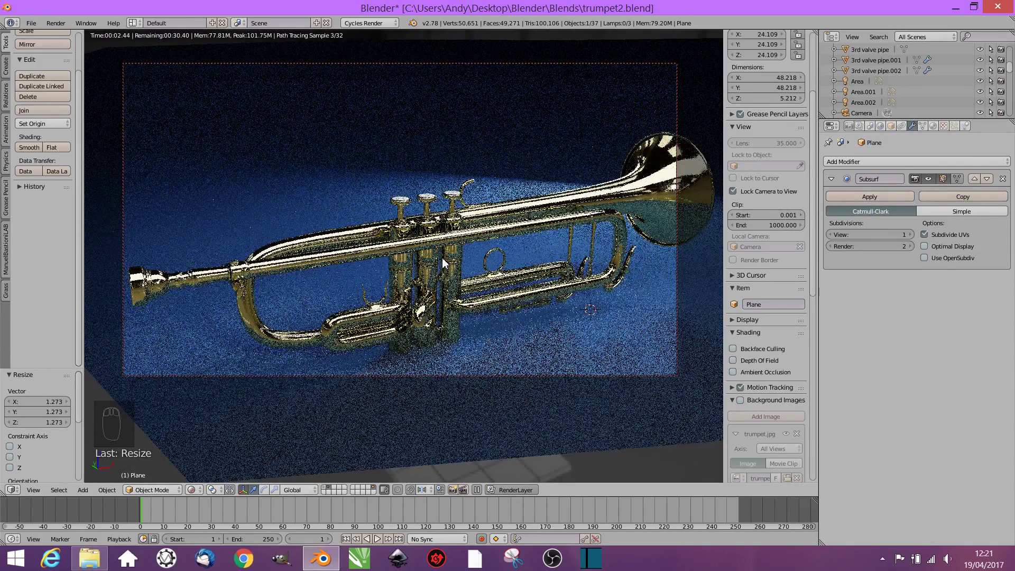
key("shift+z")
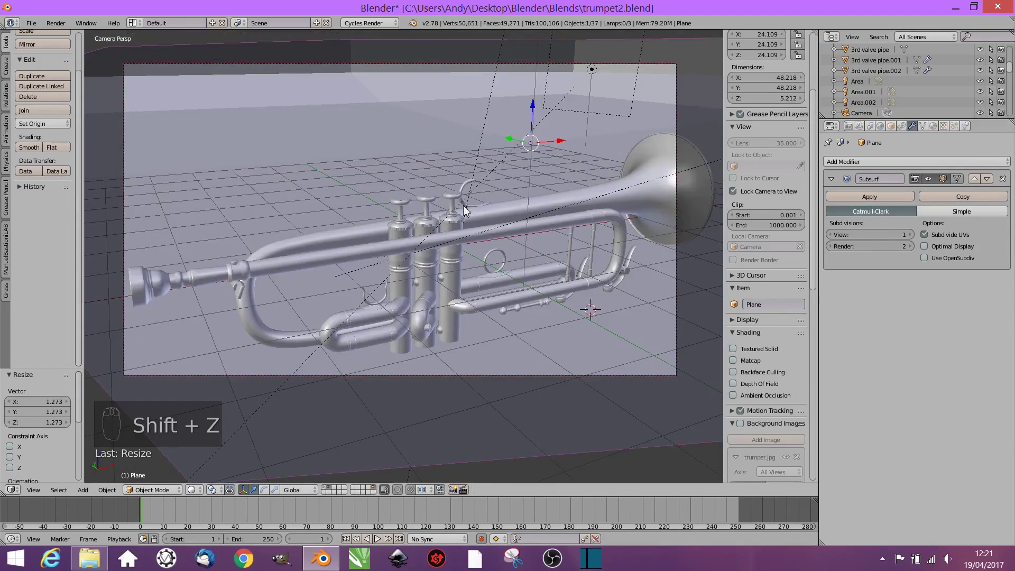
Step: Tilt Area.001 and raise it along Z for better highlights, verifying in a rendered preview
left_click(635, 120)
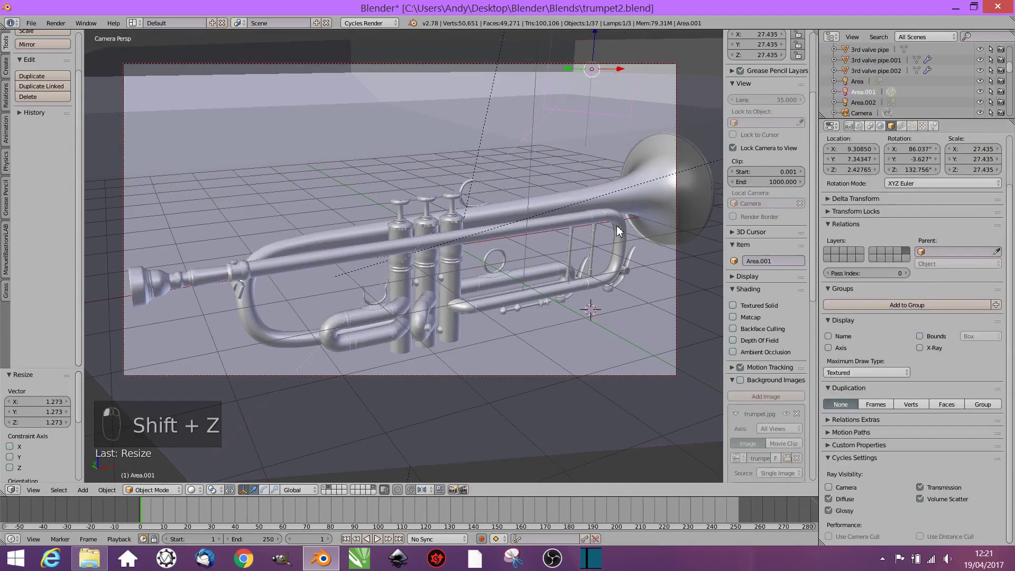
key("r")
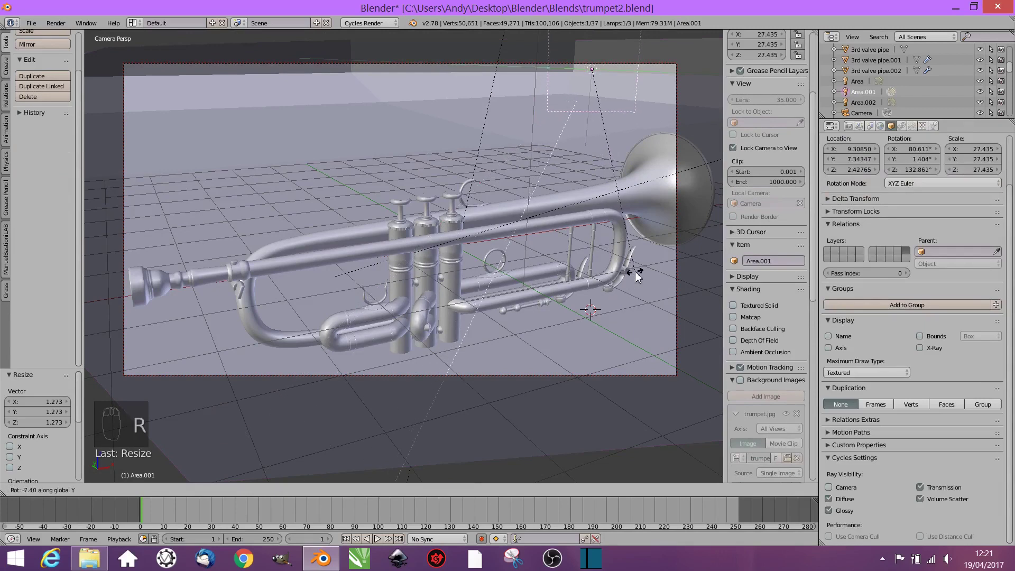
left_click_drag(600, 49, 603, 439)
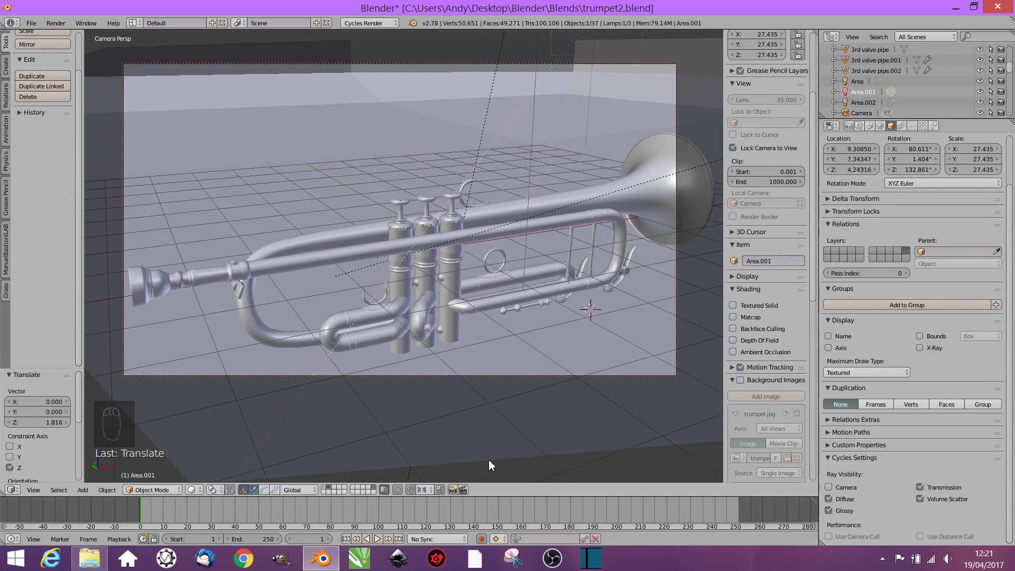
key("shift+z")
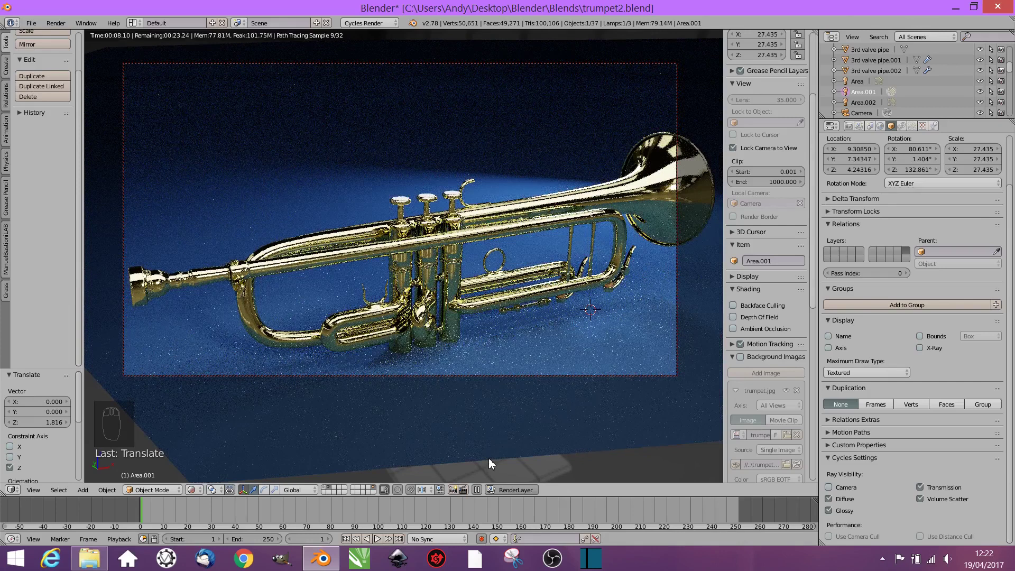
key("shift+z")
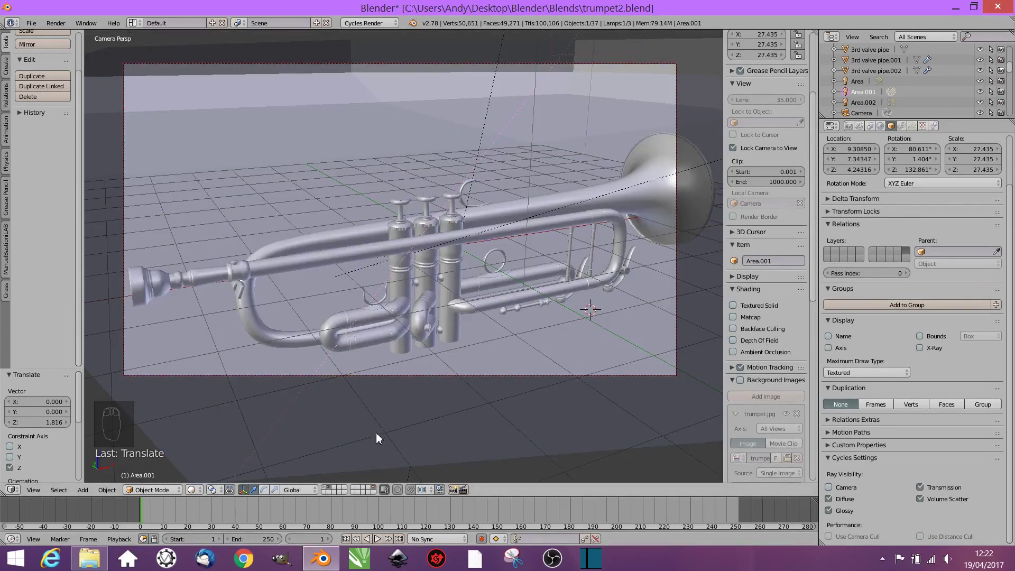
left_click_drag(850, 132, 380, 330)
Step: Review the 1920×1080, 200-sample GPU render settings and launch the final render
key("Tab")
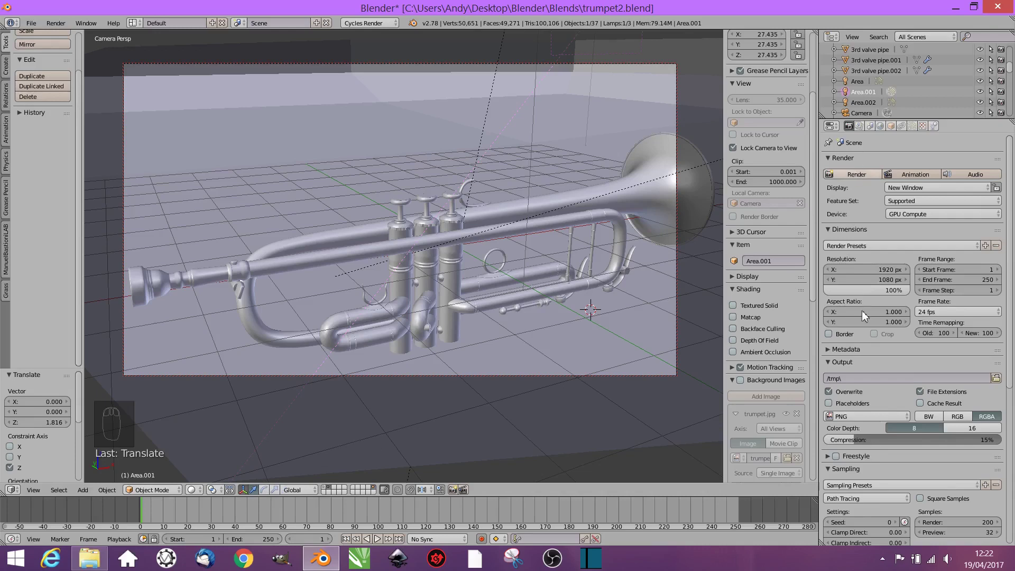
left_click_drag(912, 451, 235, 474)
left_click_drag(18, 494, 42, 367)
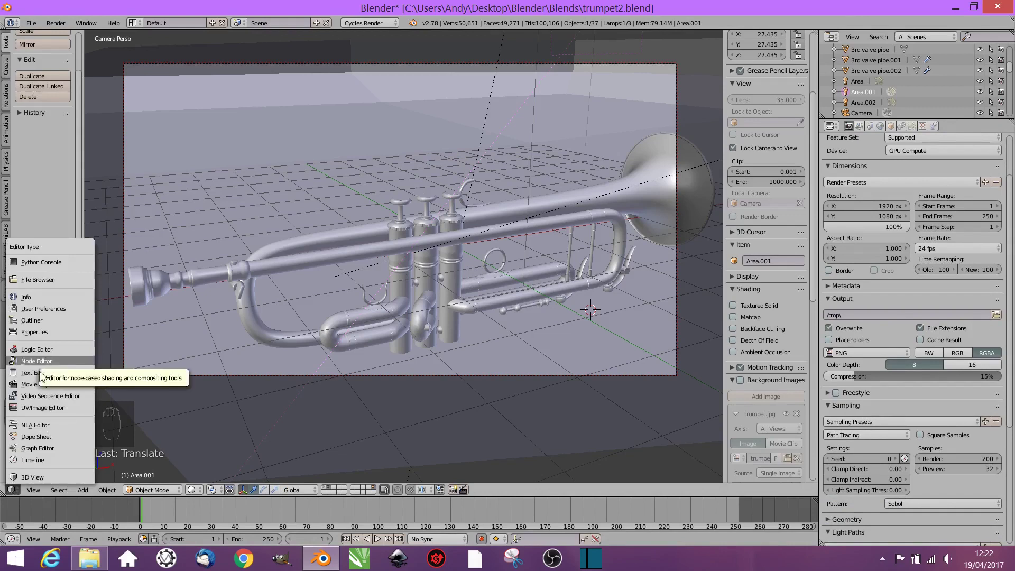
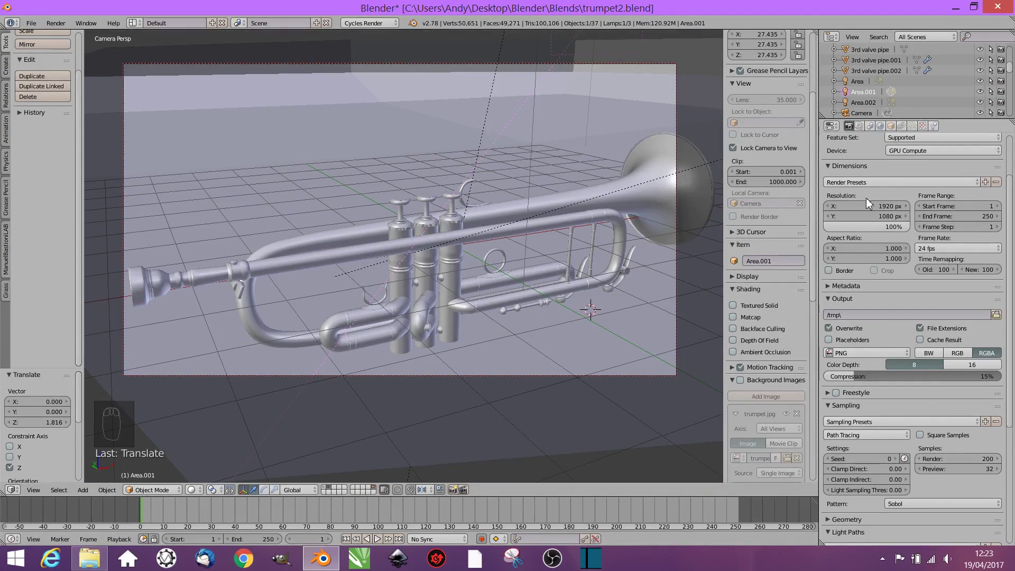
left_click_drag(866, 205, 847, 181)
left_click(847, 180)
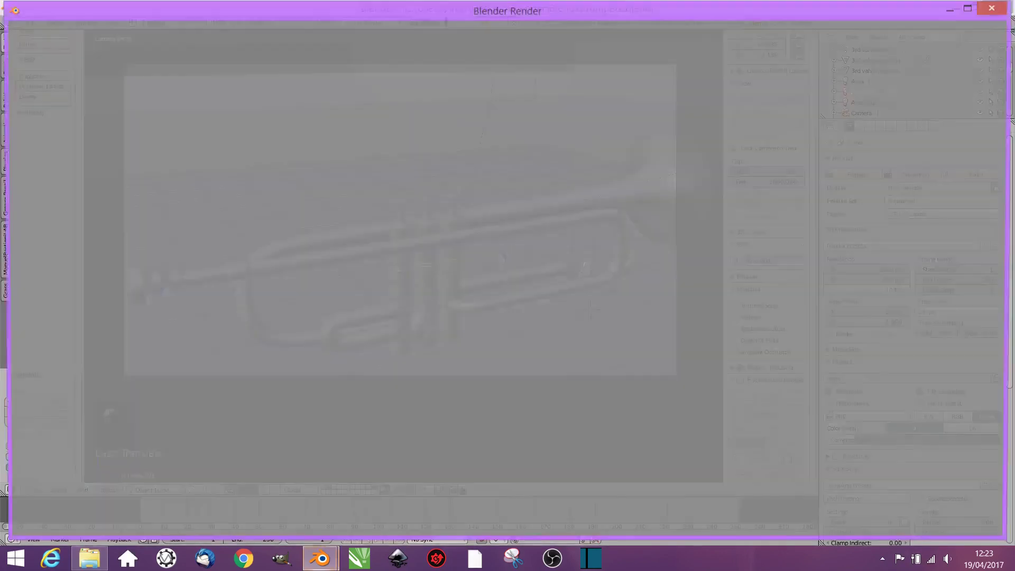